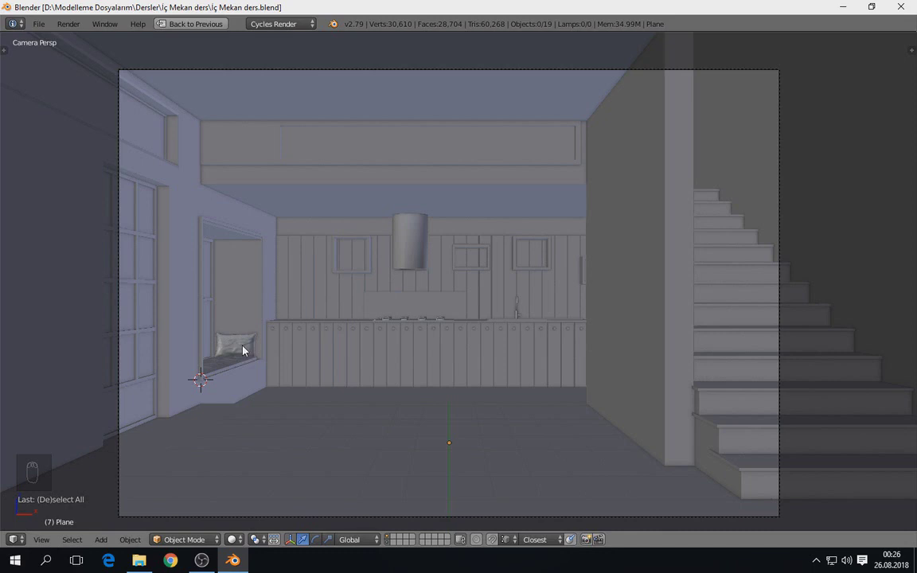
# Select the loft front object, frame it and return to the camera view
pyautogui.rightClick(239, 353)
pyautogui.press('KP_Decimal')
pyautogui.moveTo(239, 353); pyautogui.dragTo(480, 404)
pyautogui.moveTo(457, 387); pyautogui.dragTo(395, 269)
pyautogui.moveTo(408, 266); pyautogui.dragTo(423, 258)
pyautogui.middleClick(433, 256)
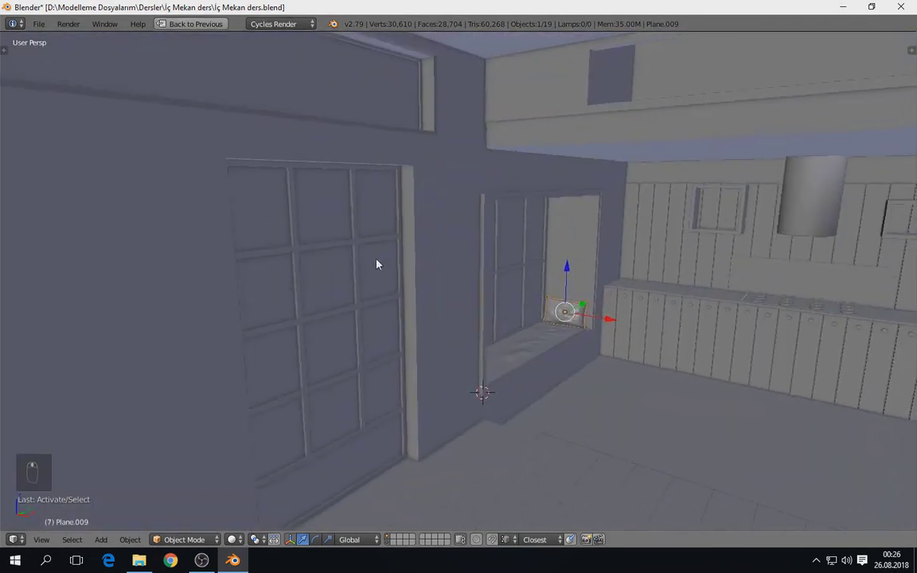
pyautogui.press('KP_0')
pyautogui.moveTo(213, 147); pyautogui.dragTo(263, 150)
# Separate the inner face of the loft front into its own object with P > Selection
pyautogui.press('Tab')
pyautogui.press('ctrl+l')
pyautogui.press('g')
pyautogui.press('p')
pyautogui.press('Tab')
pyautogui.rightClick(273, 161)
pyautogui.press('Tab')
pyautogui.moveTo(44, 203); pyautogui.dragTo(57, 230)
pyautogui.press('t')
pyautogui.press('Tab')
pyautogui.press('a')
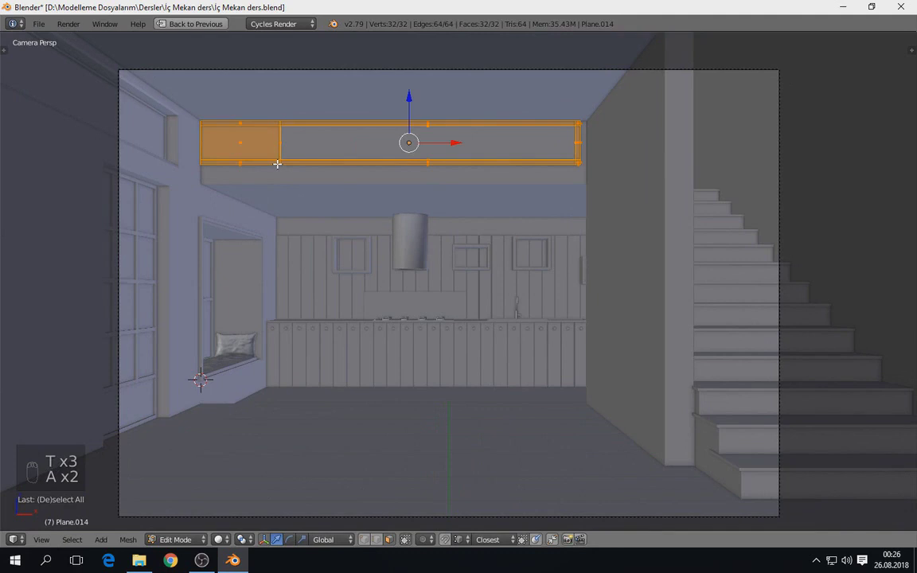
pyautogui.press('p')
pyautogui.press('Tab')
# Nudge the new panel and compare it against the reference photo in wireframe and solid shading
pyautogui.press('g')
pyautogui.press('t')
pyautogui.moveTo(45, 205); pyautogui.dragTo(443, 227)
pyautogui.press('t')
pyautogui.click(444, 226)
pyautogui.press('z')
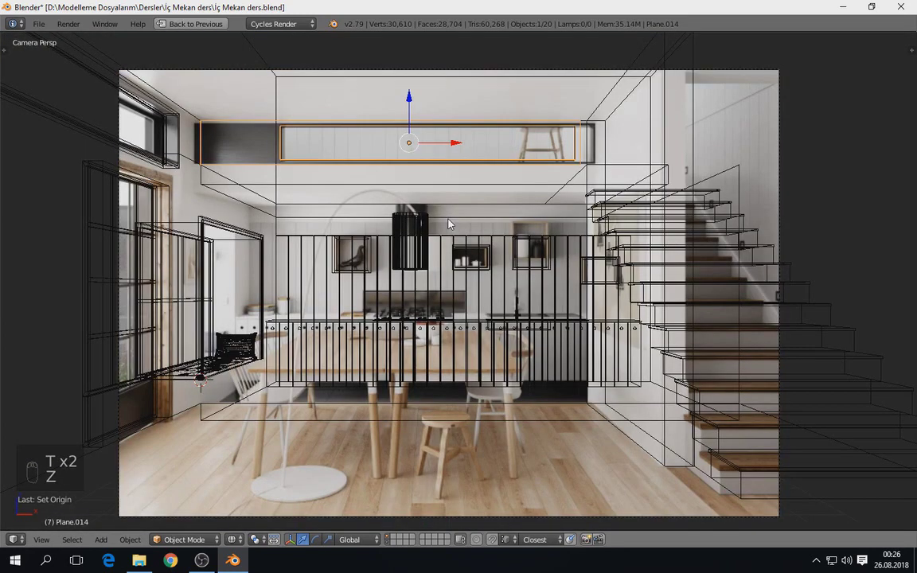
pyautogui.press('z')
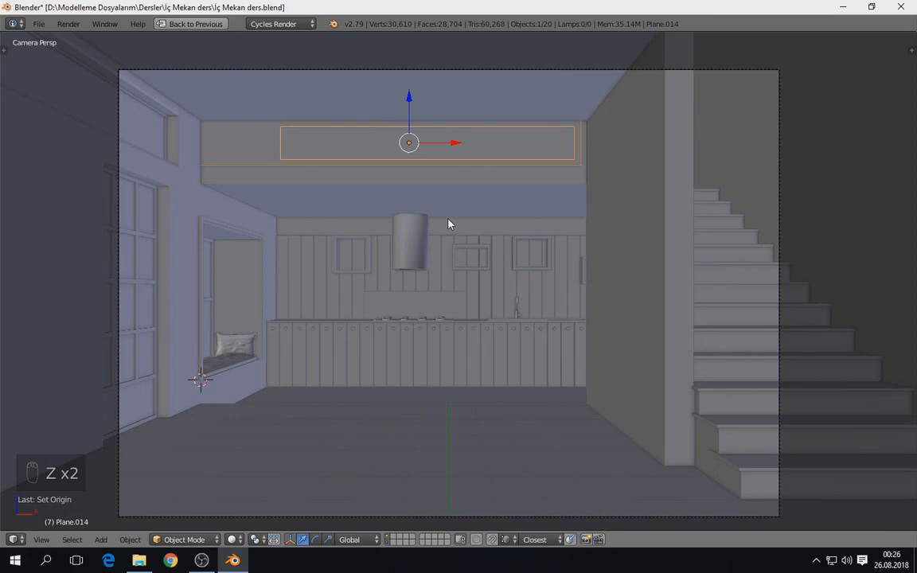
pyautogui.press('z')
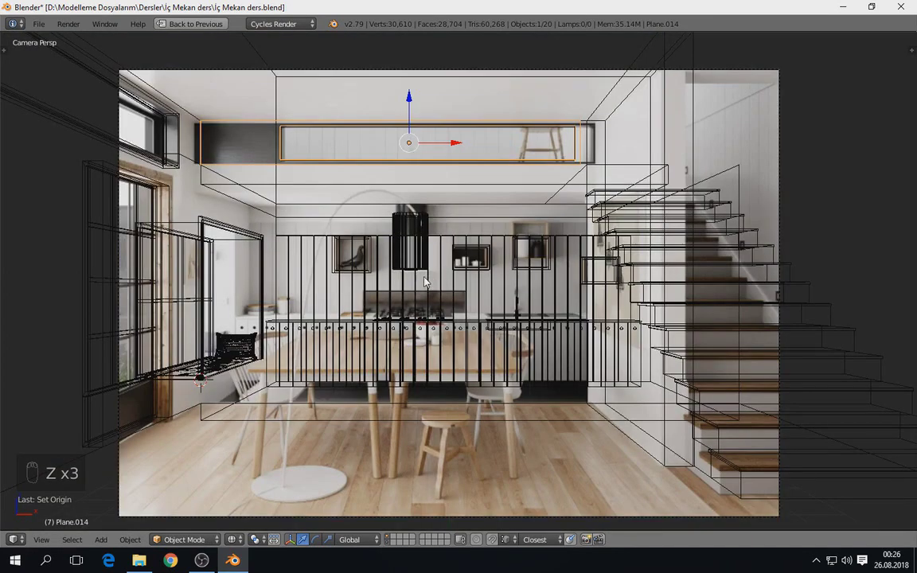
pyautogui.moveTo(430, 286); pyautogui.dragTo(427, 311)
pyautogui.press('z')
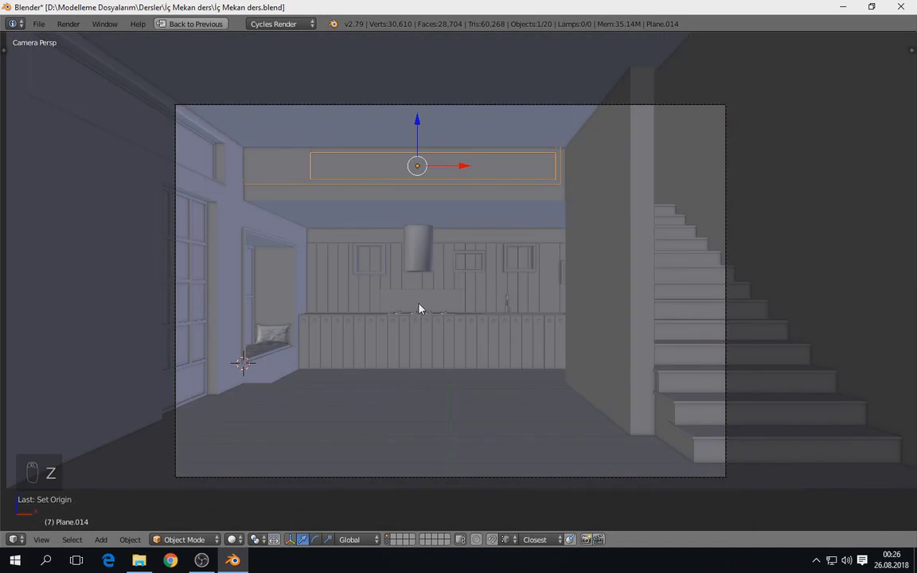
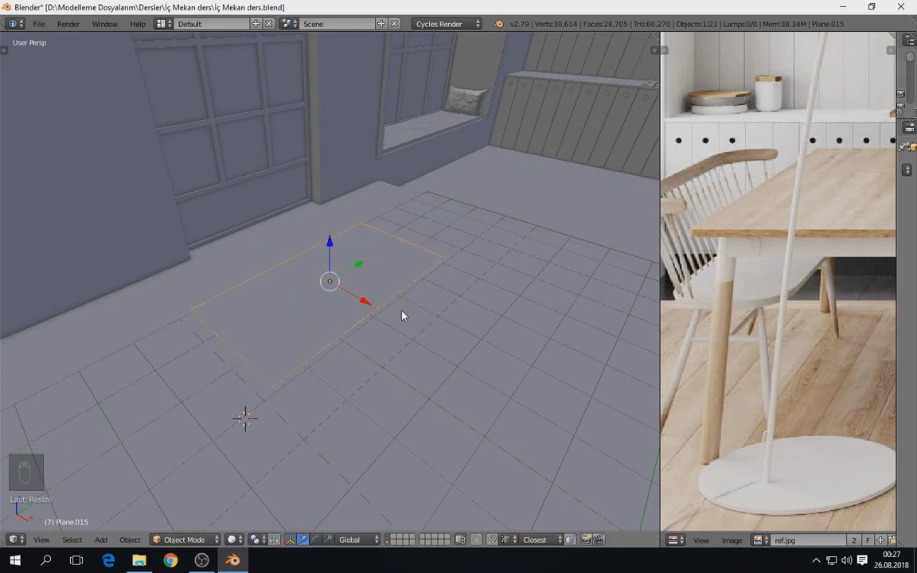
# Extrude the floor plane into a thick slab and bevel its vertical corner edges round
pyautogui.press('Tab')
pyautogui.press('e')
pyautogui.press('Tab')
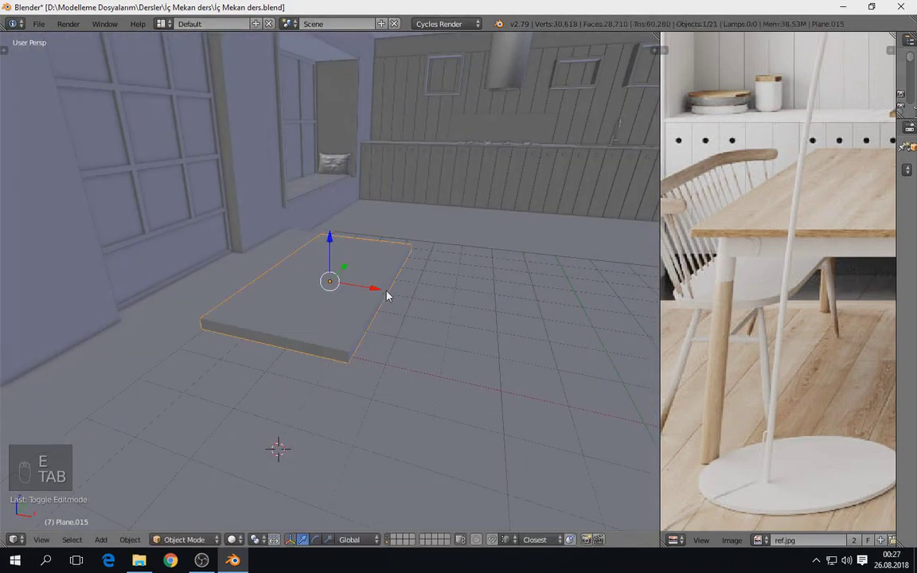
pyautogui.press('Tab')
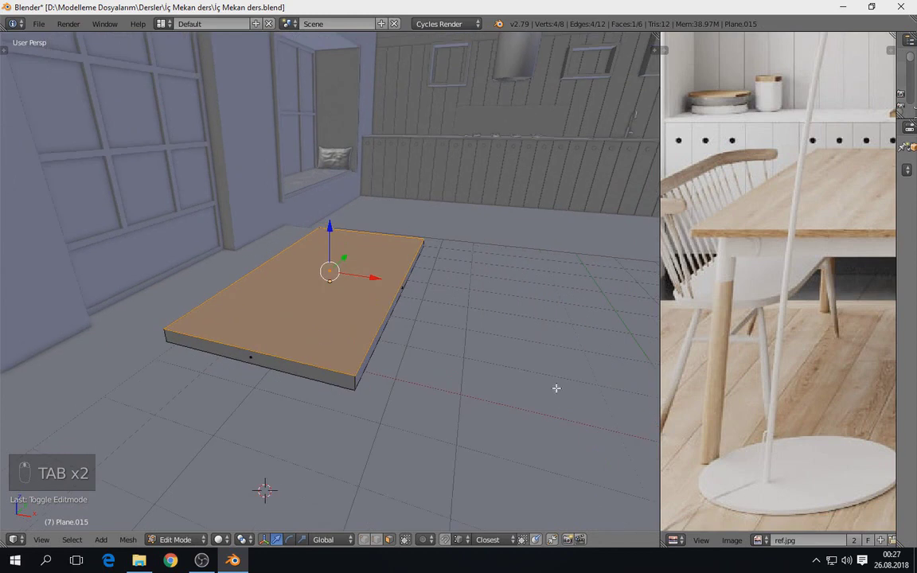
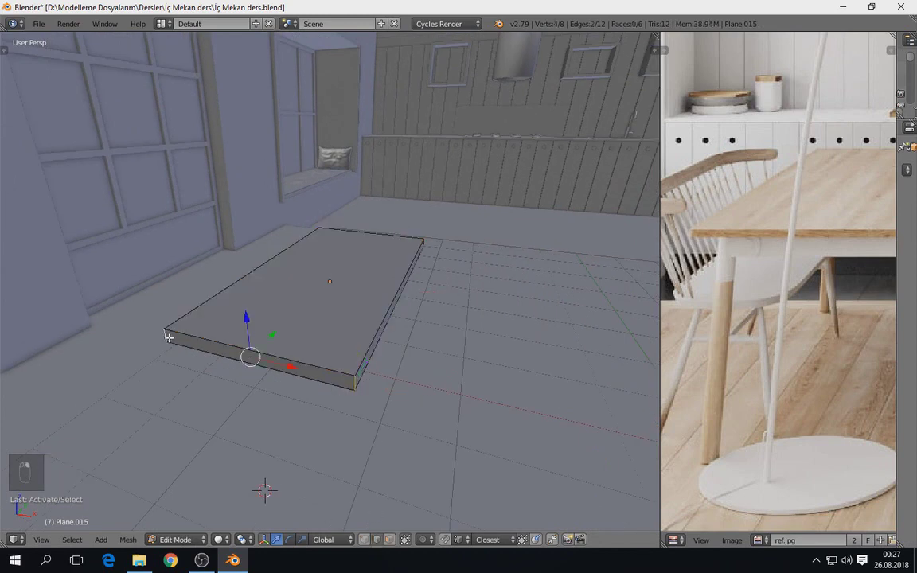
pyautogui.press('z')
pyautogui.middleClick(413, 247)
pyautogui.press('z')
pyautogui.press('ctrl+b')
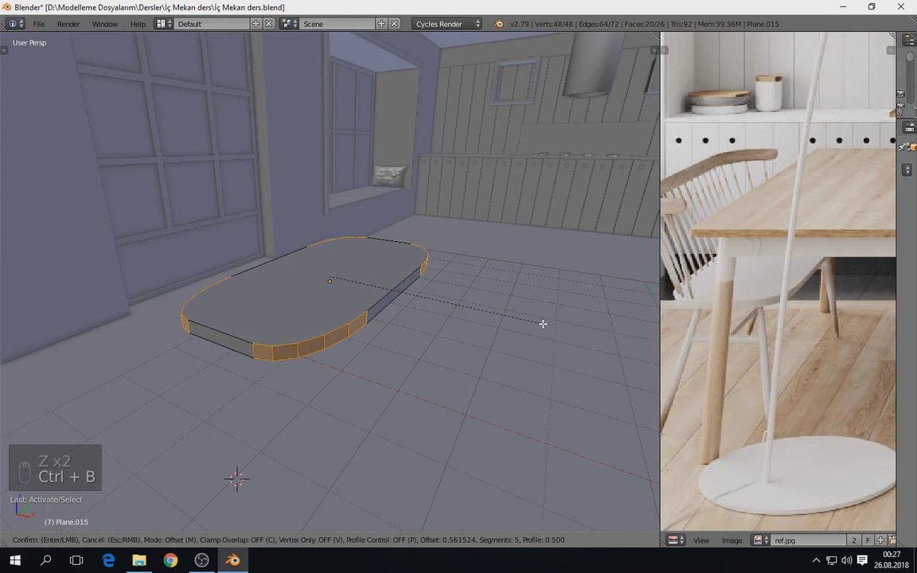
pyautogui.press('Tab')
pyautogui.moveTo(444, 337); pyautogui.dragTo(776, 321)
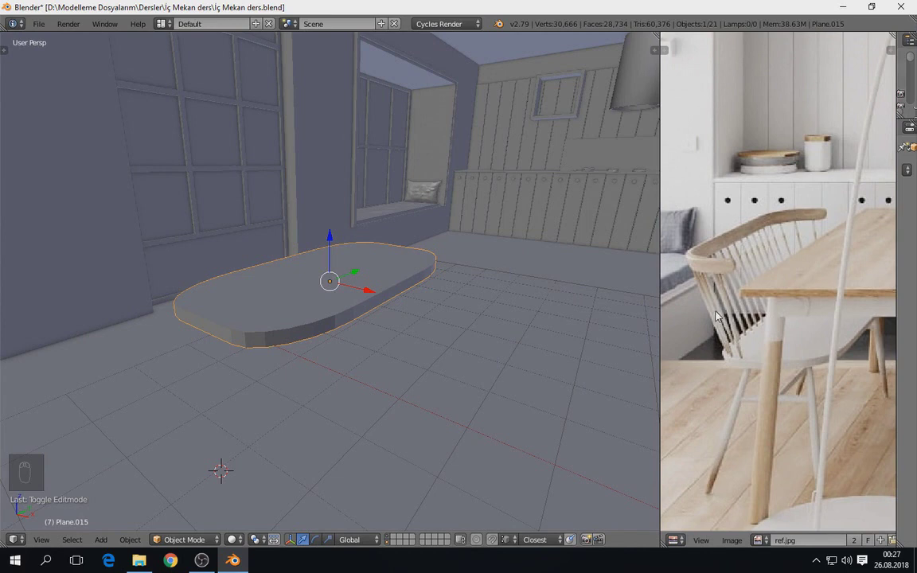
pyautogui.moveTo(424, 339); pyautogui.dragTo(374, 364)
# Bevel the slab's top and bottom rims and shade the tabletop smooth
pyautogui.press('Tab')
pyautogui.press('a')
pyautogui.moveTo(294, 412); pyautogui.dragTo(430, 424)
pyautogui.press('ctrl+b')
pyautogui.press('a')
pyautogui.moveTo(293, 356); pyautogui.dragTo(403, 359)
pyautogui.press('ctrl+b')
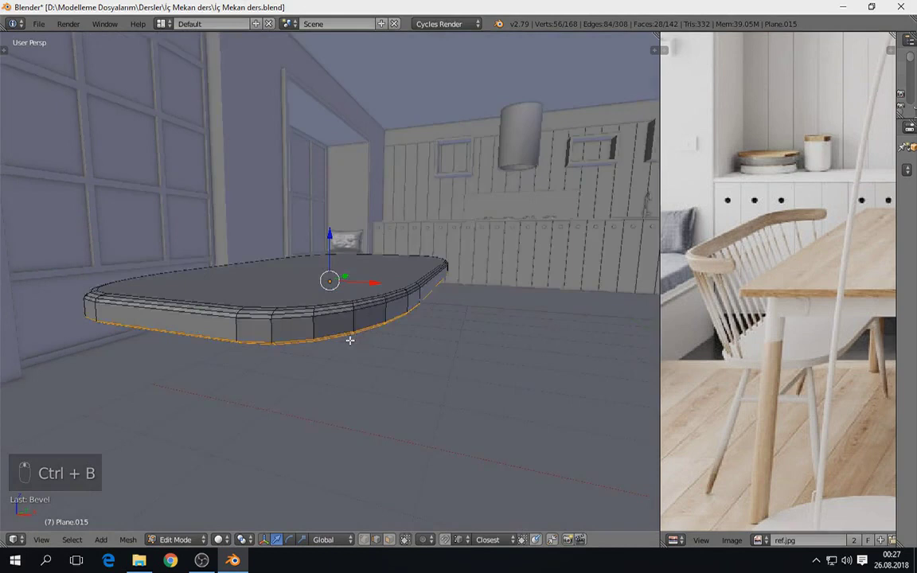
pyautogui.press('ctrl+z')
pyautogui.press('ctrl+b')
pyautogui.press('Tab')
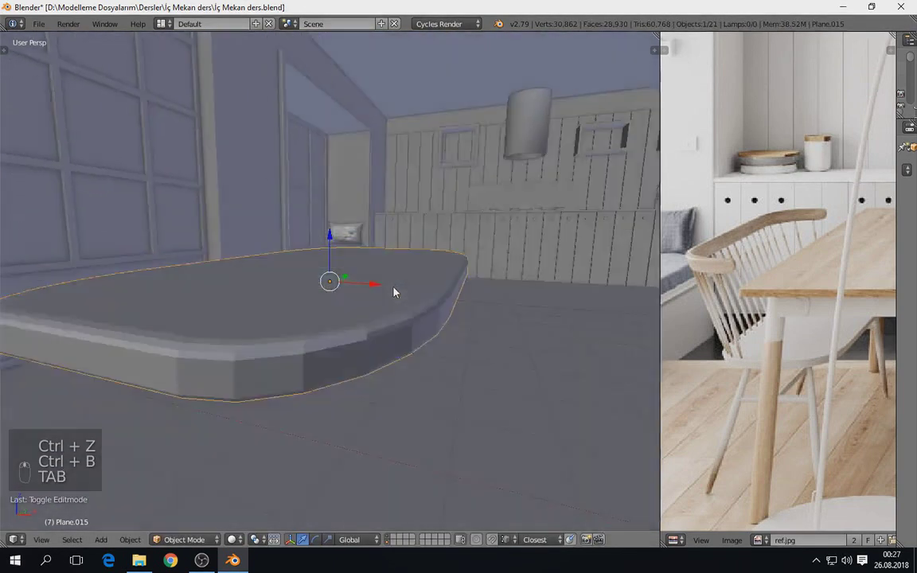
pyautogui.press('t')
pyautogui.moveTo(31, 223); pyautogui.dragTo(305, 335)
pyautogui.press('t')
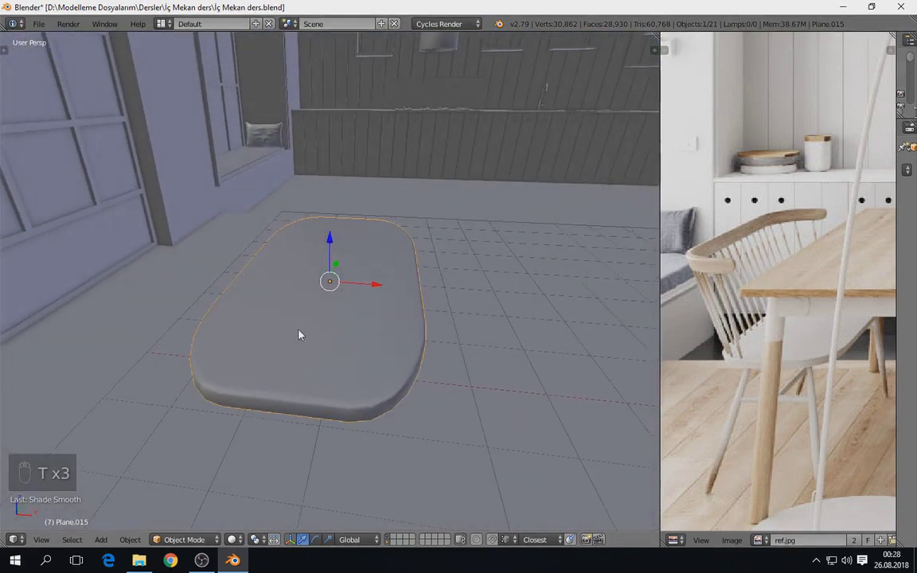
pyautogui.moveTo(662, 322); pyautogui.dragTo(777, 296)
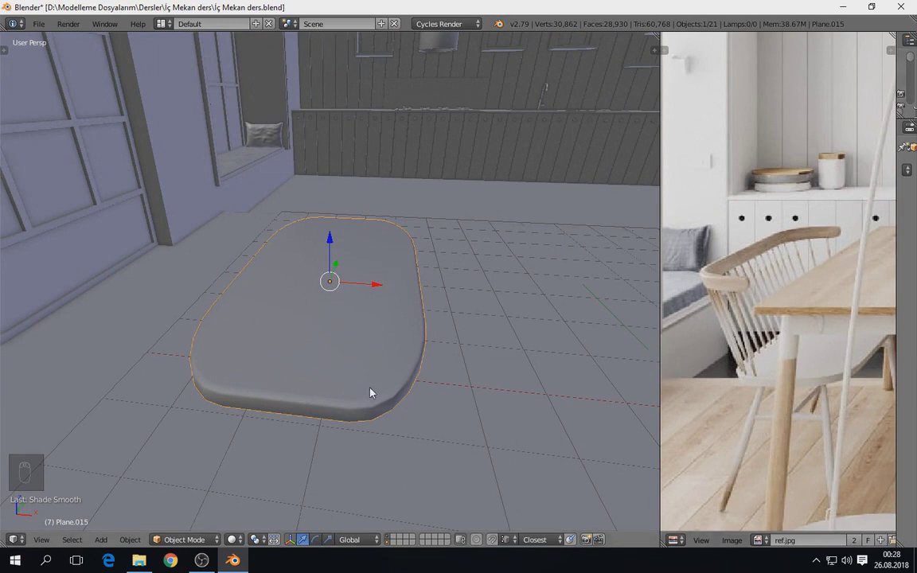
pyautogui.moveTo(292, 387); pyautogui.dragTo(358, 381)
pyautogui.moveTo(287, 368); pyautogui.dragTo(323, 323)
# Duplicate one rim edge, separate it as its own object and set its origin onto it
pyautogui.press('Tab')
pyautogui.press('Tab')
pyautogui.rightClick(348, 310)
pyautogui.press('Tab')
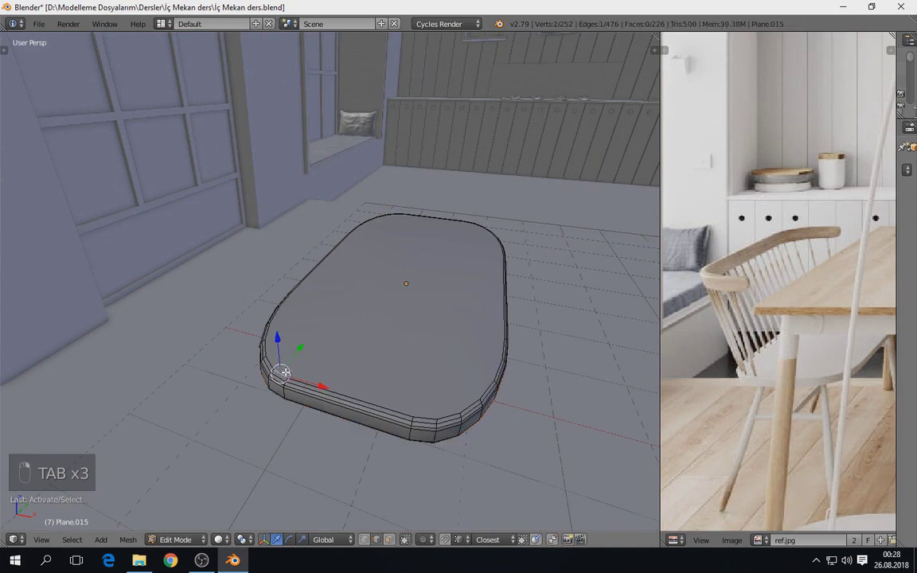
pyautogui.press('KP_Decimal')
pyautogui.moveTo(355, 367); pyautogui.dragTo(339, 256)
pyautogui.press('shift+d')
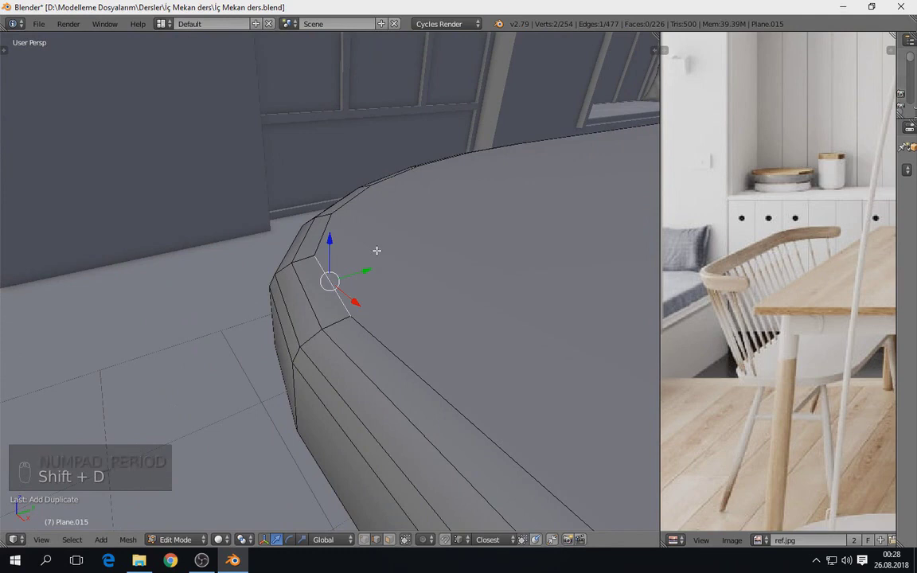
pyautogui.press('p')
pyautogui.press('Tab')
pyautogui.moveTo(348, 285); pyautogui.dragTo(52, 196)
pyautogui.press('t')
pyautogui.press('z')
pyautogui.moveTo(52, 196); pyautogui.dragTo(64, 225)
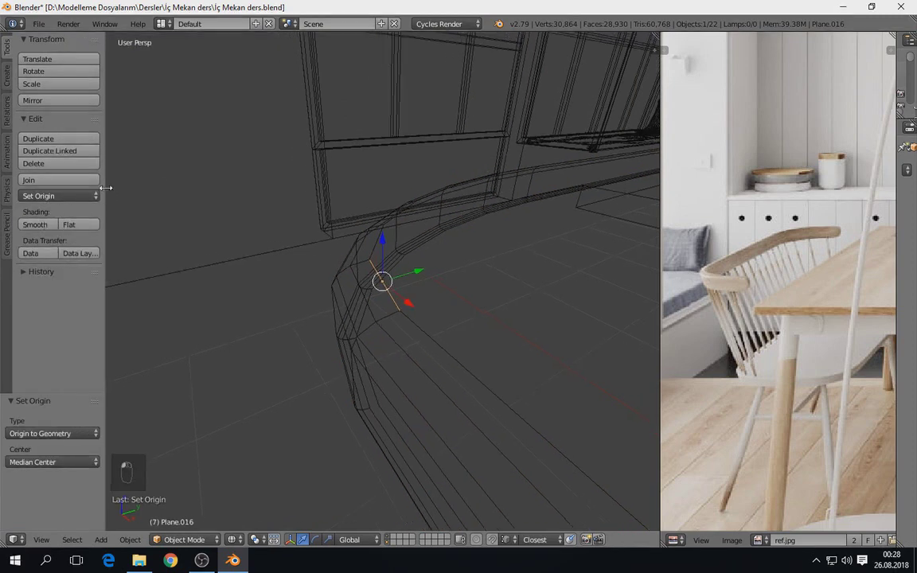
# Extrude the corner vertex upward into a vertical leg line beside the slab
pyautogui.press('t')
pyautogui.press('Tab')
pyautogui.press('z')
pyautogui.press('a')
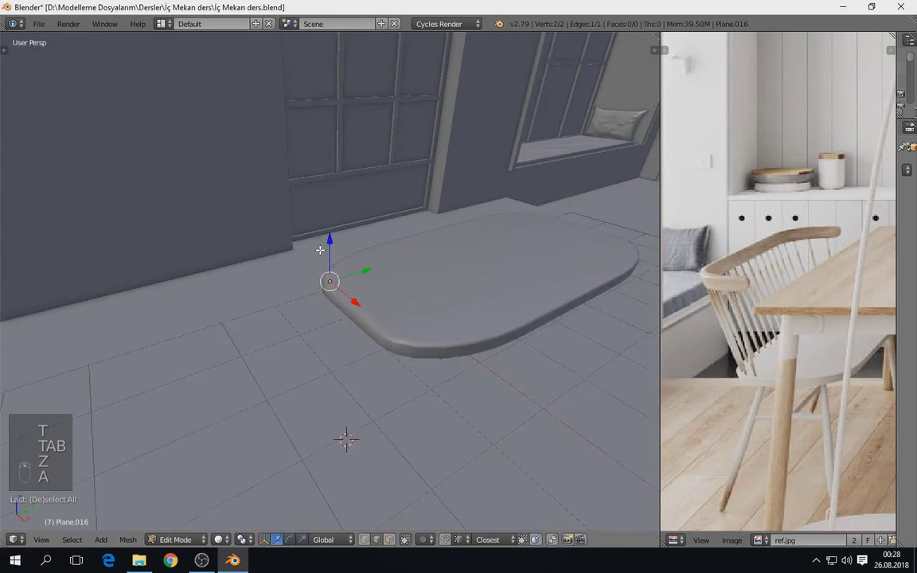
pyautogui.press('e')
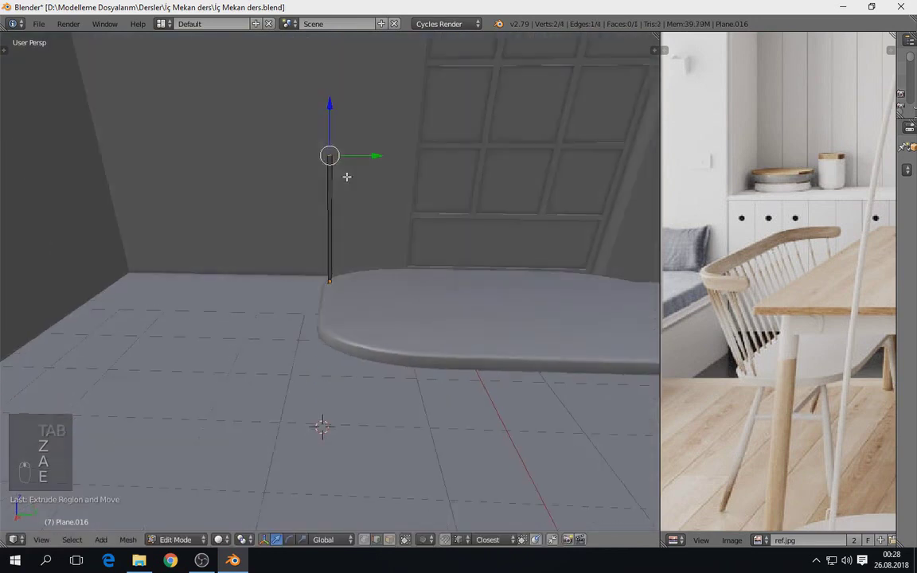
pyautogui.moveTo(547, 213); pyautogui.dragTo(397, 272)
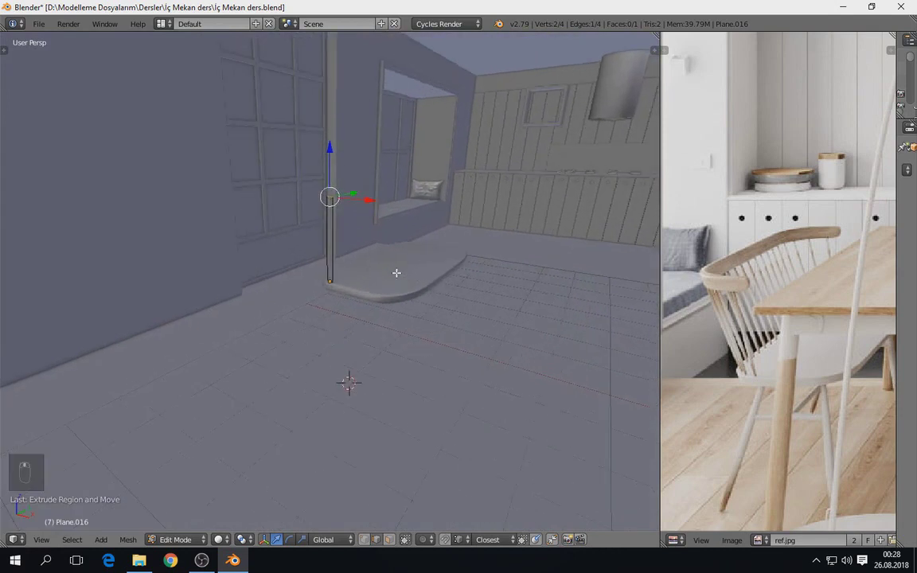
pyautogui.press('g')
pyautogui.middleClick(394, 276)
# Extrude the line into a face strip, give it plank thickness and recalculate normals
pyautogui.press('a')
pyautogui.press('a')
pyautogui.moveTo(382, 266); pyautogui.dragTo(339, 281)
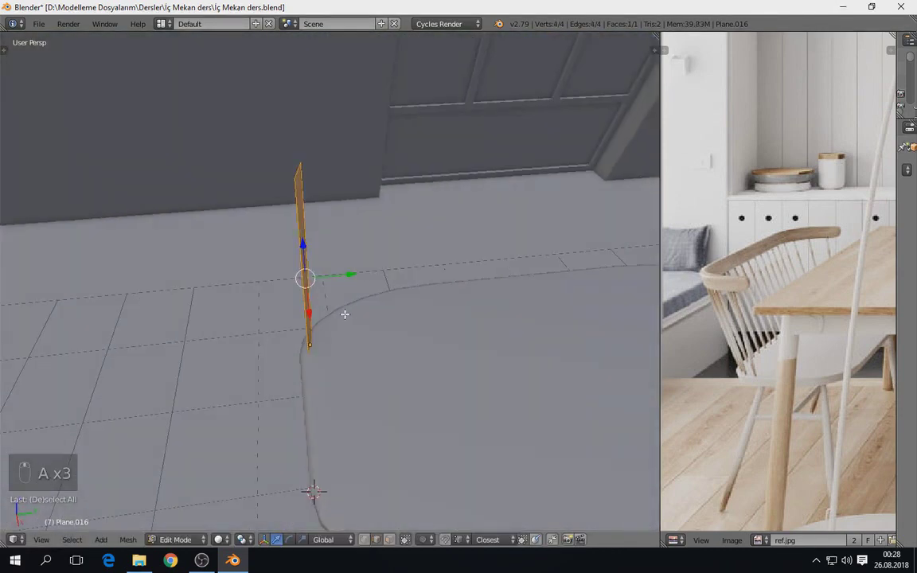
pyautogui.press('e')
pyautogui.press('a')
pyautogui.press('a')
pyautogui.press('ctrl+n')
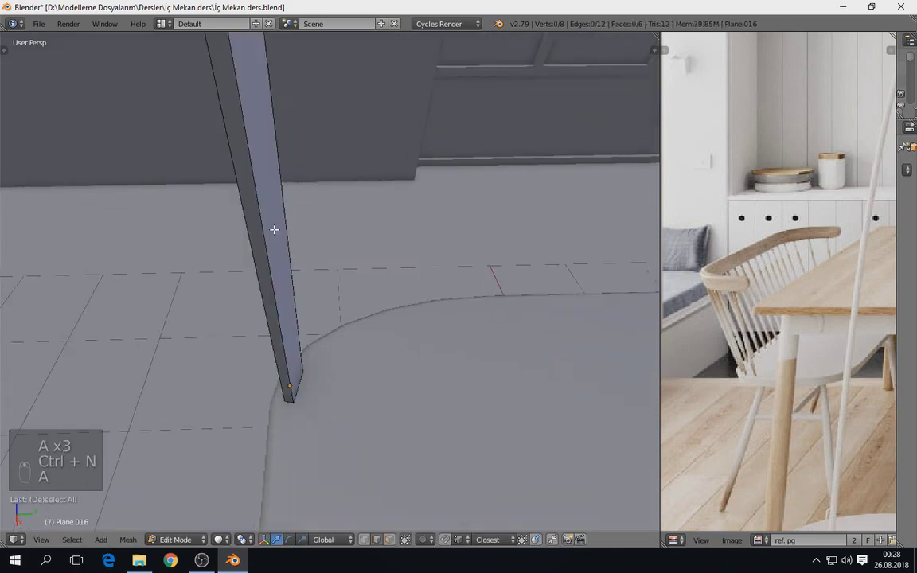
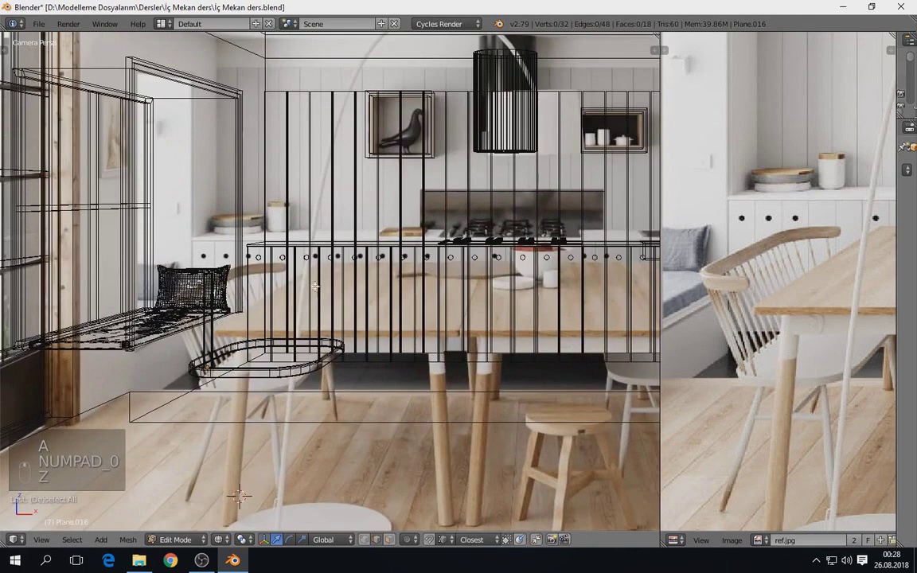
# Try scaling the post to leg proportions, then undo the unwanted scale
pyautogui.press('Tab')
pyautogui.press('z')
pyautogui.press('s')
pyautogui.press('s')
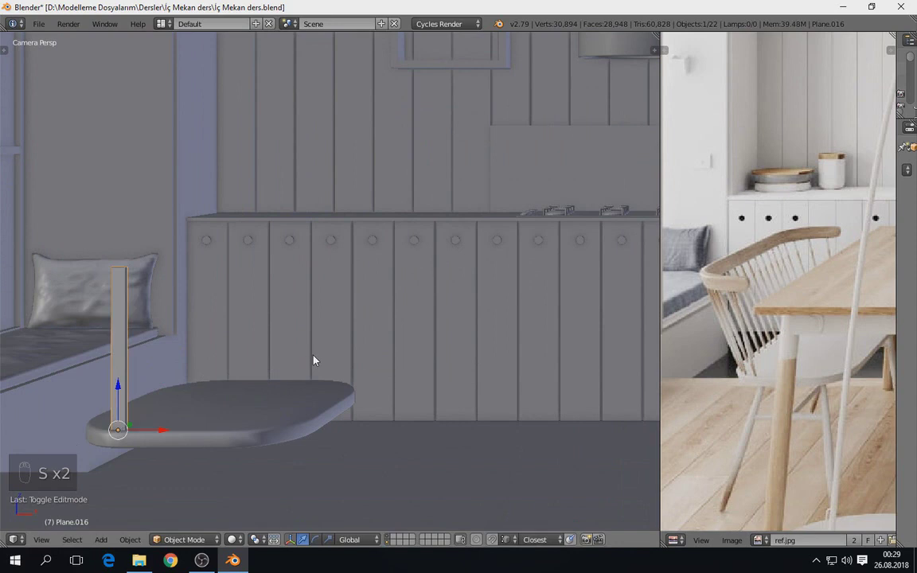
pyautogui.press('KP_Decimal')
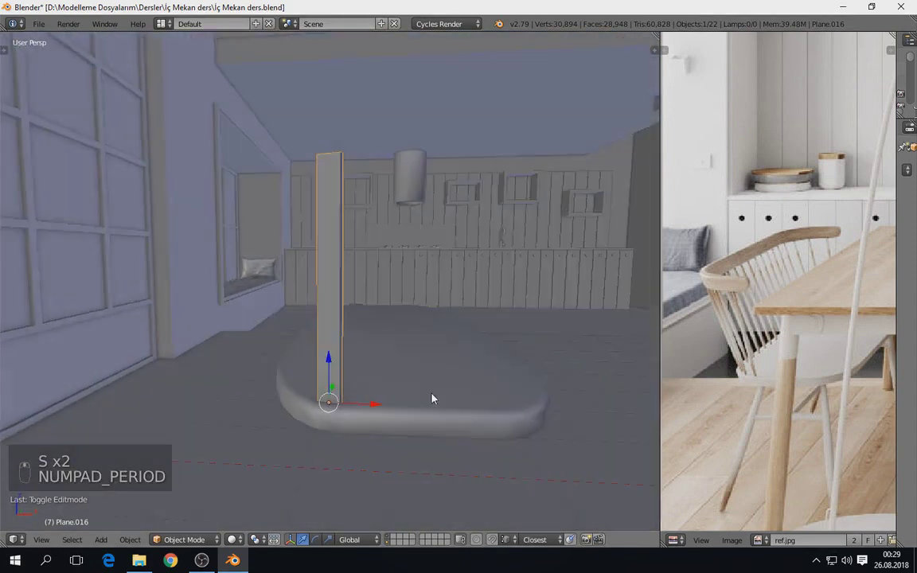
pyautogui.press('s')
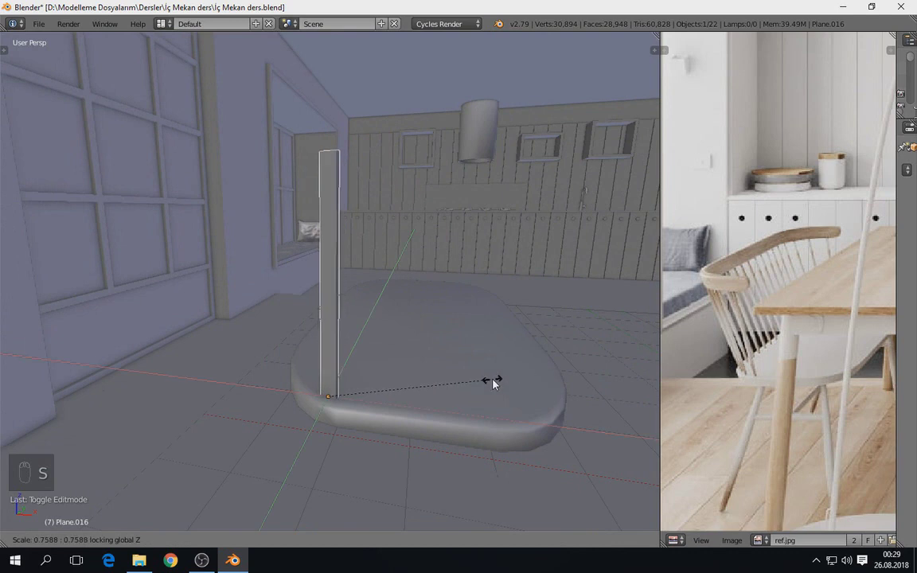
pyautogui.moveTo(407, 387); pyautogui.dragTo(451, 378)
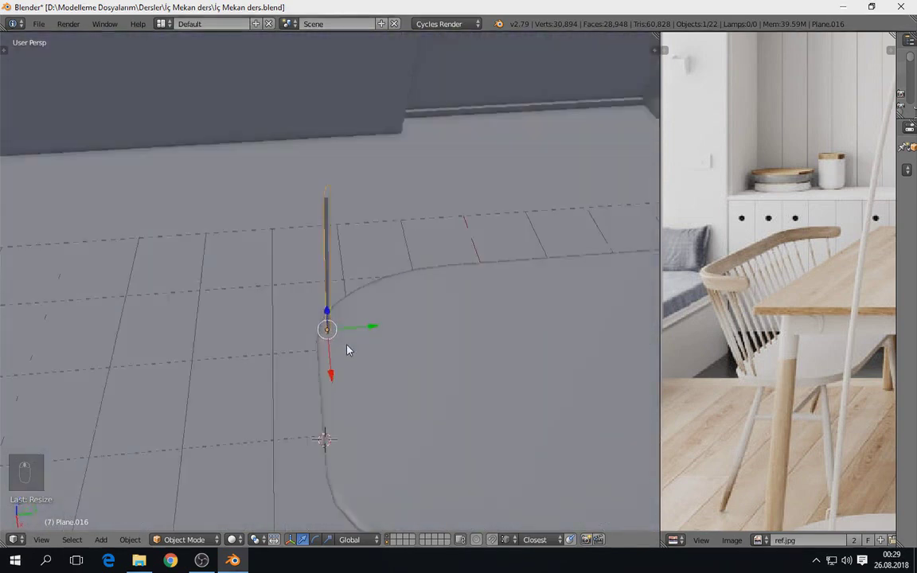
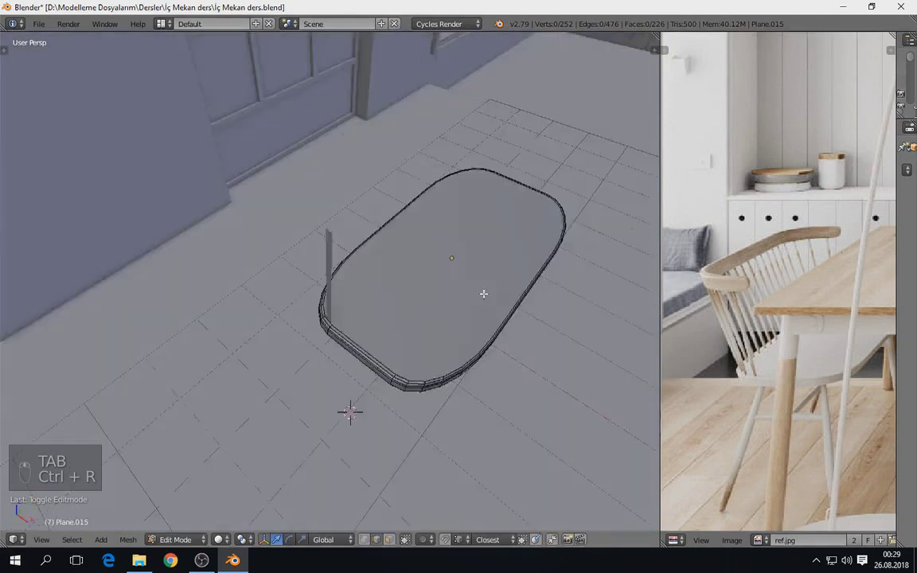
pyautogui.press('ctrl+z')
# Rotate the post into a slanted leg and isolate it with the rim in Top Ortho local view
pyautogui.press('Tab')
pyautogui.rightClick(341, 295)
pyautogui.moveTo(335, 296); pyautogui.dragTo(428, 334)
pyautogui.press('r')
pyautogui.press('r')
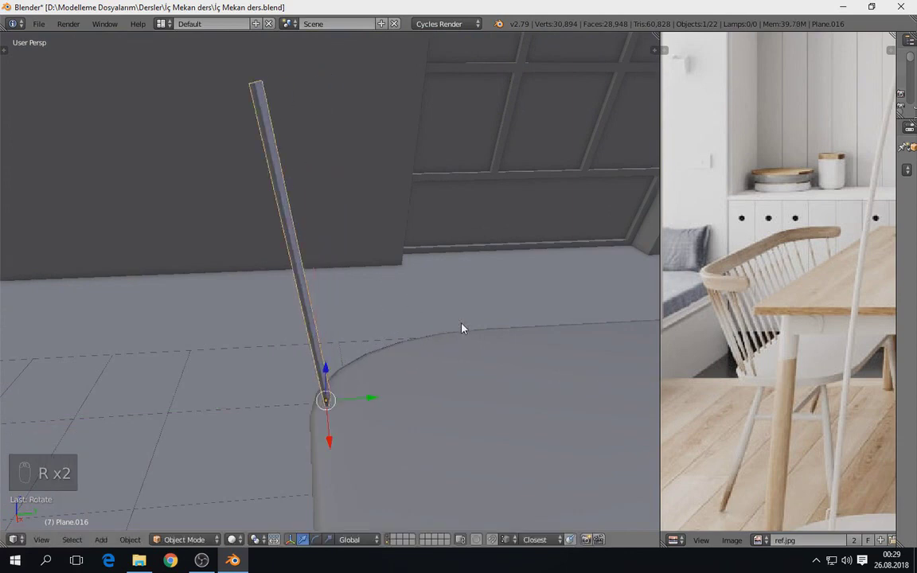
pyautogui.press('KP_7')
pyautogui.press('z')
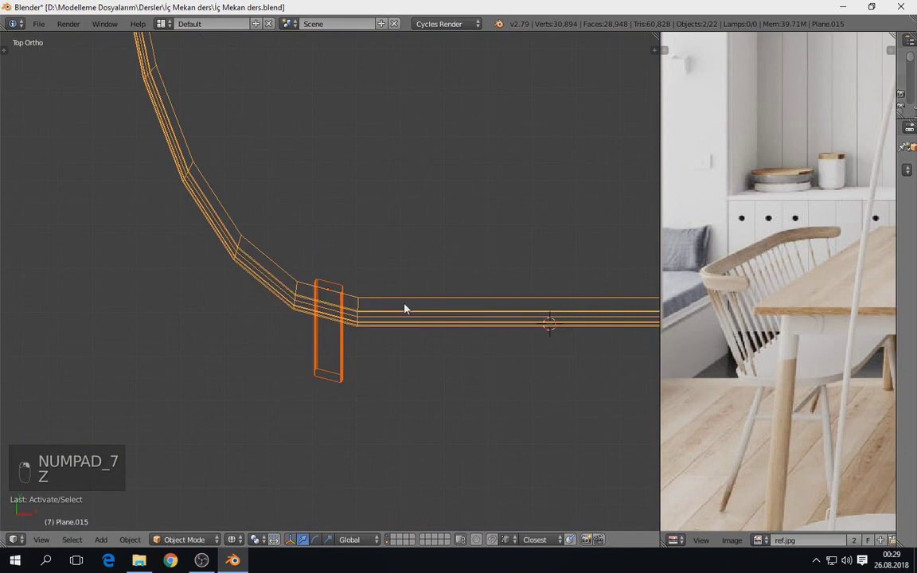
pyautogui.press('KP_Divide')
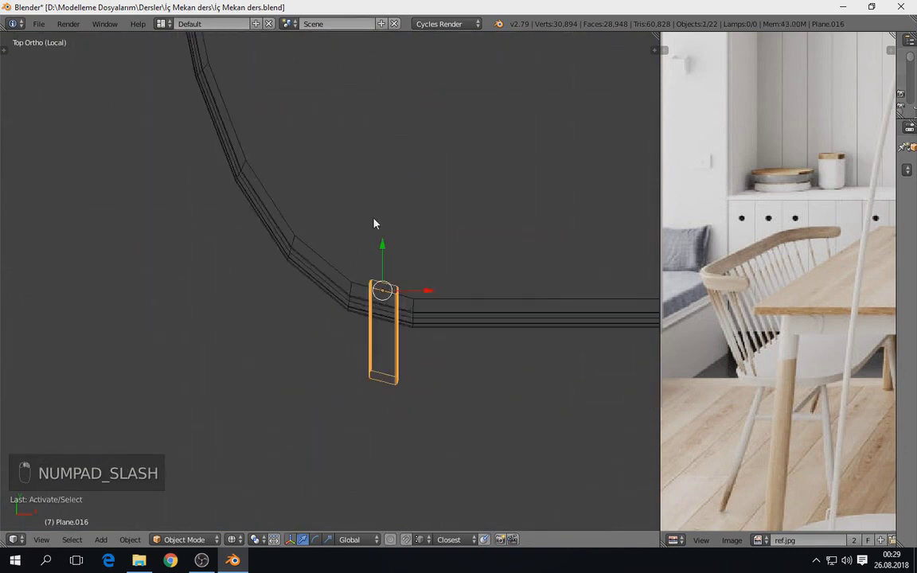
# Place the first few slat copies along the seat rim, each moved and rotated to follow the curve
pyautogui.press('g')
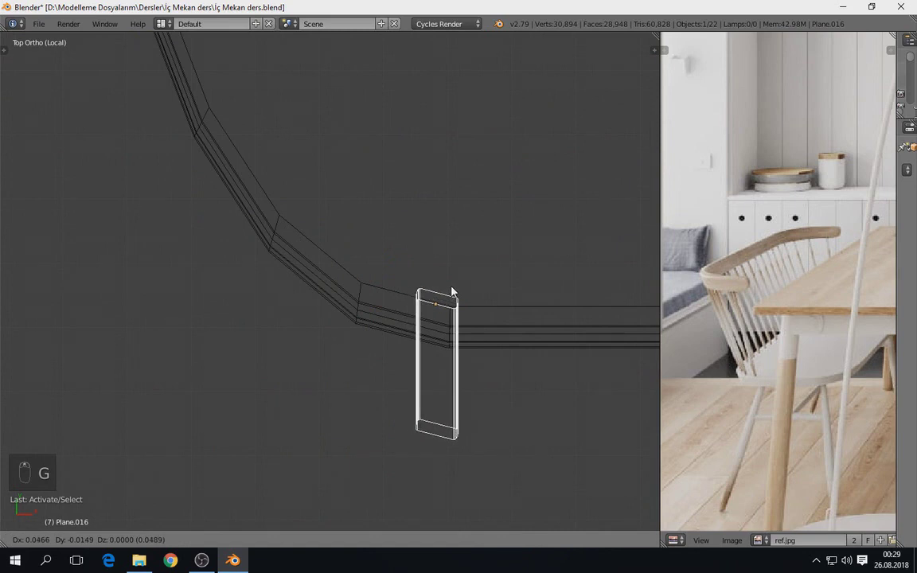
pyautogui.press('shift+d')
pyautogui.press('r')
pyautogui.press('g')
pyautogui.press('shift+d')
pyautogui.press('r')
pyautogui.press('g')
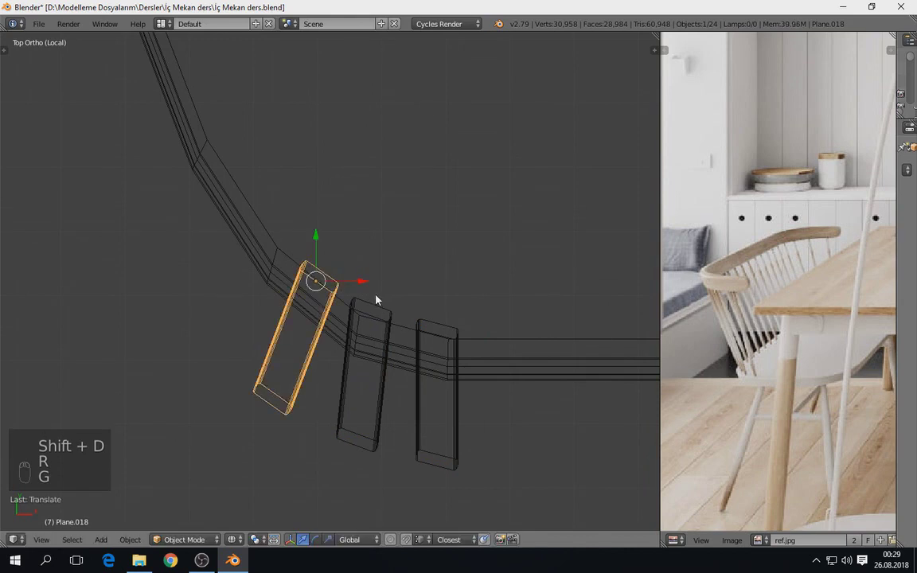
pyautogui.press('shift+d')
pyautogui.press('r')
pyautogui.press('g')
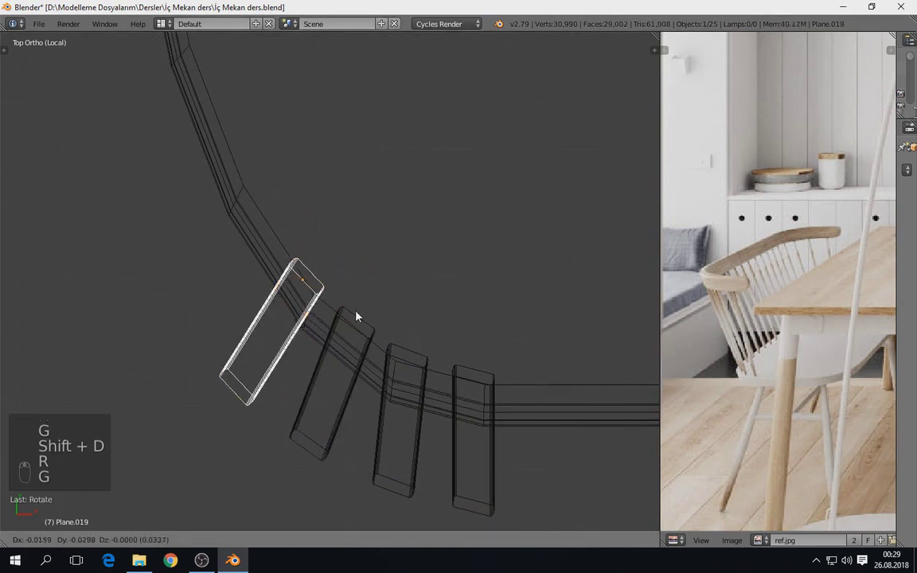
pyautogui.press('shift+d')
pyautogui.press('r')
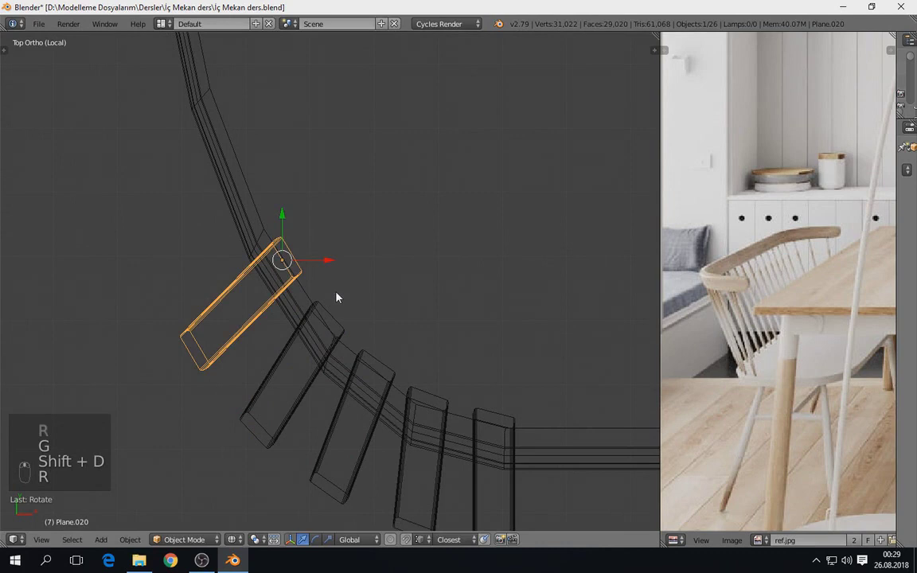
pyautogui.press('g')
pyautogui.press('r')
pyautogui.press('g')
pyautogui.press('z')
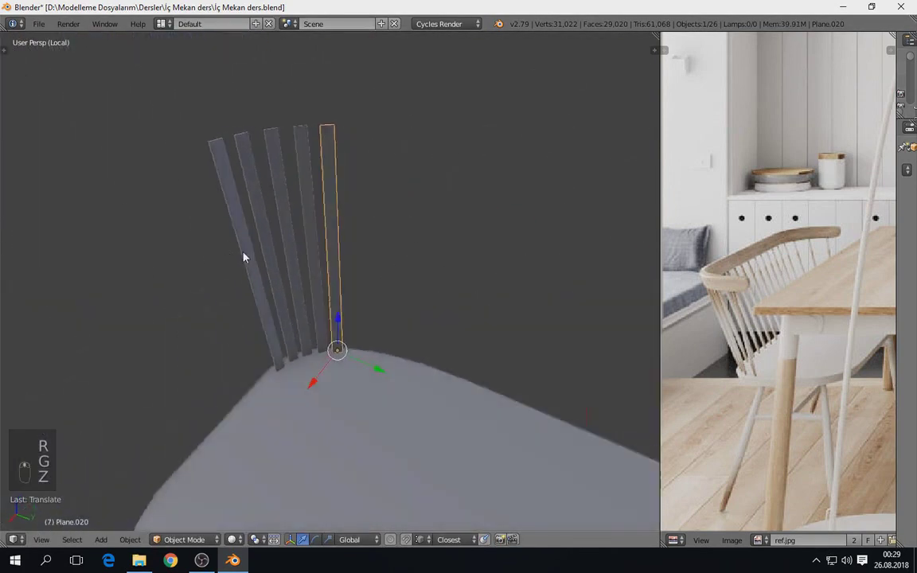
pyautogui.press('KP_7')
pyautogui.press('z')
# Continue lining the rim slat by slat, aligning each copy from Top Ortho view
pyautogui.press('shift+d')
pyautogui.press('r')
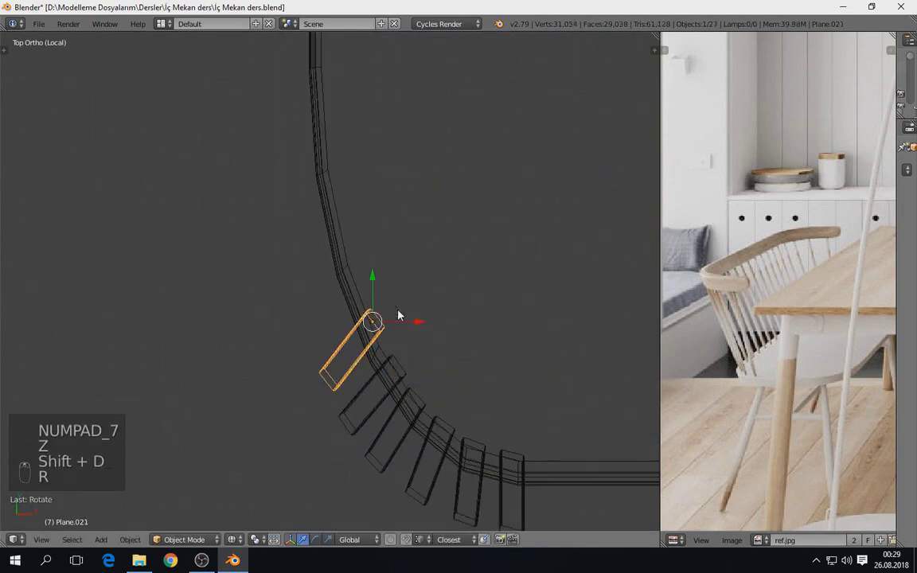
pyautogui.press('r')
pyautogui.press('g')
pyautogui.press('r')
pyautogui.press('g')
pyautogui.press('shift+d')
pyautogui.press('r')
pyautogui.press('g')
pyautogui.press('shift+d')
pyautogui.press('g')
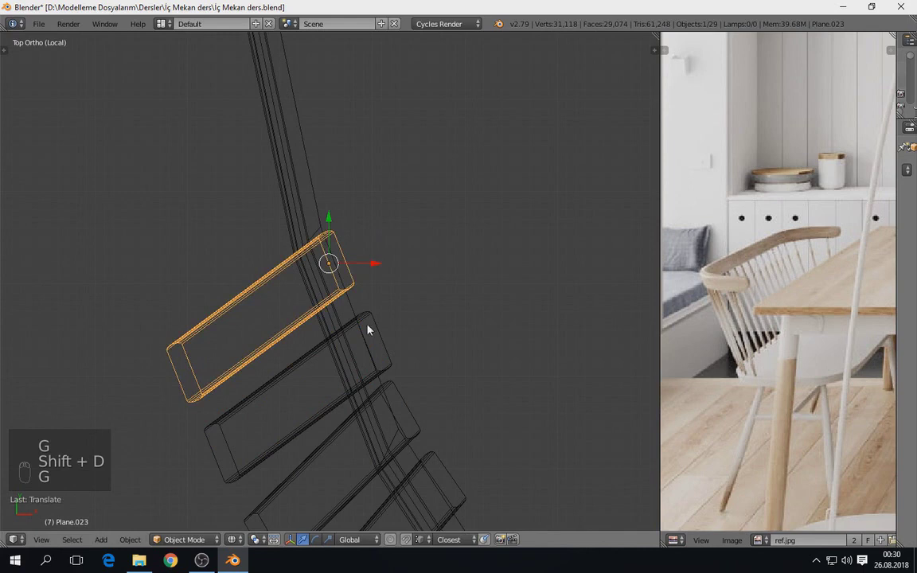
pyautogui.click(385, 339)
pyautogui.press('g')
pyautogui.press('g')
pyautogui.rightClick(411, 392)
pyautogui.press('r')
pyautogui.press('g')
pyautogui.press('r')
pyautogui.press('g')
pyautogui.press('shift+d')
pyautogui.press('r')
pyautogui.press('g')
pyautogui.press('r')
pyautogui.press('g')
pyautogui.press('shift+d')
pyautogui.press('r')
pyautogui.press('g')
pyautogui.press('shift+d')
pyautogui.press('r')
pyautogui.press('g')
pyautogui.press('r')
pyautogui.press('shift+d')
pyautogui.press('r')
pyautogui.press('g')
pyautogui.press('r')
pyautogui.press('g')
pyautogui.press('r')
pyautogui.press('shift+d')
pyautogui.press('r')
pyautogui.press('g')
pyautogui.press('r')
pyautogui.press('g')
pyautogui.press('shift+d')
pyautogui.press('z')
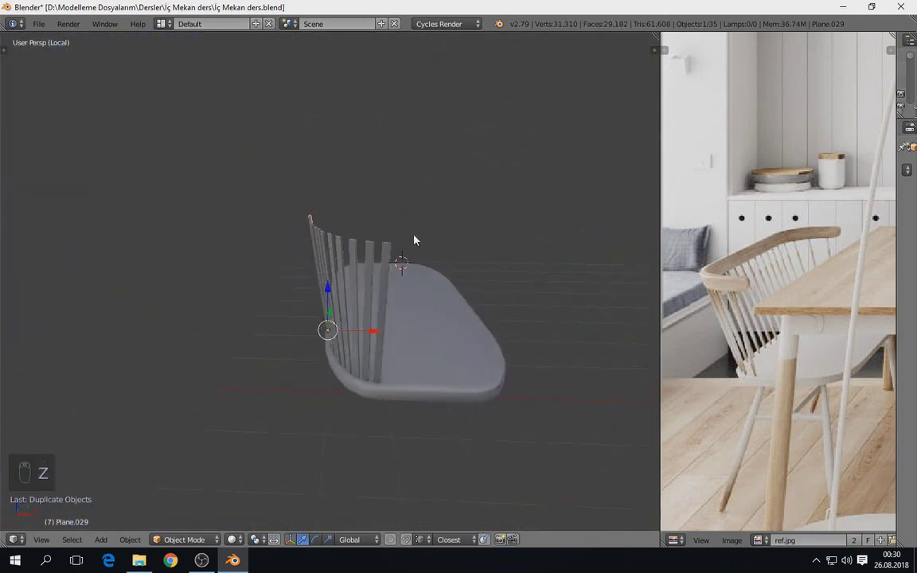
pyautogui.press('KP_7')
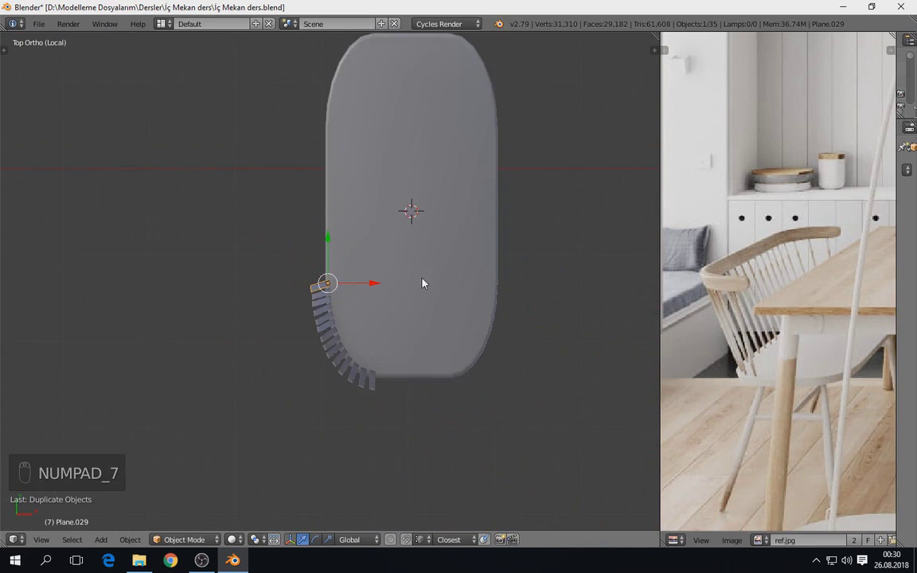
pyautogui.press('z')
# Lay a long evenly spaced run of slats by repeating the last duplicate step many times
pyautogui.press('shift+d')
pyautogui.press('r')
pyautogui.press('r')
pyautogui.press('shift+d')
pyautogui.press('shift+r')
pyautogui.press('shift+r')
pyautogui.press('shift+r')
pyautogui.press('shift+r')
pyautogui.press('shift+r')
pyautogui.press('shift+r')
pyautogui.press('shift+r')
pyautogui.press('shift+r')
pyautogui.press('shift+r')
pyautogui.press('shift+r')
pyautogui.press('shift+r')
pyautogui.press('shift+r')
pyautogui.press('shift+r')
pyautogui.press('shift+r')
pyautogui.press('shift+r')
pyautogui.press('shift+r')
pyautogui.press('shift+r')
pyautogui.press('shift+r')
pyautogui.press('shift+r')
pyautogui.press('shift+r')
pyautogui.press('shift+r')
# Hand-fit further slat copies around the tighter bend of the rim, correcting position and angle
pyautogui.press('shift+d')
pyautogui.press('r')
pyautogui.click(453, 301)
pyautogui.press('g')
pyautogui.press('r')
pyautogui.press('shift+d')
pyautogui.press('r')
pyautogui.press('g')
pyautogui.press('shift+d')
pyautogui.press('g')
pyautogui.press('r')
pyautogui.press('r')
pyautogui.press('g')
pyautogui.press('shift+d')
pyautogui.press('r')
pyautogui.press('g')
pyautogui.press('shift+d')
pyautogui.press('g')
pyautogui.press('shift+d')
pyautogui.press('r')
pyautogui.press('g')
pyautogui.press('r')
pyautogui.press('shift+d')
pyautogui.press('r')
pyautogui.press('g')
pyautogui.press('shift+d')
pyautogui.press('g')
pyautogui.press('r')
pyautogui.press('shift+d')
pyautogui.press('r')
pyautogui.press('g')
pyautogui.press('r')
pyautogui.press('g')
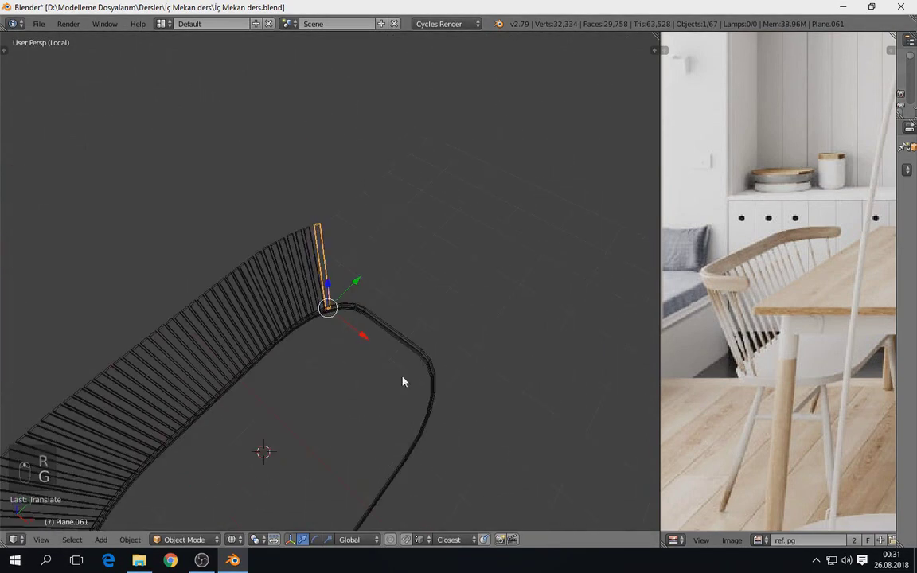
pyautogui.press('KP_7')
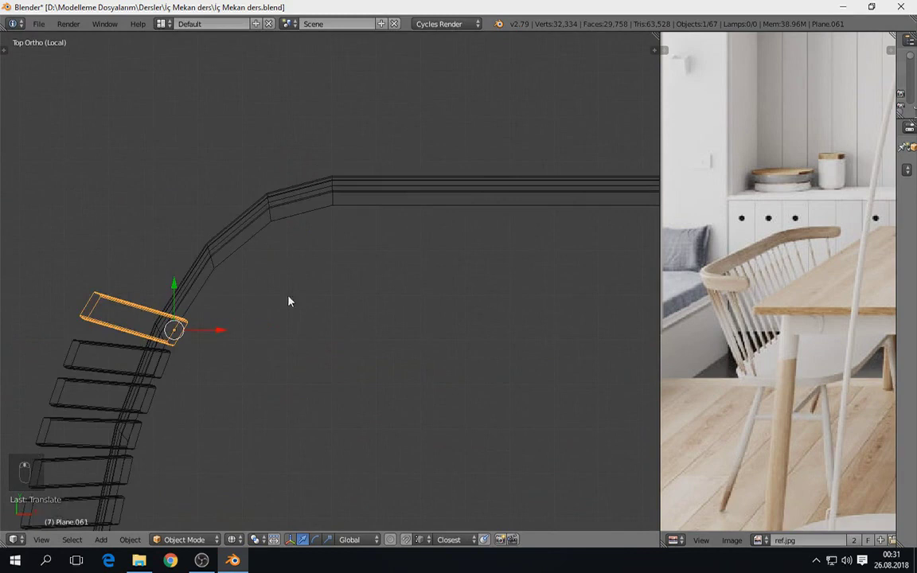
pyautogui.moveTo(332, 352); pyautogui.dragTo(465, 290)
# Extend the row along the far side of the rim with more copies and a short repeated run
pyautogui.press('shift+d')
pyautogui.press('g')
pyautogui.press('r')
pyautogui.press('r')
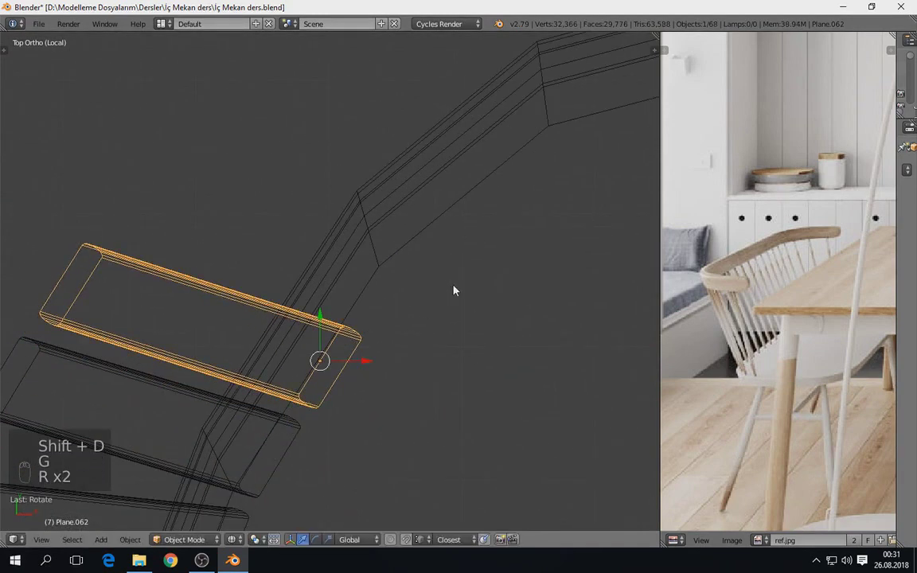
pyautogui.press('shift+d')
pyautogui.press('r')
pyautogui.press('g')
pyautogui.press('r')
pyautogui.press('shift+d')
pyautogui.press('r')
pyautogui.press('g')
pyautogui.press('r')
pyautogui.press('g')
pyautogui.press('shift+d')
pyautogui.press('r')
pyautogui.press('g')
pyautogui.press('shift+d')
pyautogui.press('r')
pyautogui.press('g')
pyautogui.press('shift+d')
pyautogui.press('r')
pyautogui.press('g')
pyautogui.press('r')
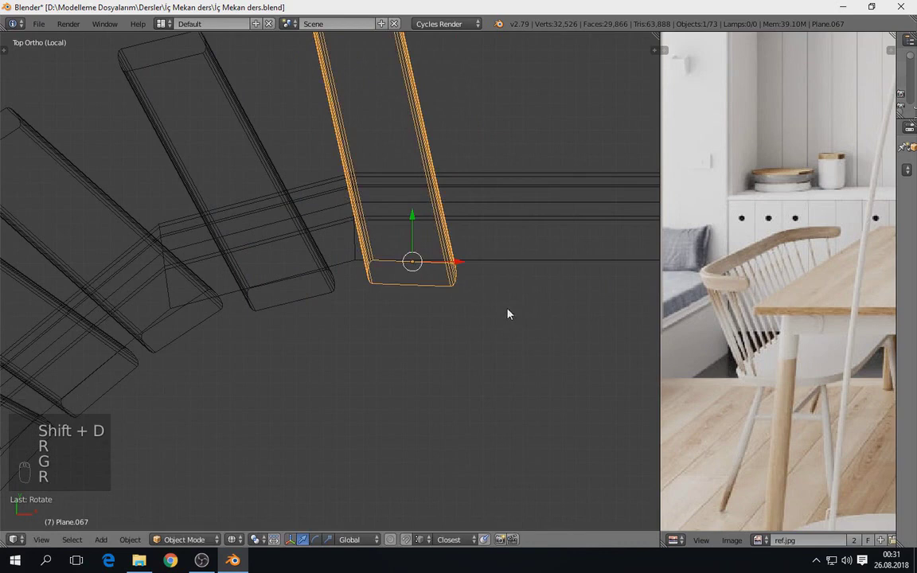
pyautogui.press('shift+d')
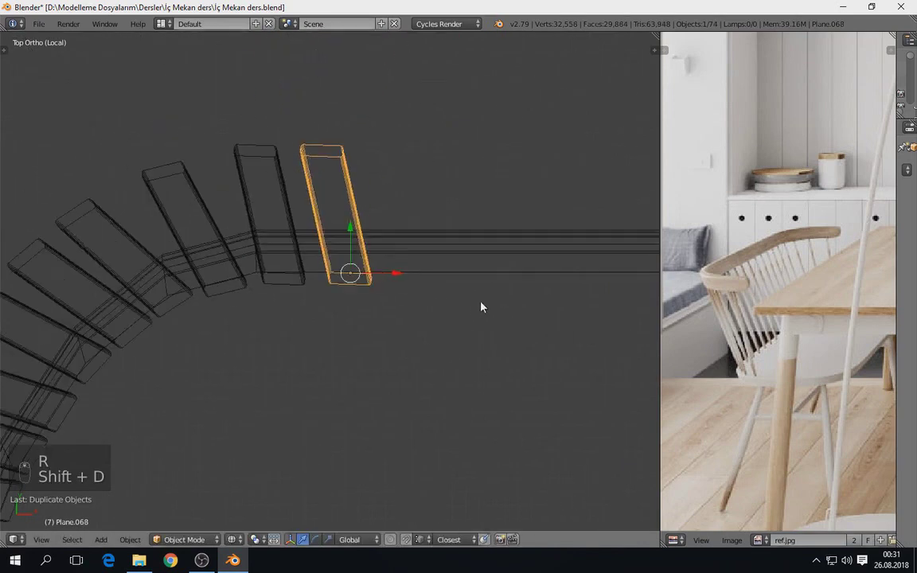
pyautogui.press('shift+d')
pyautogui.press('shift+r')
pyautogui.press('shift+r')
pyautogui.press('shift+r')
pyautogui.press('shift+r')
pyautogui.press('z')
pyautogui.moveTo(455, 334); pyautogui.dragTo(204, 260)
pyautogui.press('KP_7')
pyautogui.press('z')
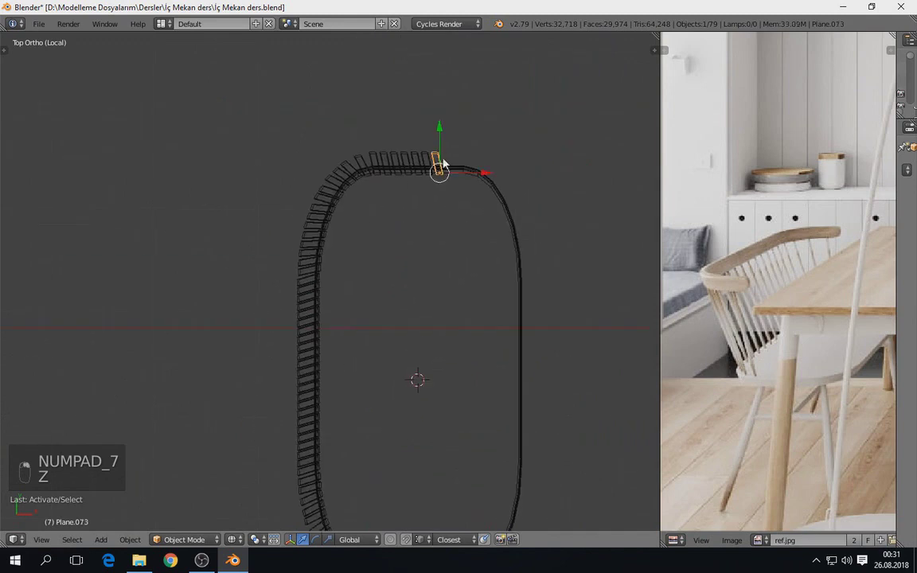
# Add the final slats to close the spindle back around the rounded seat
pyautogui.press('shift+d')
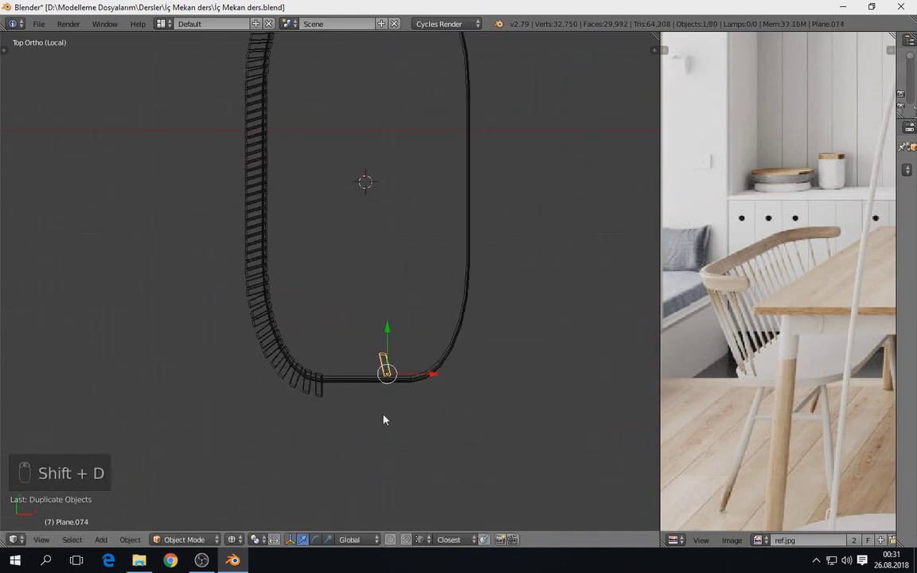
pyautogui.press('g')
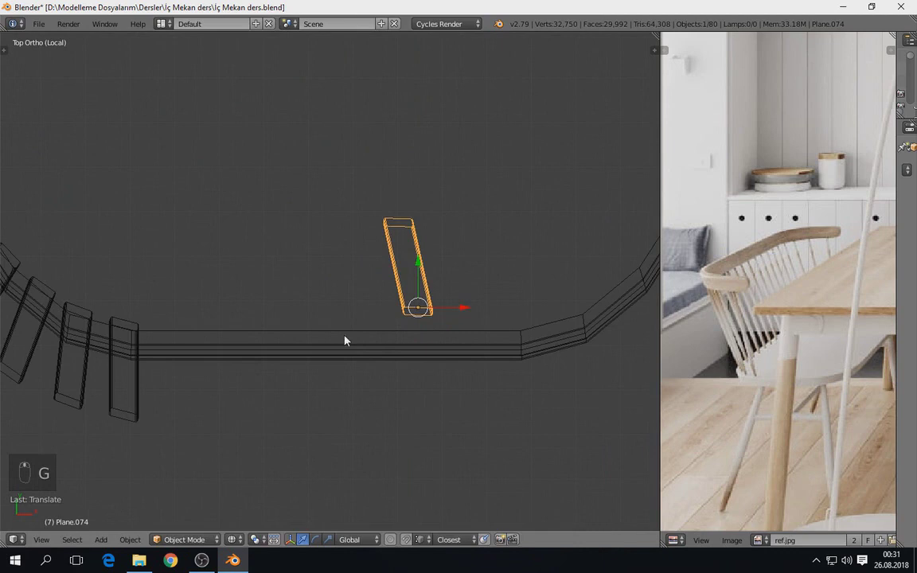
pyautogui.press('r')
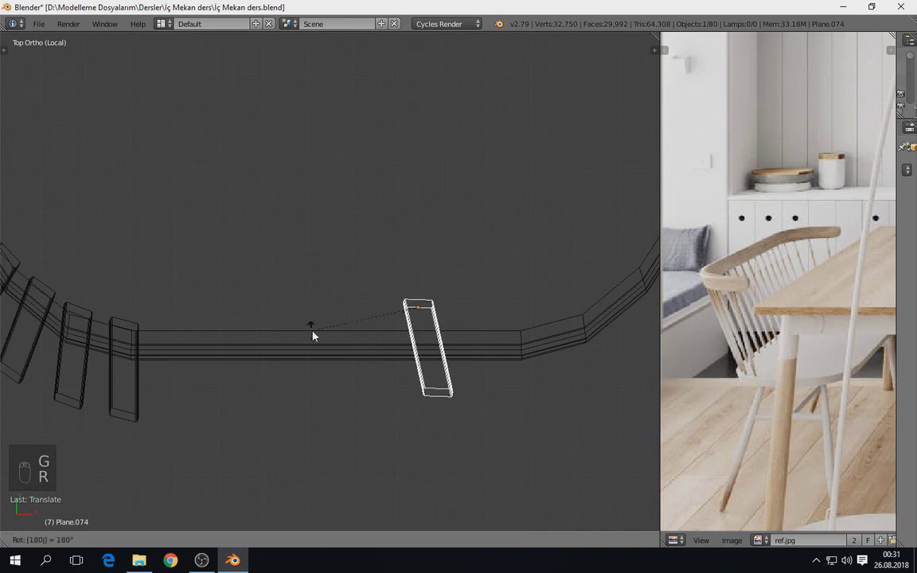
pyautogui.press('y')
pyautogui.press('f')
pyautogui.press('y')
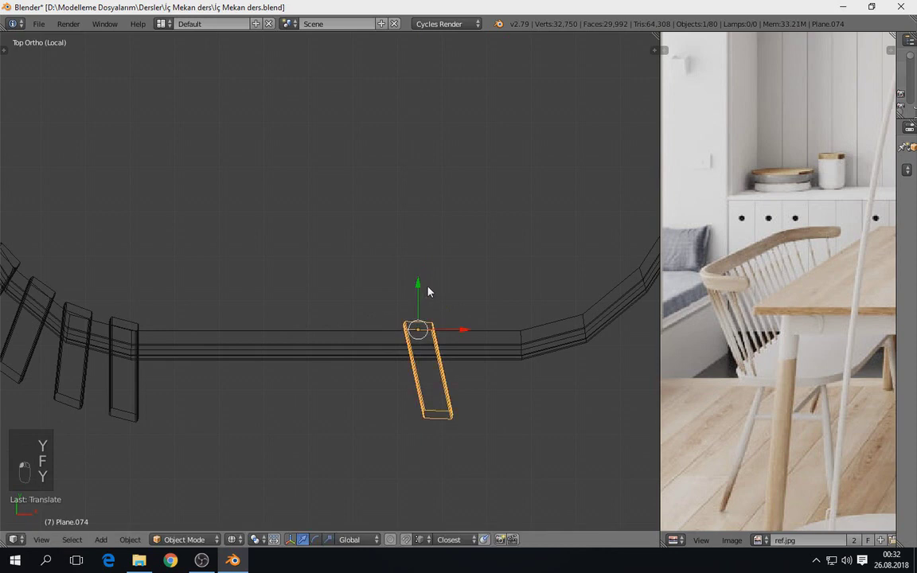
pyautogui.press('shift+d')
pyautogui.press('shift+r')
pyautogui.press('shift+r')
pyautogui.press('shift+r')
pyautogui.press('shift+r')
pyautogui.press('shift+r')
pyautogui.press('shift+r')
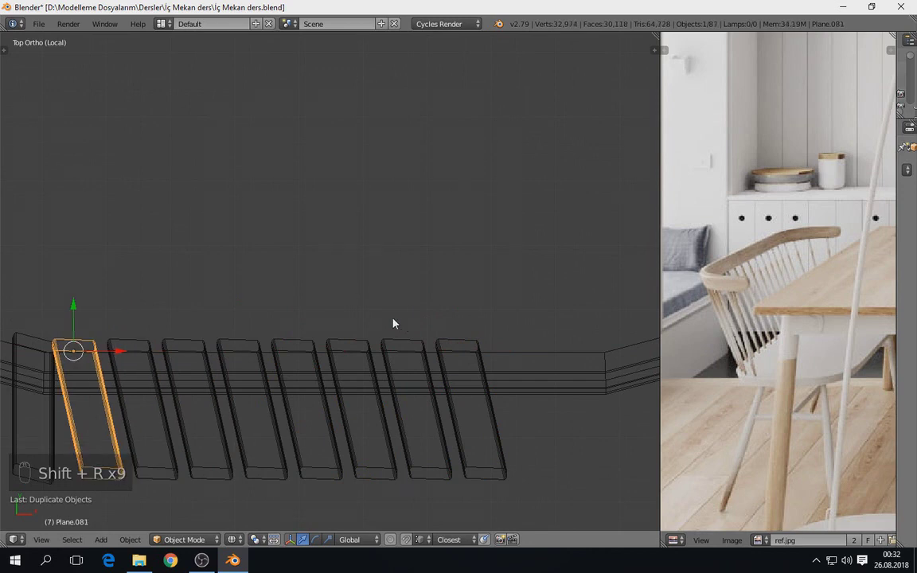
pyautogui.click(124, 351)
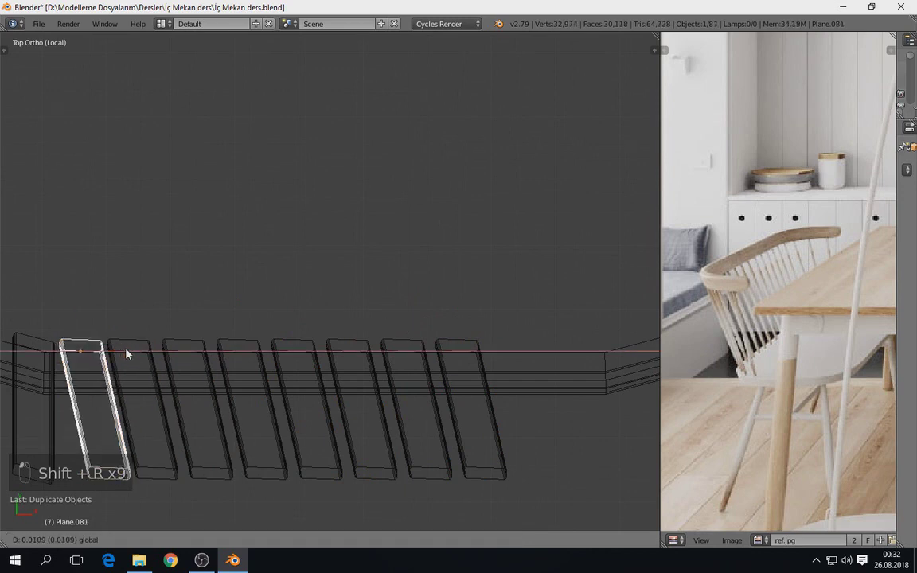
# Select all the back slats after inspecting them and join them into one object with Ctrl+J
pyautogui.press('z')
pyautogui.middleClick(150, 300)
pyautogui.press('a')
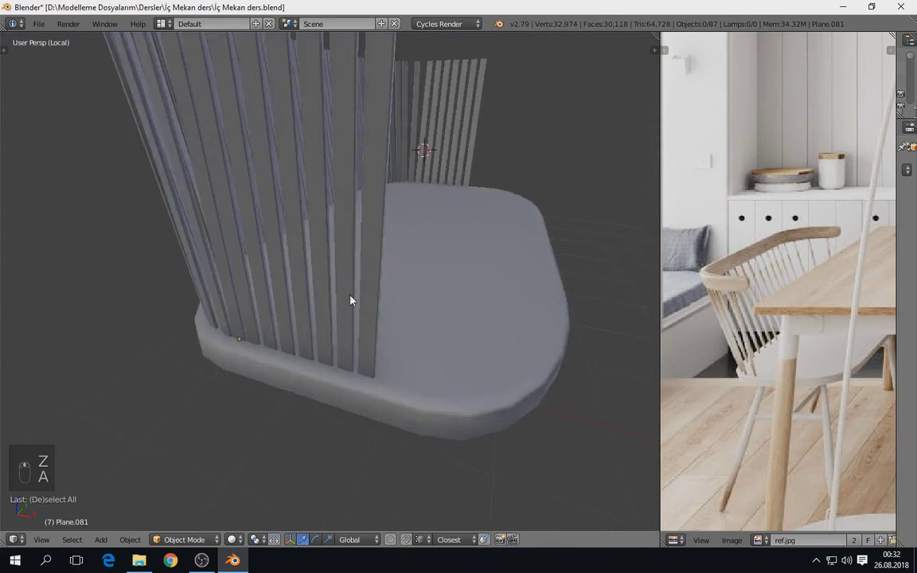
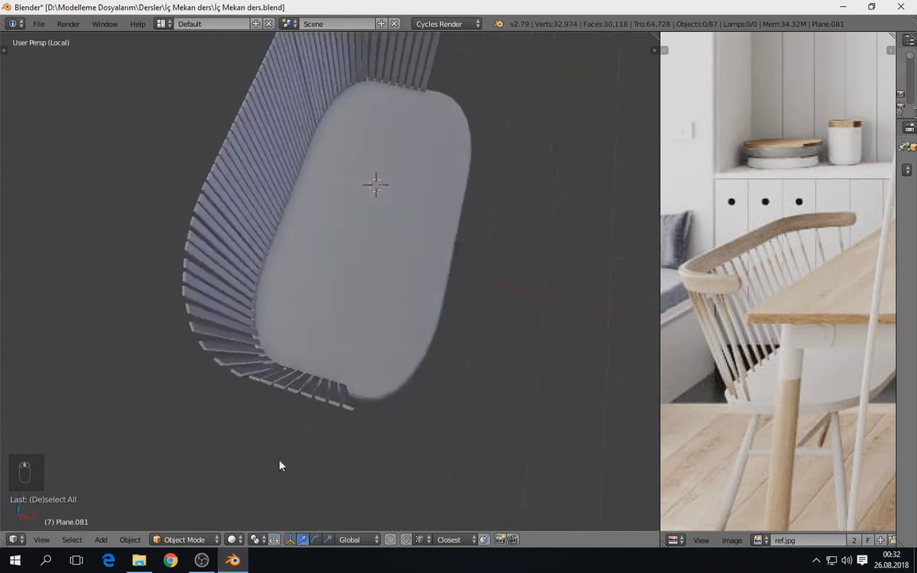
pyautogui.moveTo(309, 412); pyautogui.dragTo(321, 341)
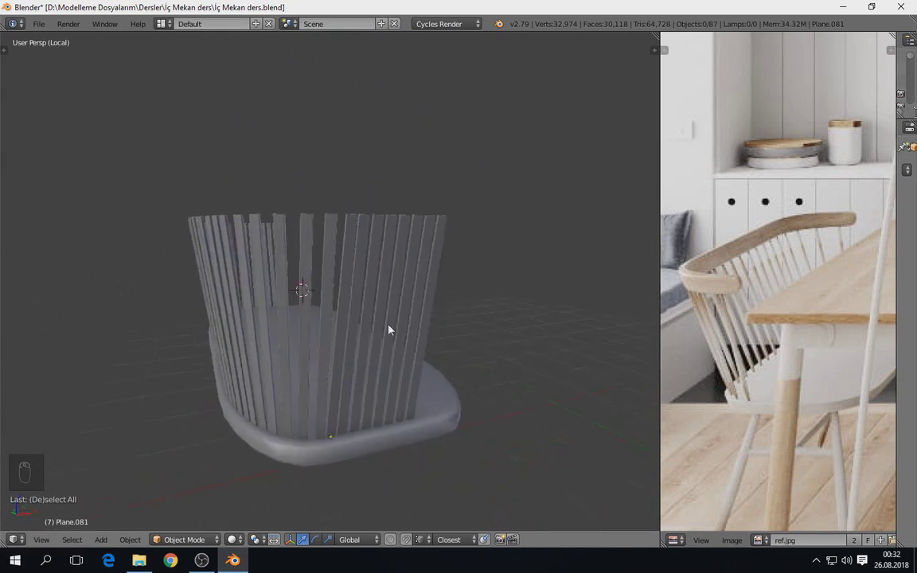
pyautogui.press('b')
pyautogui.press('ctrl+j')
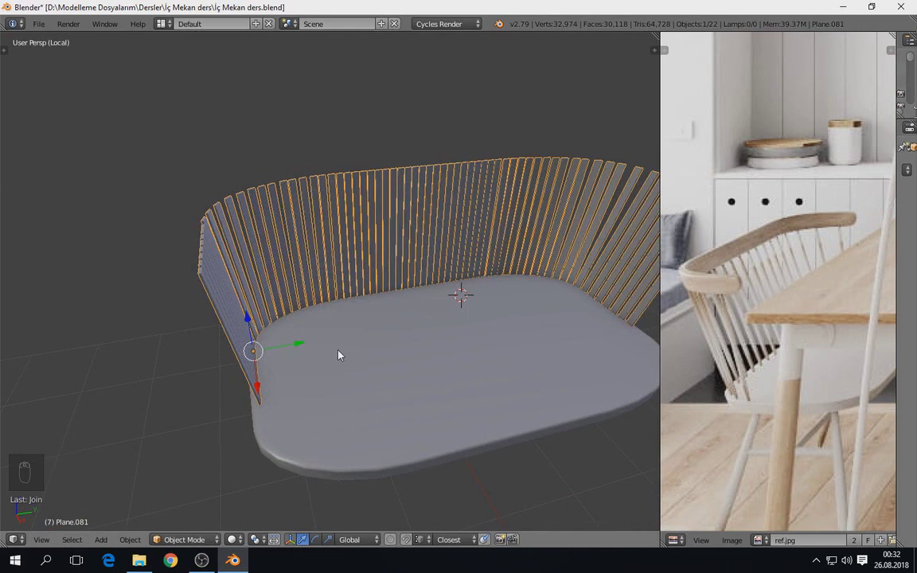
# Duplicate the seat rim outline in Edit Mode and scale it into a thin rounded ring from top view
pyautogui.rightClick(352, 409)
pyautogui.press('Tab')
pyautogui.middleClick(406, 541)
pyautogui.rightClick(389, 419)
pyautogui.press('shift+d')
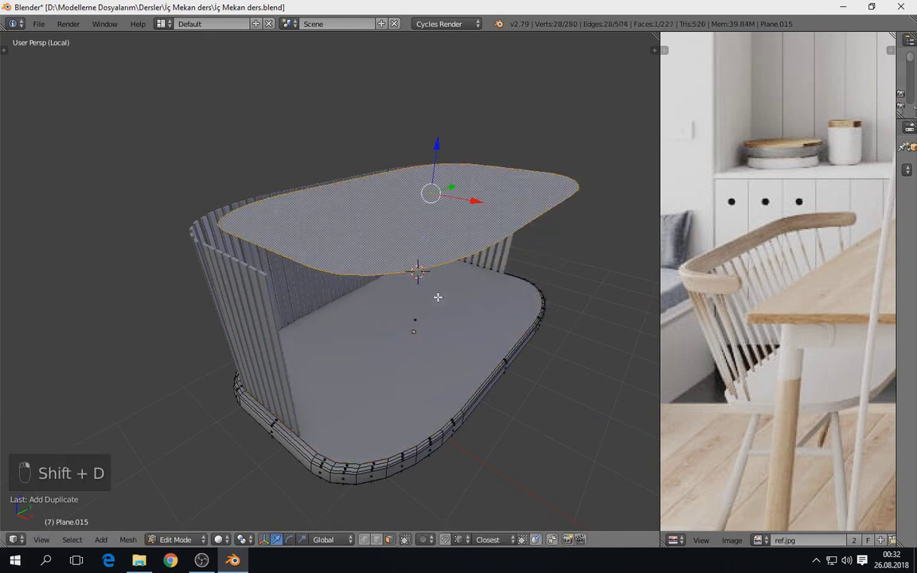
pyautogui.press('KP_7')
pyautogui.press('z')
pyautogui.press('s')
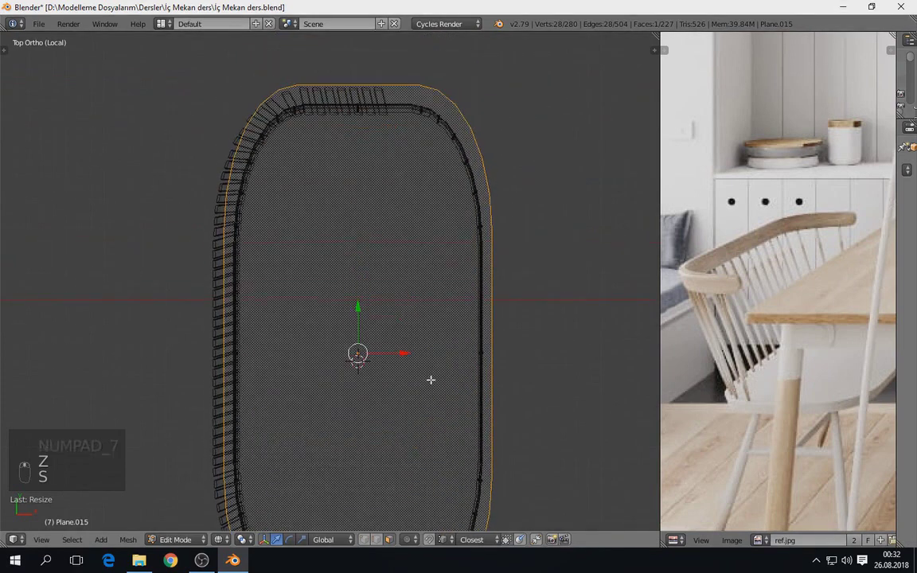
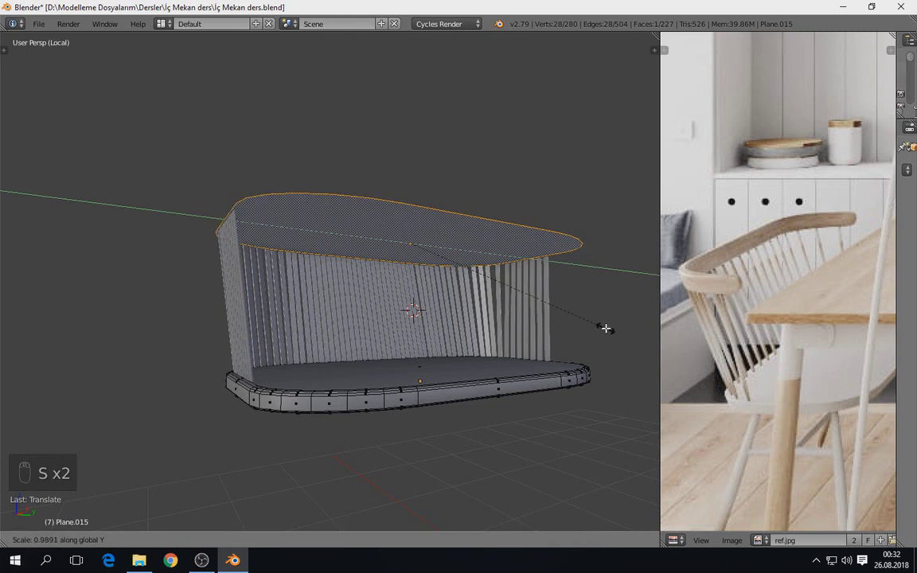
pyautogui.click(487, 349)
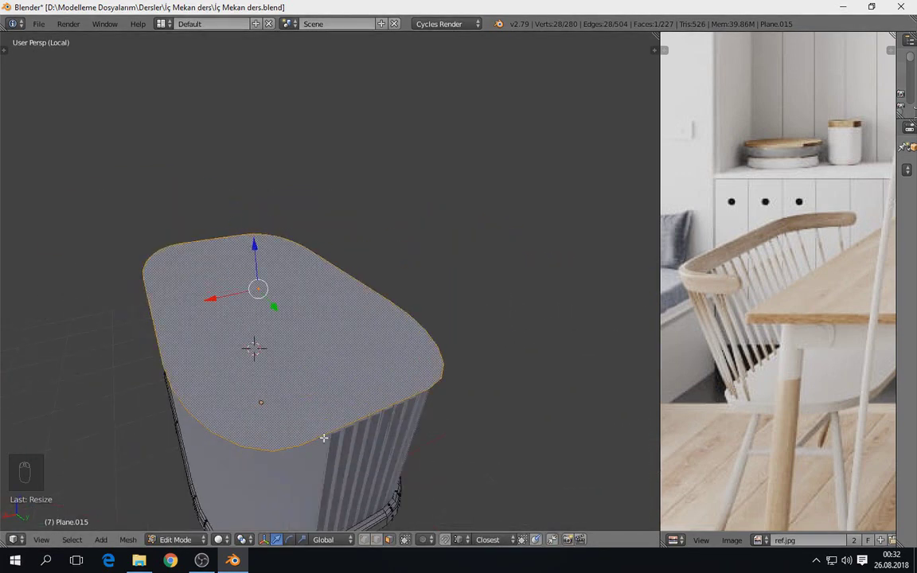
# Add a loop cut to the ring and separate it from the seat as its own object
pyautogui.press('ctrl+r')
pyautogui.press('KP_7')
pyautogui.press('z')
pyautogui.press('p')
pyautogui.press('Tab')
# Cut the copied seat outline in half down the middle and check the cut shape
pyautogui.moveTo(471, 401); pyautogui.dragTo(37, 130)
pyautogui.press('Tab')
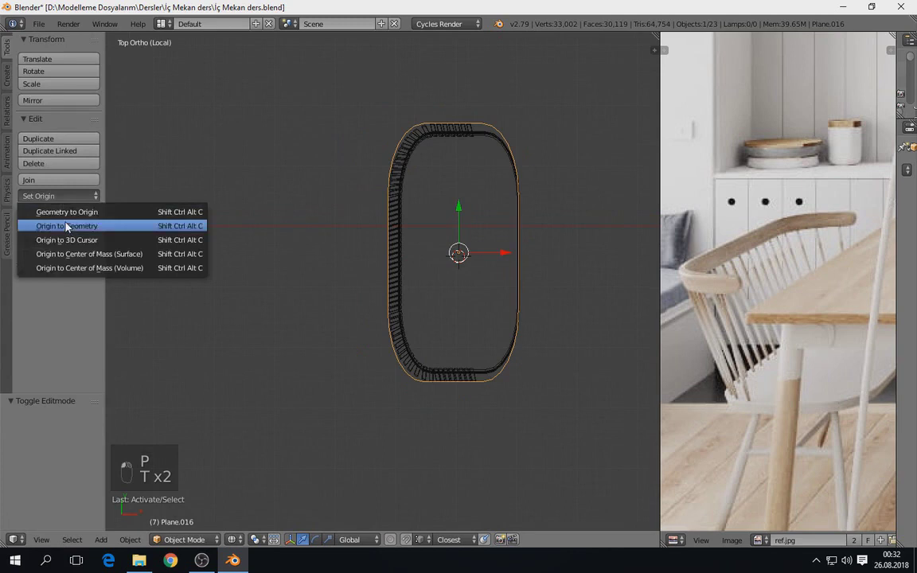
pyautogui.press('t')
pyautogui.press('Tab')
pyautogui.press('a')
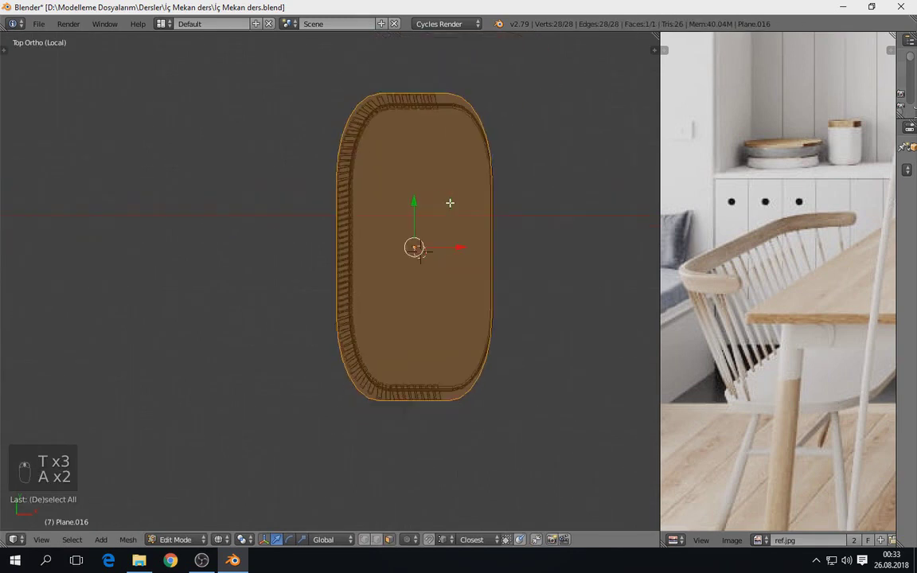
pyautogui.press('t')
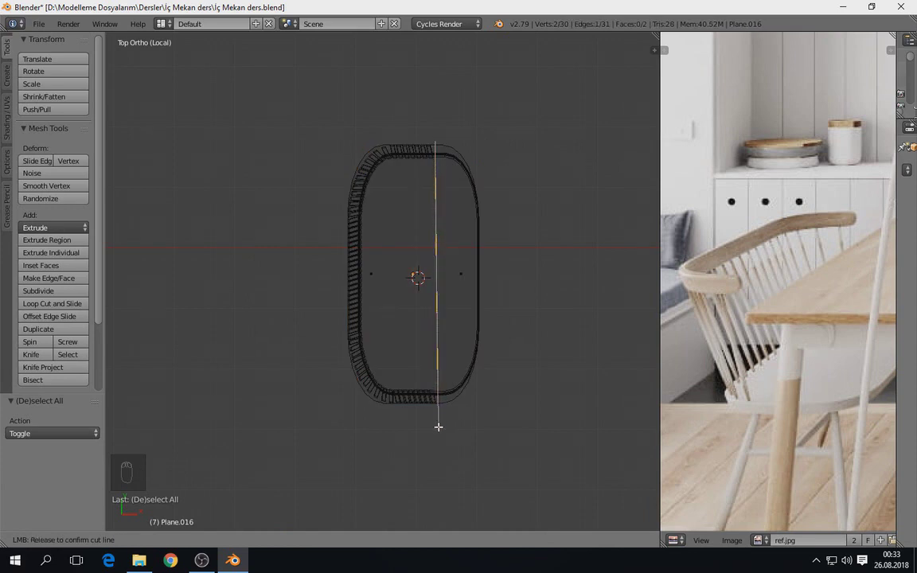
pyautogui.press('z')
pyautogui.rightClick(508, 307)
pyautogui.press('x')
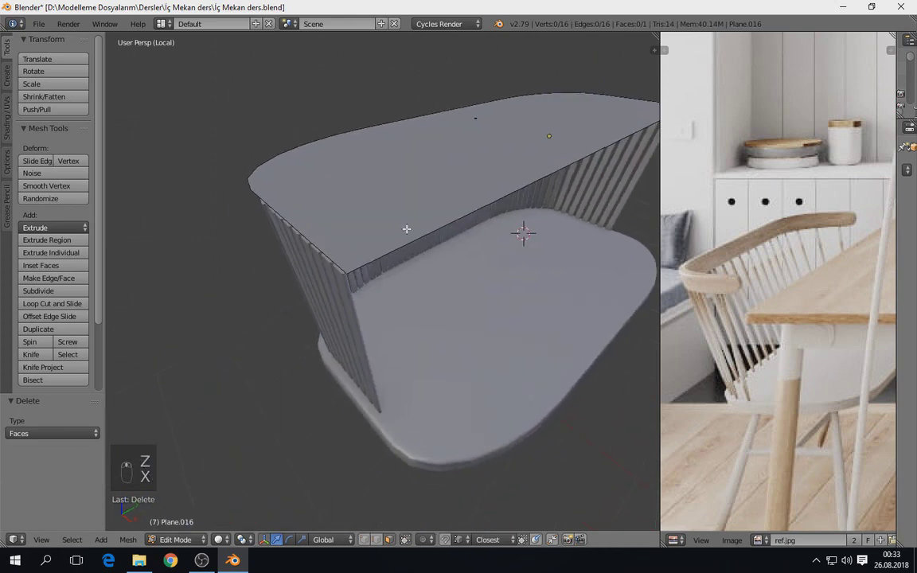
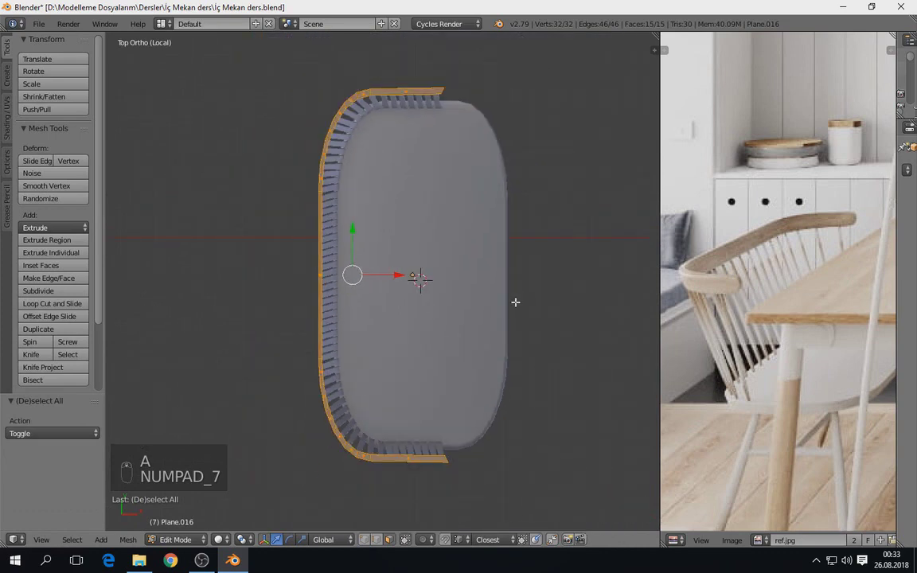
# Undo the cut back to the plain seat outline
pyautogui.press('ctrl+z')
pyautogui.press('ctrl+z')
pyautogui.press('ctrl+z')
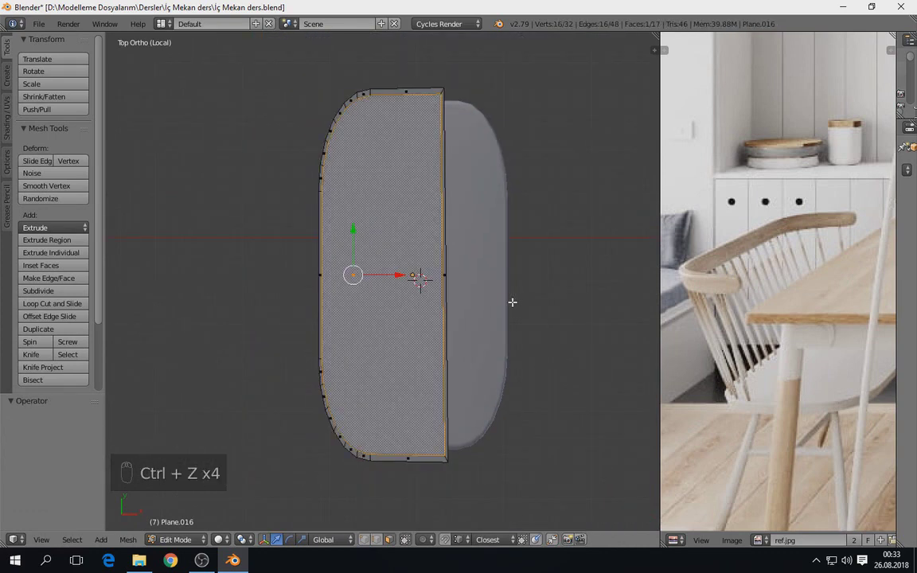
pyautogui.press('ctrl+z')
pyautogui.press('ctrl+z')
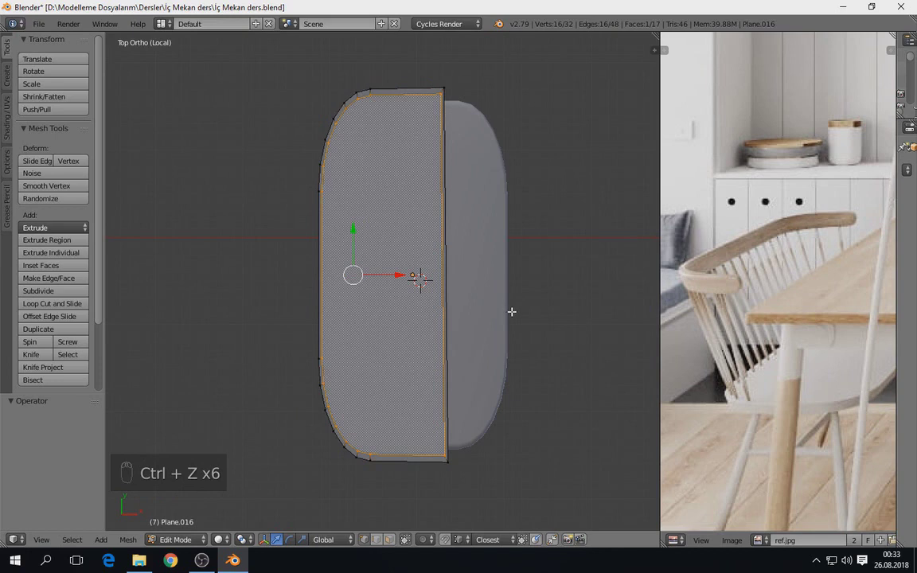
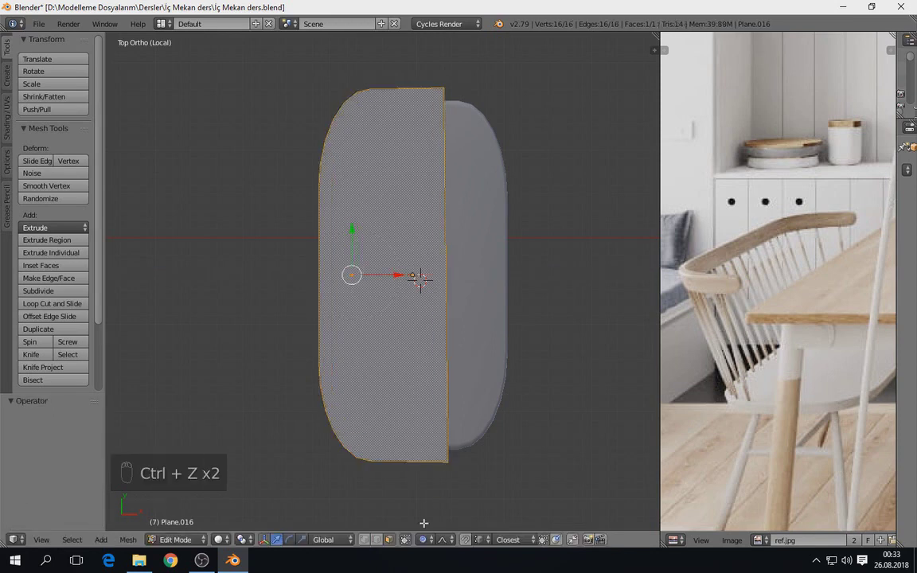
# Inset the half face into a thin border, delete the inner face and extrude the band into a thick rail
pyautogui.press('i')
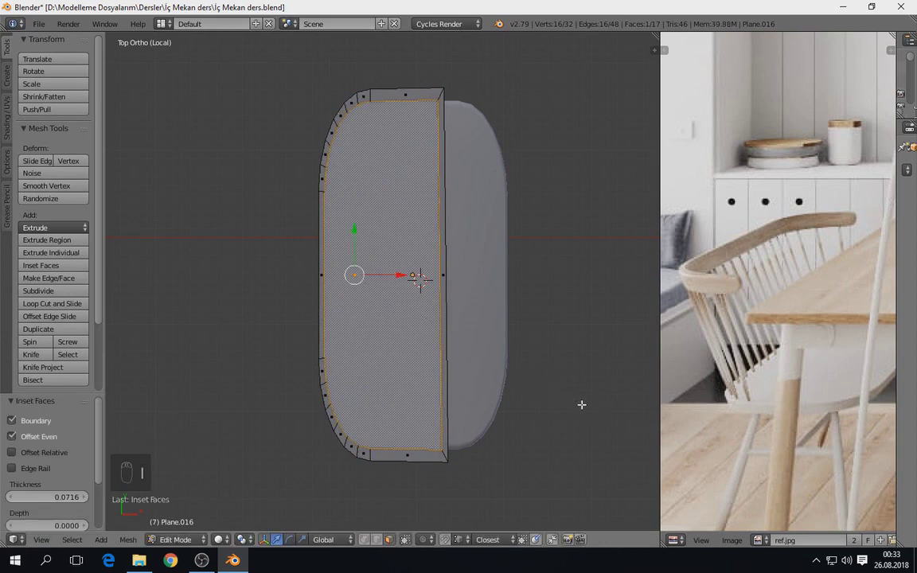
pyautogui.moveTo(445, 272); pyautogui.dragTo(406, 274)
pyautogui.moveTo(406, 274); pyautogui.dragTo(467, 338)
pyautogui.press('x')
pyautogui.press('a')
pyautogui.press('e')
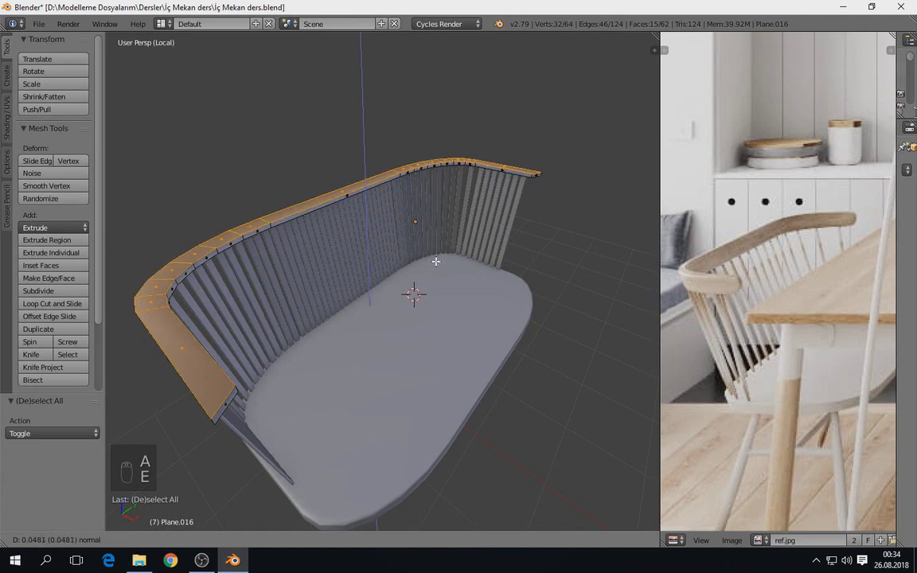
pyautogui.press('Tab')
# Undo the rail attempt and return to the flat seat outline face viewed from above
pyautogui.press('ctrl+z')
pyautogui.press('ctrl+z')
pyautogui.press('Tab')
pyautogui.press('a')
pyautogui.press('KP_7')
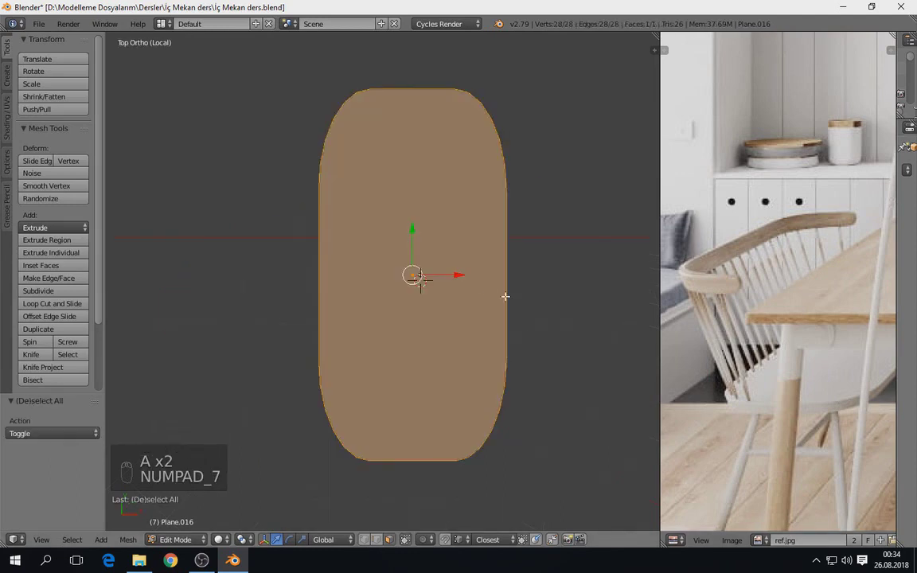
# Discard a trial inset, then cut the seat outline lengthwise down the middle to keep the curved back half
pyautogui.press('i')
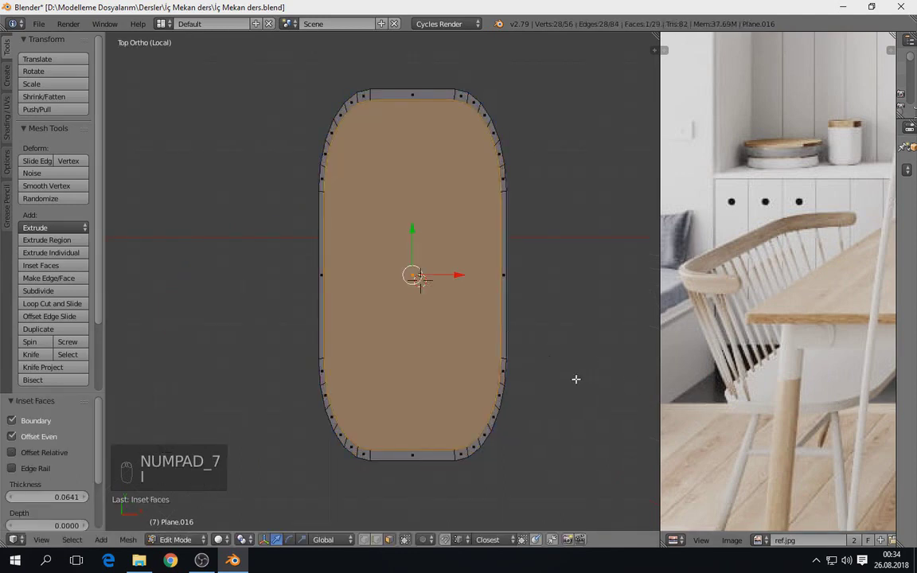
pyautogui.press('ctrl+z')
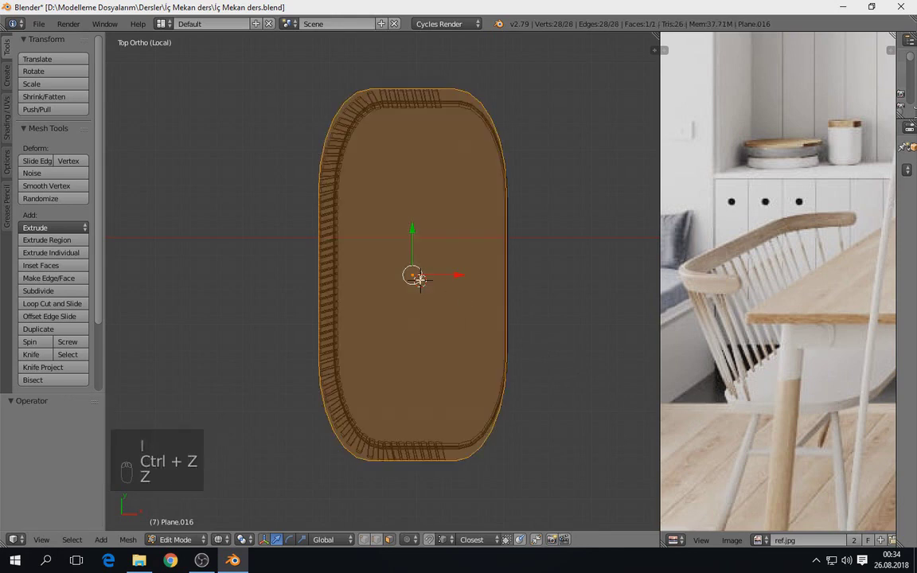
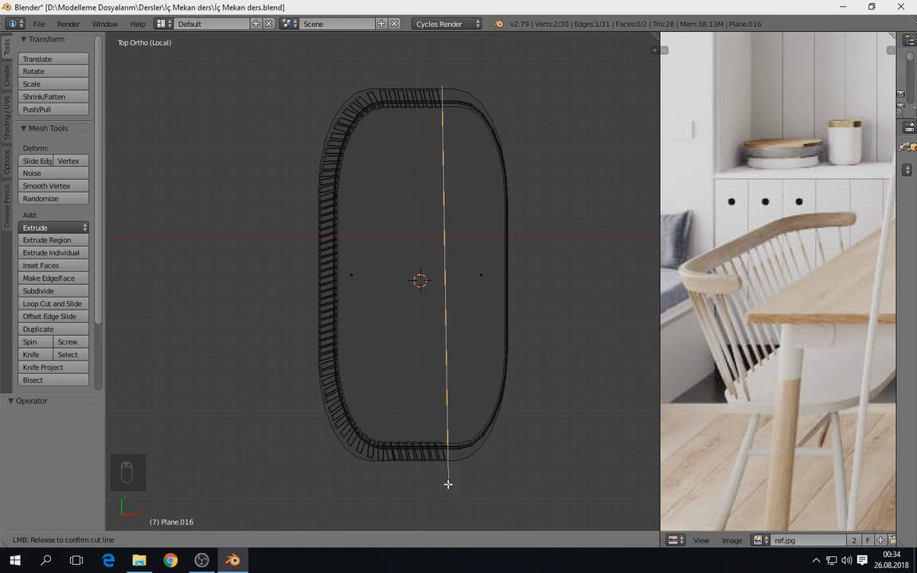
pyautogui.press('s')
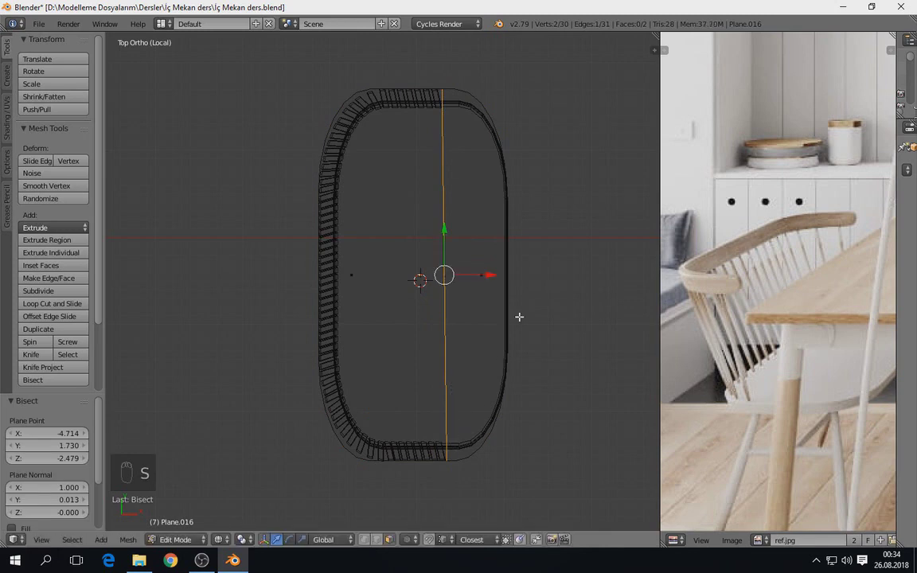
pyautogui.press('s')
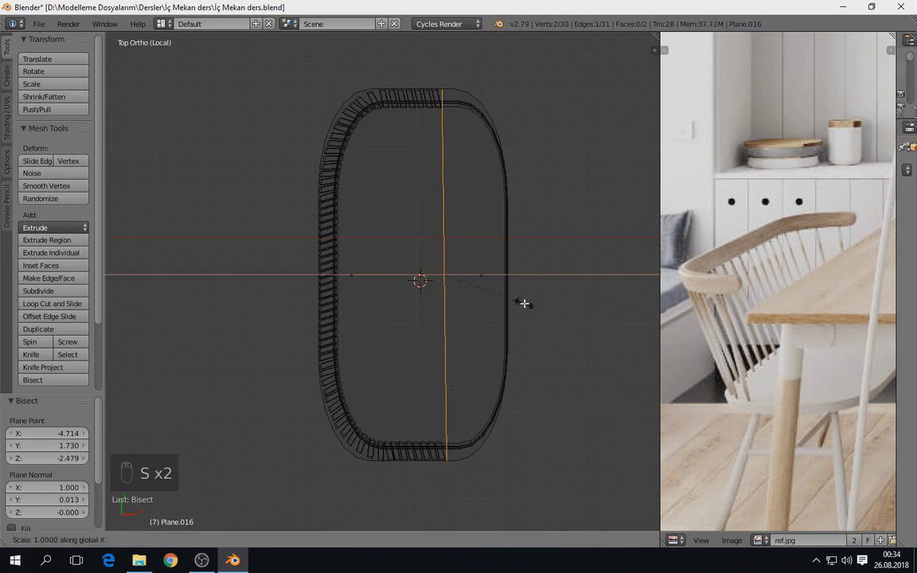
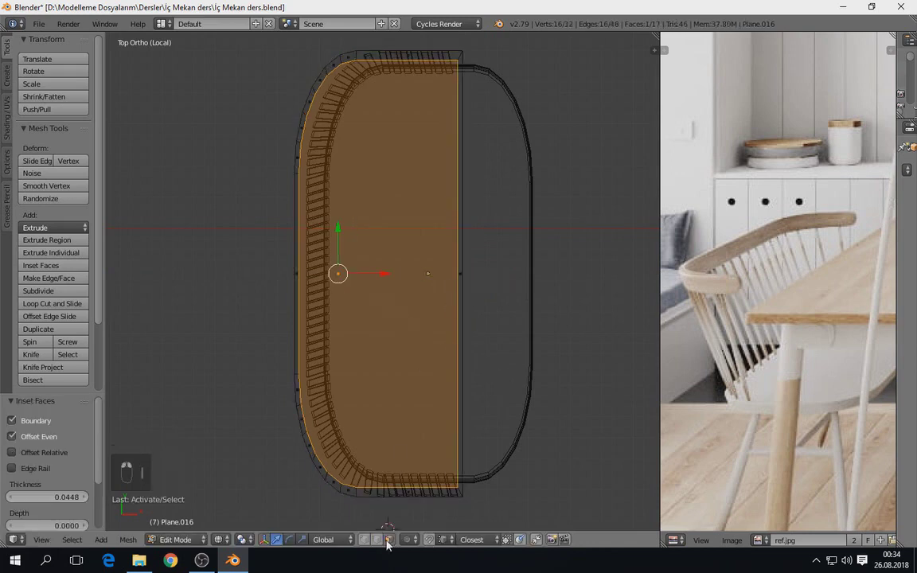
# Inset the half face into a border, delete the inner face and extrude the band up above the slats
pyautogui.press('b')
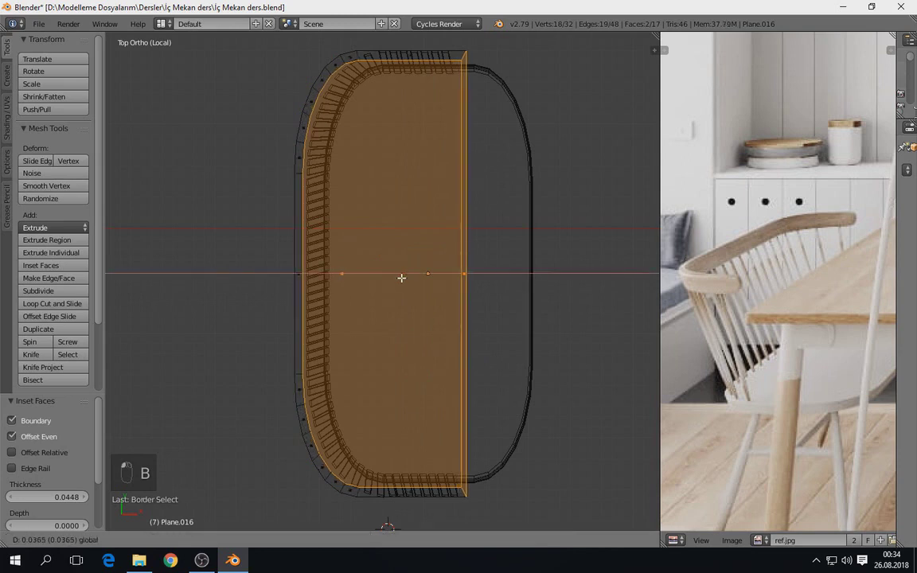
pyautogui.press('x')
pyautogui.press('z')
pyautogui.press('a')
pyautogui.press('g')
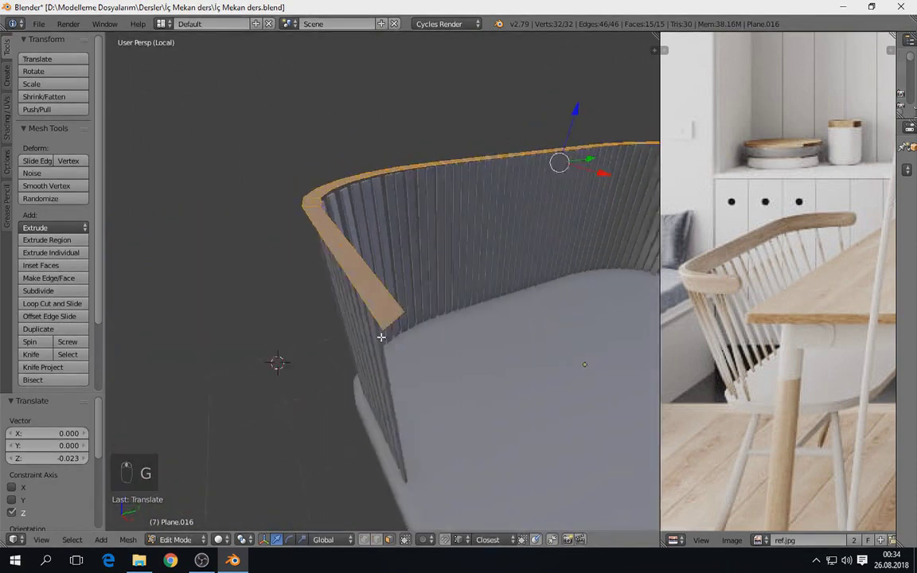
pyautogui.press('e')
pyautogui.press('z')
pyautogui.press('KP_7')
pyautogui.press('a')
pyautogui.press('a')
pyautogui.press('g')
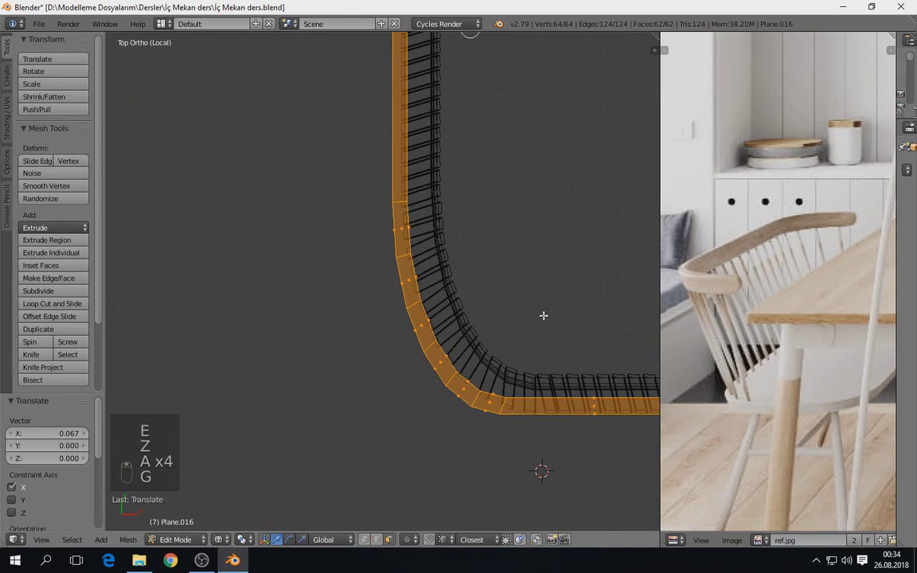
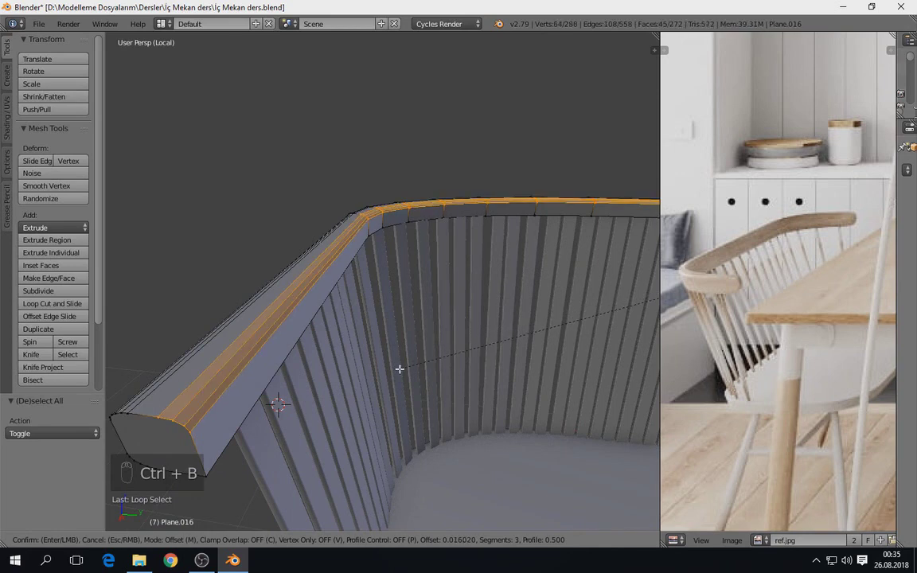
# Bevel the rail's edges into rounded corners and review the capped backrest from above
pyautogui.press('a')
pyautogui.moveTo(299, 376); pyautogui.dragTo(389, 395)
pyautogui.press('ctrl+b')
pyautogui.press('a')
pyautogui.press('Tab')
pyautogui.press('a')
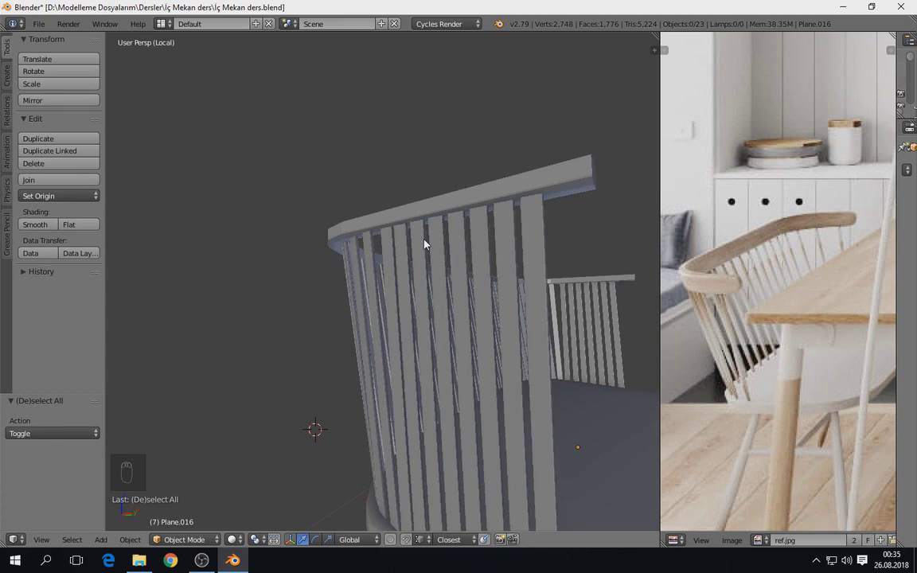
pyautogui.press('KP_7')
pyautogui.press('Tab')
# Select the top rail geometry, adjust its height along Z and leave Edit Mode
pyautogui.press('z')
pyautogui.press('a')
pyautogui.press('a')
pyautogui.press('b')
pyautogui.press('b')
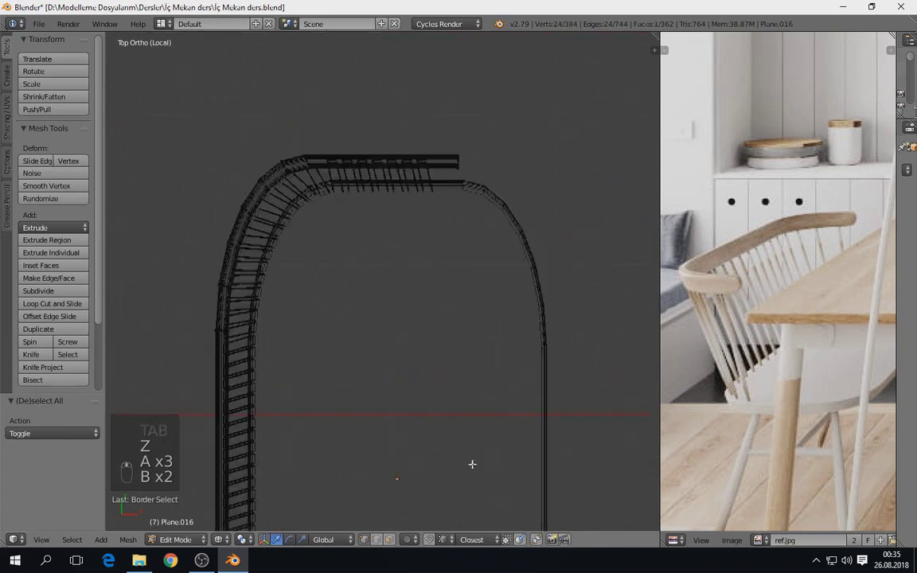
pyautogui.press('b')
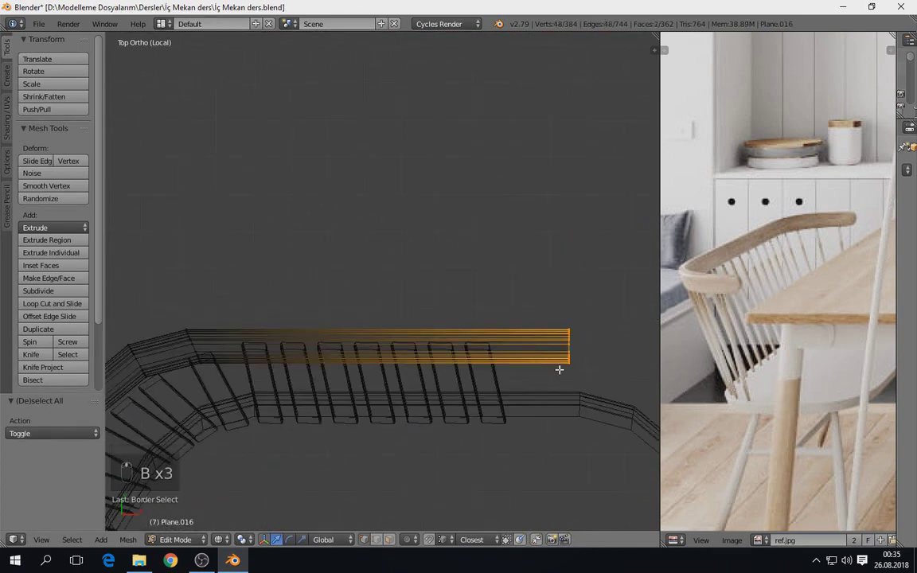
pyautogui.press('g')
pyautogui.press('z')
pyautogui.press('Tab')
pyautogui.press('a')
pyautogui.press('a')
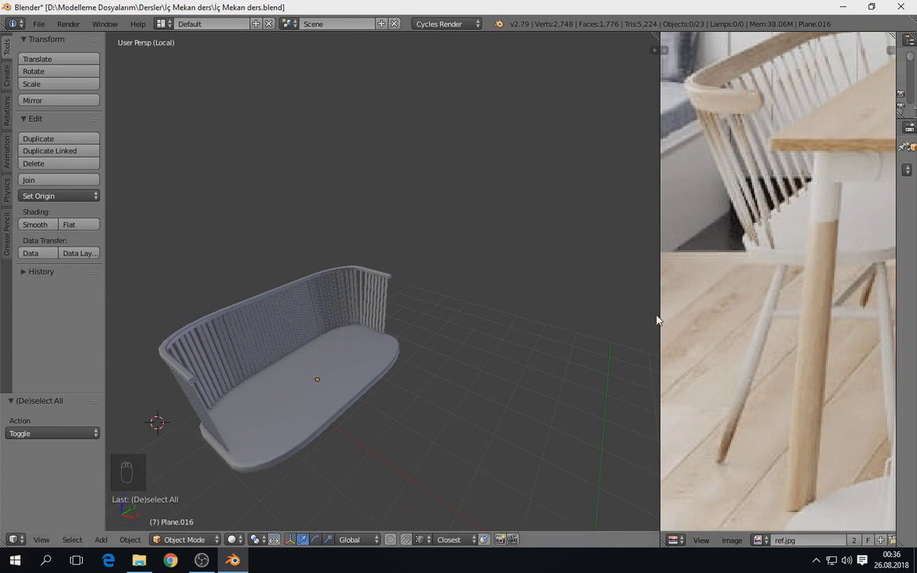
# Leave Local View and return to the full kitchen scene with the chair seen from the camera
pyautogui.moveTo(382, 418); pyautogui.dragTo(465, 296)
pyautogui.press('KP_Divide')
pyautogui.press('z')
pyautogui.press('a')
pyautogui.press('KP_0')
pyautogui.press('z')
pyautogui.press('z')
pyautogui.press('z')
pyautogui.press('z')
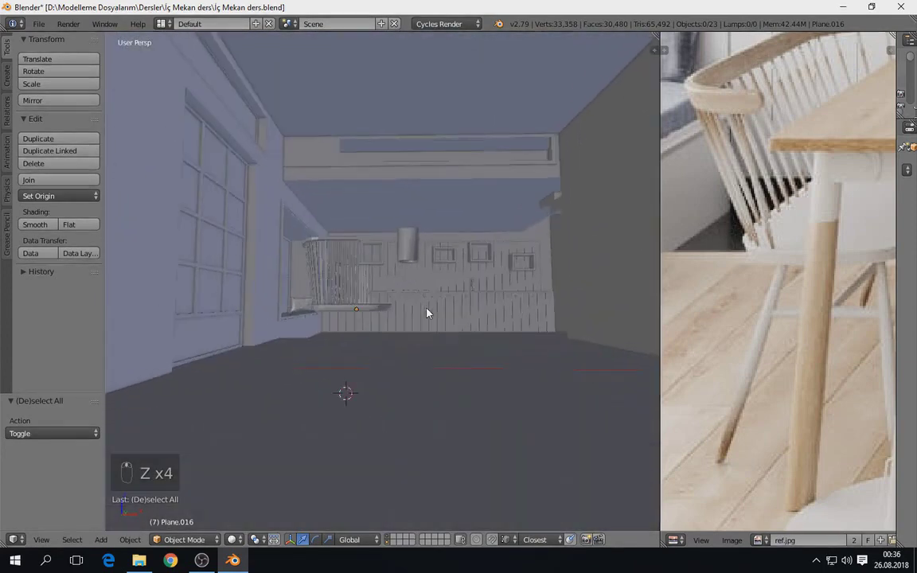
# Add a circle under the seat, extrude it down into a slim cylindrical leg and scale it to size
pyautogui.rightClick(341, 361)
pyautogui.press('KP_Decimal')
pyautogui.press('Tab')
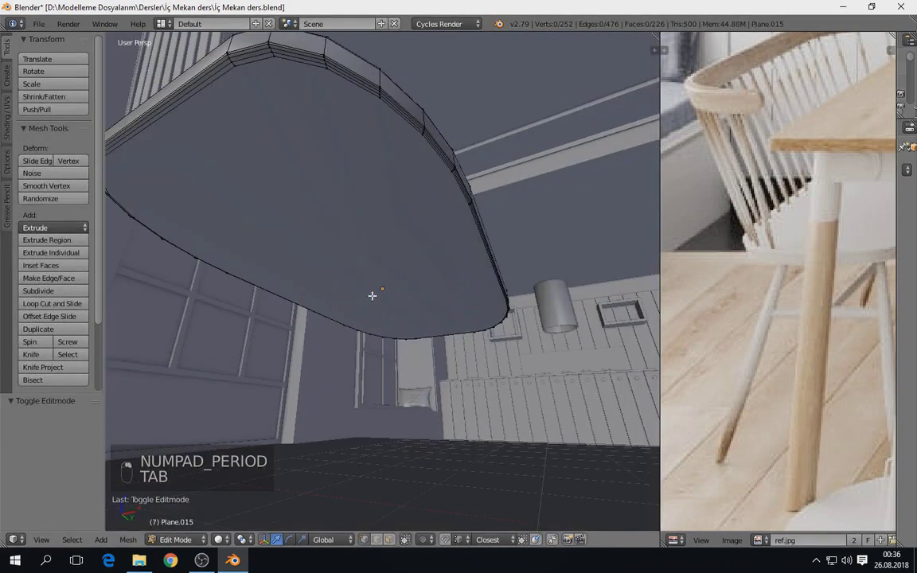
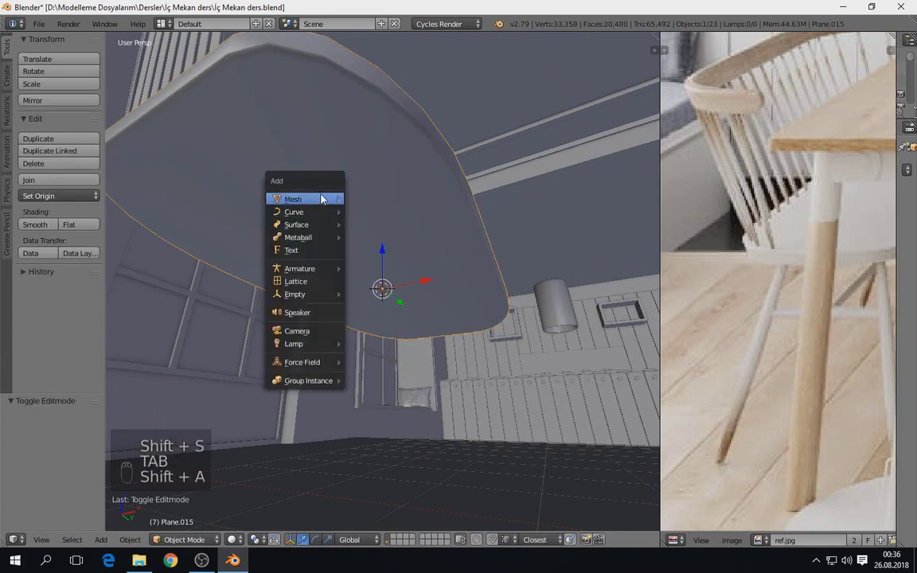
pyautogui.press('s')
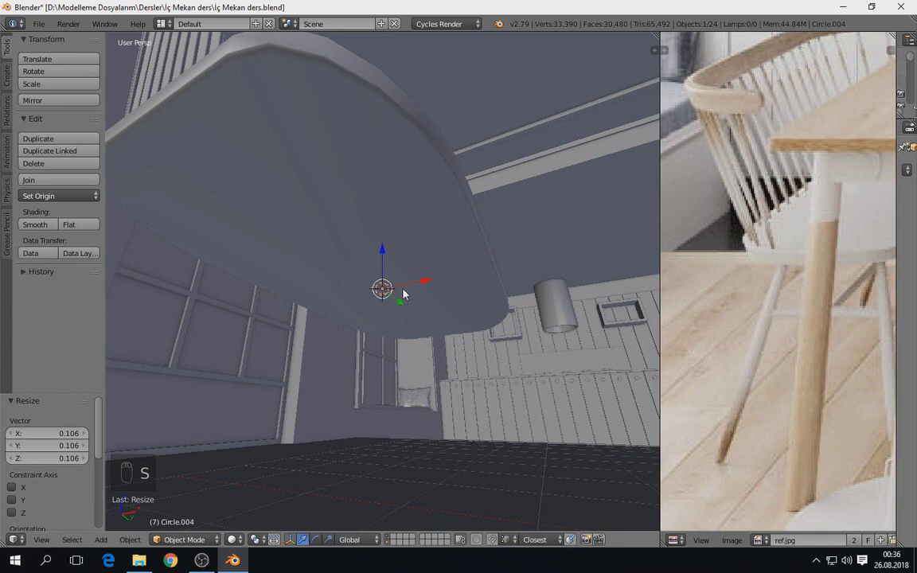
pyautogui.press('Tab')
pyautogui.press('e')
pyautogui.click(430, 414)
pyautogui.press('ctrl+z')
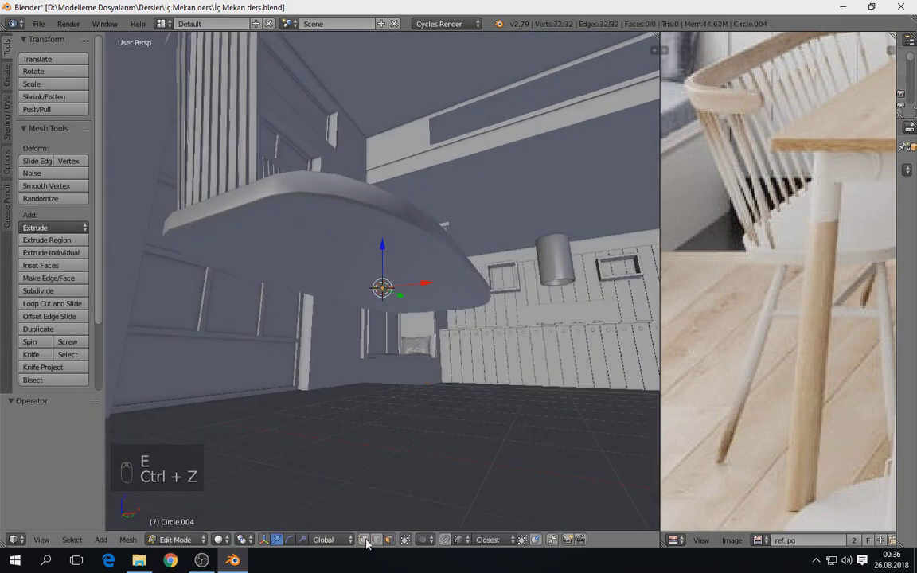
pyautogui.click(401, 356)
pyautogui.press('e')
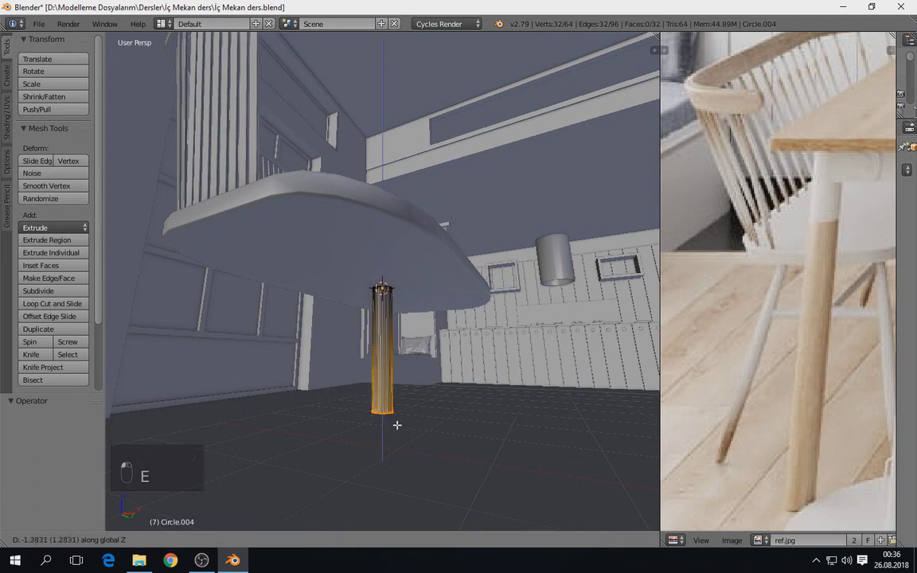
pyautogui.press('Tab')
pyautogui.press('s')
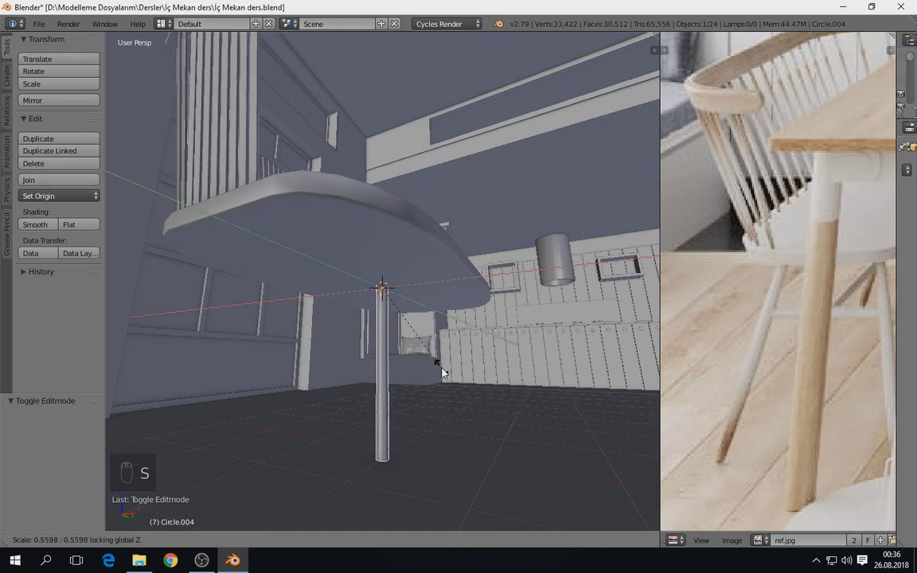
pyautogui.press('Tab')
pyautogui.press('s')
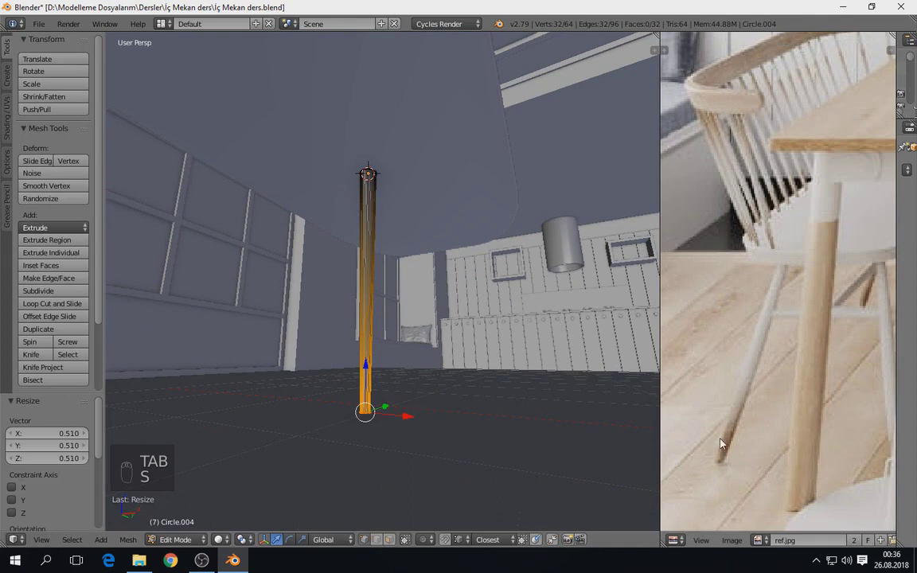
pyautogui.press('Tab')
pyautogui.press('s')
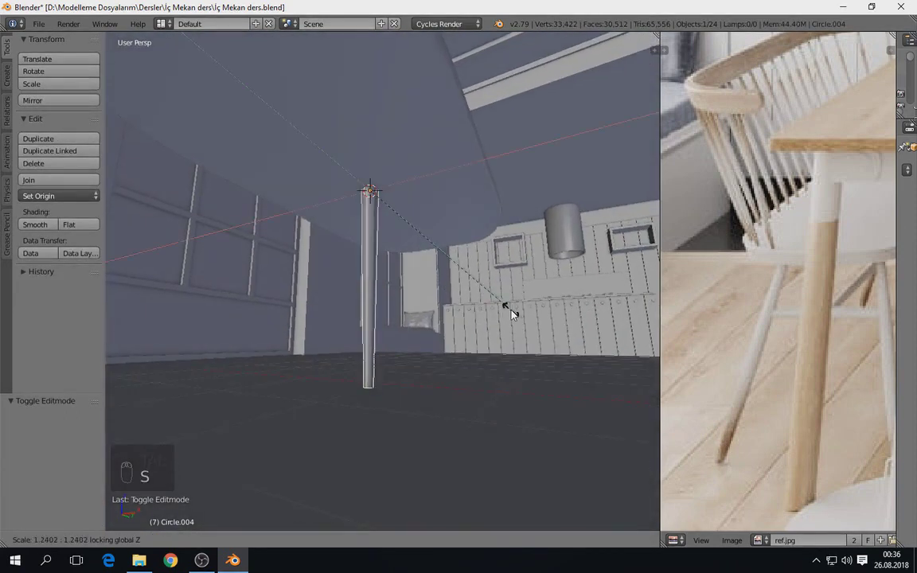
# Bevel the leg's end edge loop into a rounded foot and check it in the camera view
pyautogui.press('Tab')
pyautogui.press('KP_Decimal')
pyautogui.press('f')
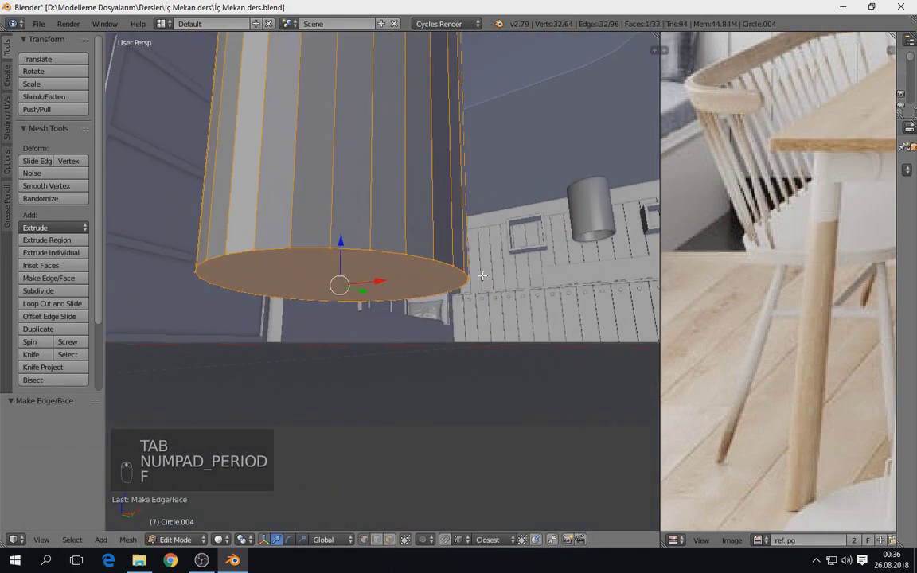
pyautogui.press('ctrl+b')
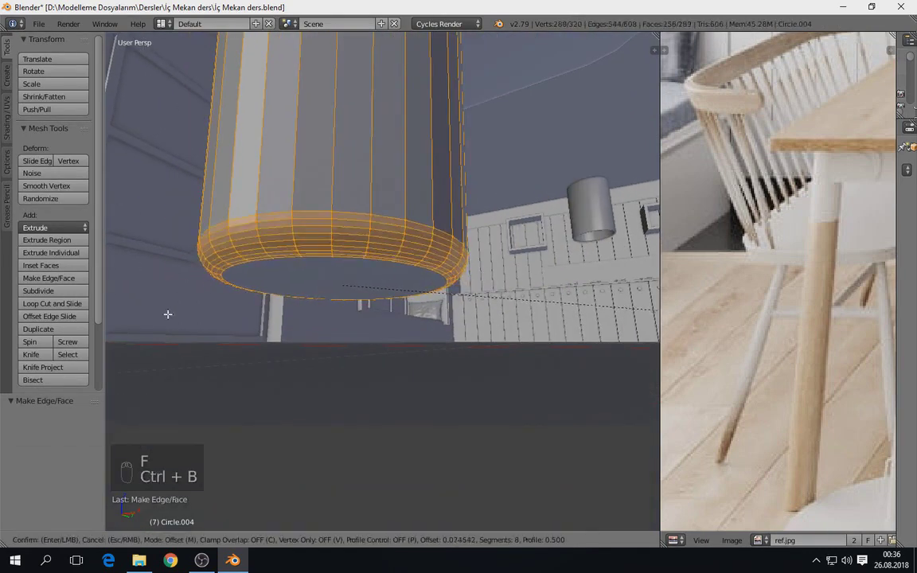
pyautogui.press('Tab')
pyautogui.moveTo(341, 314); pyautogui.dragTo(388, 217)
pyautogui.press('KP_0')
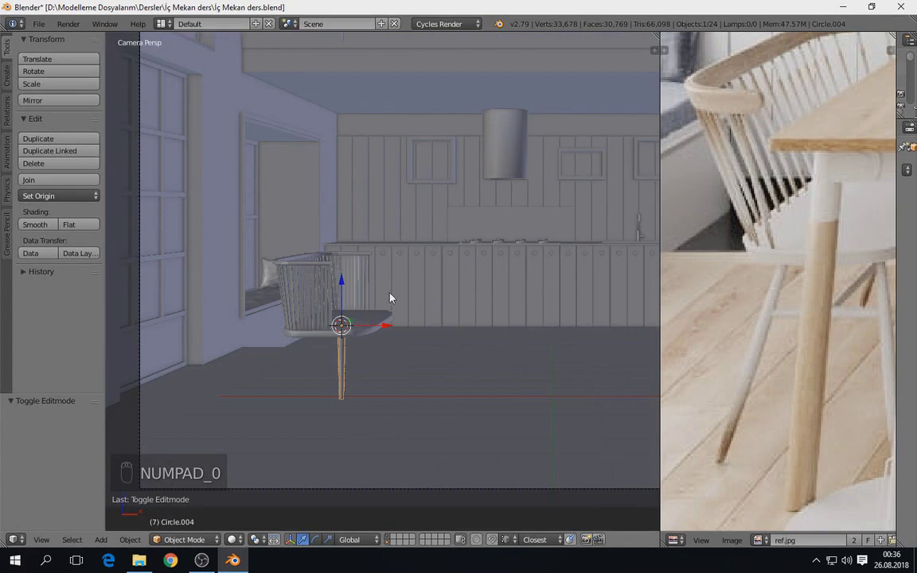
# Tilt the leg outward in front and side wireframe views and taper it with scaling
pyautogui.moveTo(693, 303); pyautogui.dragTo(393, 299)
pyautogui.press('g')
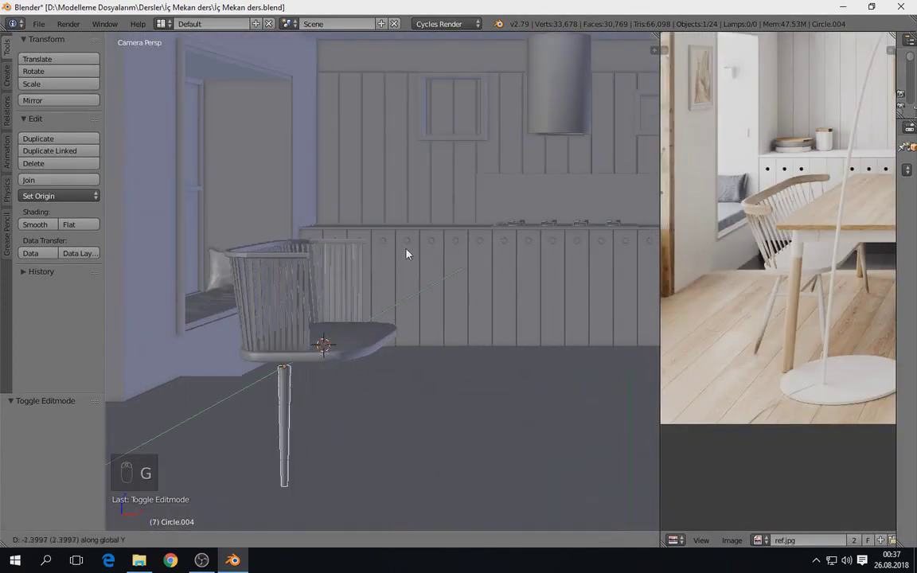
pyautogui.press('KP_1')
pyautogui.press('z')
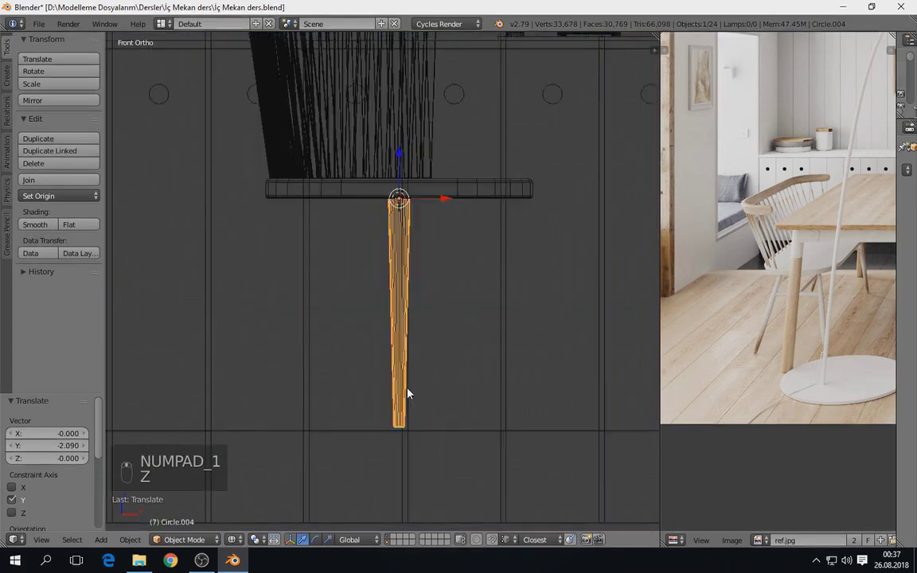
pyautogui.press('KP_7')
pyautogui.press('KP_3')
pyautogui.moveTo(227, 229); pyautogui.dragTo(288, 243)
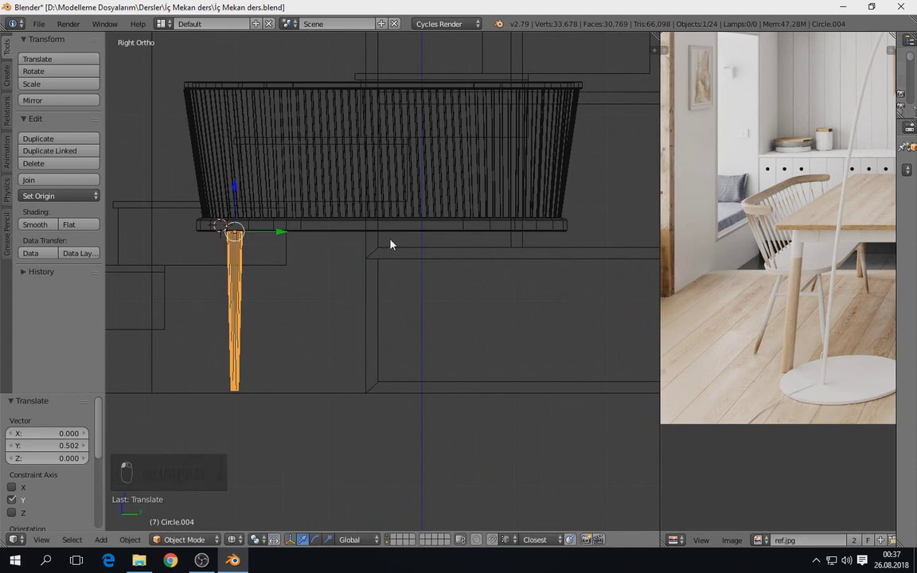
pyautogui.press('r')
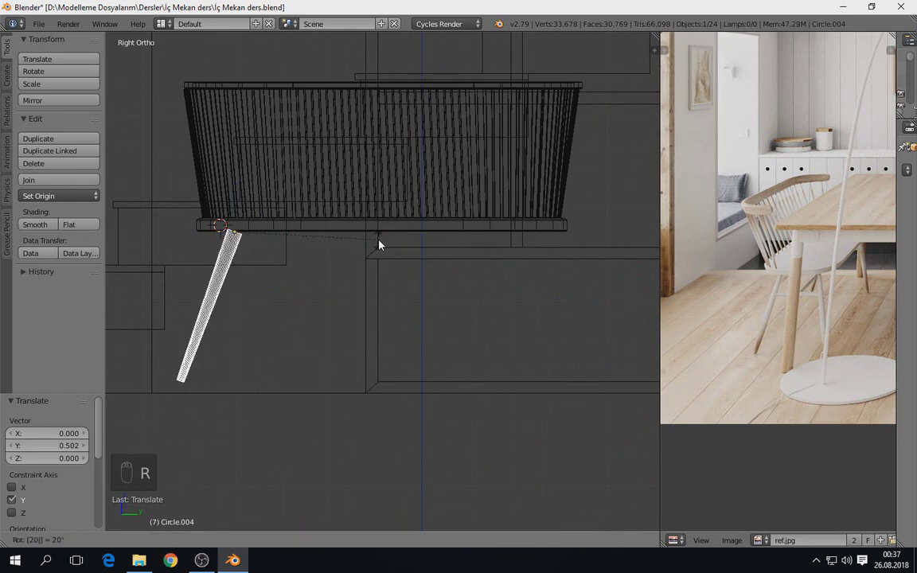
pyautogui.click(452, 274)
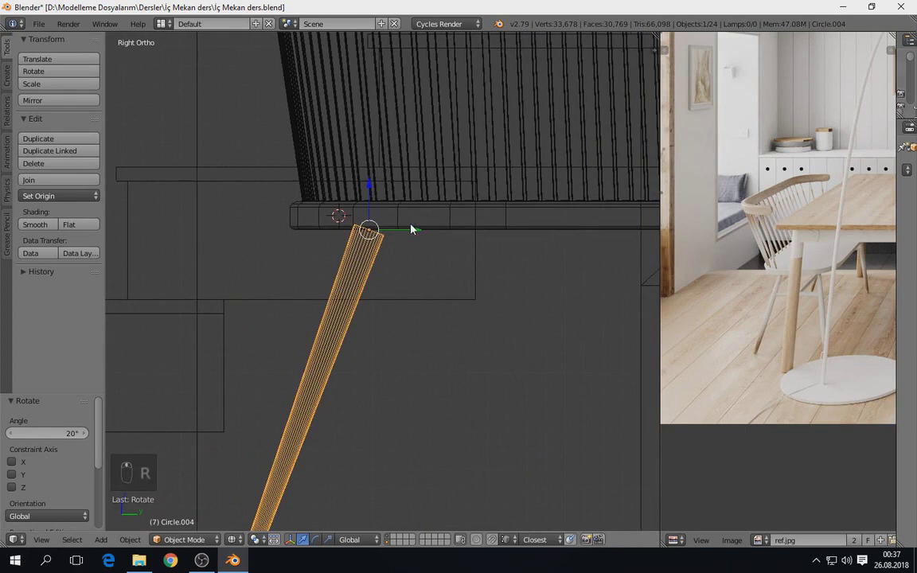
pyautogui.press('s')
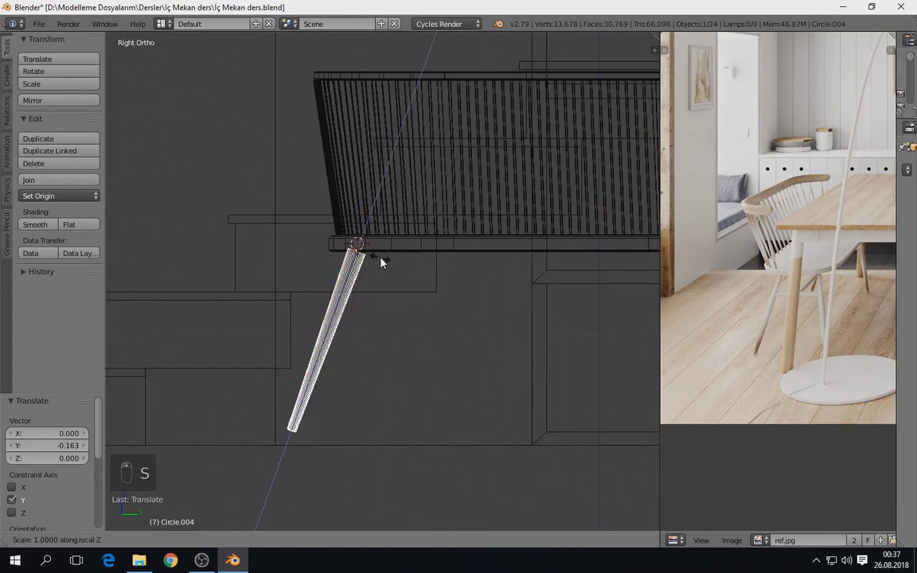
pyautogui.press('s')
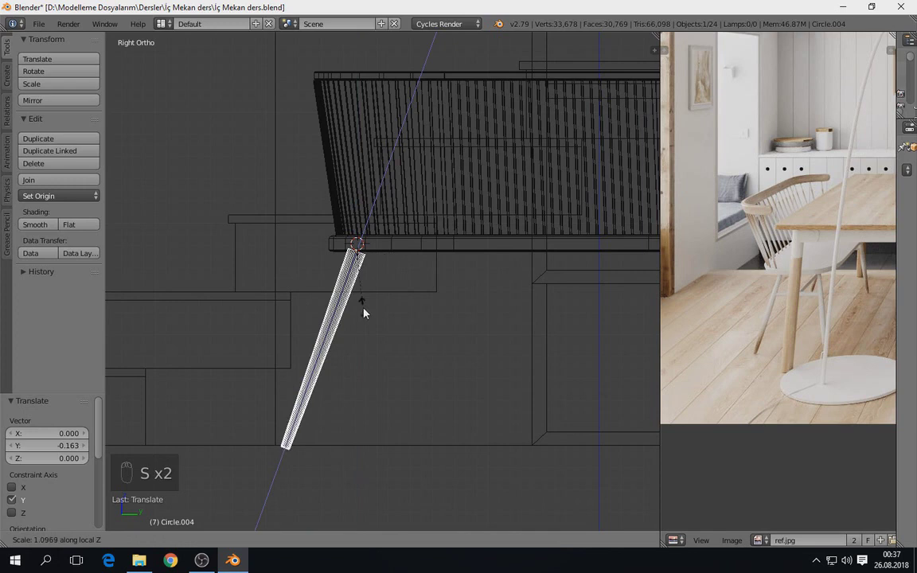
# Duplicate the leg's geometry in Edit Mode from the top view to make a matching second leg
pyautogui.moveTo(350, 351); pyautogui.dragTo(365, 307)
pyautogui.press('z')
pyautogui.press('a')
pyautogui.moveTo(366, 307); pyautogui.dragTo(411, 335)
pyautogui.press('KP_7')
pyautogui.press('z')
pyautogui.press('g')
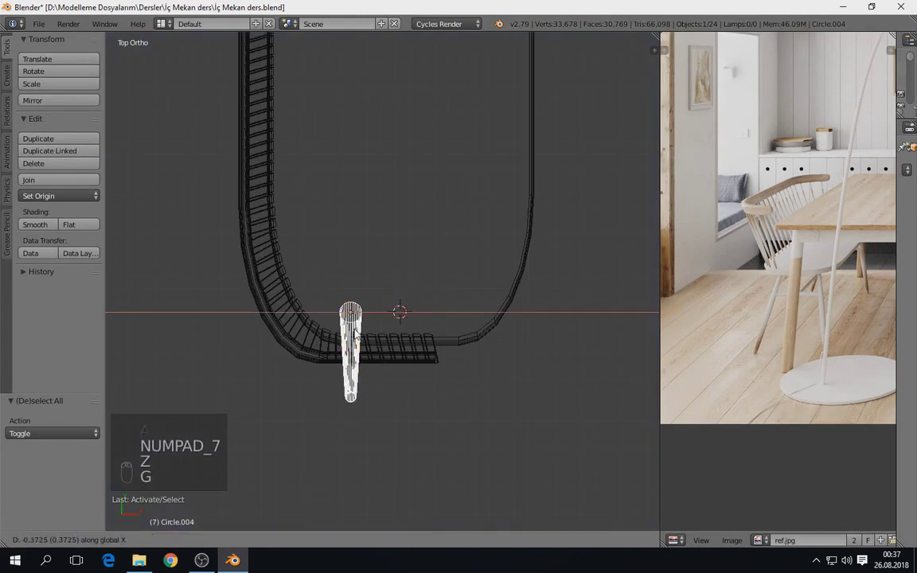
pyautogui.press('z')
pyautogui.press('Tab')
pyautogui.press('a')
pyautogui.press('a')
pyautogui.press('shift+d')
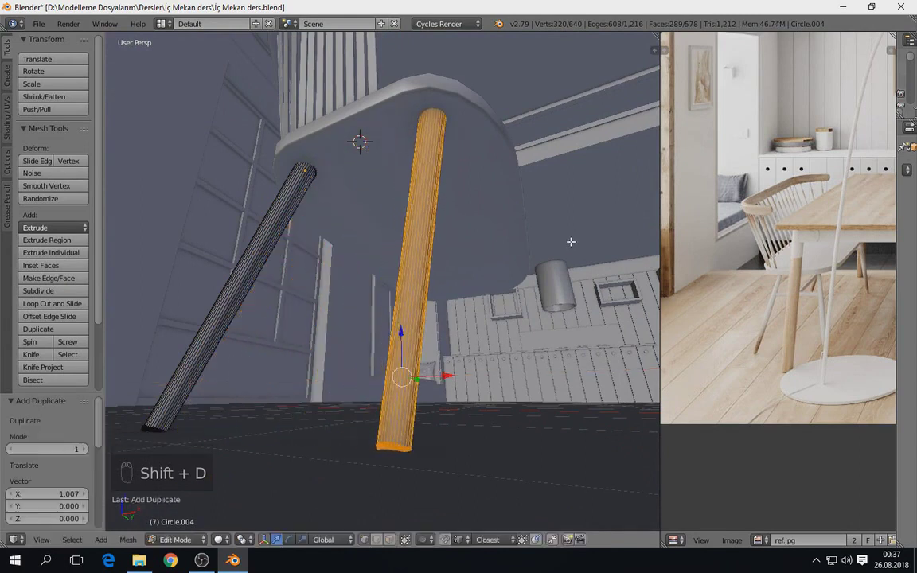
pyautogui.press('a')
pyautogui.press('a')
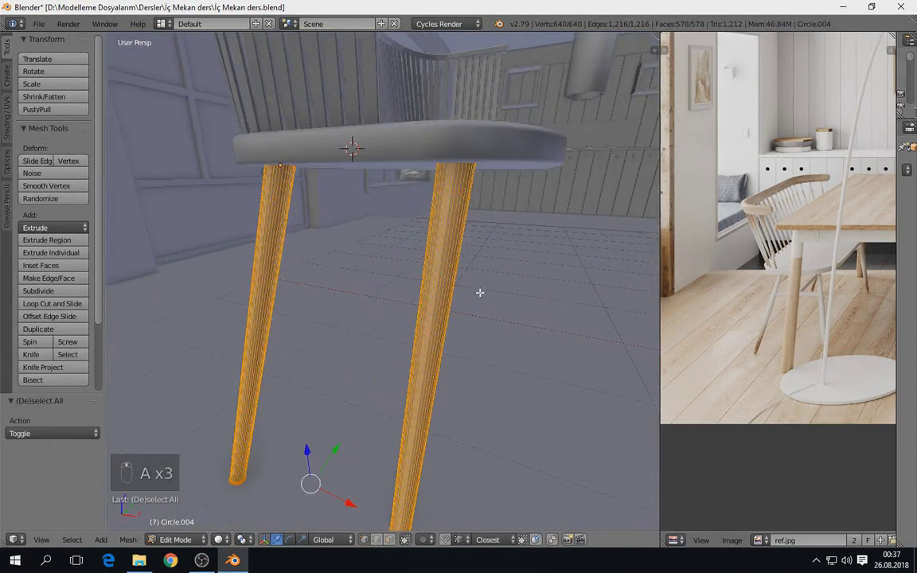
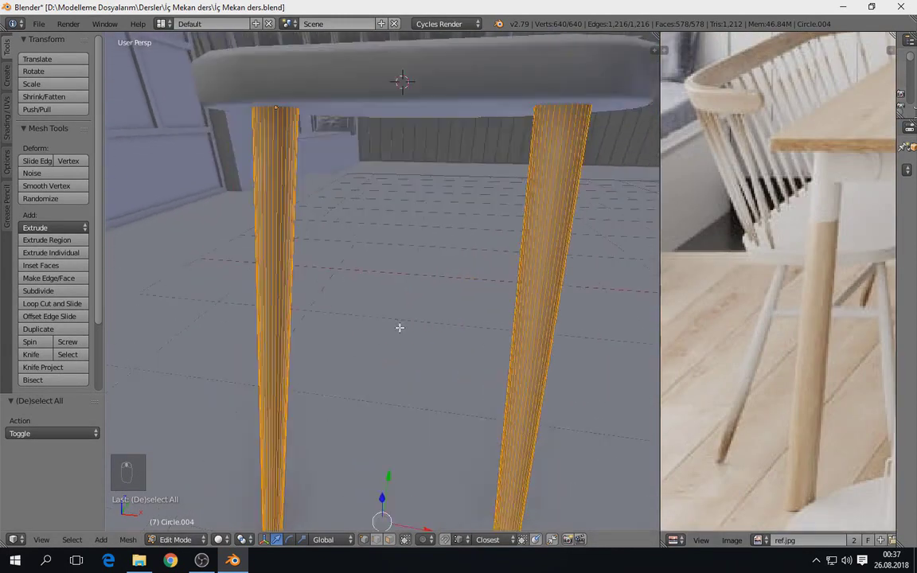
# Deselect the leg geometry and add a circle in Edit Mode as the crossbar profile
pyautogui.press('z')
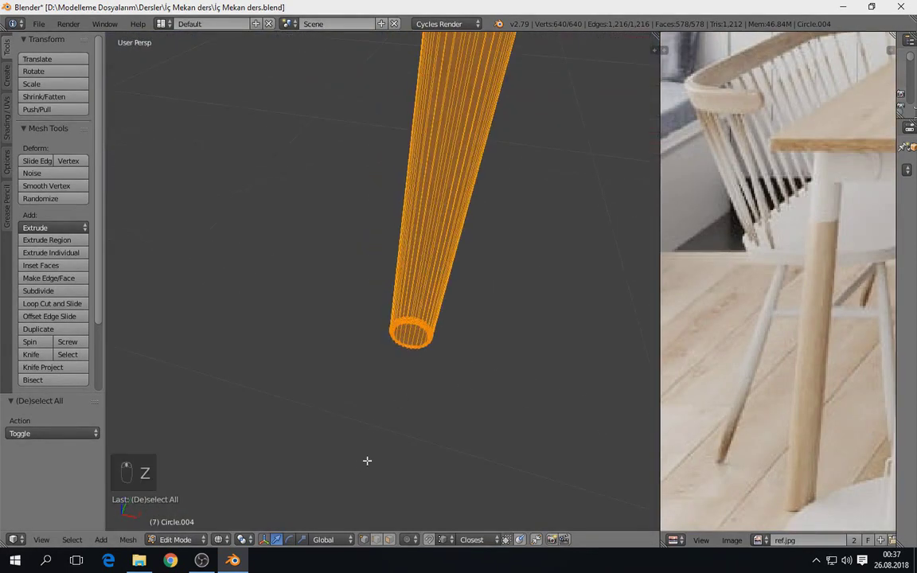
pyautogui.press('z')
pyautogui.press('a')
pyautogui.press('a')
pyautogui.press('z')
pyautogui.press('a')
pyautogui.press('z')
pyautogui.click(316, 167)
pyautogui.press('shift+a')
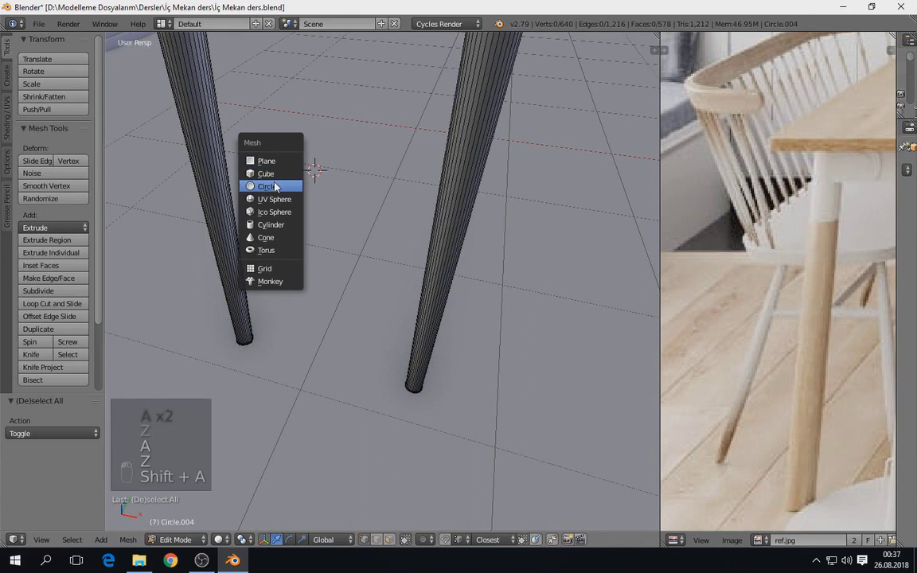
pyautogui.press('s')
# Rotate the circle, position it from top view and extrude it into a rod between the legs
pyautogui.press('f')
pyautogui.press('r')
pyautogui.press('r')
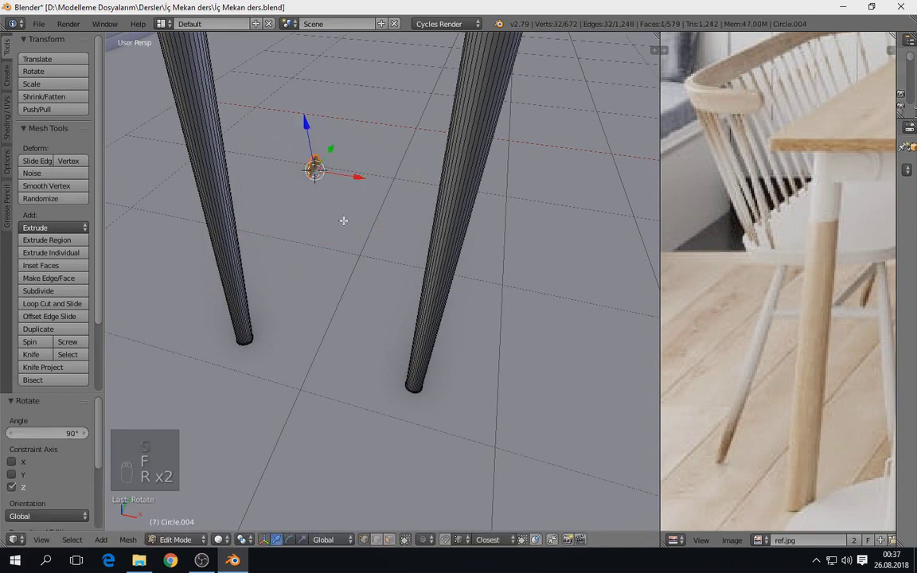
pyautogui.press('z')
pyautogui.press('KP_7')
pyautogui.press('g')
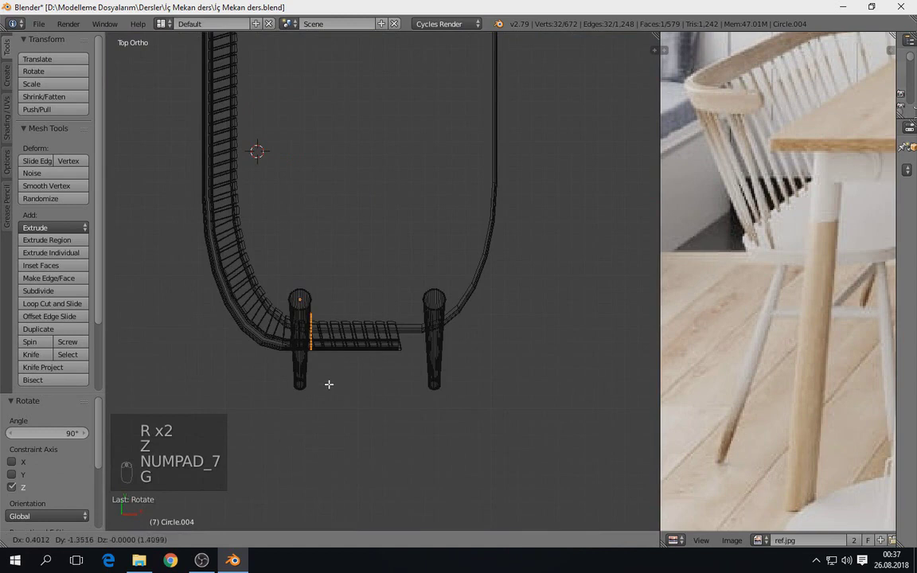
pyautogui.press('z')
pyautogui.press('g')
pyautogui.press('s')
pyautogui.press('e')
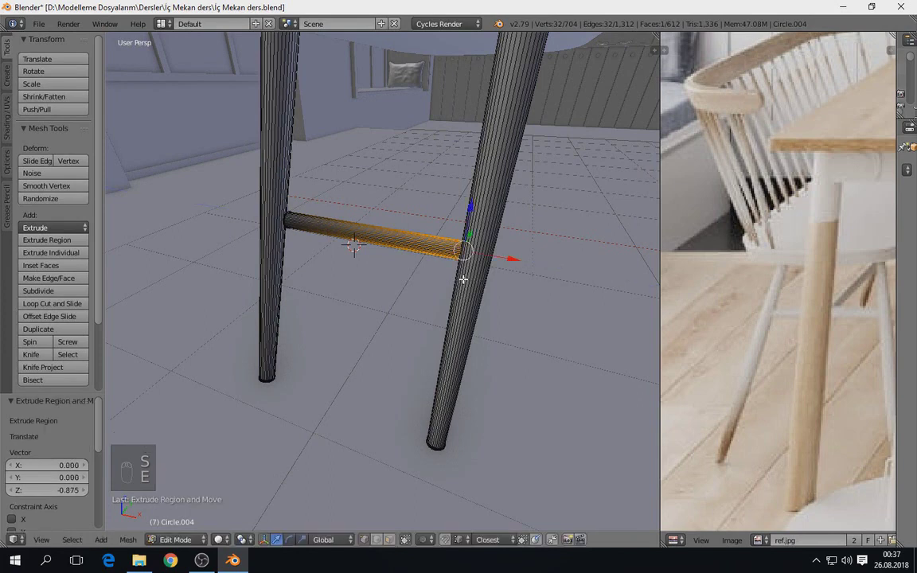
# Scale the crossbar rod so it fits snugly spanning the two slanted legs
pyautogui.press('ctrl+l')
pyautogui.press('s')
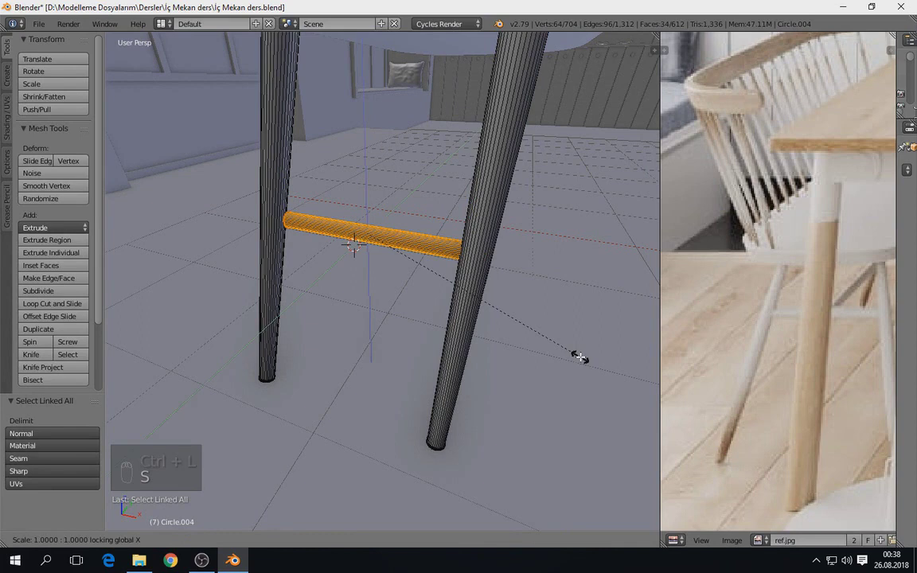
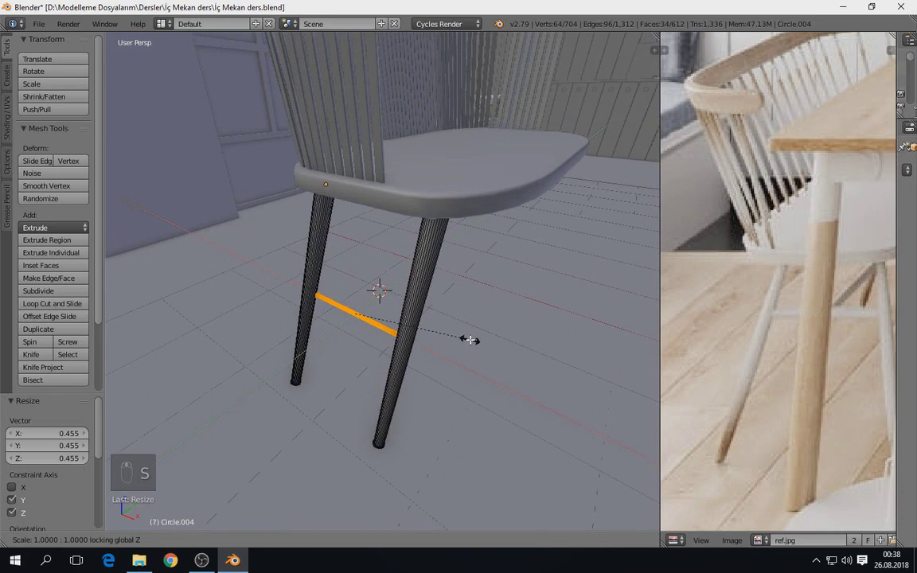
pyautogui.press('s')
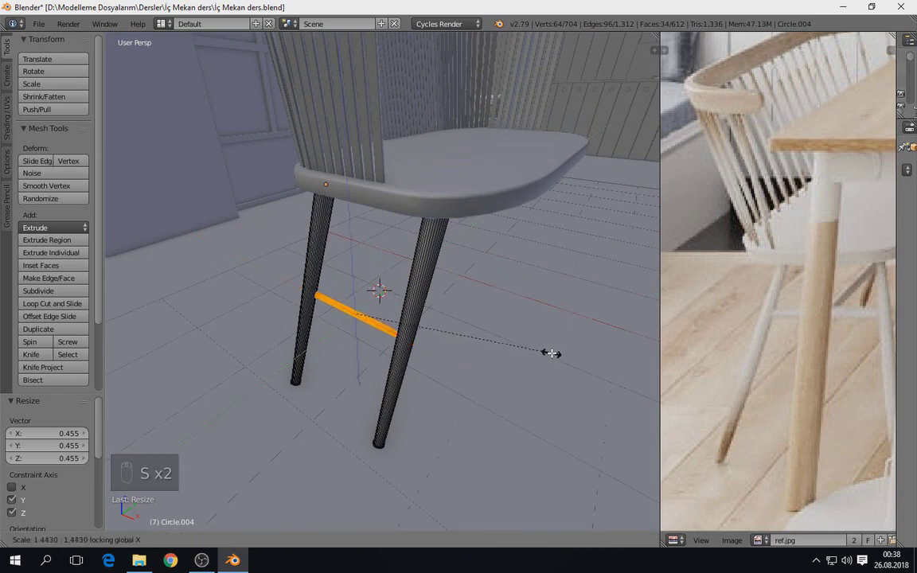
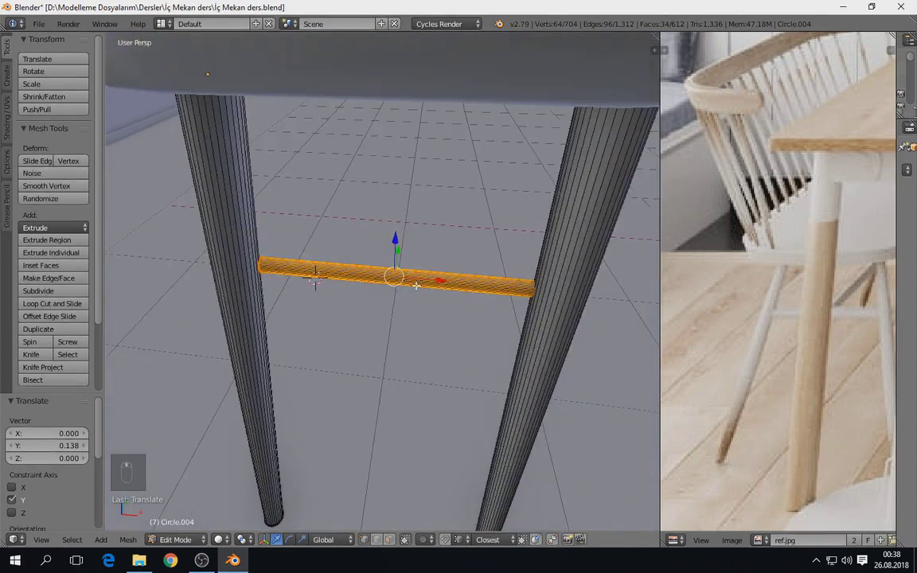
pyautogui.moveTo(436, 275); pyautogui.dragTo(429, 291)
# Finish the crossbar, leave Edit Mode and recalculate the leg mesh normals
pyautogui.press('s')
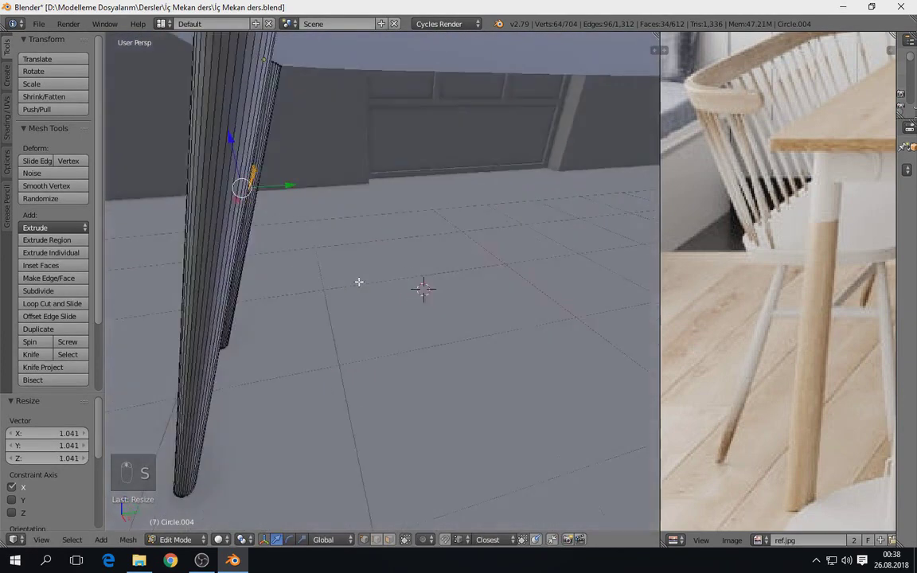
pyautogui.press('Tab')
pyautogui.press('Tab')
pyautogui.press('a')
pyautogui.press('a')
pyautogui.press('Tab')
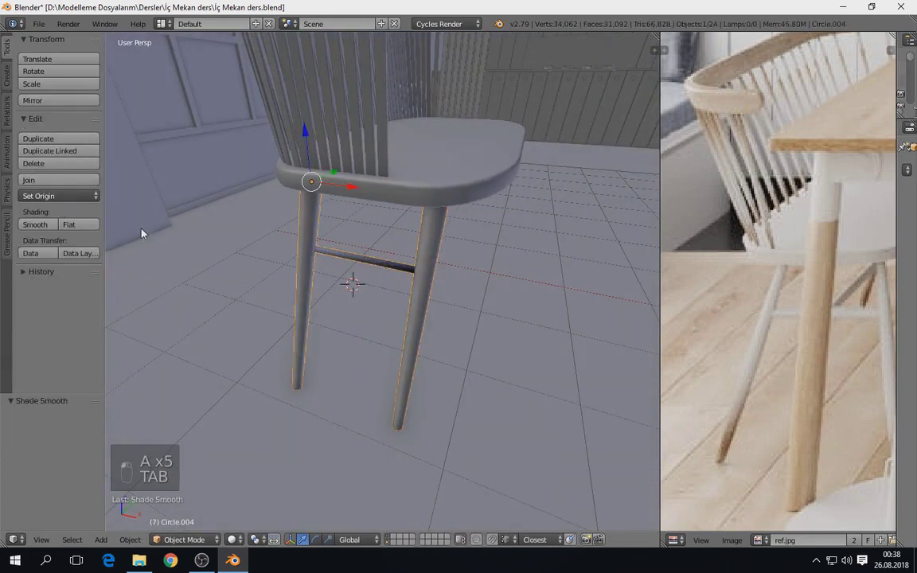
pyautogui.press('Tab')
pyautogui.press('a')
pyautogui.press('a')
pyautogui.press('ctrl+n')
pyautogui.press('Tab')
pyautogui.press('Tab')
pyautogui.press('a')
pyautogui.press('a')
# In top view select both front legs with the crossbar, duplicate them and place the copy at the seat's back
pyautogui.press('z')
pyautogui.press('KP_7')
pyautogui.press('Tab')
pyautogui.moveTo(467, 216); pyautogui.dragTo(210, 188)
pyautogui.press('shift+s')
pyautogui.rightClick(429, 351)
pyautogui.press('Tab')
pyautogui.press('a')
pyautogui.press('a')
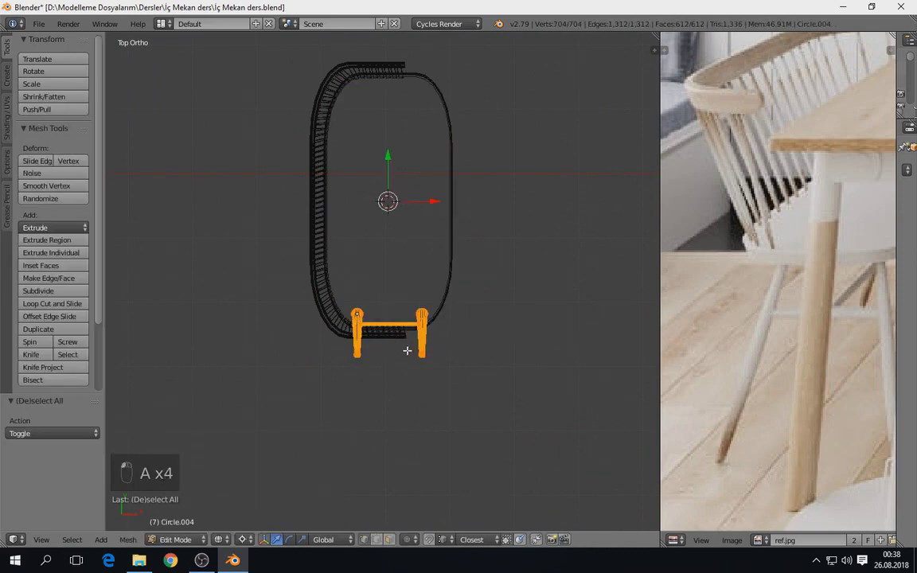
pyautogui.press('shift+d')
pyautogui.press('r')
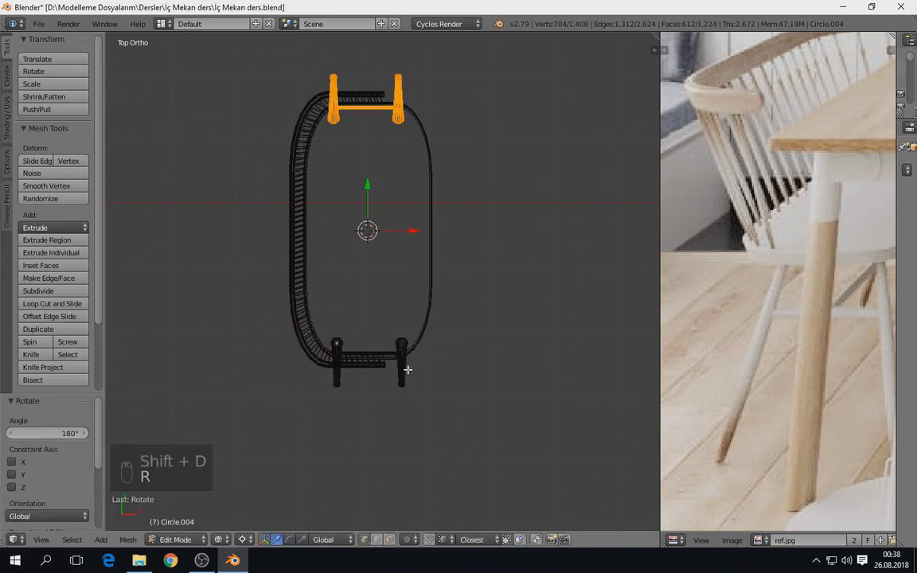
# Duplicate and rotate a crossbar to form a side rung connecting front and back legs
pyautogui.press('z')
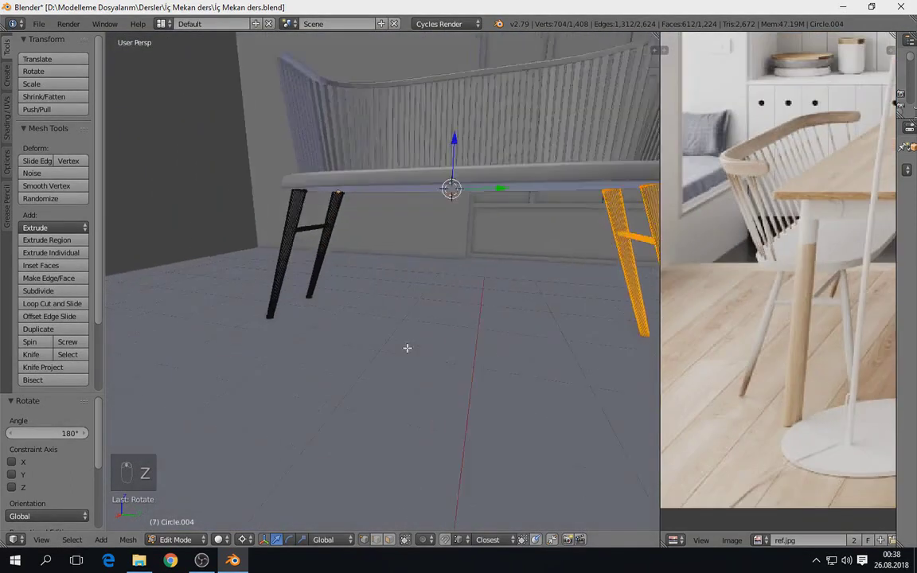
pyautogui.press('z')
pyautogui.press('a')
pyautogui.press('b')
pyautogui.press('z')
pyautogui.press('z')
pyautogui.press('KP_7')
pyautogui.click(410, 284)
pyautogui.press('shift+d')
pyautogui.press('r')
pyautogui.moveTo(253, 545); pyautogui.dragTo(306, 470)
pyautogui.press('r')
pyautogui.click(549, 404)
pyautogui.press('z')
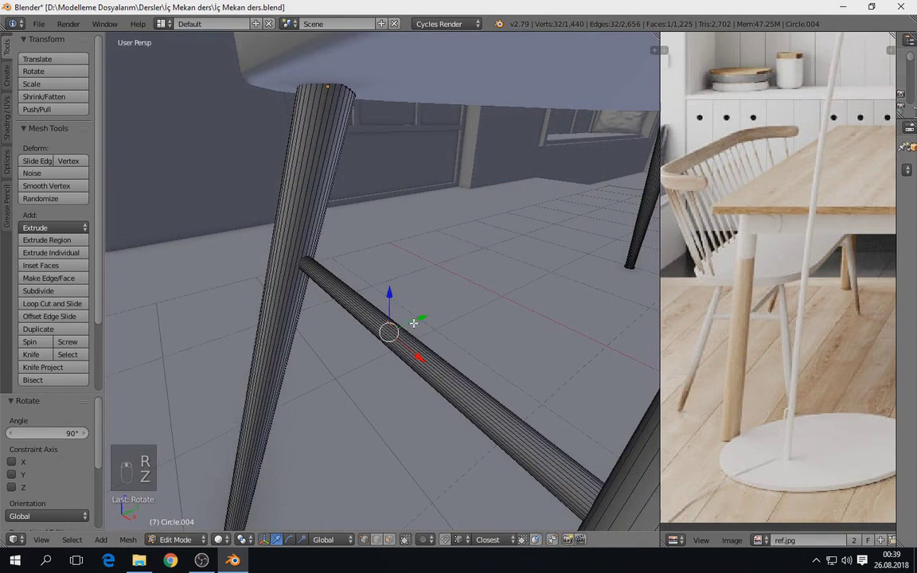
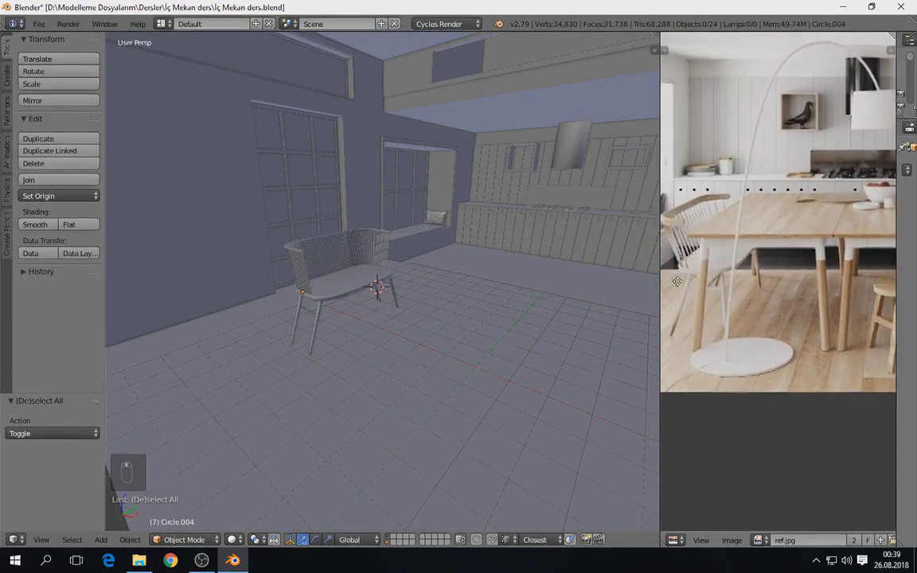
# Add a plane next to the chair in top view and scale it along one axis to dining-table size
pyautogui.moveTo(580, 302); pyautogui.dragTo(594, 306)
pyautogui.moveTo(594, 306); pyautogui.dragTo(447, 296)
pyautogui.press('shift+a')
pyautogui.moveTo(446, 295); pyautogui.dragTo(441, 301)
pyautogui.middleClick(441, 301)
pyautogui.moveTo(461, 310); pyautogui.dragTo(452, 315)
pyautogui.press('KP_7')
pyautogui.press('z')
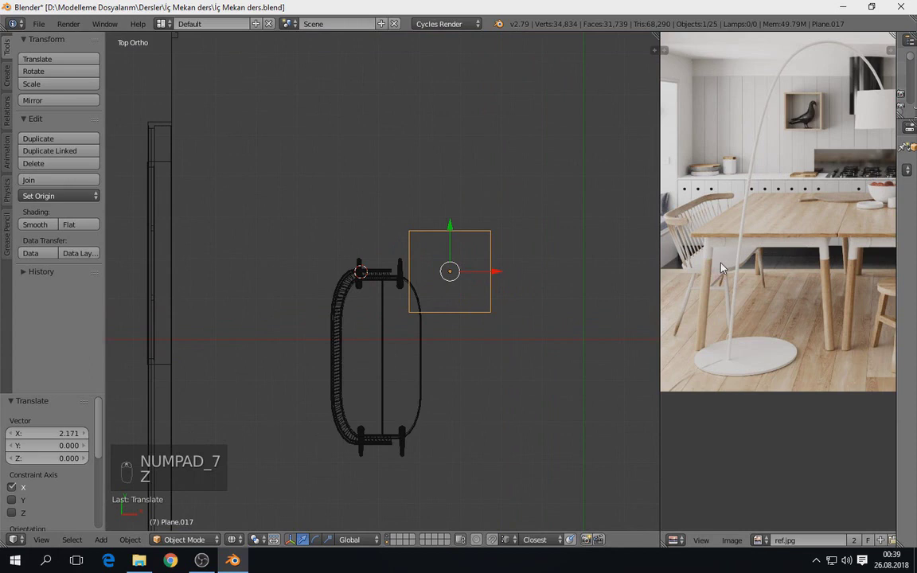
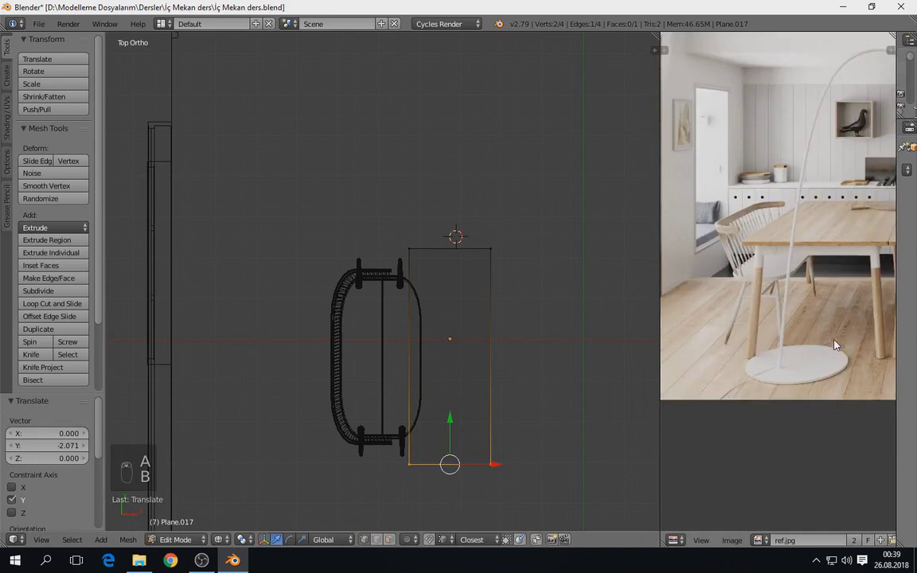
pyautogui.press('a')
pyautogui.press('b')
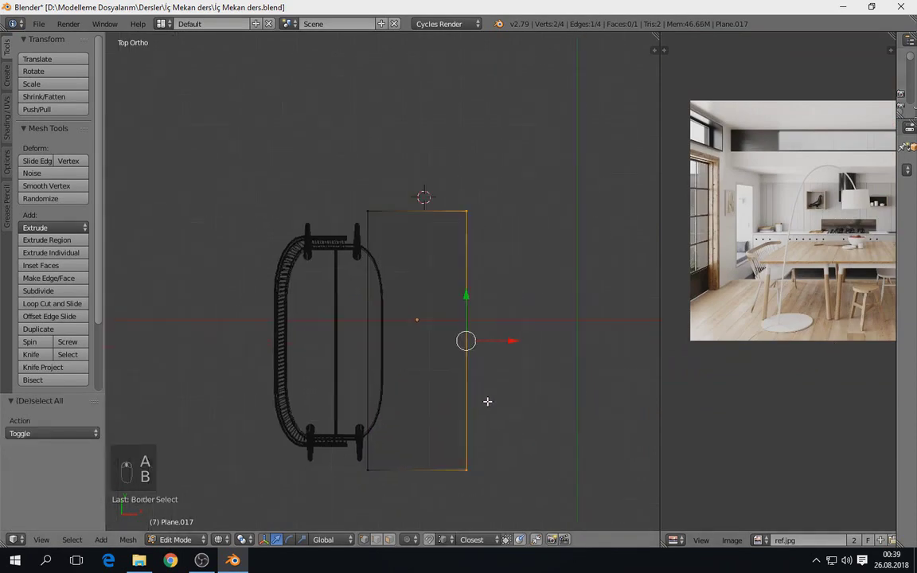
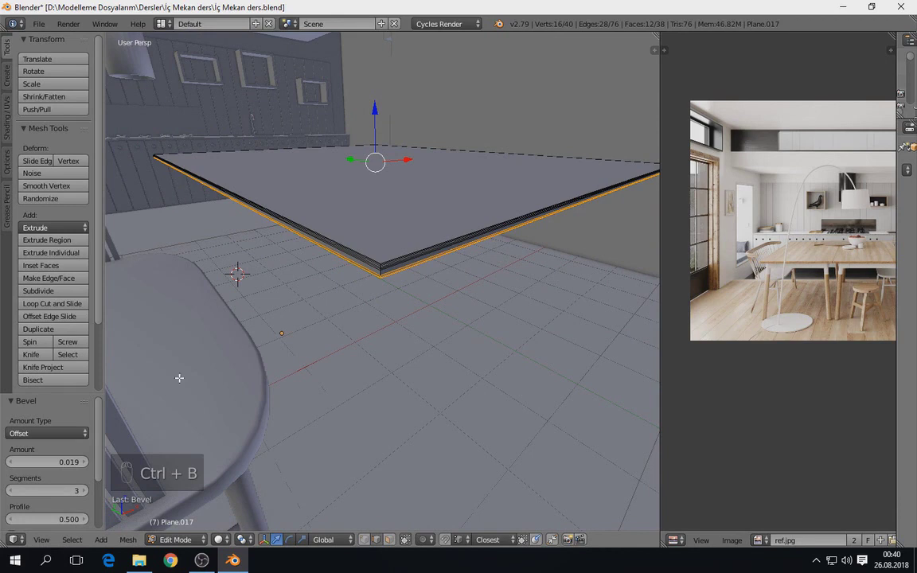
# Orbit around the room to inspect the tabletop slab from below and select it
pyautogui.moveTo(93, 492); pyautogui.dragTo(337, 306)
pyautogui.moveTo(337, 306); pyautogui.dragTo(375, 284)
pyautogui.press('KP_Decimal')
pyautogui.press('Tab')
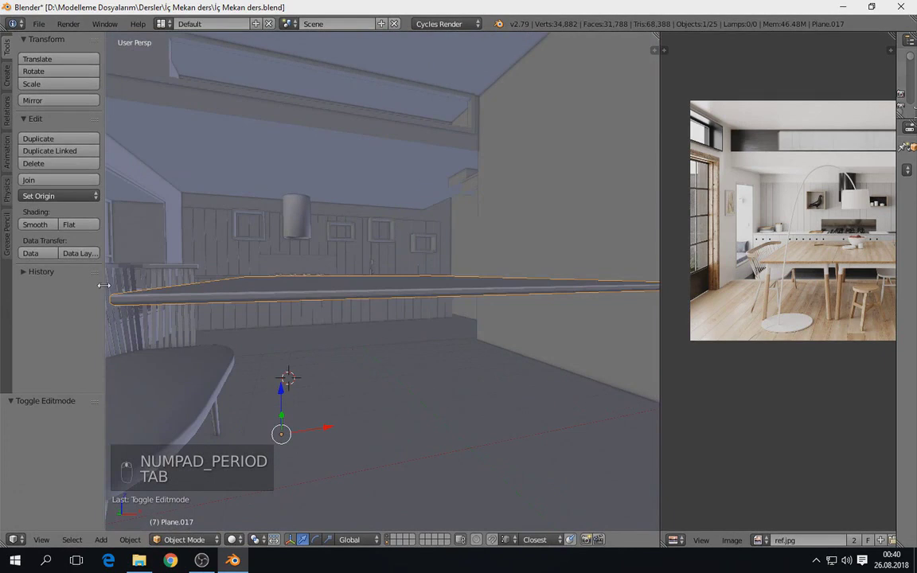
pyautogui.moveTo(42, 225); pyautogui.dragTo(214, 308)
pyautogui.moveTo(216, 312); pyautogui.dragTo(238, 297)
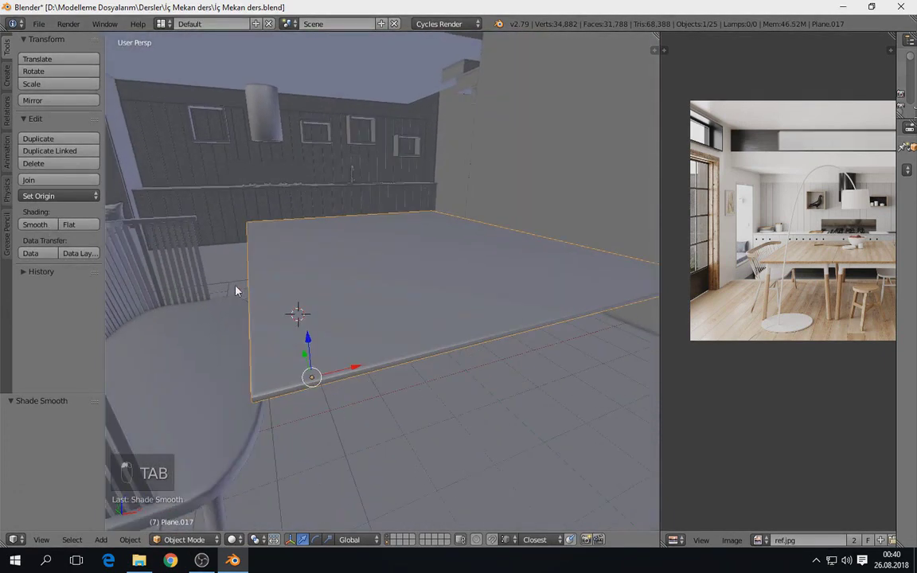
pyautogui.middleClick(317, 321)
pyautogui.press('a')
pyautogui.middleClick(328, 331)
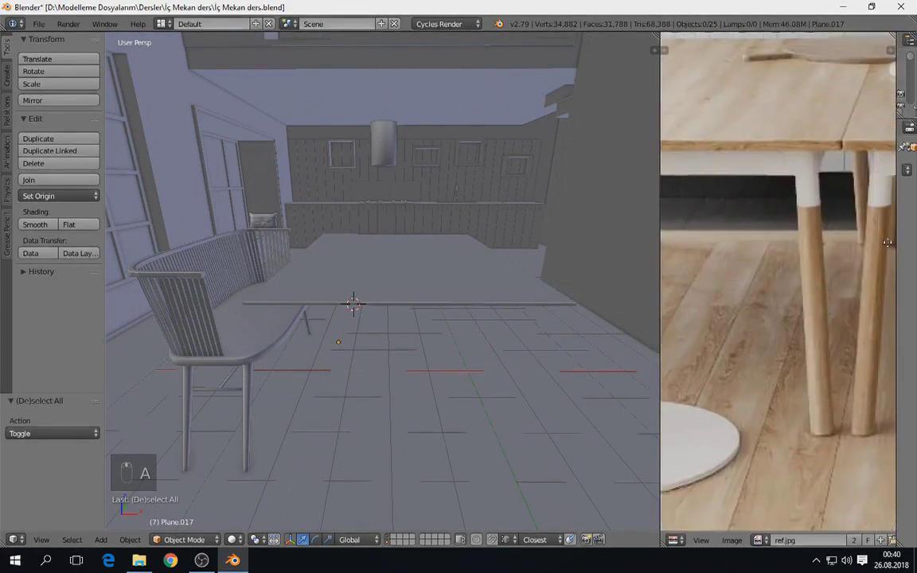
pyautogui.moveTo(856, 260); pyautogui.dragTo(314, 309)
pyautogui.press('shift+space')
pyautogui.rightClick(487, 198)
# Inset the tabletop's underside face and push the inner face up to form a hanging apron rim
pyautogui.press('Tab')
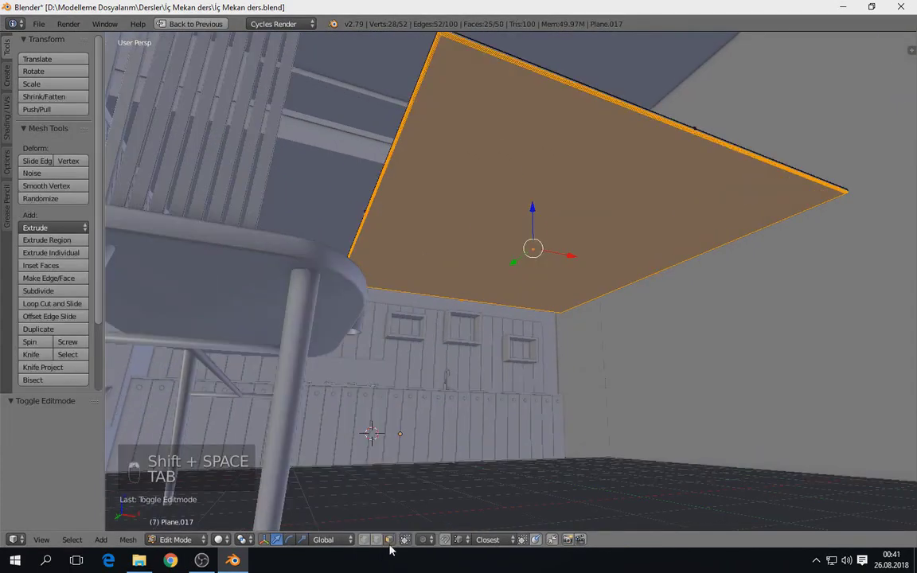
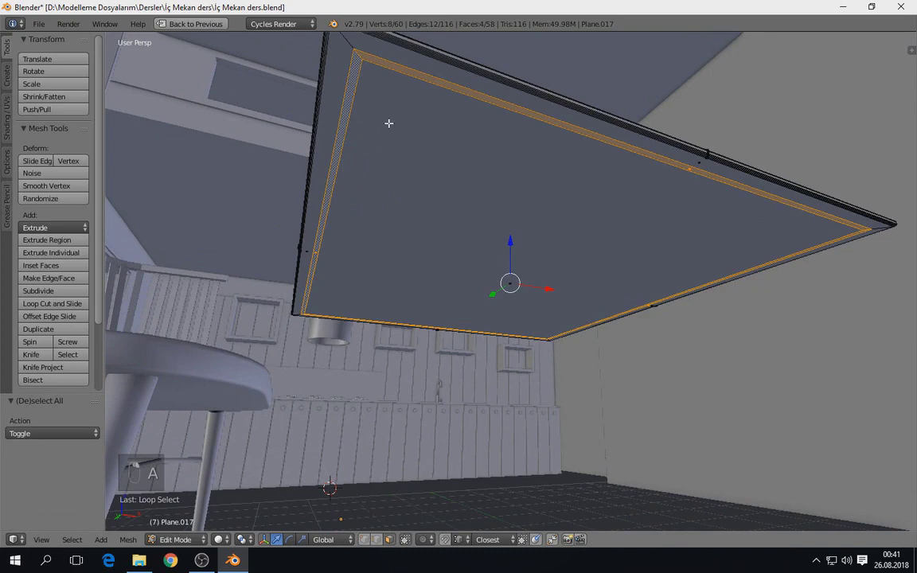
pyautogui.press('e')
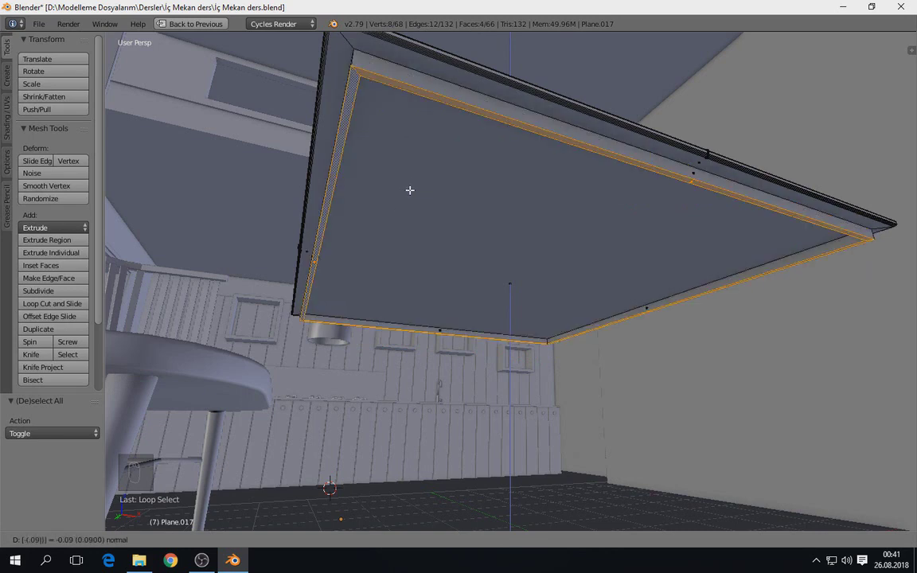
pyautogui.press('g')
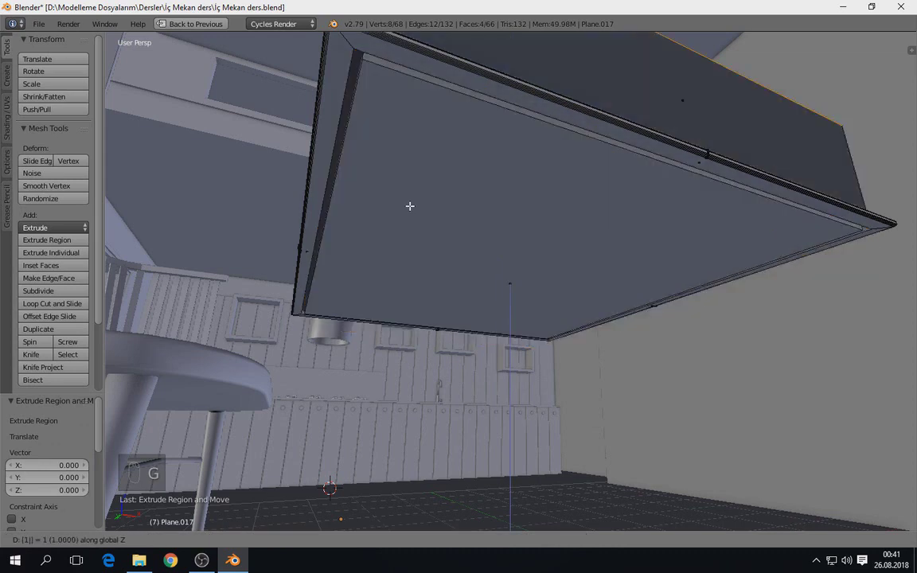
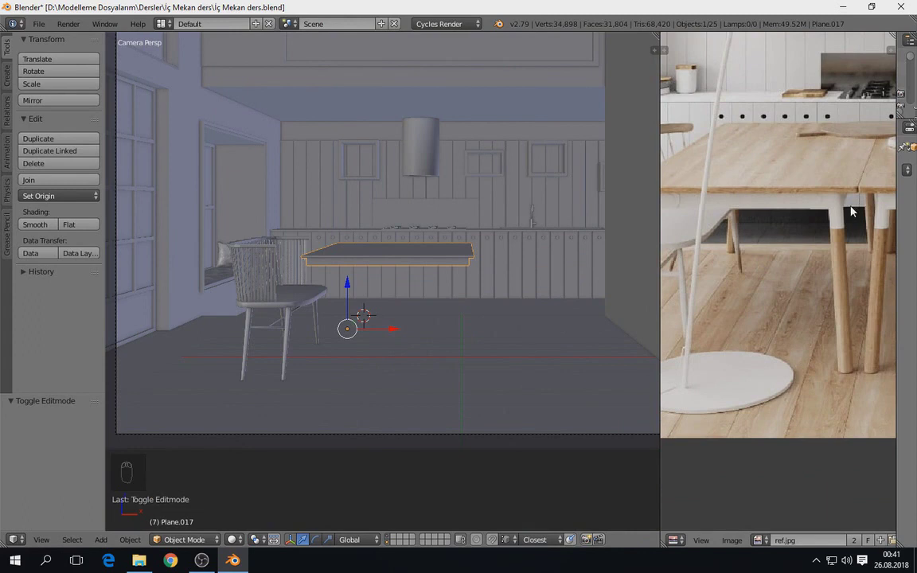
pyautogui.press('shift+space')
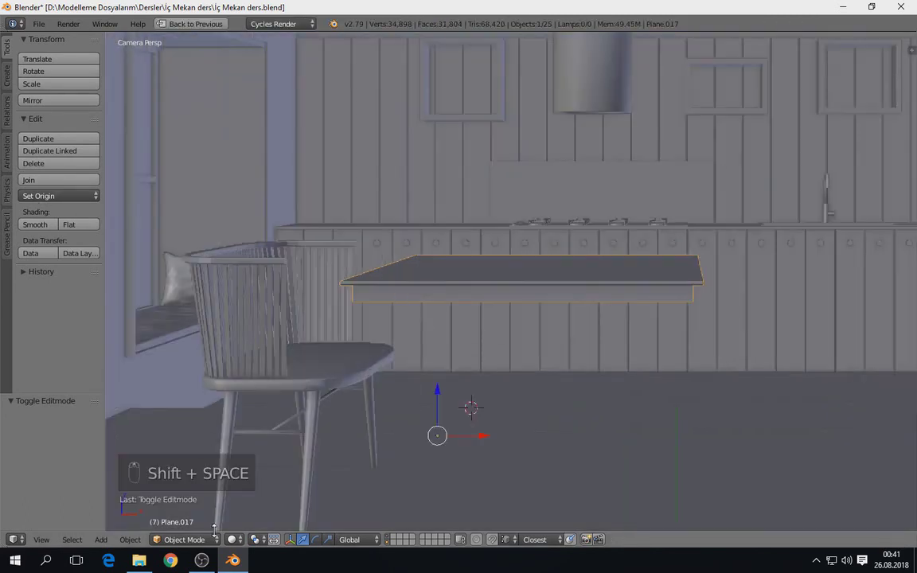
# Inspect the rim from underneath, select the inner underside face and snap the cursor to it
pyautogui.moveTo(241, 547); pyautogui.dragTo(402, 294)
pyautogui.moveTo(402, 294); pyautogui.dragTo(360, 260)
pyautogui.press('KP_Decimal')
pyautogui.moveTo(429, 263); pyautogui.dragTo(494, 152)
pyautogui.press('Tab')
pyautogui.rightClick(480, 250)
pyautogui.press('shift+s')
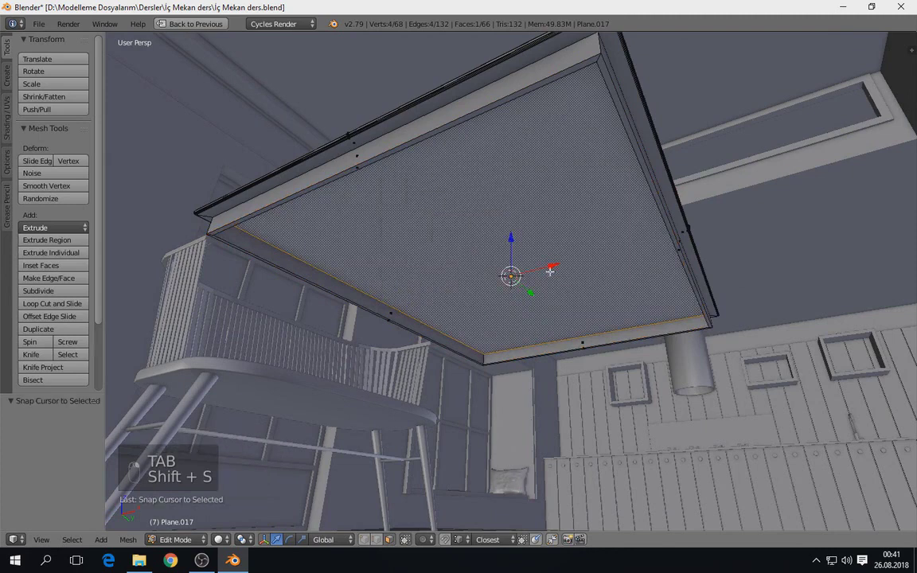
pyautogui.press('Tab')
# Add a circle, shrink it to leg thickness, extrude it into a cylinder and position it from top view
pyautogui.press('shift+a')
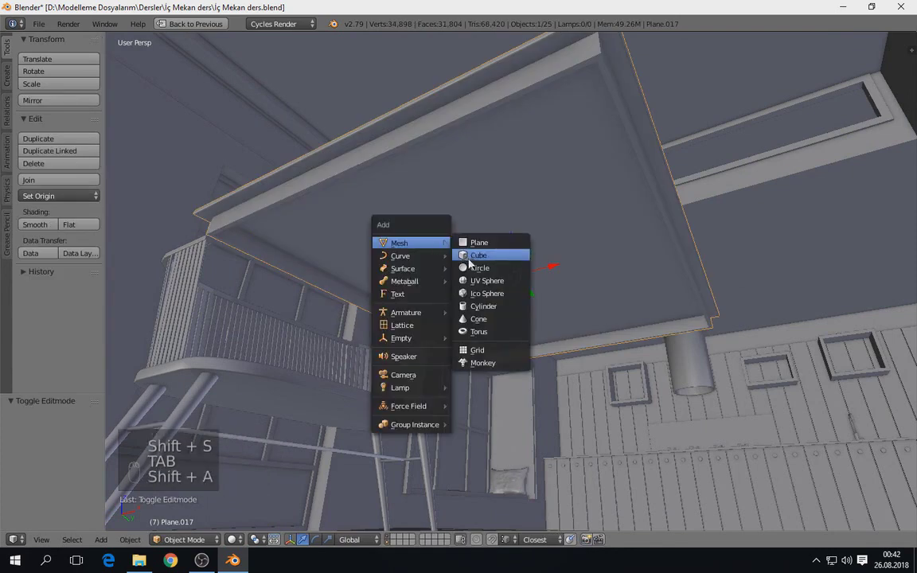
pyautogui.press('s')
pyautogui.press('Tab')
pyautogui.moveTo(368, 545); pyautogui.dragTo(369, 542)
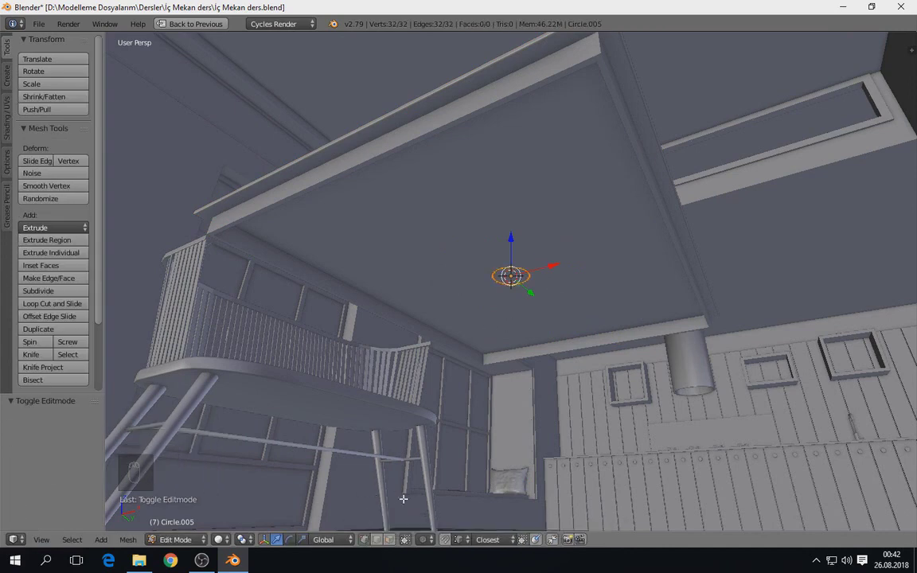
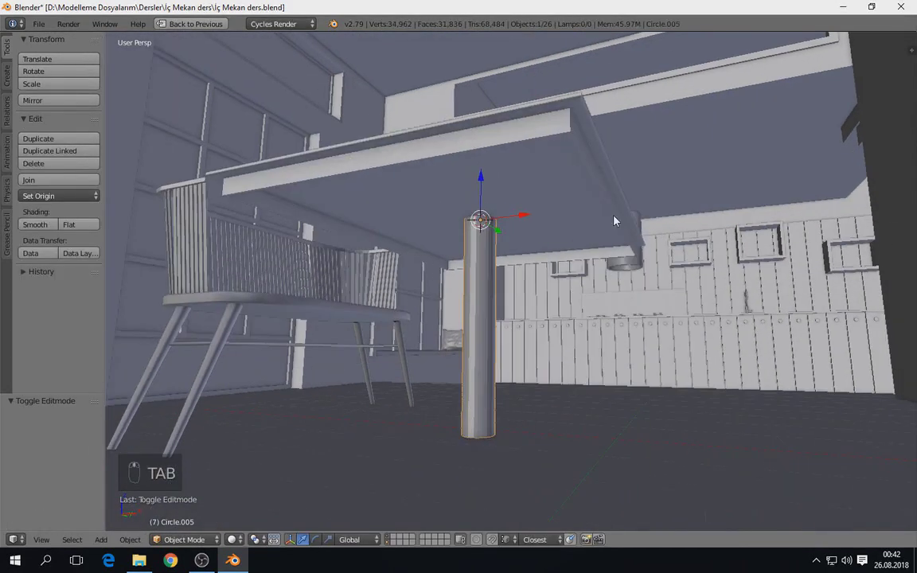
pyautogui.press('s')
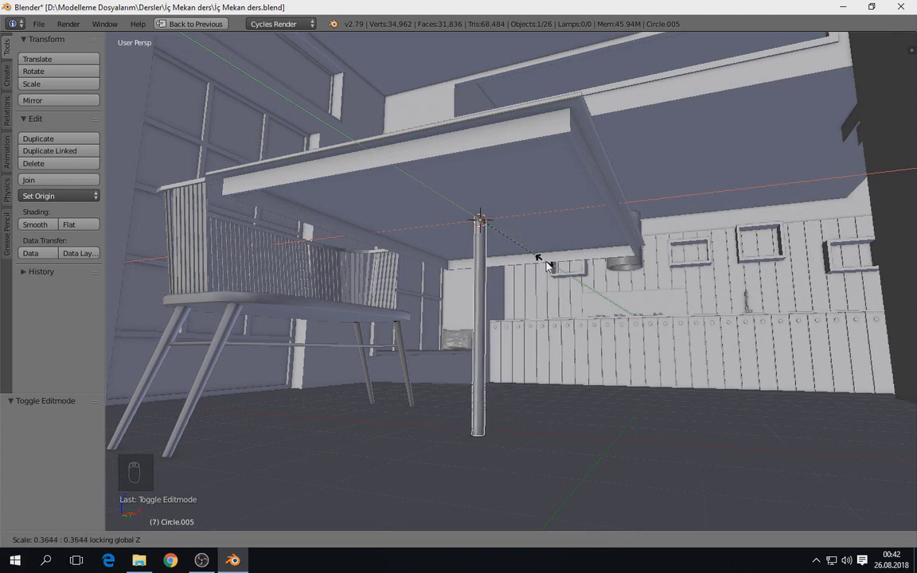
pyautogui.press('z')
pyautogui.press('KP_7')
pyautogui.press('shift+space')
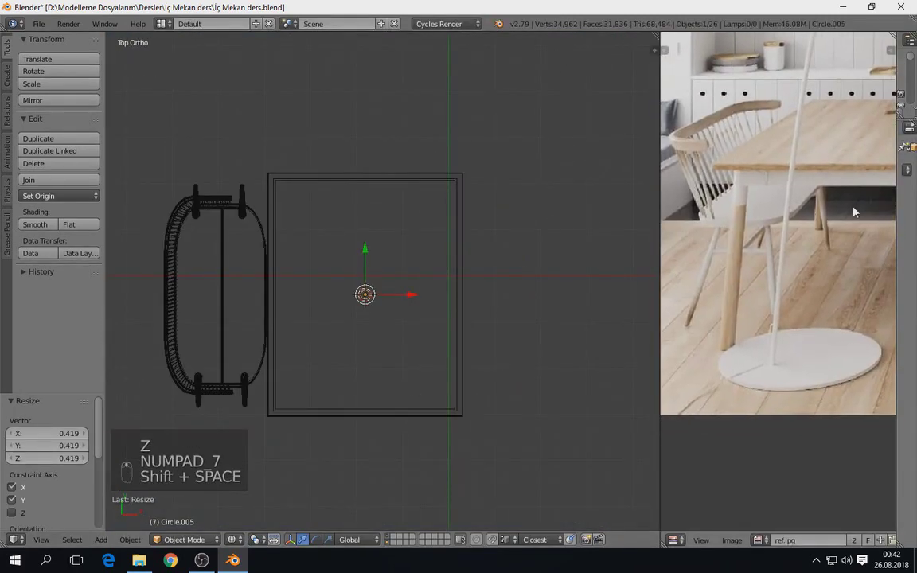
pyautogui.press('g')
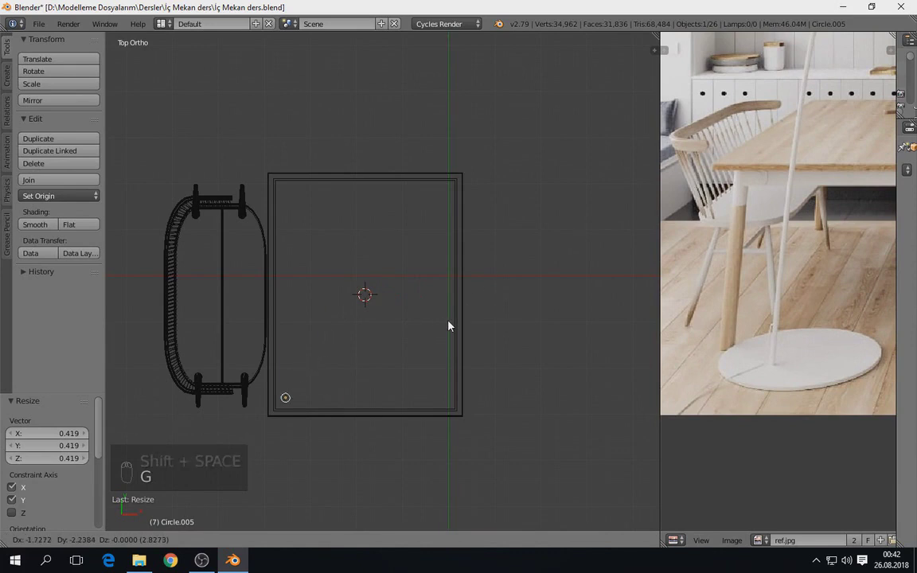
pyautogui.press('g')
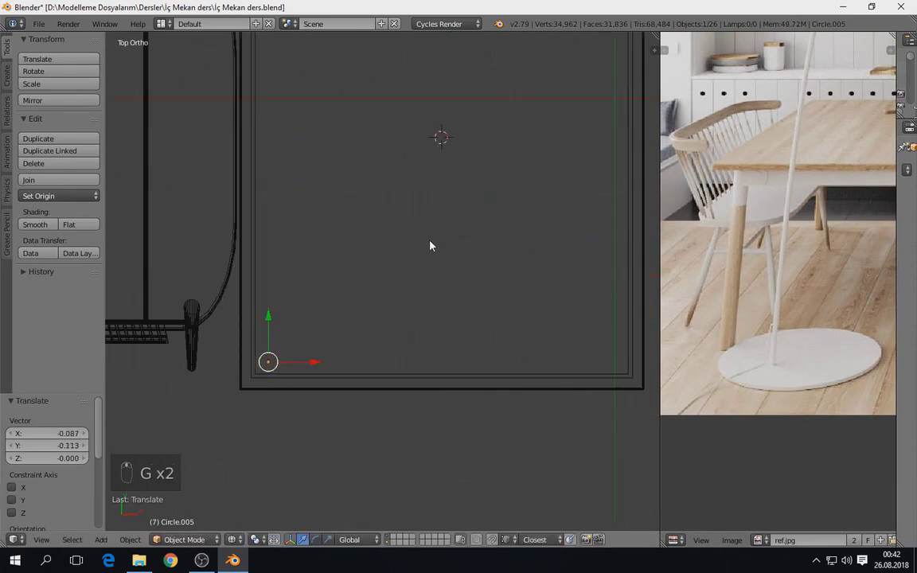
# Fill the leg's open end with a face and bevel its end edges round
pyautogui.press('z')
pyautogui.press('Tab')
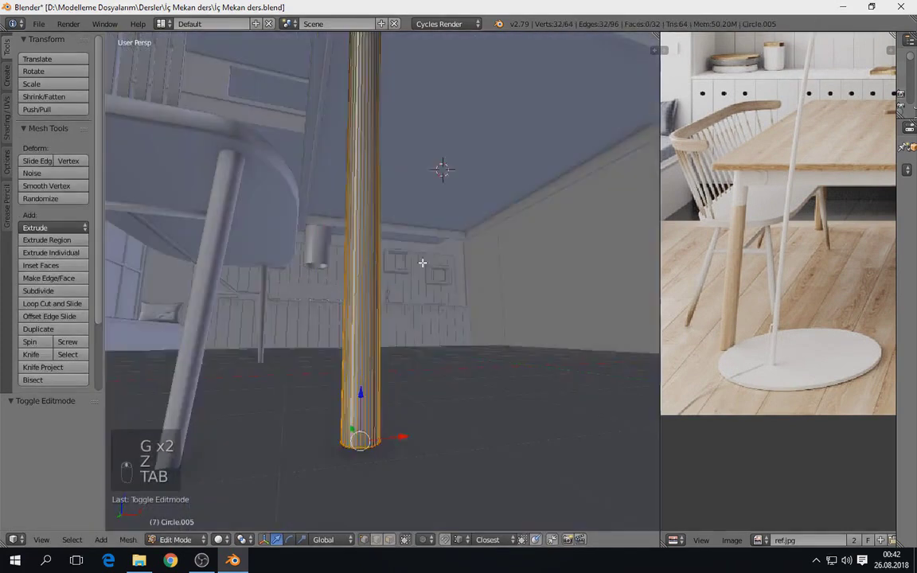
pyautogui.press('f')
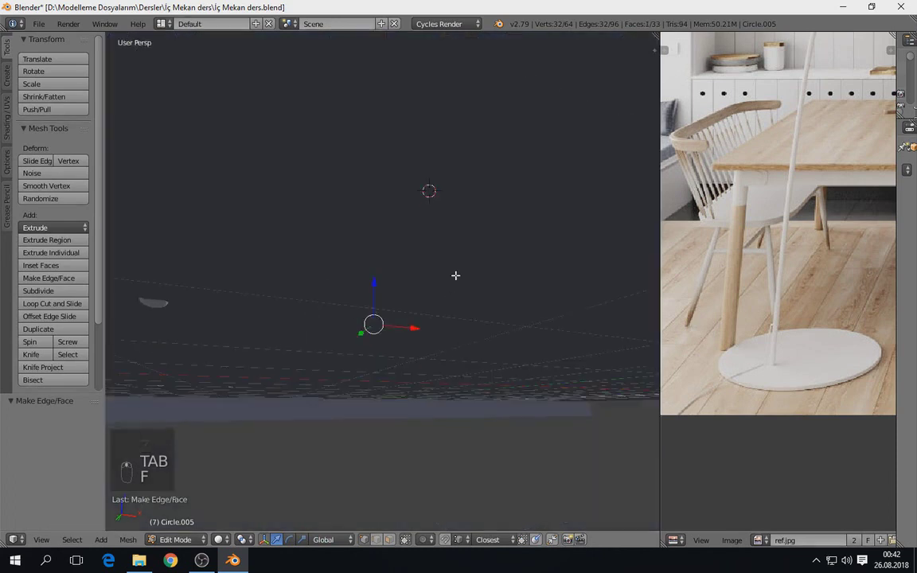
pyautogui.press('ctrl+b')
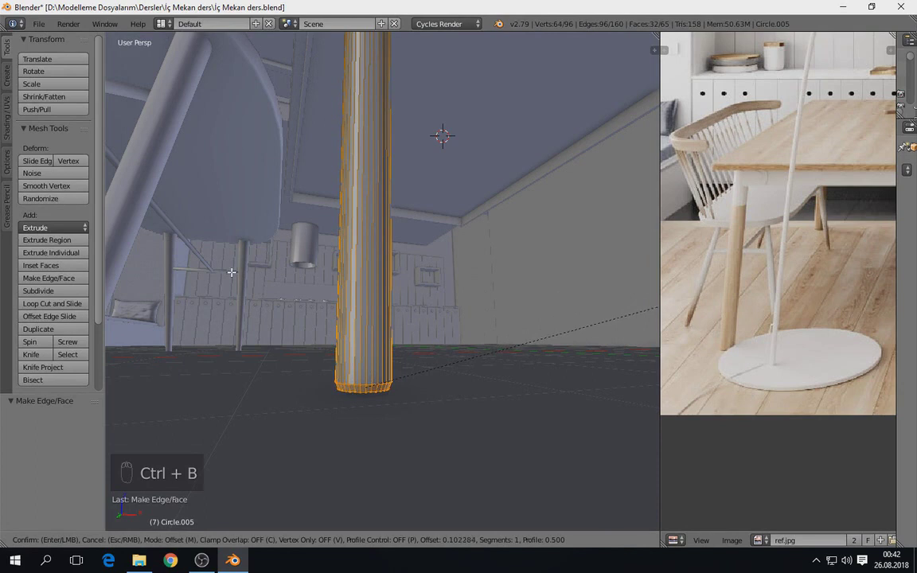
pyautogui.press('Tab')
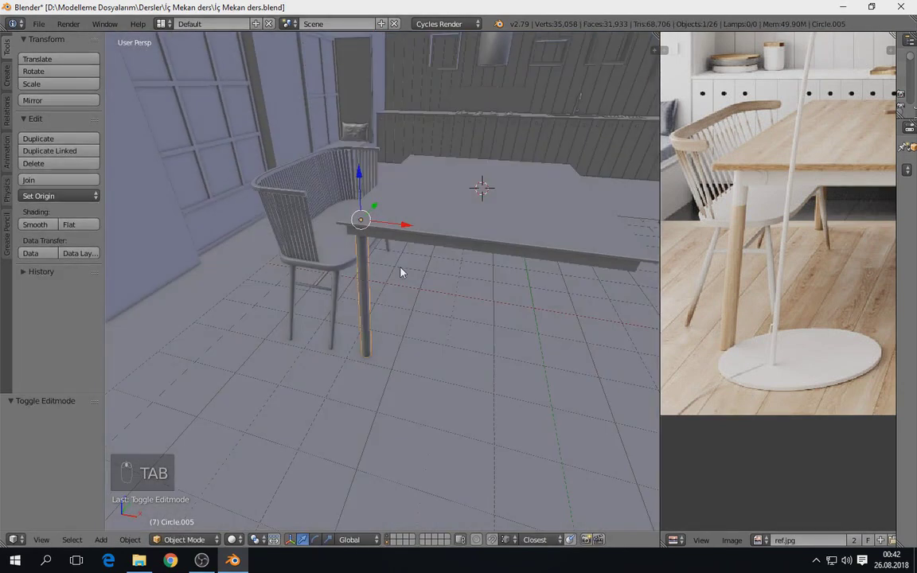
# Tilt the leg slightly outward in right view and check it by orbiting
pyautogui.press('KP_7')
pyautogui.press('z')
pyautogui.press('KP_3')
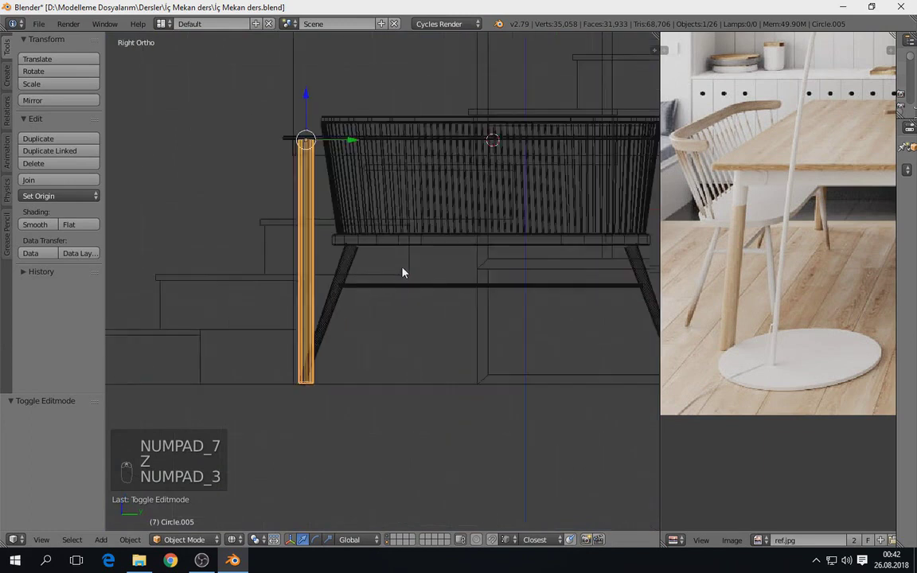
pyautogui.press('r')
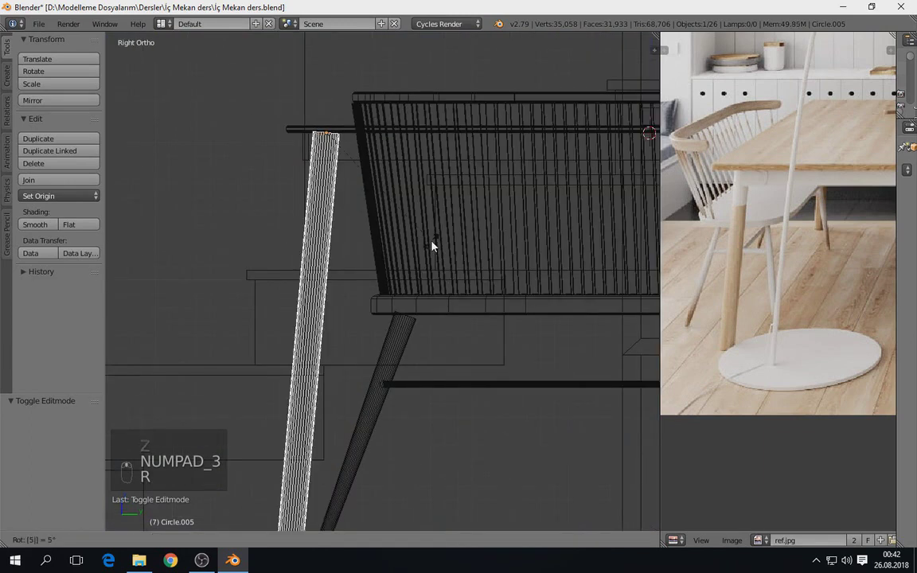
pyautogui.press('z')
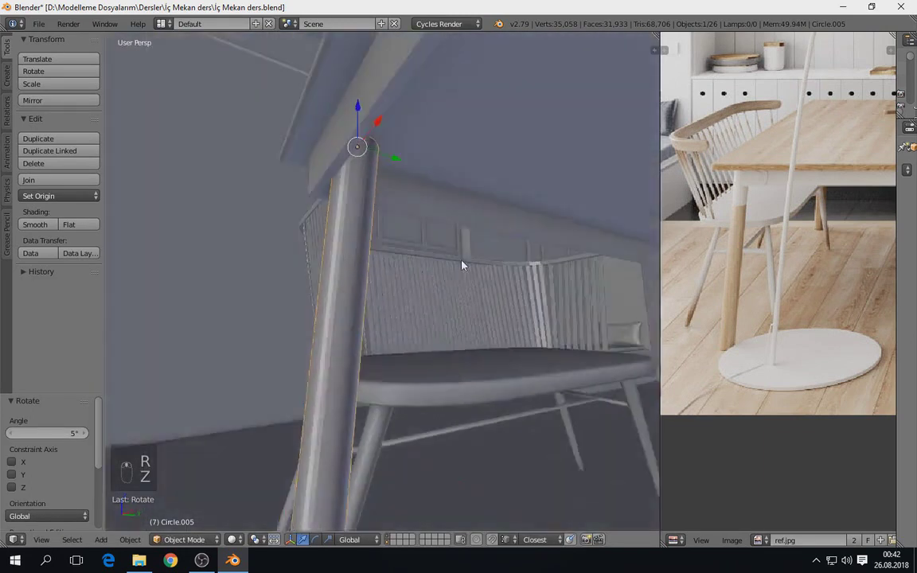
pyautogui.middleClick(535, 273)
pyautogui.moveTo(518, 307); pyautogui.dragTo(499, 303)
# From top view duplicate the leg and move it under a corner of the tabletop
pyautogui.press('KP_7')
pyautogui.press('z')
pyautogui.press('Tab')
pyautogui.press('a')
pyautogui.press('a')
pyautogui.press('shift+d')
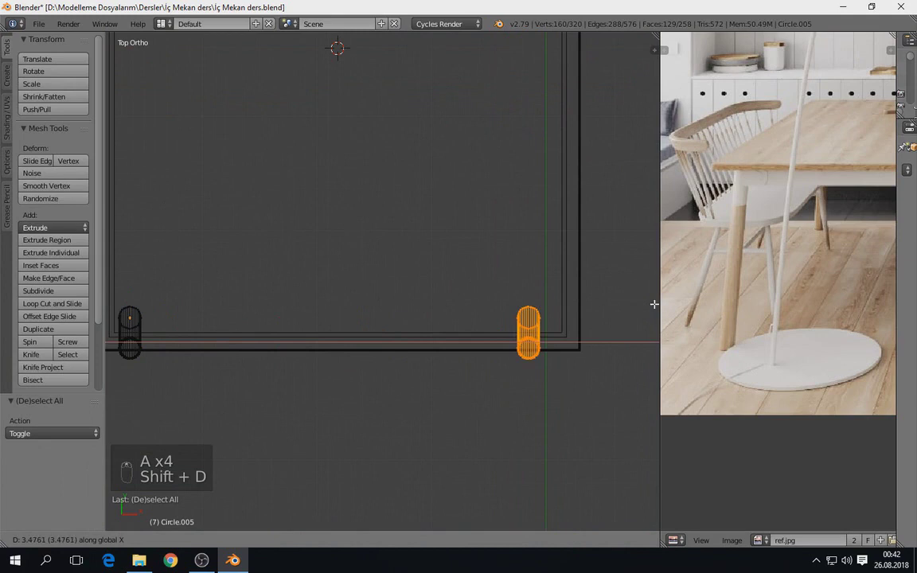
pyautogui.press('Tab')
pyautogui.moveTo(101, 276); pyautogui.dragTo(62, 119)
pyautogui.press('Tab')
pyautogui.moveTo(62, 119); pyautogui.dragTo(66, 148)
pyautogui.moveTo(66, 147); pyautogui.dragTo(453, 198)
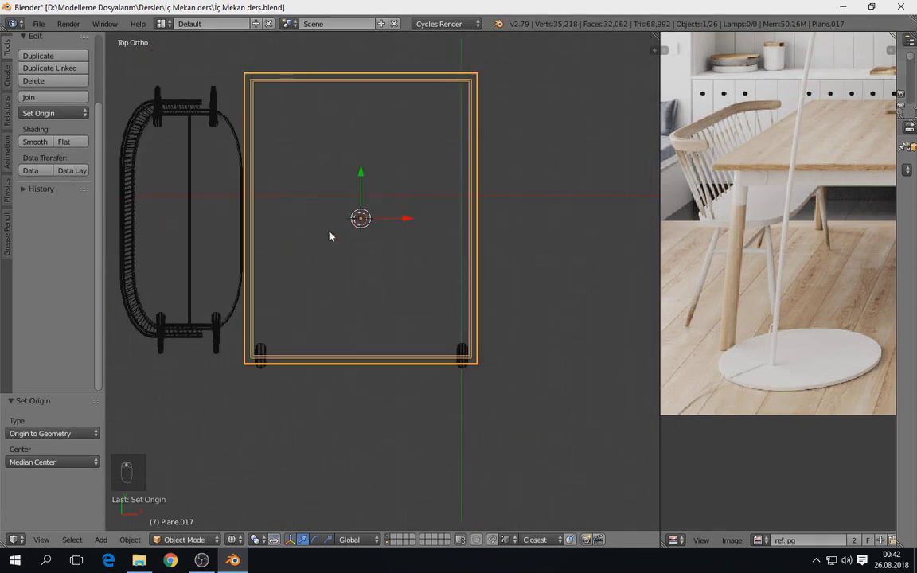
# Snap the 3D cursor to centre and duplicate-rotate the leg around Z to all four corners
pyautogui.press('shift+s')
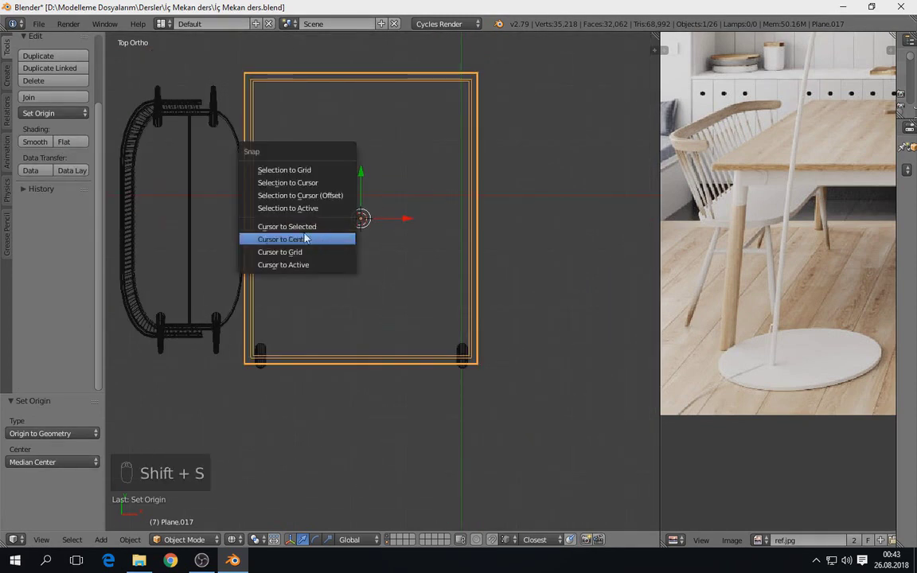
pyautogui.moveTo(275, 348); pyautogui.dragTo(491, 374)
pyautogui.press('Tab')
pyautogui.press('a')
pyautogui.press('a')
pyautogui.press('shift+d')
pyautogui.press('r')
pyautogui.press('z')
pyautogui.middleClick(472, 330)
# Leave edit mode, duplicate the table as a second section alongside it, and save
pyautogui.press('Tab')
pyautogui.press('a')
pyautogui.press('ctrl+s')
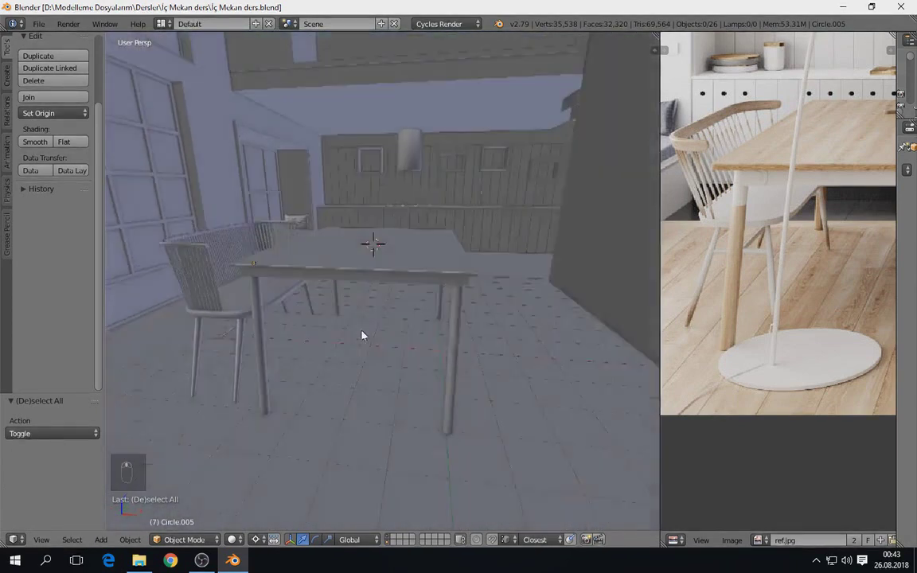
pyautogui.middleClick(757, 298)
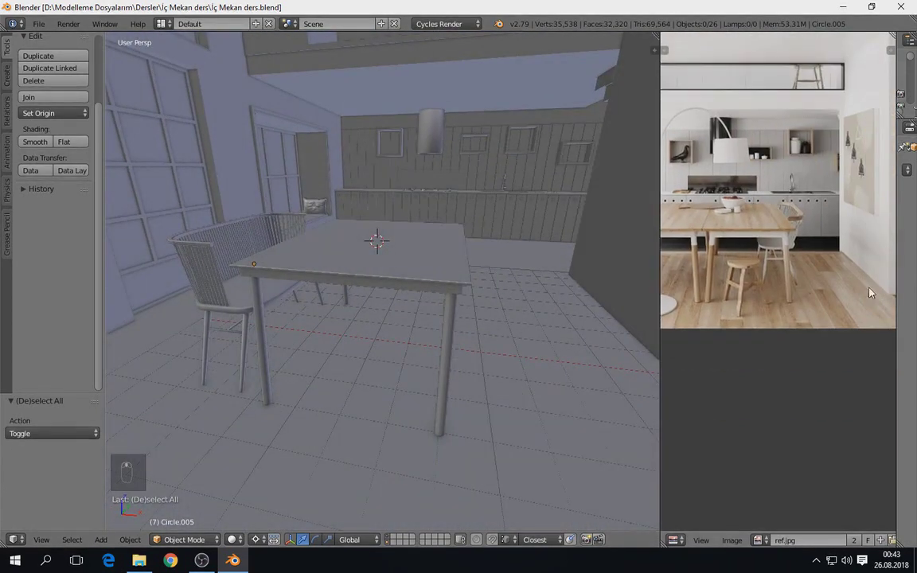
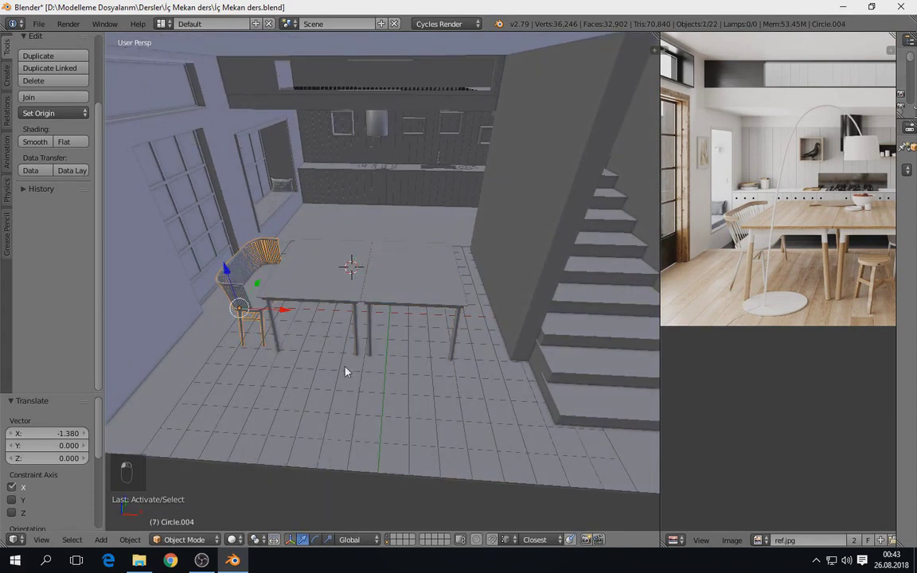
# Duplicate the chair, turn it to face the table and slide it against the far side
pyautogui.press('shift+d')
pyautogui.press('r')
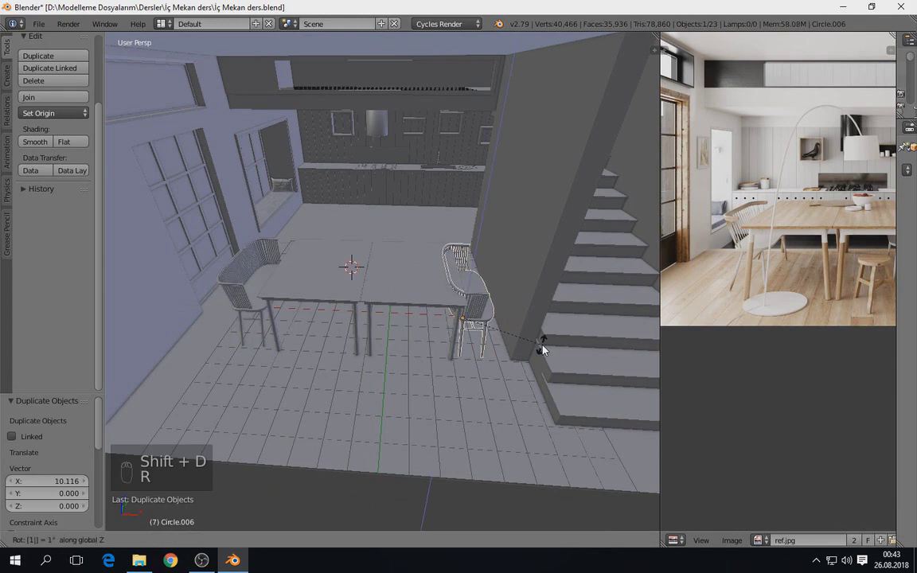
pyautogui.press('ctrl+z')
pyautogui.press('x')
pyautogui.moveTo(273, 287); pyautogui.dragTo(66, 145)
pyautogui.moveTo(64, 122); pyautogui.dragTo(65, 145)
pyautogui.press('shift+d')
pyautogui.press('r')
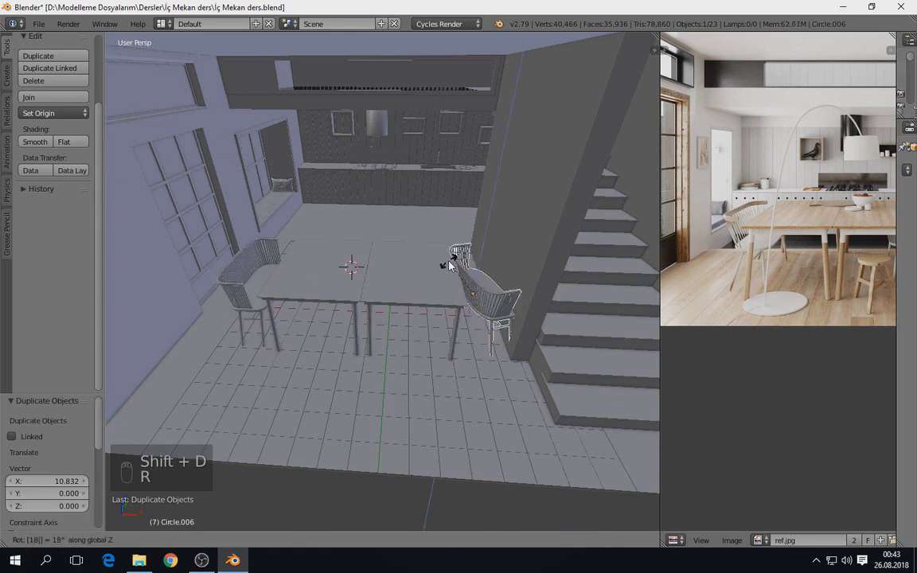
pyautogui.moveTo(454, 266); pyautogui.dragTo(400, 268)
# In camera view nudge the copied chair into line with the table and select both chairs
pyautogui.press('KP_0')
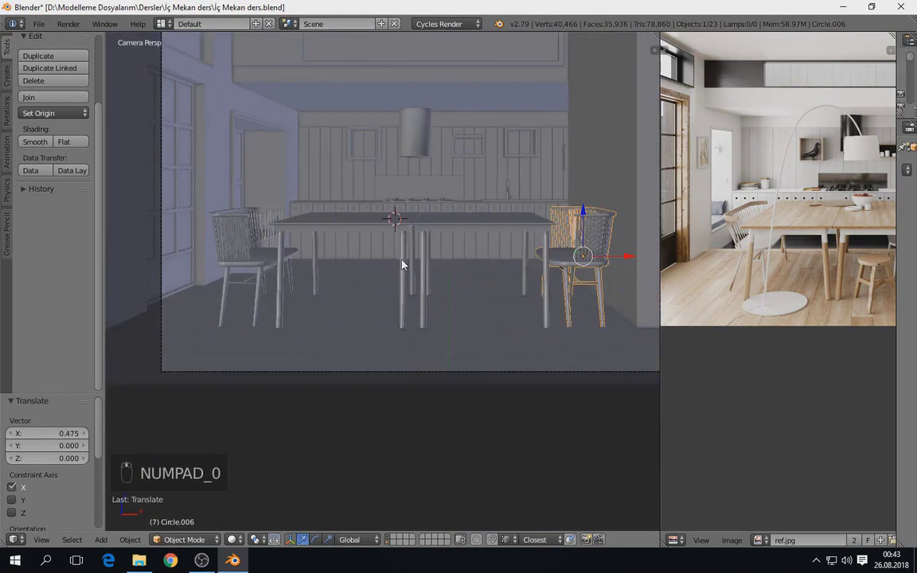
pyautogui.press('z')
pyautogui.press('z')
pyautogui.moveTo(240, 299); pyautogui.dragTo(360, 265)
pyautogui.press('z')
pyautogui.click(360, 264)
# Shift the chairs and table lower within the camera frame, save, and deselect everything
pyautogui.press('z')
pyautogui.middleClick(367, 265)
pyautogui.moveTo(370, 257); pyautogui.dragTo(562, 308)
pyautogui.press('ctrl+s')
pyautogui.press('s')
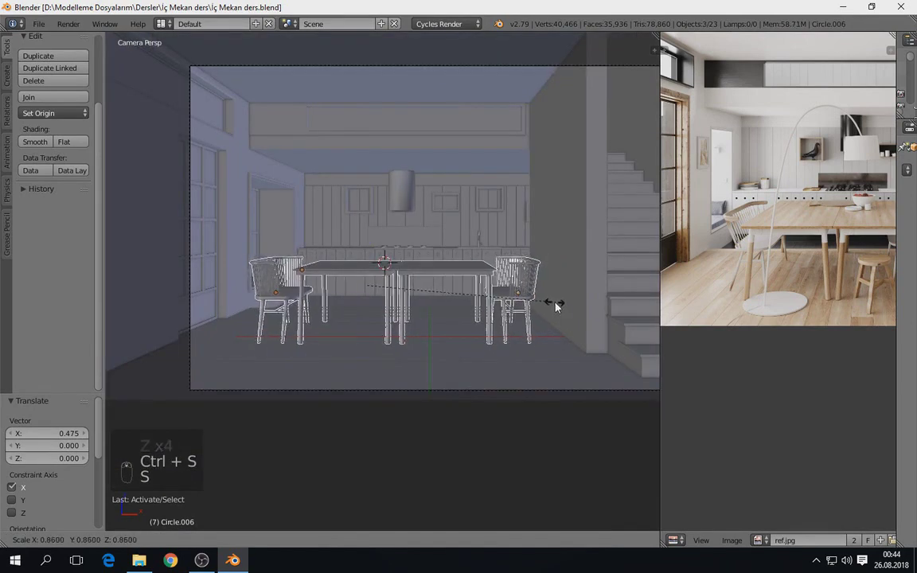
pyautogui.press('g')
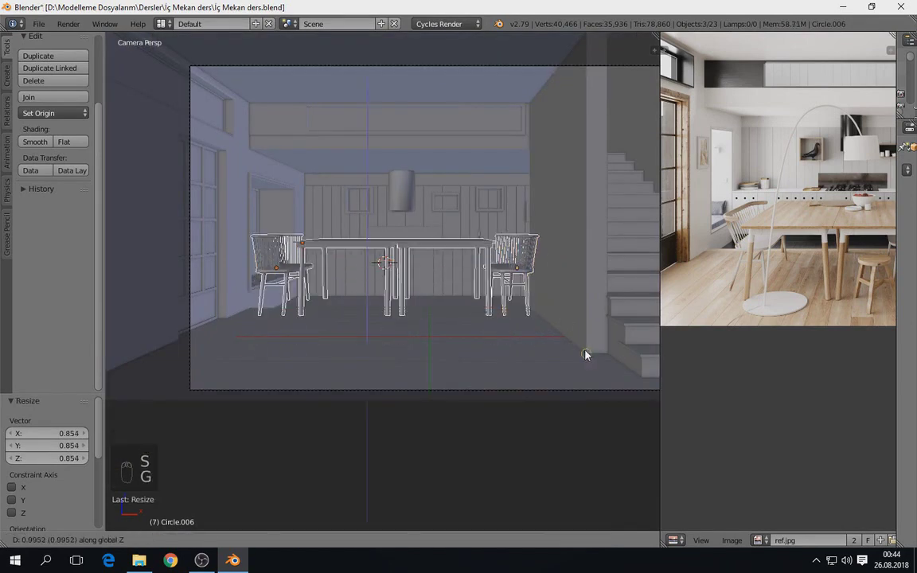
pyautogui.press('g')
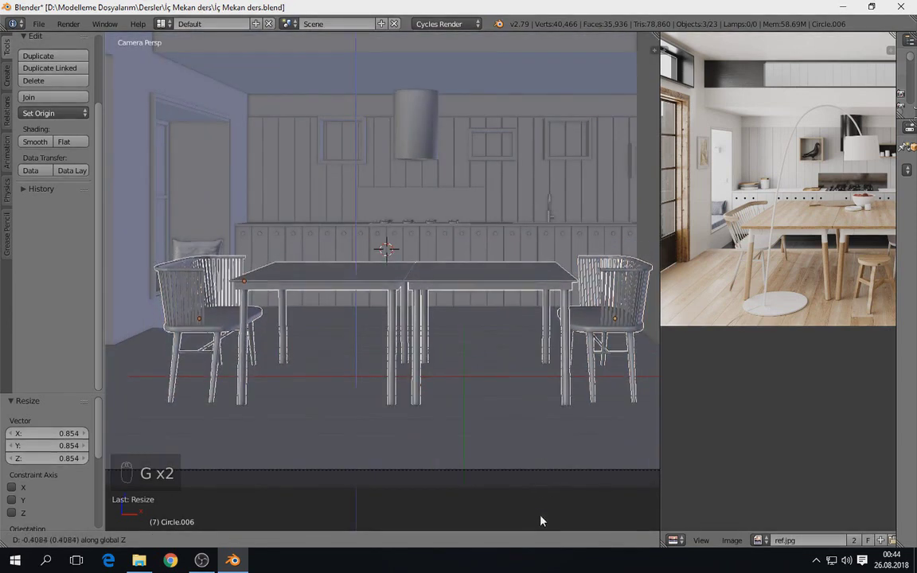
pyautogui.press('a')
pyautogui.middleClick(493, 432)
pyautogui.middleClick(453, 441)
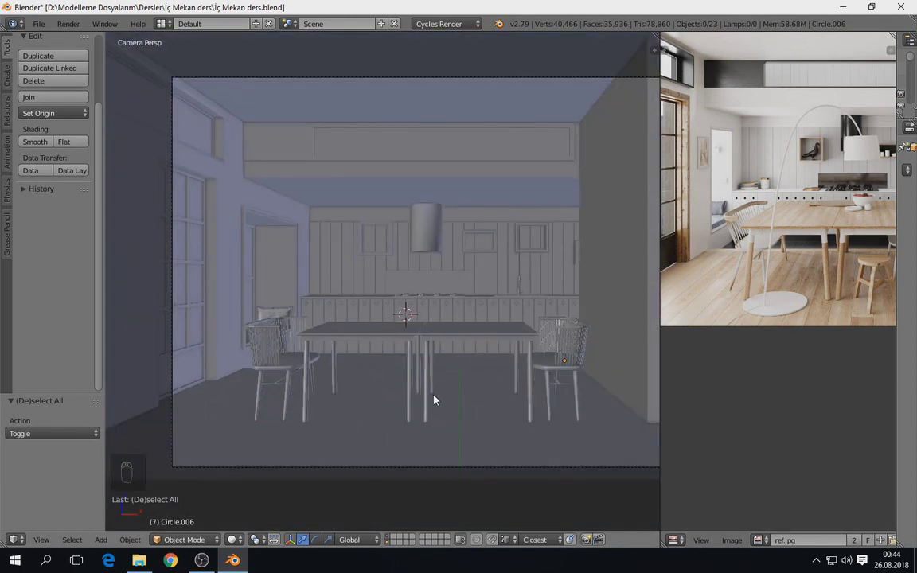
# Save, zoom the reference photo onto the stool, and remove a misplaced first circle attempt
pyautogui.press('ctrl+s')
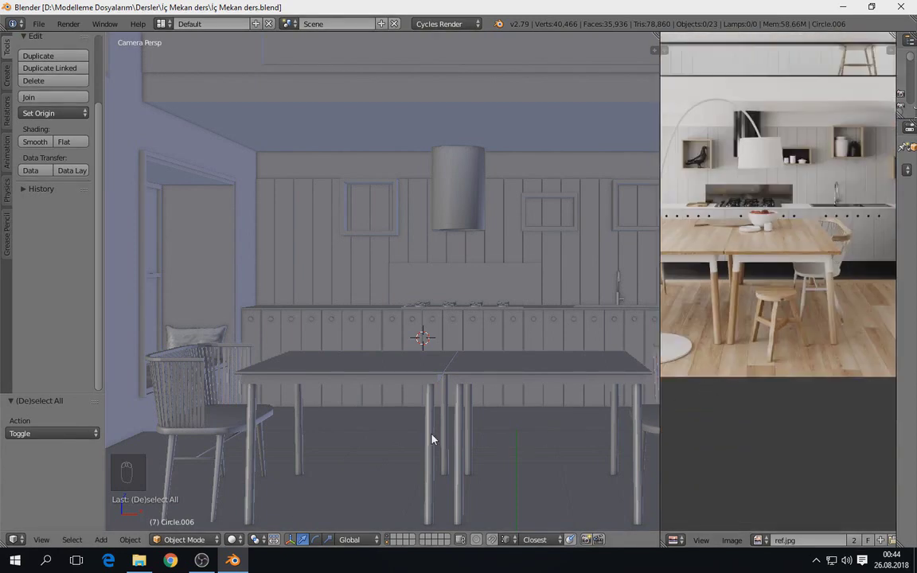
pyautogui.moveTo(193, 415); pyautogui.dragTo(242, 403)
pyautogui.moveTo(242, 404); pyautogui.dragTo(353, 381)
pyautogui.press('shift+d')
pyautogui.press('g')
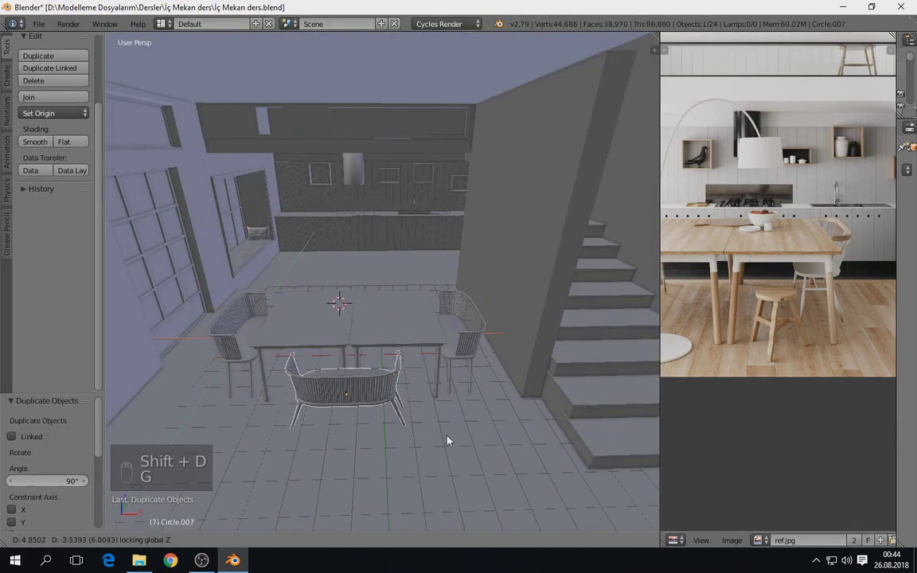
pyautogui.press('KP_Decimal')
pyautogui.press('KP_0')
pyautogui.press('x')
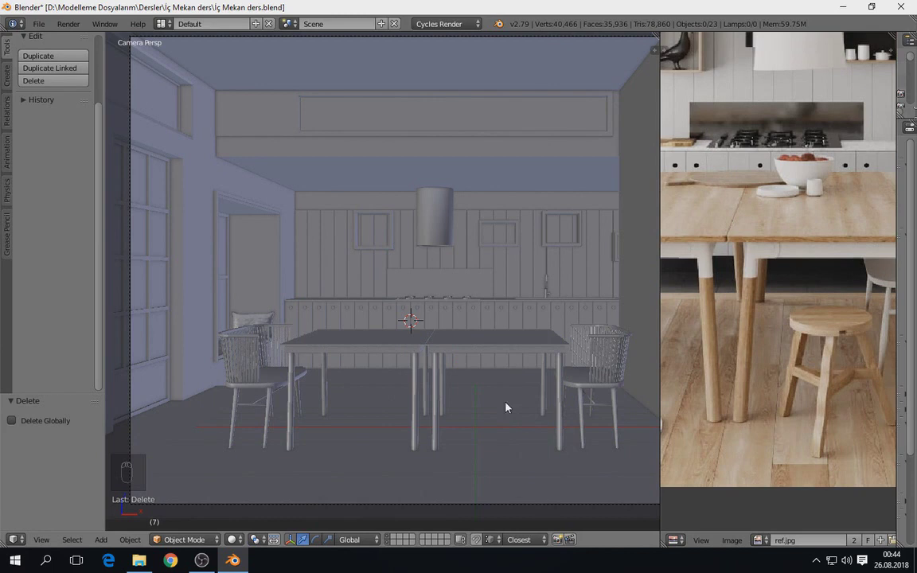
pyautogui.moveTo(503, 418); pyautogui.dragTo(500, 401)
# Add a circle mesh at the 3D cursor on the floor beside the table and check it from the camera
pyautogui.press('shift+a')
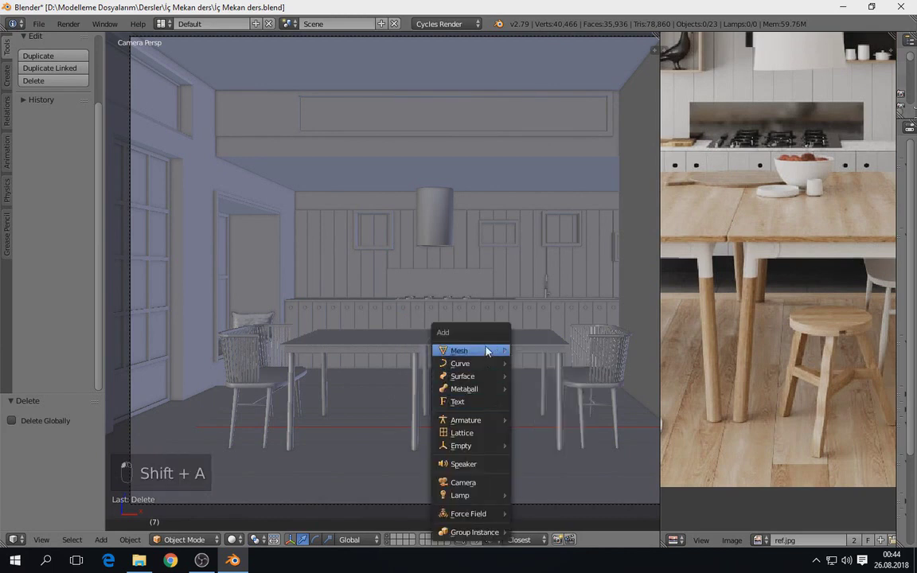
pyautogui.press('KP_Decimal')
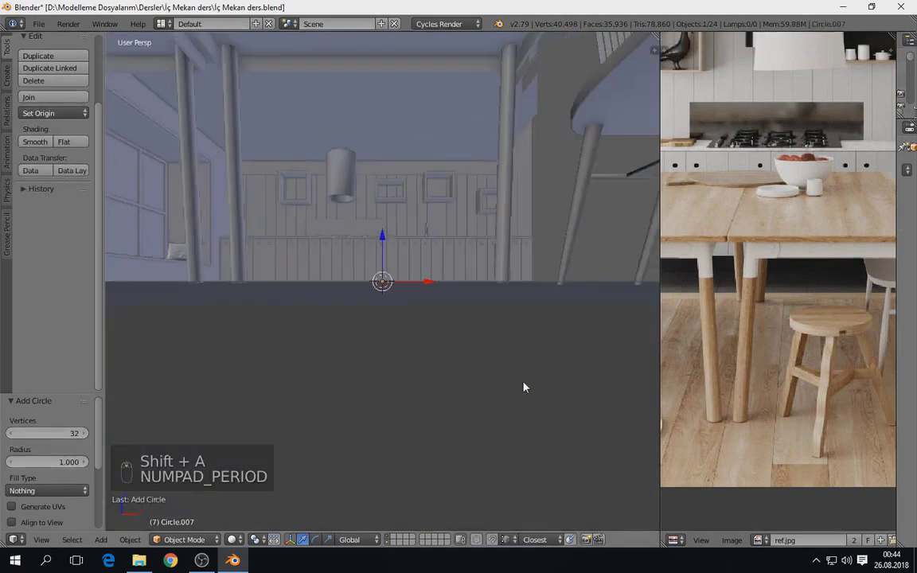
pyautogui.moveTo(367, 268); pyautogui.dragTo(471, 315)
pyautogui.moveTo(475, 312); pyautogui.dragTo(308, 510)
pyautogui.press('s')
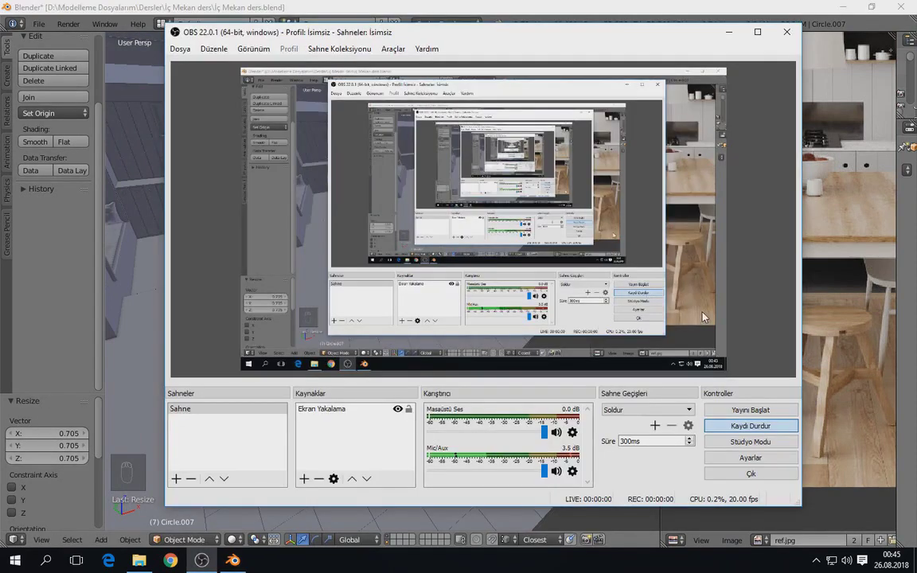
pyautogui.moveTo(509, 349); pyautogui.dragTo(484, 328)
pyautogui.press('KP_0')
pyautogui.moveTo(483, 328); pyautogui.dragTo(467, 416)
pyautogui.middleClick(424, 388)
# Zoom onto the circle, enter edit mode and widen it to seat size
pyautogui.press('s')
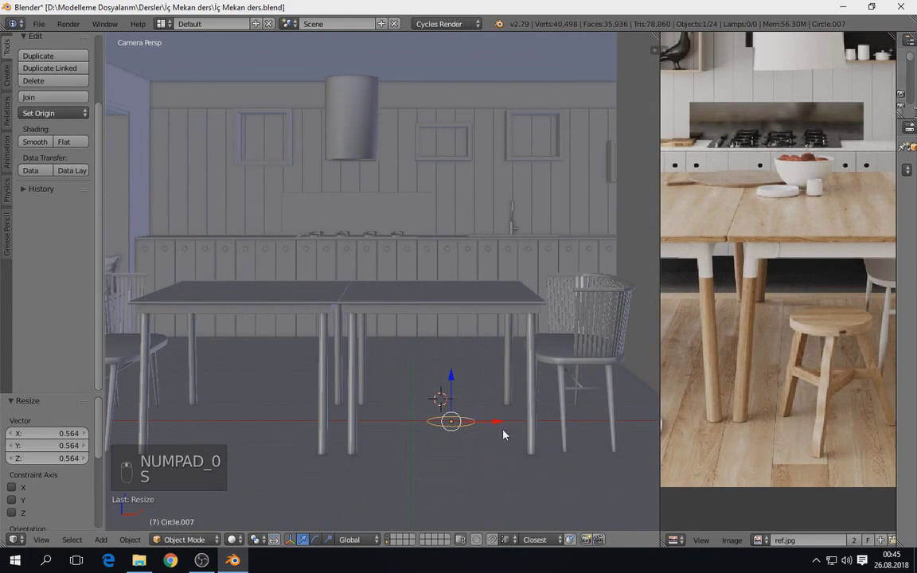
pyautogui.press('s')
pyautogui.moveTo(454, 379); pyautogui.dragTo(463, 330)
pyautogui.moveTo(469, 366); pyautogui.dragTo(454, 378)
pyautogui.press('Tab')
pyautogui.press('f')
pyautogui.press('e')
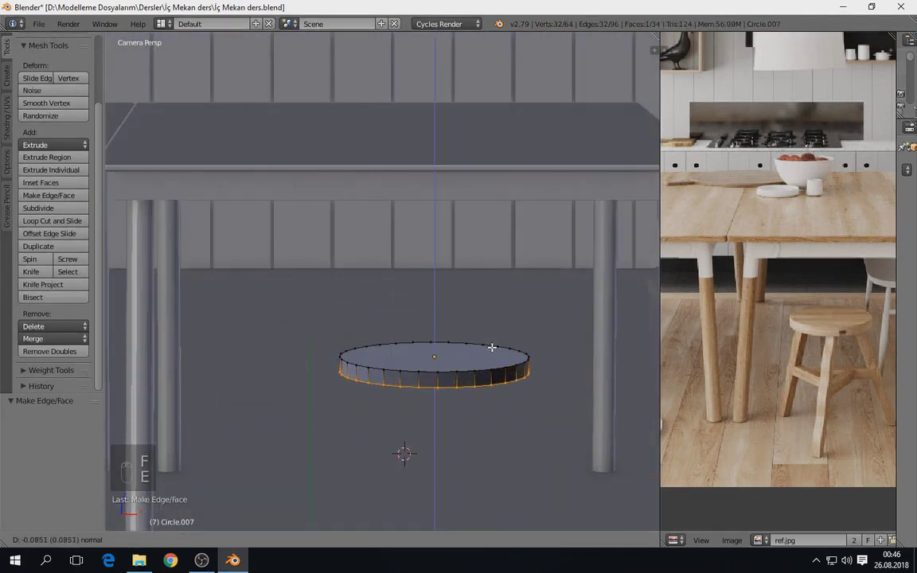
# Extrude the rim vertically for thickness, fill top and bottom faces, and leave edit mode
pyautogui.press('a')
pyautogui.press('a')
pyautogui.press('ctrl+n')
pyautogui.press('a')
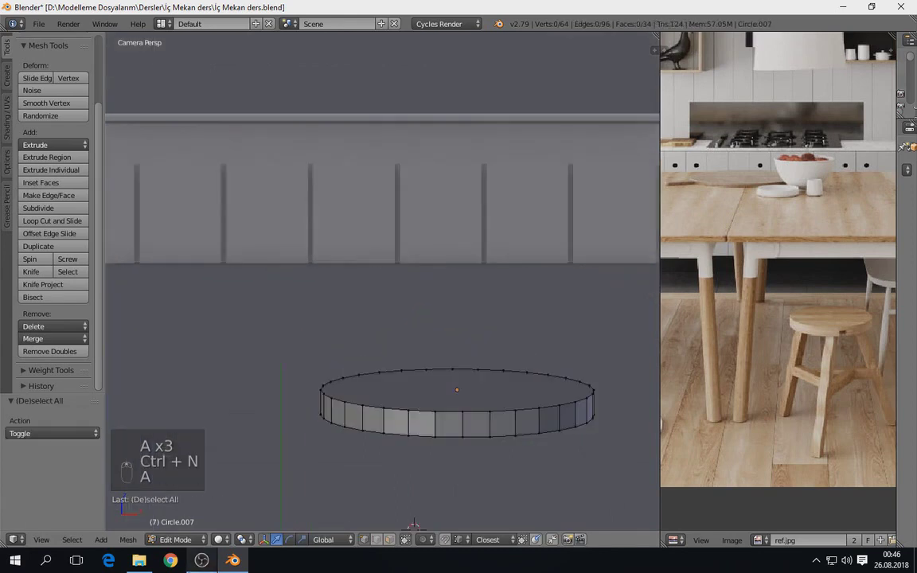
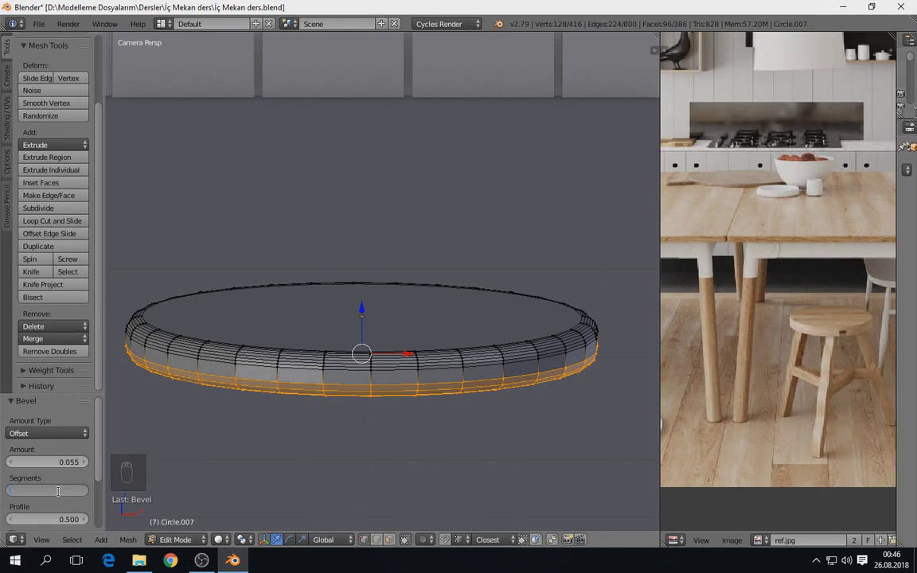
pyautogui.press('Tab')
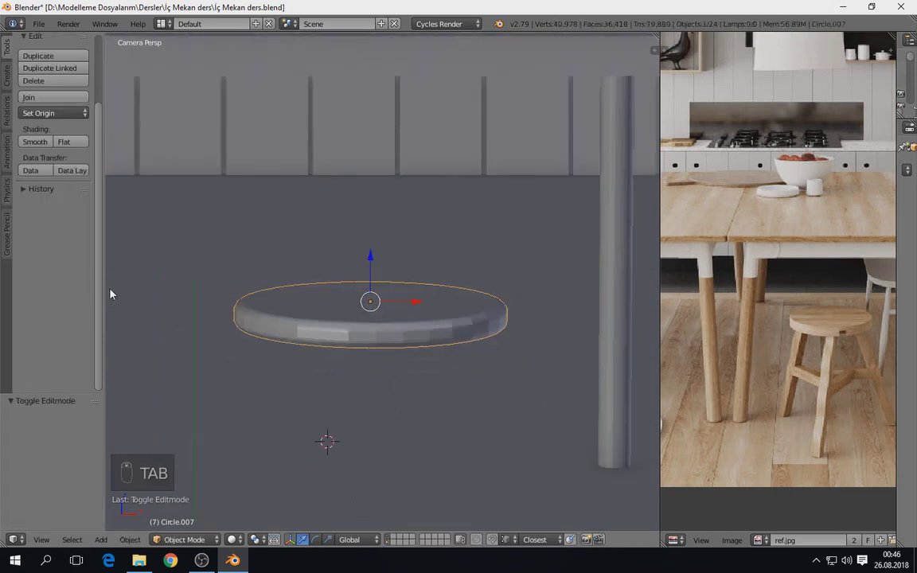
# Shrink the seat to stool size beside the table and inspect the chair's leg geometry for reference
pyautogui.moveTo(46, 149); pyautogui.dragTo(392, 339)
pyautogui.press('a')
pyautogui.rightClick(392, 339)
pyautogui.moveTo(392, 338); pyautogui.dragTo(408, 339)
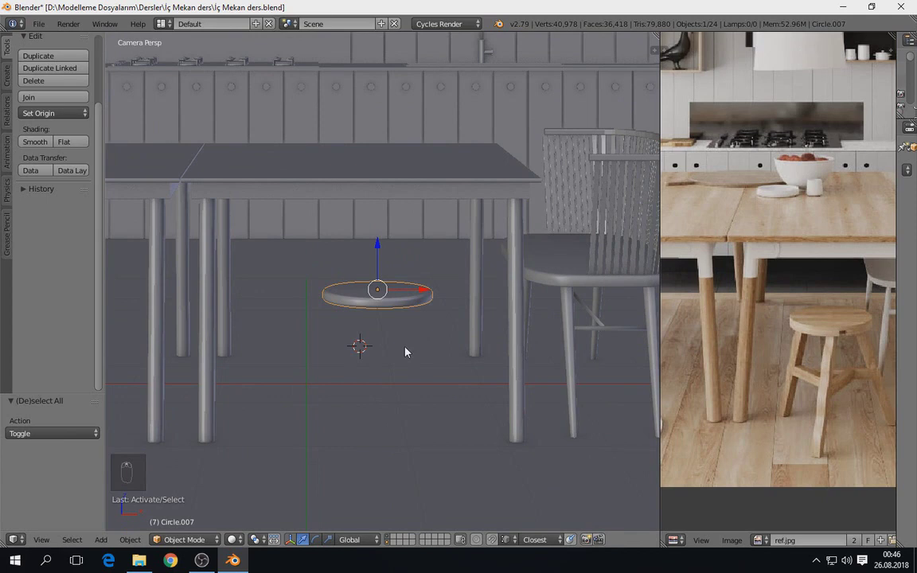
pyautogui.press('Tab')
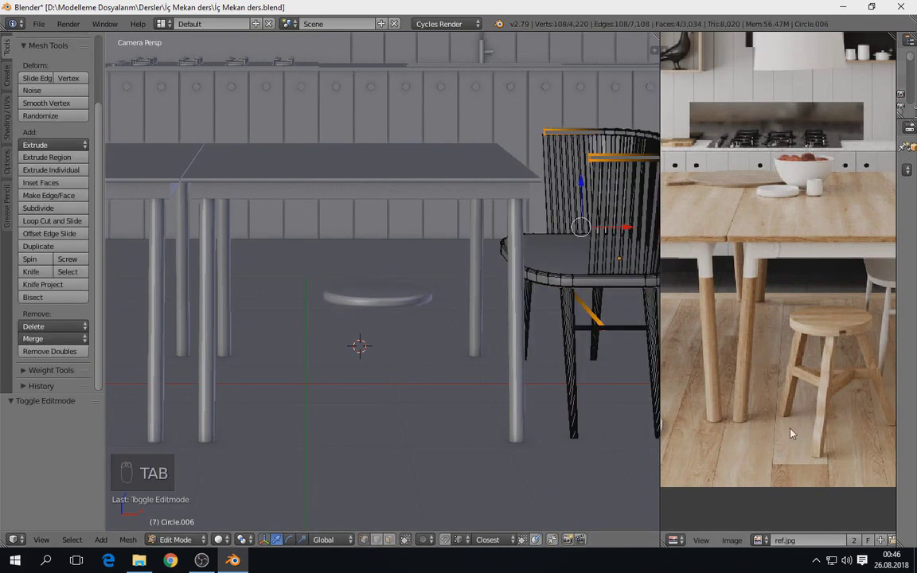
pyautogui.press('Tab')
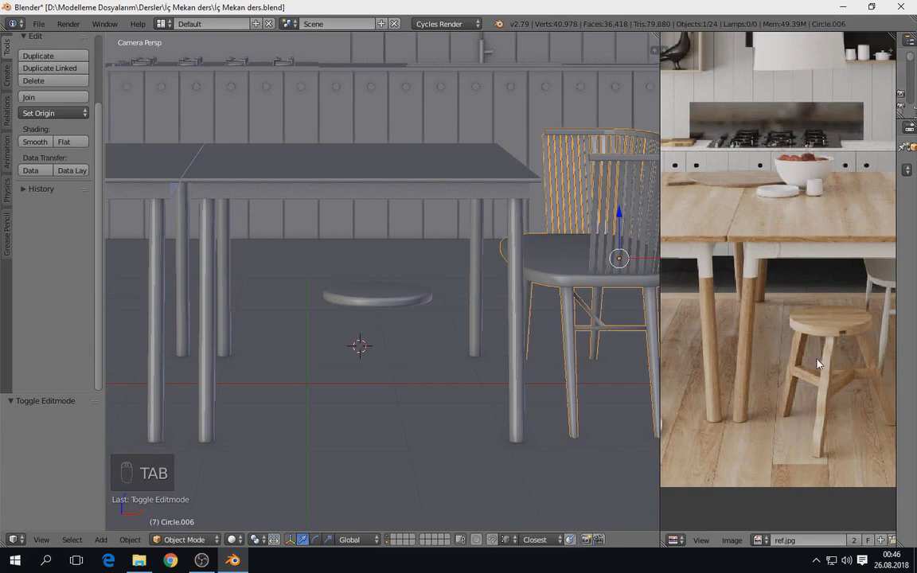
pyautogui.press('a')
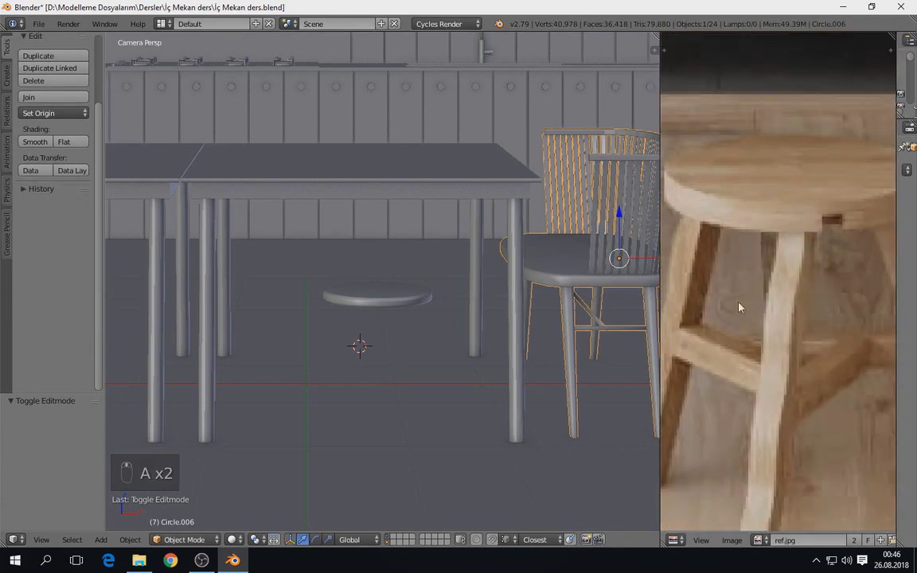
# Isolate the seat in local view, add a cube beneath it and flatten it along one axis
pyautogui.rightClick(388, 301)
pyautogui.press('KP_Divide')
pyautogui.press('Tab')
pyautogui.moveTo(411, 282); pyautogui.dragTo(388, 227)
pyautogui.press('shift+s')
pyautogui.press('Tab')
pyautogui.moveTo(384, 262); pyautogui.dragTo(452, 265)
pyautogui.press('shift+a')
pyautogui.press('s')
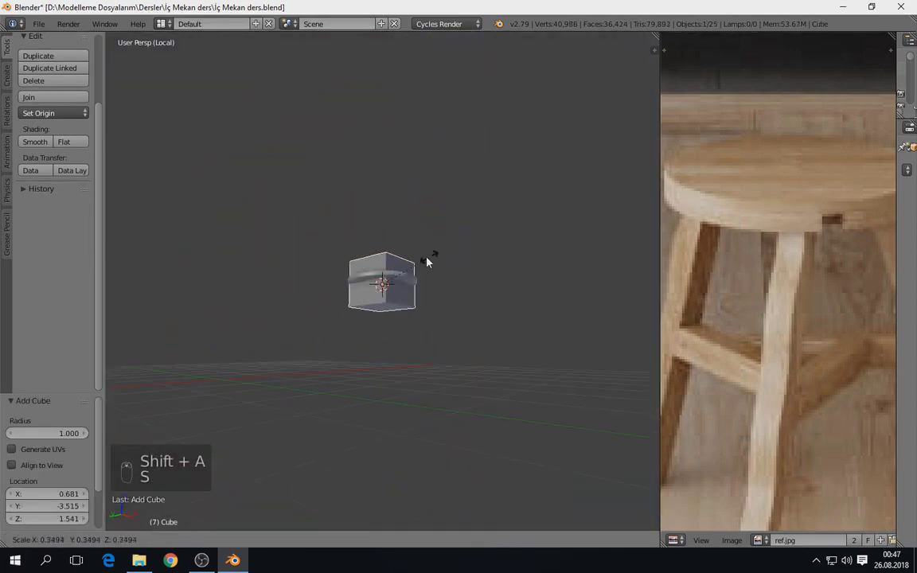
pyautogui.press('s')
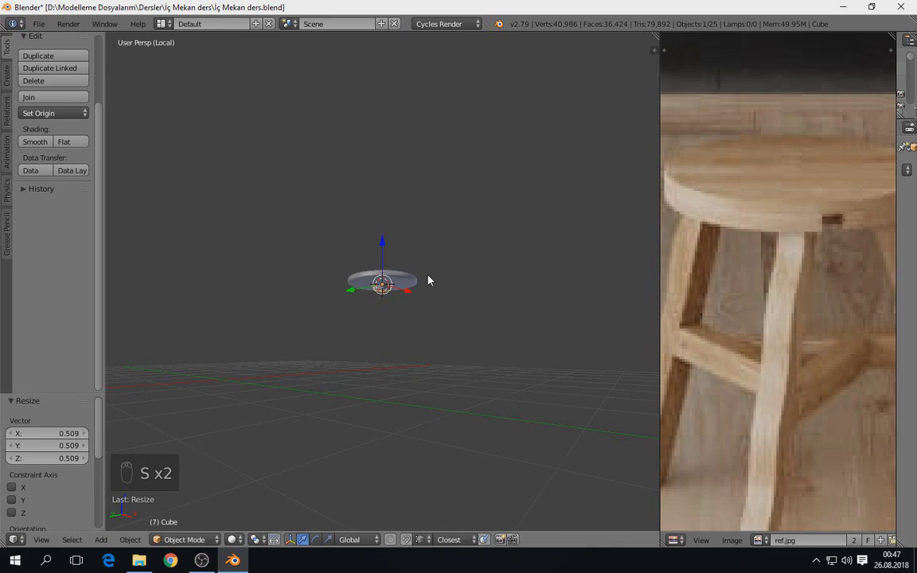
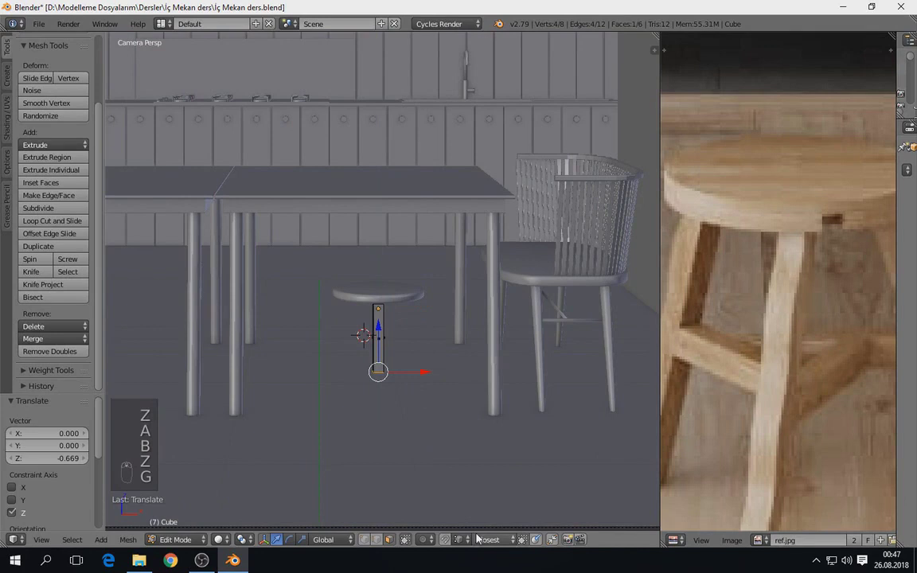
# Set snapping to Edge and move the leg up against the seat's underside
pyautogui.click(434, 543)
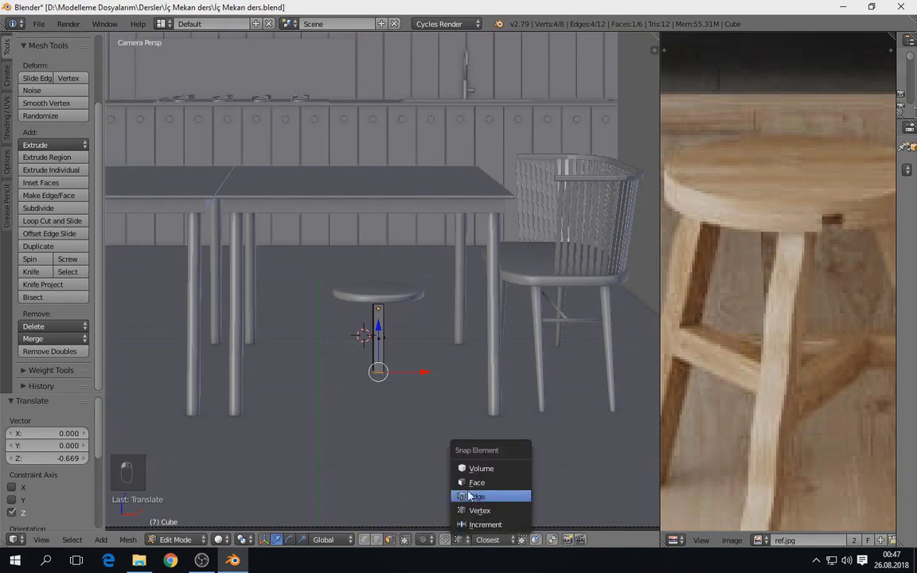
pyautogui.press('g')
pyautogui.press('Tab')
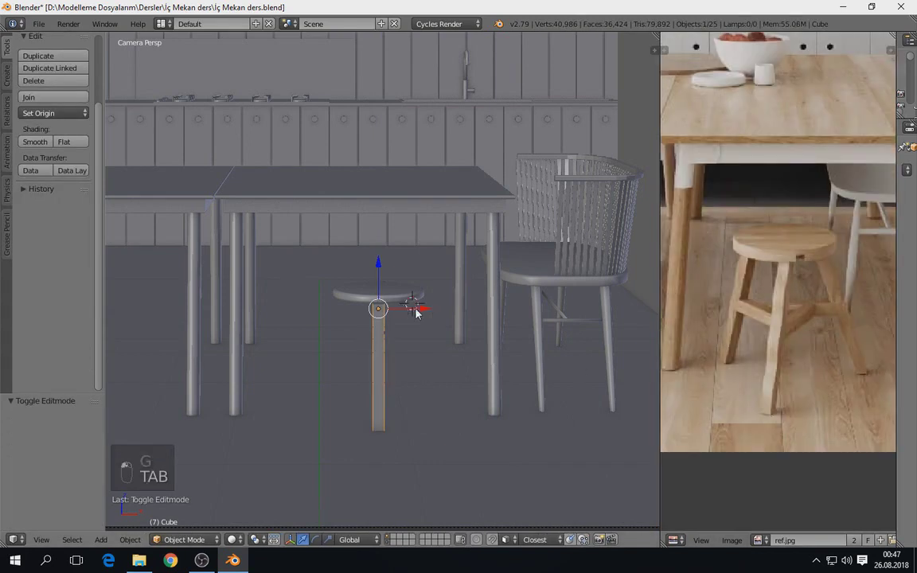
pyautogui.press('s')
pyautogui.press('Tab')
pyautogui.press('g')
# Add loop cuts along the leg with Ctrl+R and look up at it from below
pyautogui.press('Tab')
pyautogui.press('Tab')
pyautogui.press('ctrl+r')
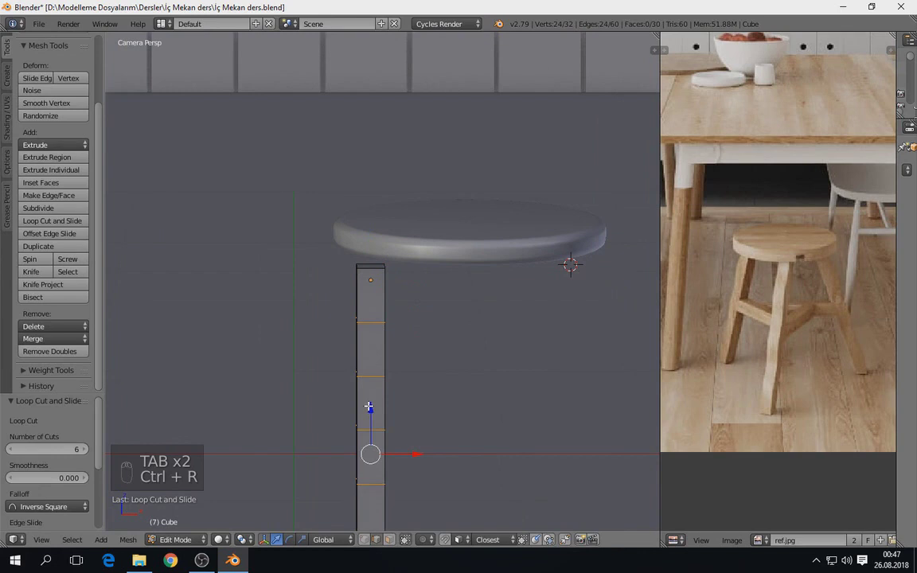
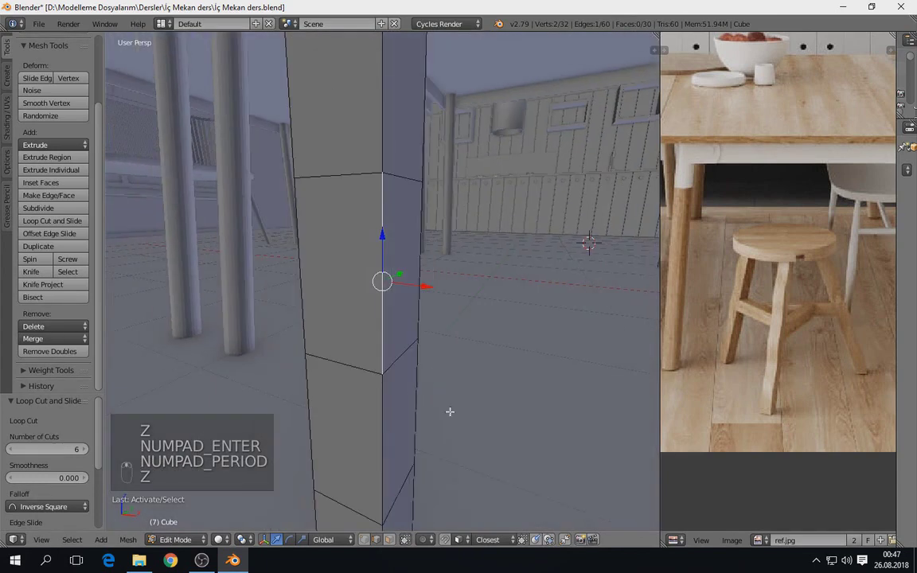
pyautogui.middleClick(436, 364)
pyautogui.moveTo(395, 346); pyautogui.dragTo(313, 447)
pyautogui.middleClick(312, 447)
# Scale the bottom edge loops to taper the leg toward its foot and leave edit mode
pyautogui.rightClick(347, 437)
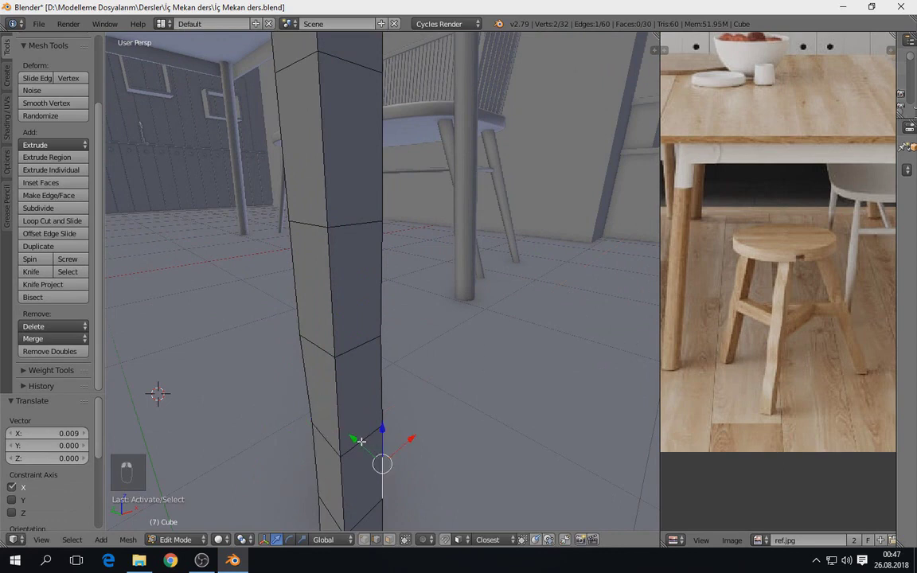
pyautogui.moveTo(335, 214); pyautogui.dragTo(329, 228)
pyautogui.rightClick(329, 228)
pyautogui.moveTo(326, 226); pyautogui.dragTo(297, 210)
pyautogui.middleClick(297, 210)
pyautogui.middleClick(387, 353)
pyautogui.moveTo(349, 454); pyautogui.dragTo(384, 363)
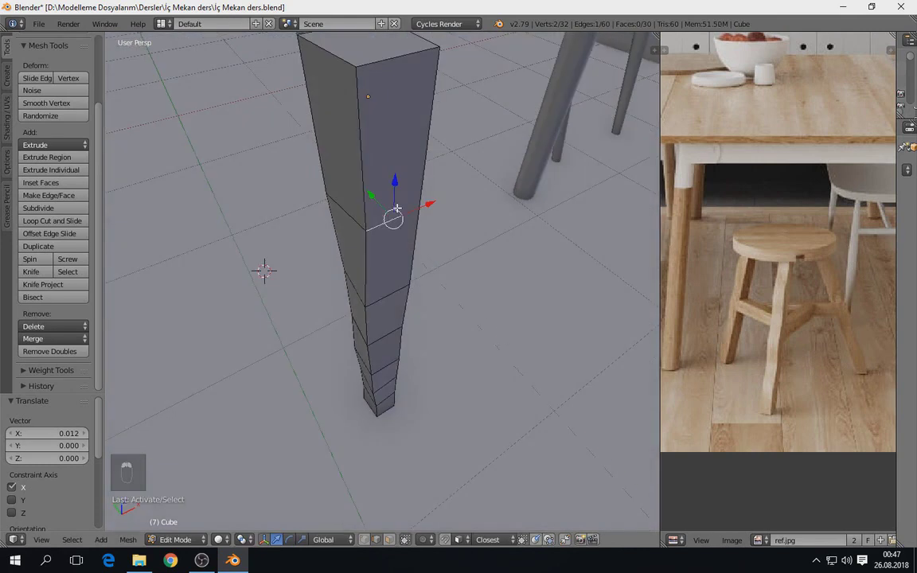
pyautogui.press('Tab')
pyautogui.moveTo(381, 201); pyautogui.dragTo(418, 208)
# Inspect the stool leg from orbiting and top views before tilting it
pyautogui.press('g')
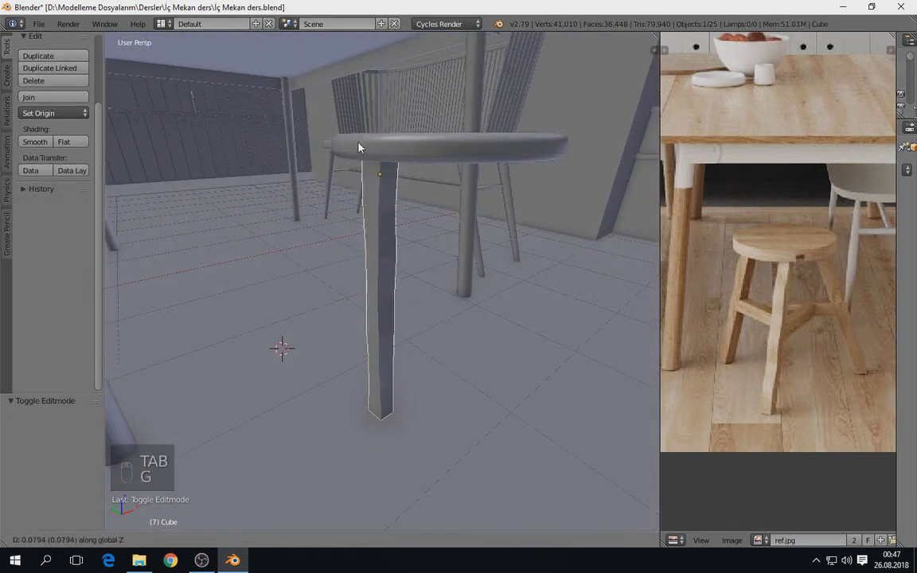
pyautogui.press('g')
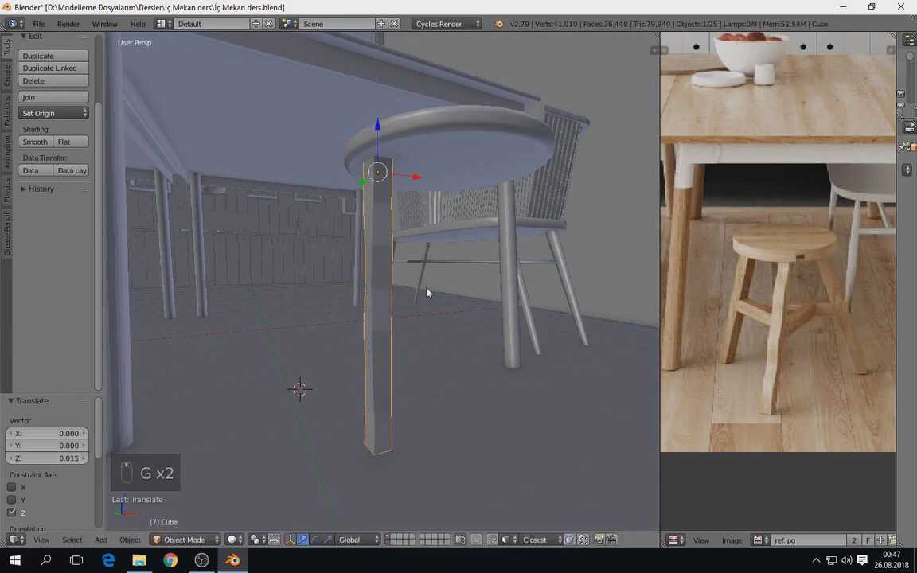
pyautogui.middleClick(455, 237)
pyautogui.press('Tab')
pyautogui.press('Tab')
pyautogui.press('s')
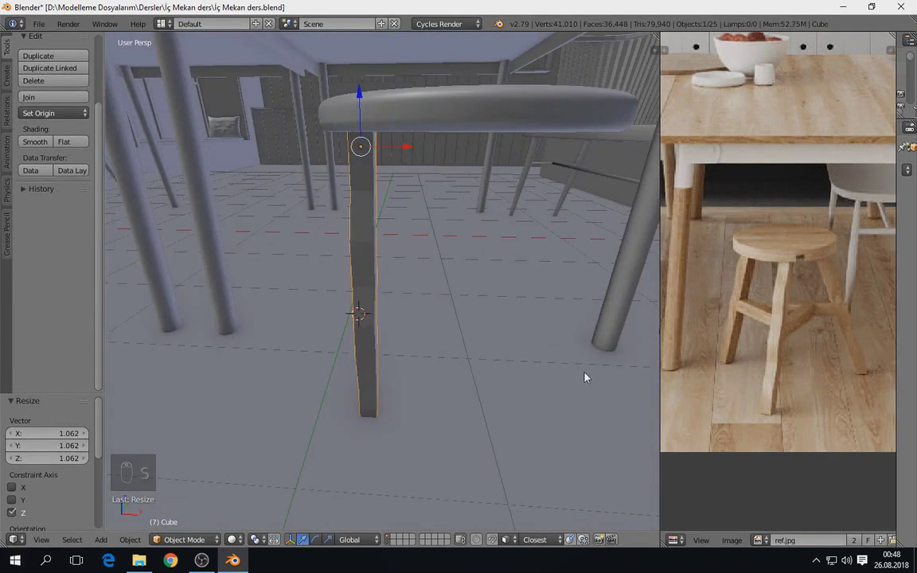
pyautogui.press('KP_7')
pyautogui.press('z')
pyautogui.press('g')
pyautogui.press('r')
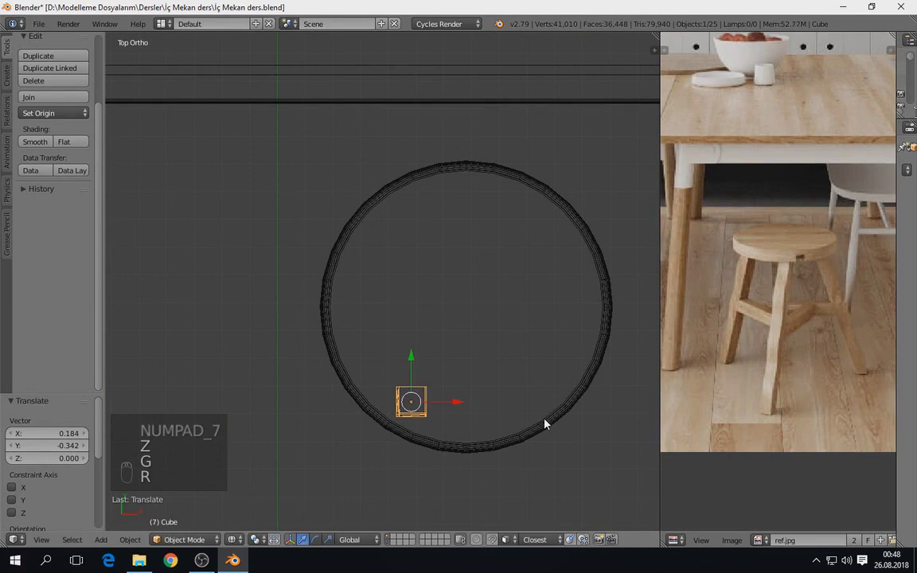
# From front and camera views rotate the leg outward so it splays beneath the seat
pyautogui.press('KP_3')
pyautogui.press('KP_1')
pyautogui.press('r')
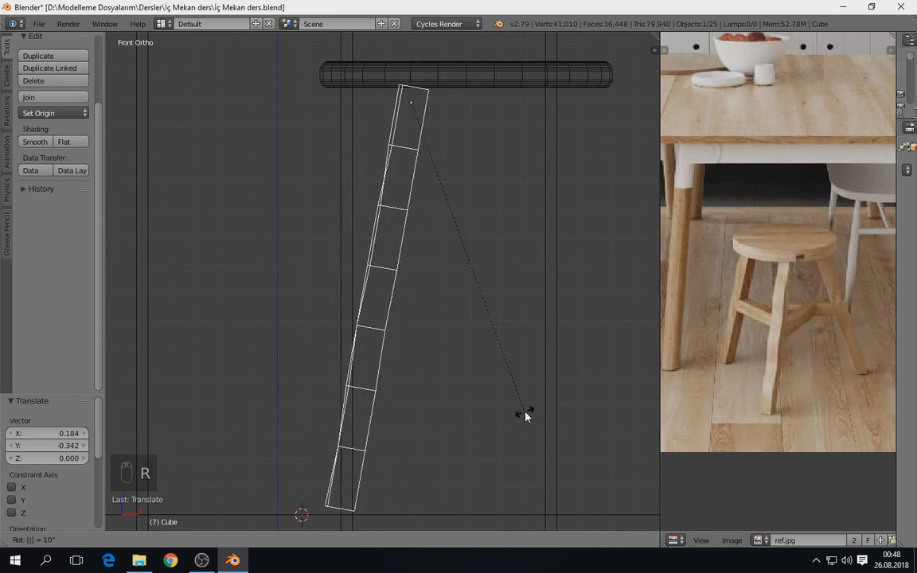
pyautogui.press('z')
pyautogui.press('KP_7')
pyautogui.press('KP_0')
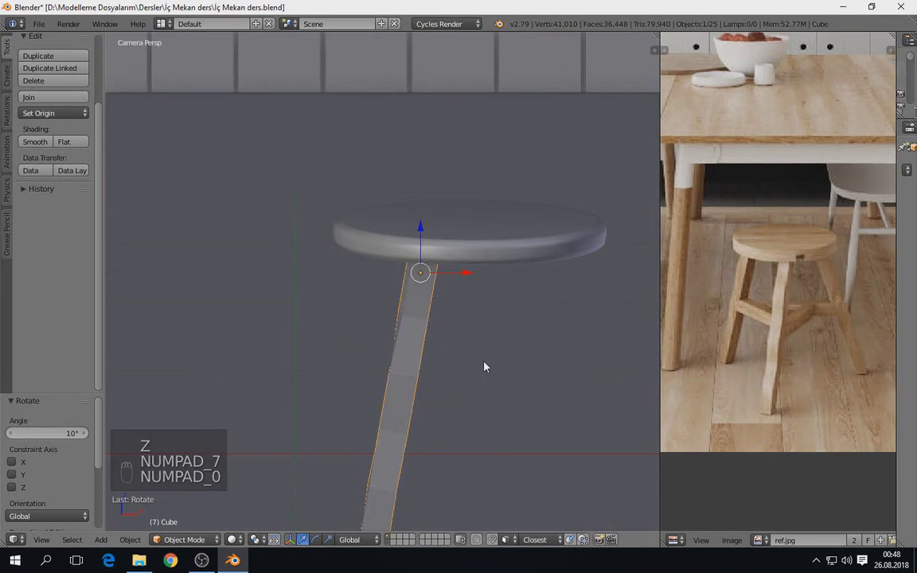
pyautogui.press('z')
pyautogui.press('KP_0')
pyautogui.press('z')
pyautogui.press('s')
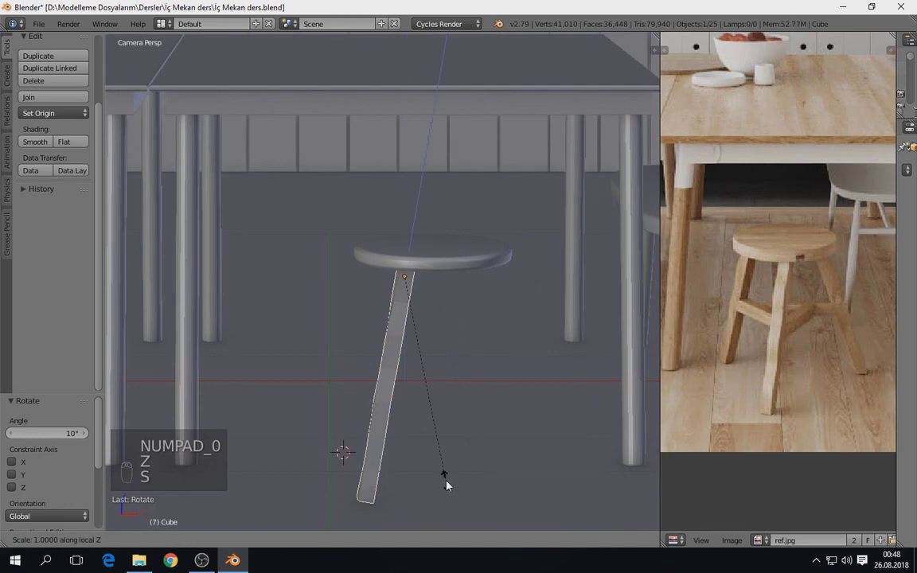
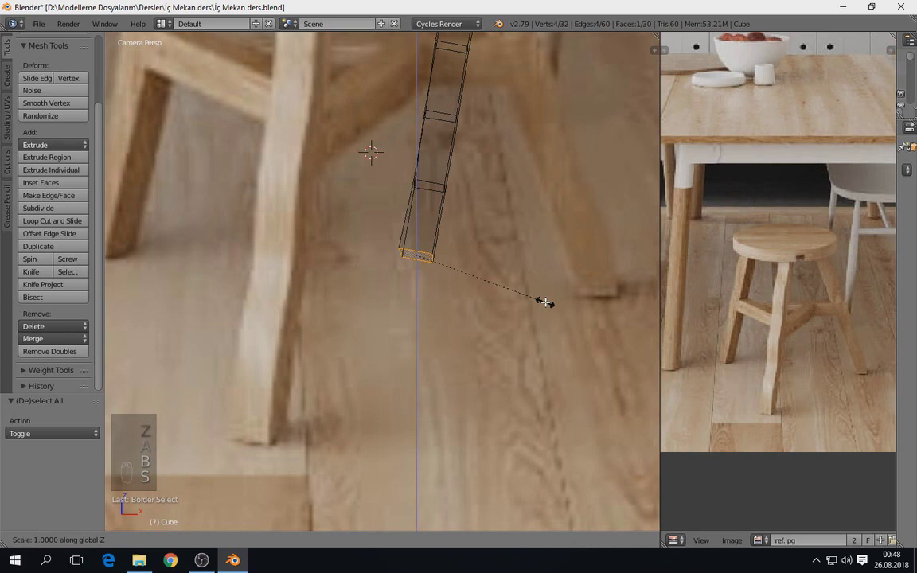
# Narrow the leg's bottom face, leave edit mode and reposition the leg under the seat from above
pyautogui.press('z')
pyautogui.press('Tab')
pyautogui.press('s')
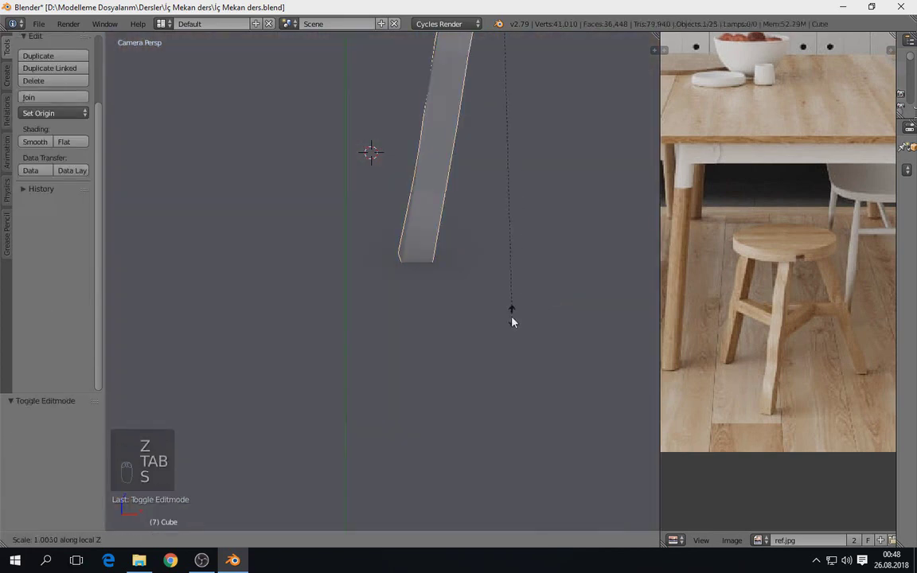
pyautogui.moveTo(521, 310); pyautogui.dragTo(454, 400)
pyautogui.press('KP_7')
pyautogui.press('z')
pyautogui.moveTo(512, 235); pyautogui.dragTo(364, 262)
pyautogui.press('shift+s')
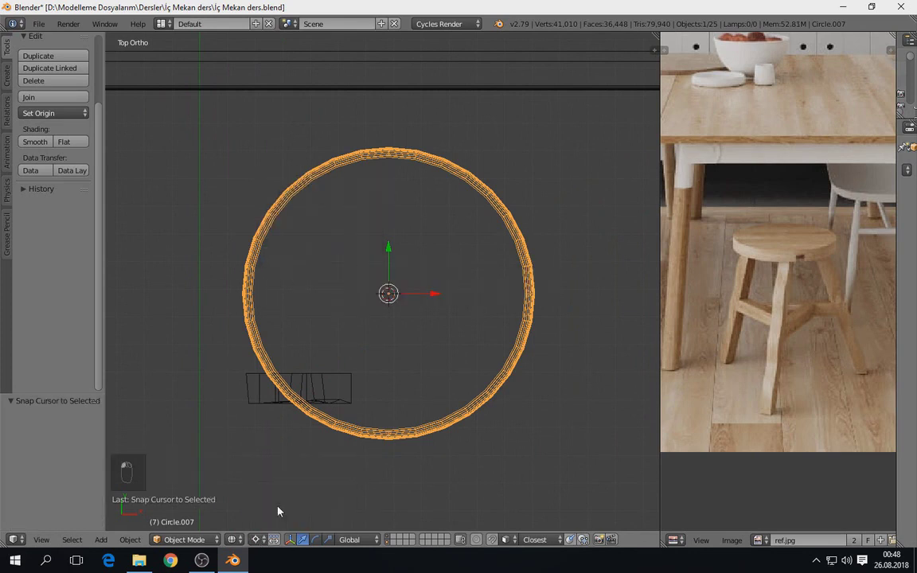
# Duplicate the slanted leg and rotate the copies around the seat centre to spread the legs evenly
pyautogui.moveTo(304, 379); pyautogui.dragTo(353, 380)
pyautogui.press('r')
pyautogui.moveTo(433, 369); pyautogui.dragTo(399, 394)
pyautogui.press('shift+d')
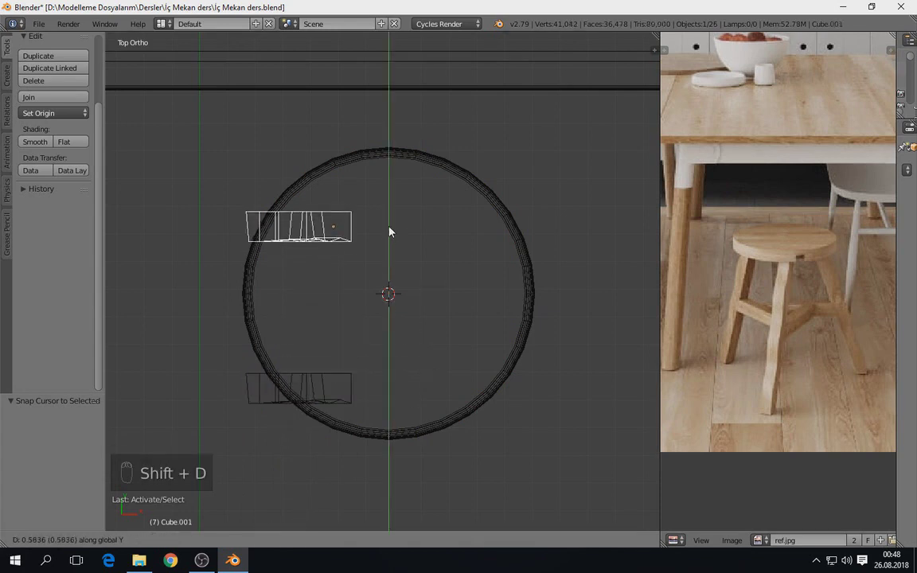
pyautogui.moveTo(393, 217); pyautogui.dragTo(351, 314)
pyautogui.moveTo(336, 384); pyautogui.dragTo(440, 390)
pyautogui.press('shift+d')
pyautogui.press('r')
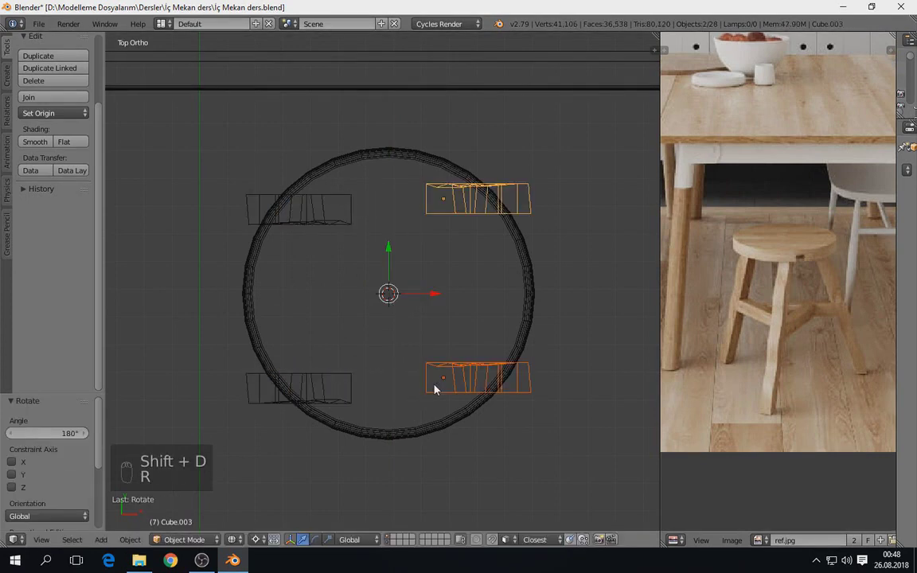
pyautogui.moveTo(463, 445); pyautogui.dragTo(488, 336)
pyautogui.press('z')
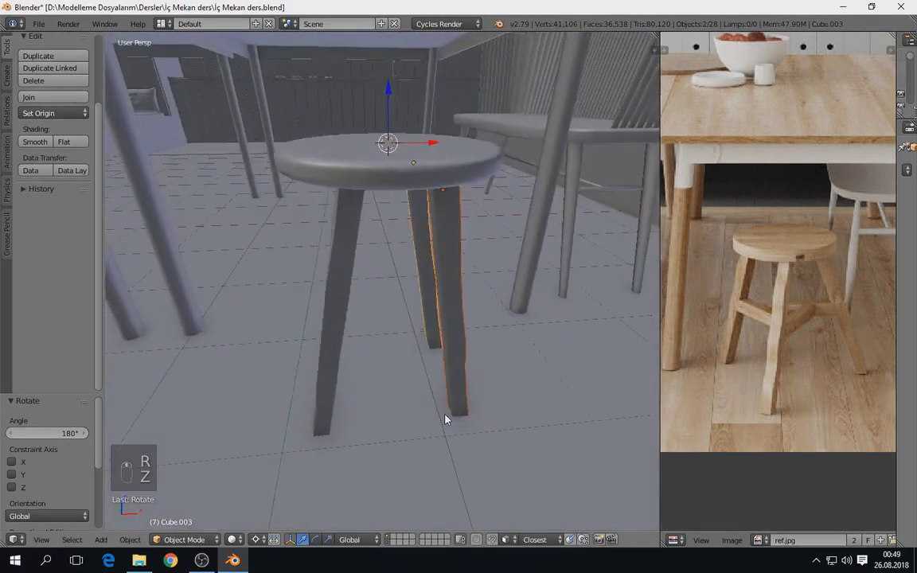
# In camera view, tilt the copied legs outward so their splay matches the reference stool
pyautogui.press('KP_0')
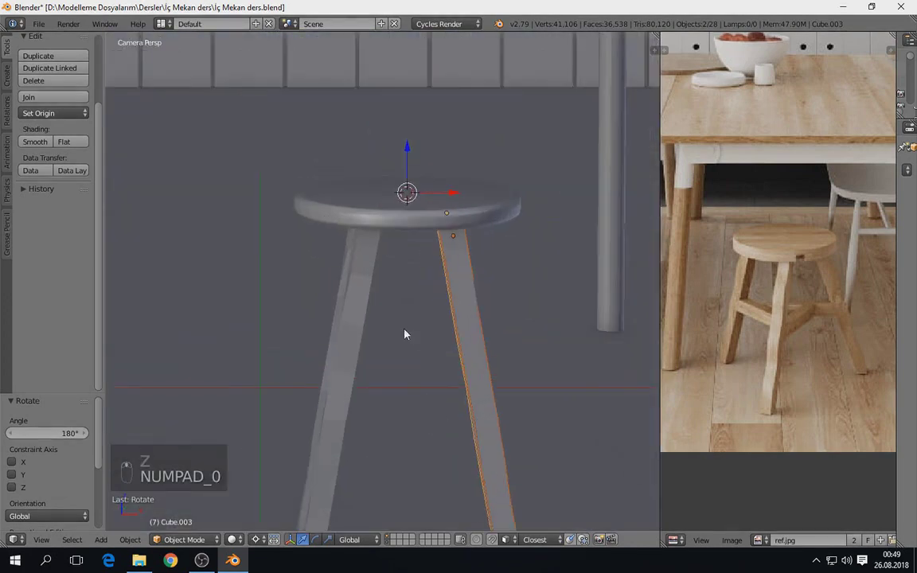
pyautogui.moveTo(370, 296); pyautogui.dragTo(541, 351)
pyautogui.press('r')
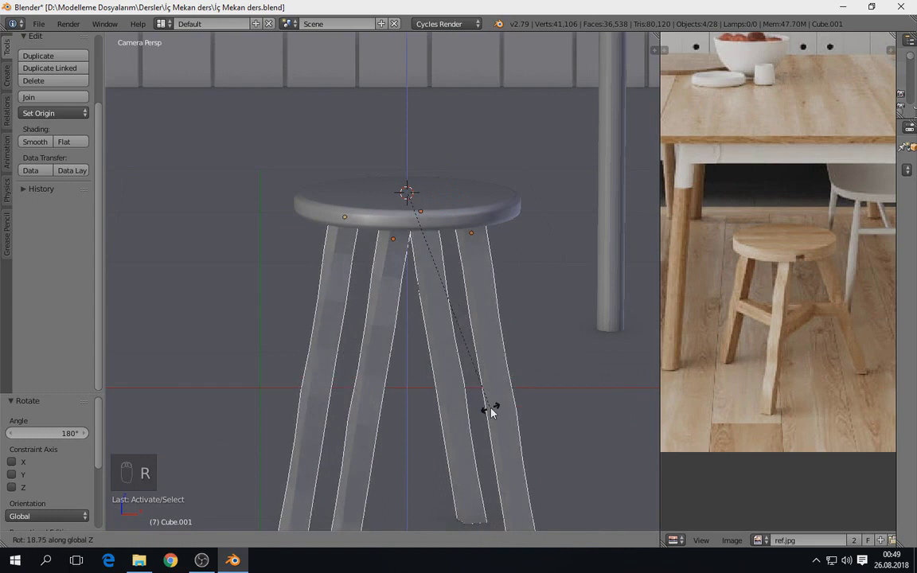
pyautogui.press('a')
pyautogui.moveTo(361, 407); pyautogui.dragTo(819, 267)
pyautogui.moveTo(800, 297); pyautogui.dragTo(637, 327)
pyautogui.press('KP_Decimal')
# Inset a rung-sized face midway down one leg and extrude it out into a crossbar
pyautogui.press('Tab')
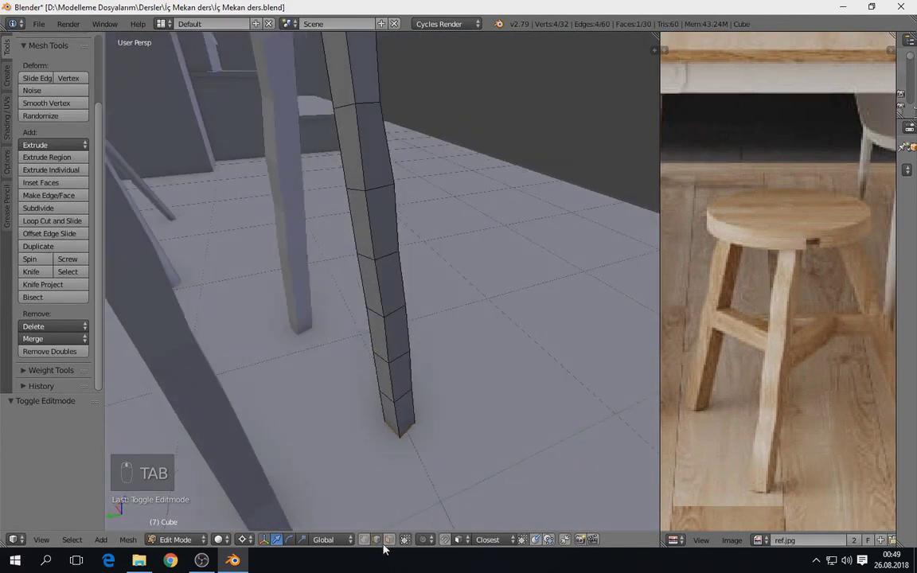
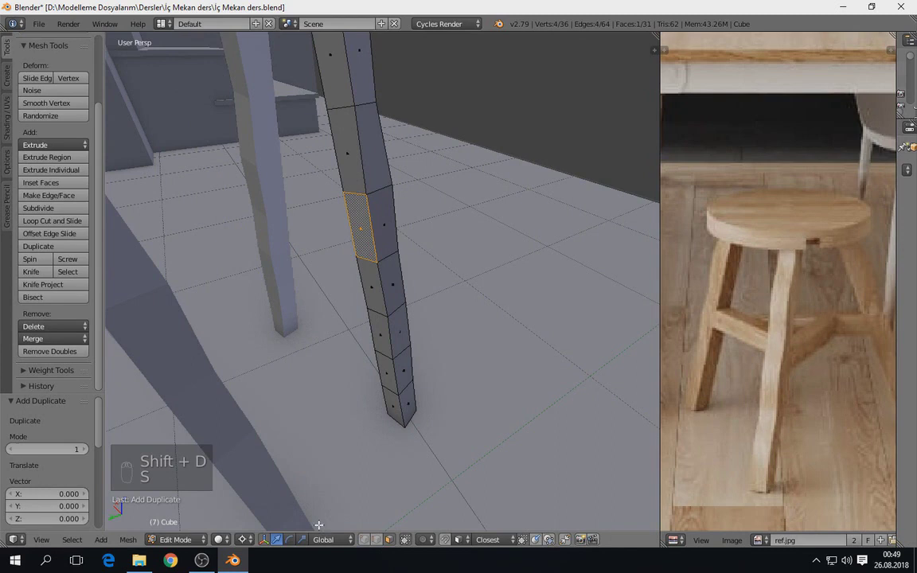
pyautogui.press('ctrl+z')
pyautogui.press('ctrl+z')
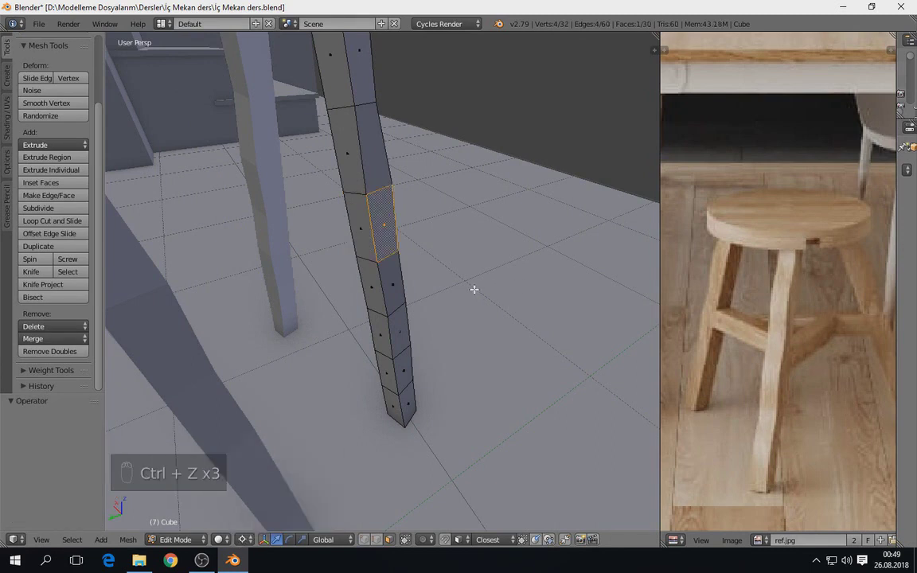
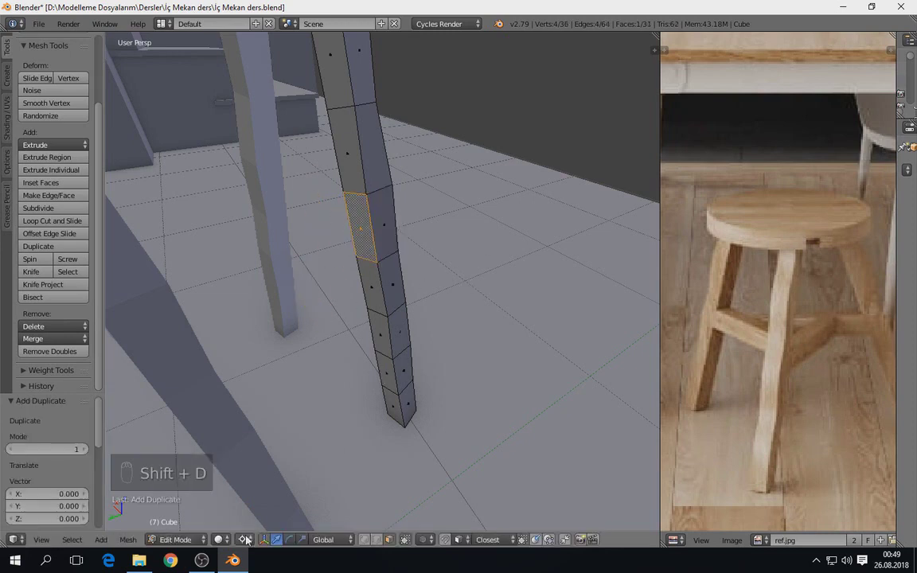
pyautogui.press('s')
pyautogui.press('s')
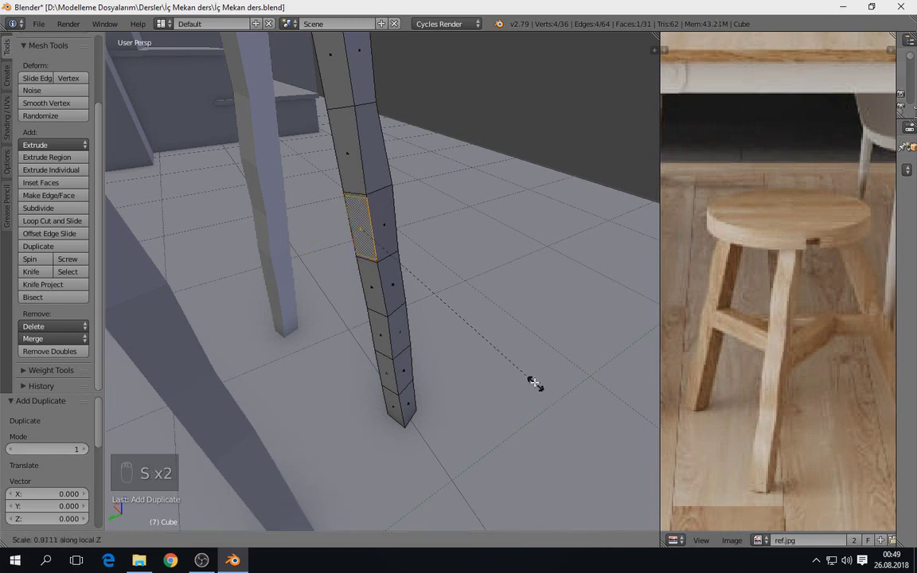
pyautogui.press('s')
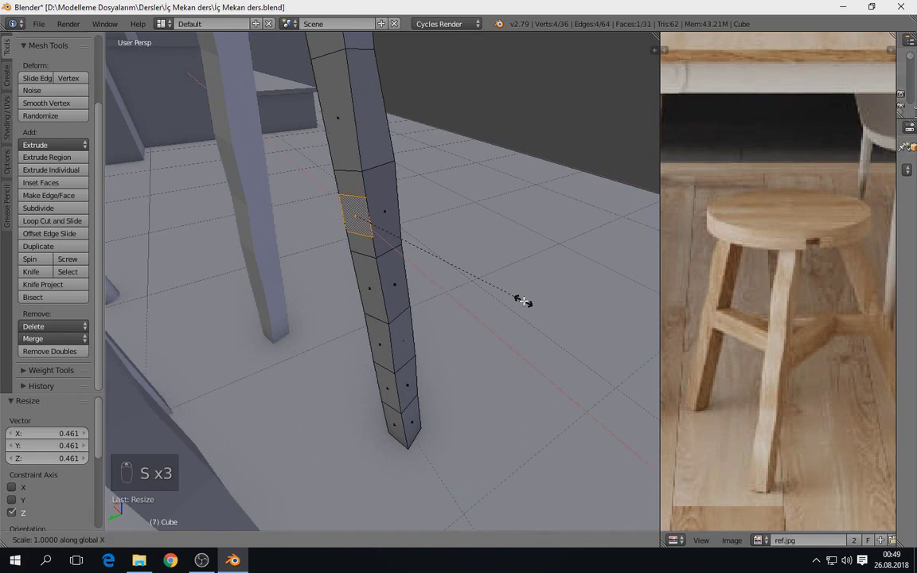
pyautogui.press('s')
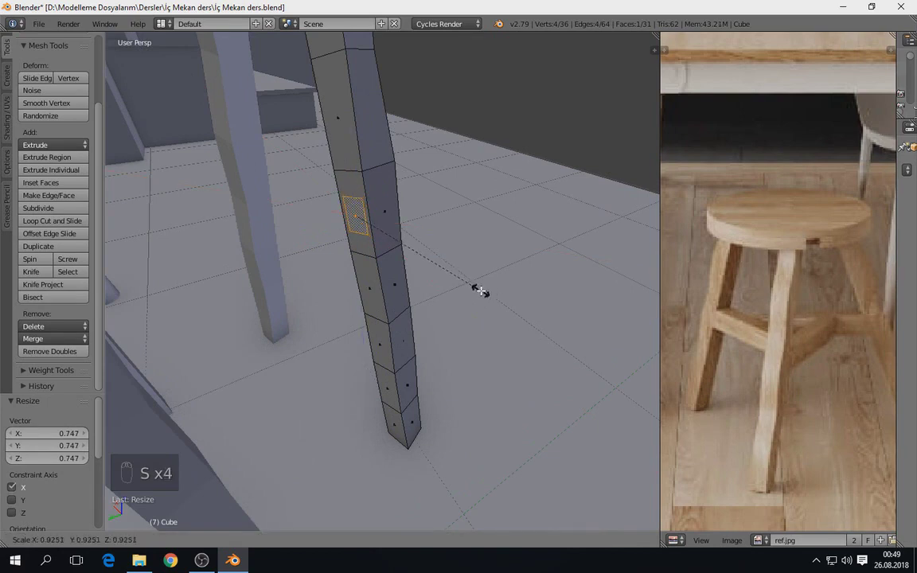
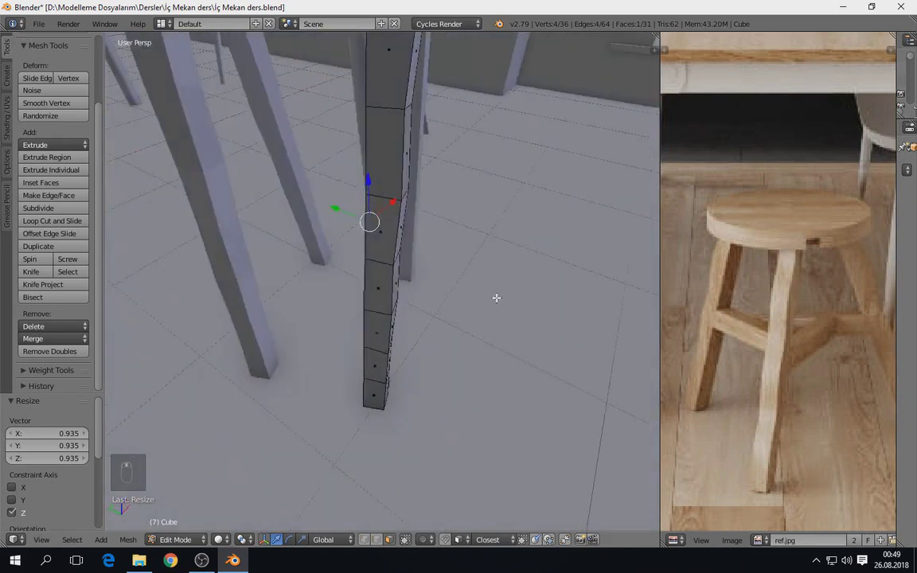
pyautogui.press('e')
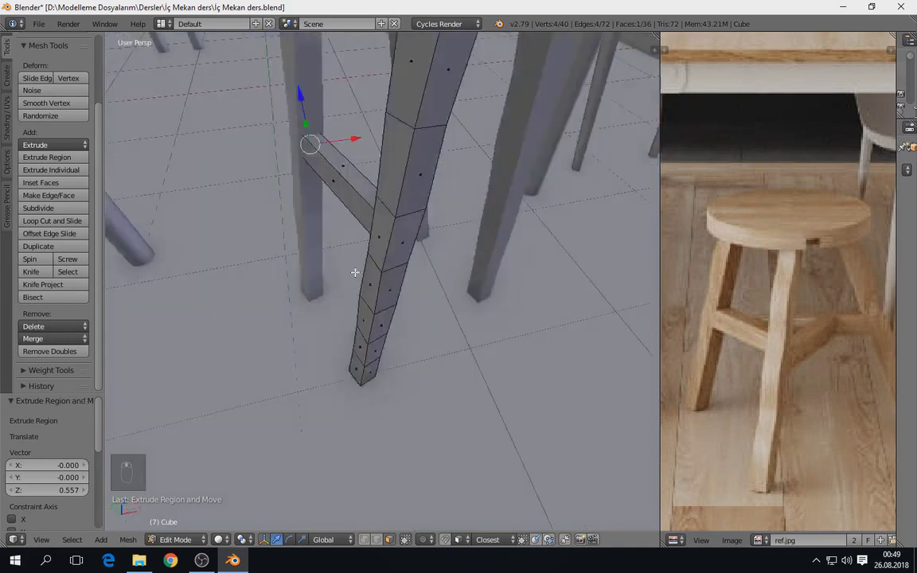
pyautogui.press('ctrl+l')
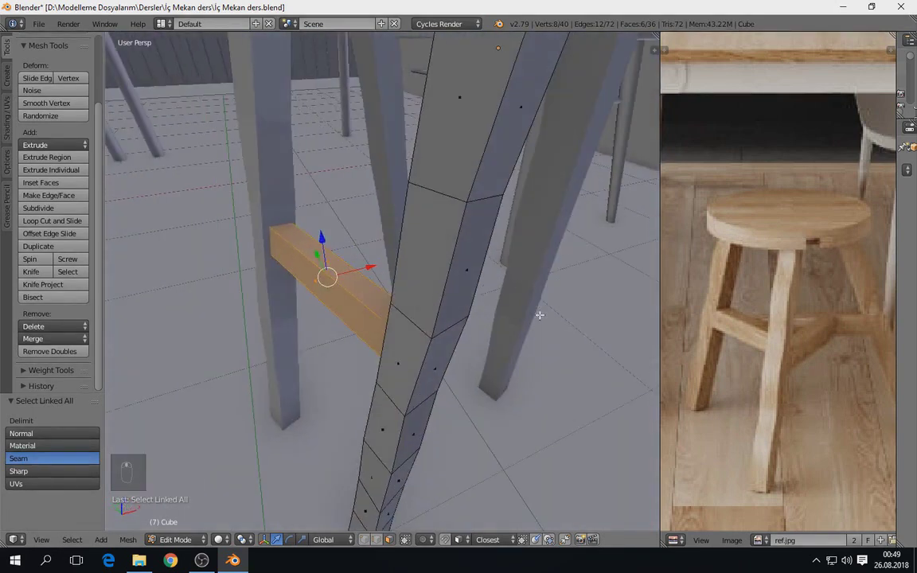
# Extrude and move further crossbar sections so the rung stretches toward the neighbouring leg
pyautogui.middleClick(492, 308)
pyautogui.middleClick(460, 308)
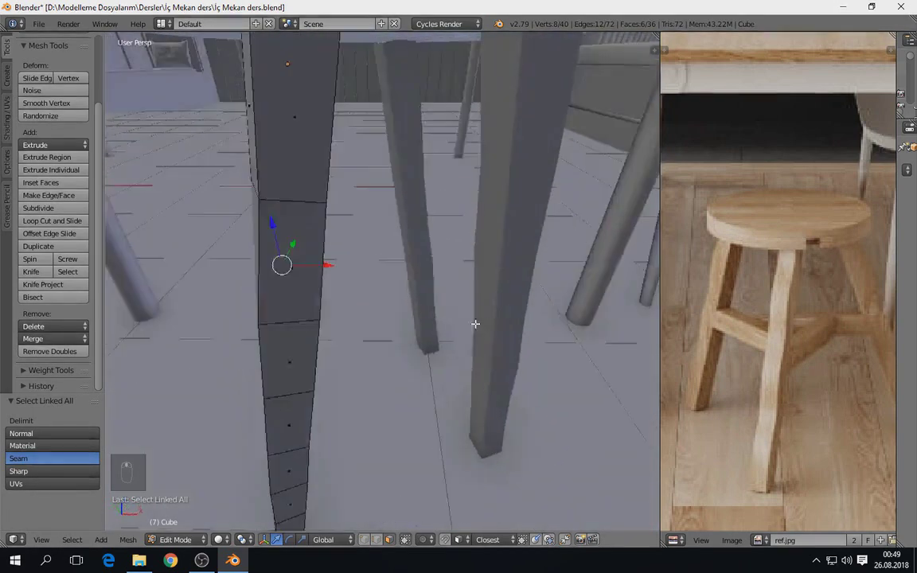
pyautogui.press('shift+d')
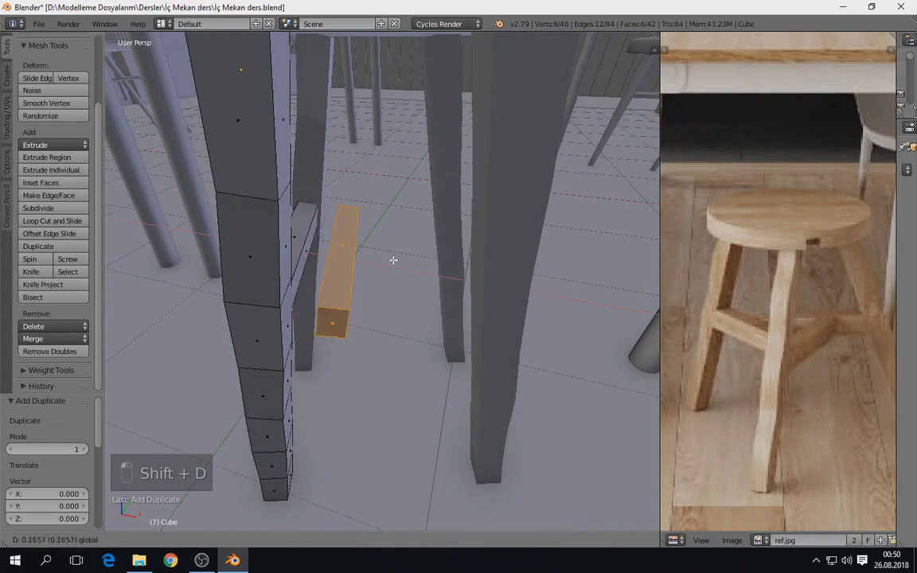
pyautogui.press('g')
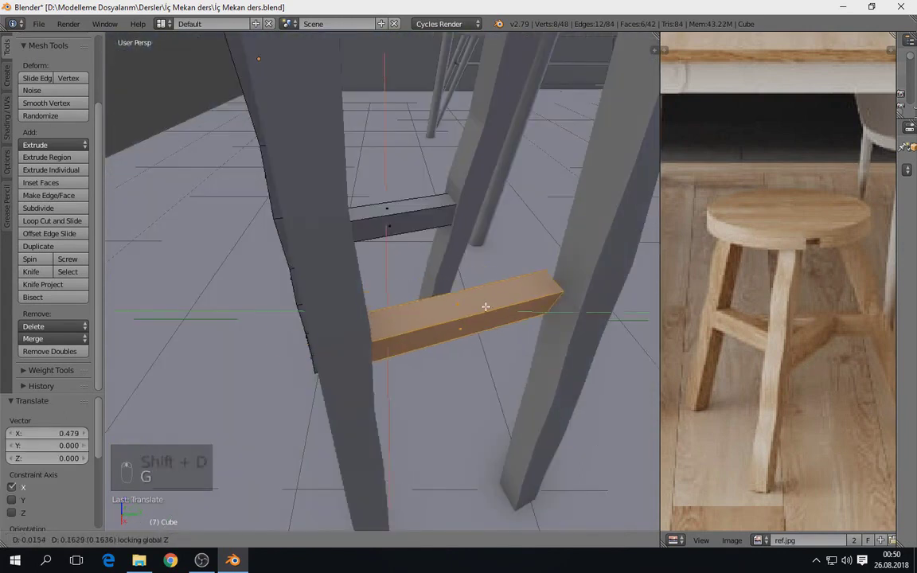
pyautogui.press('r')
pyautogui.press('e')
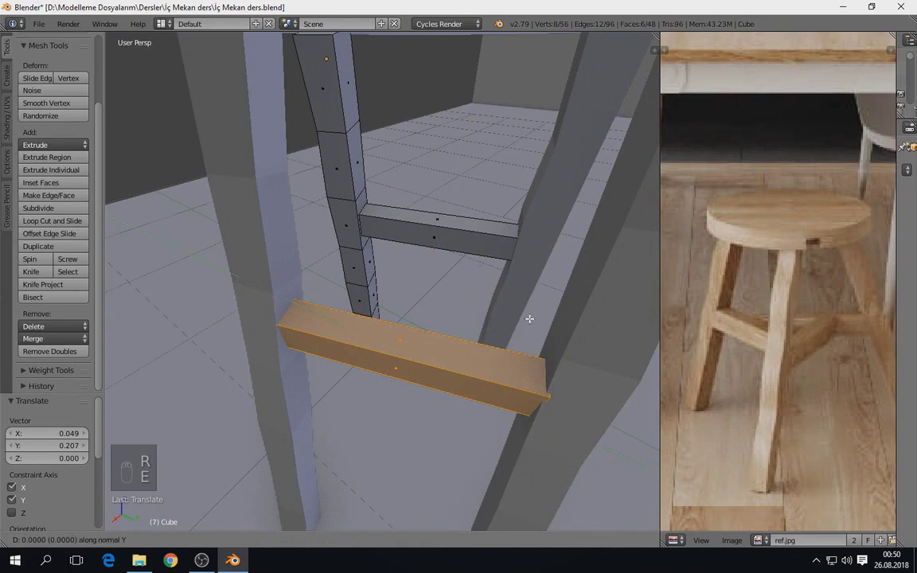
pyautogui.press('ctrl+z')
pyautogui.press('g')
# Isolate the stool to check the crossbar placement, then leave mesh editing and return to the full scene
pyautogui.press('shift+space')
pyautogui.press('r')
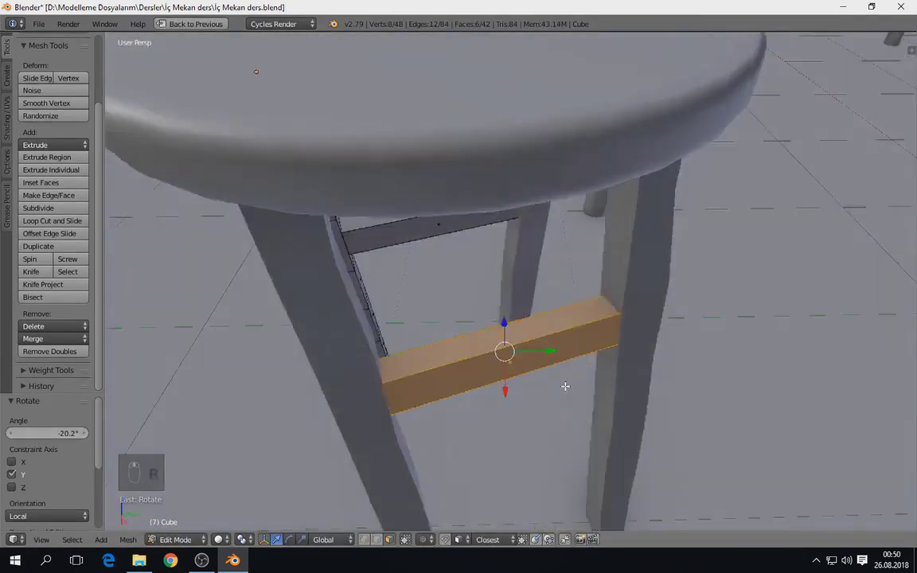
pyautogui.press('KP_0')
pyautogui.press('Tab')
pyautogui.press('shift+space')
# Join the stool parts, then duplicate the crossbar and rotate, move and scale it to fit between another pair of legs
pyautogui.press('ctrl+s')
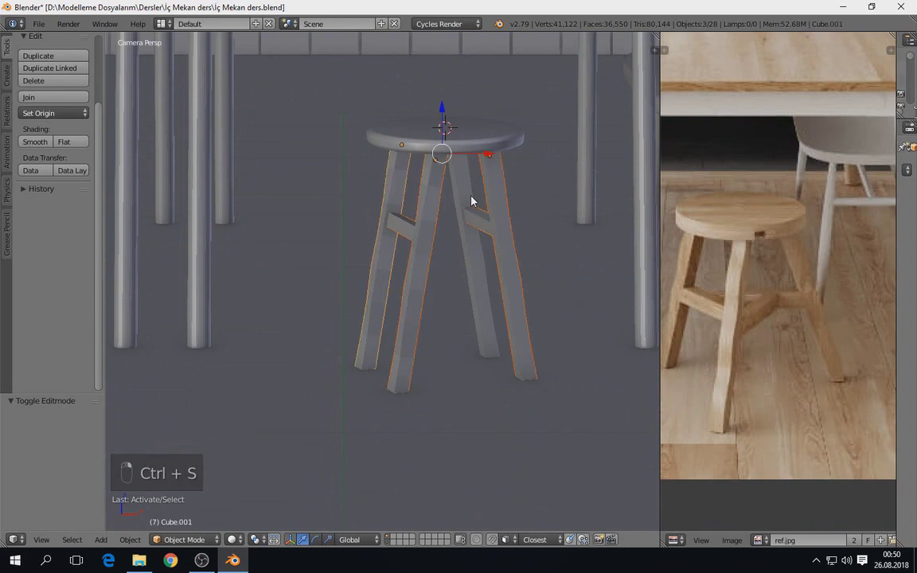
pyautogui.press('ctrl+j')
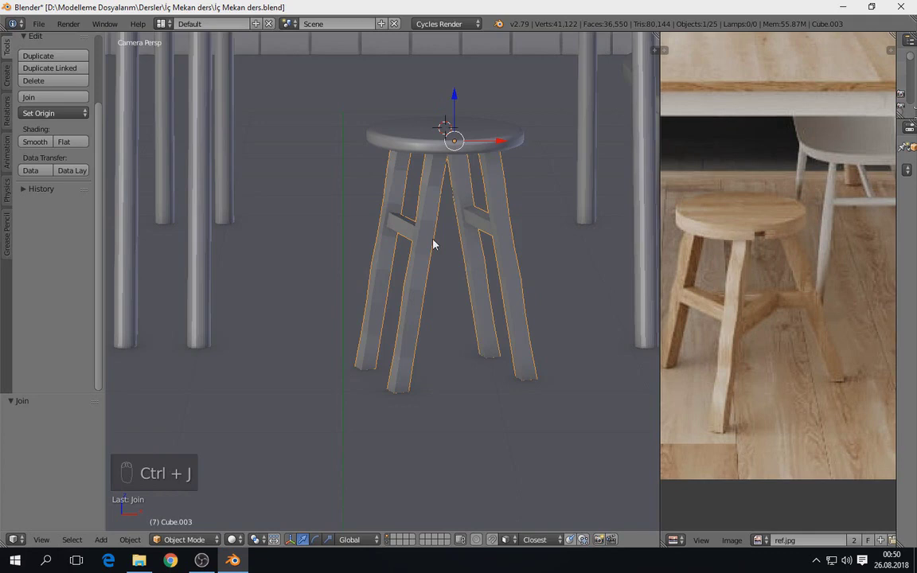
pyautogui.press('Tab')
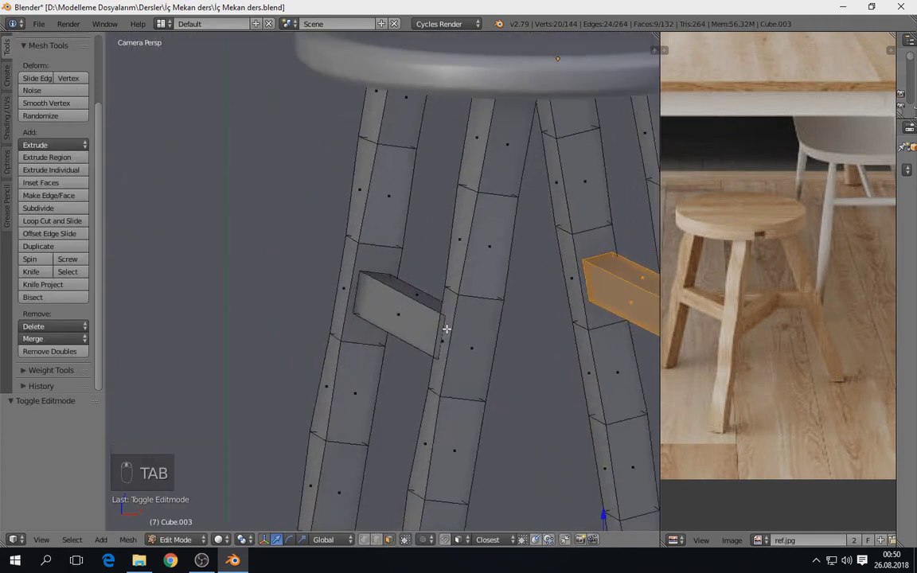
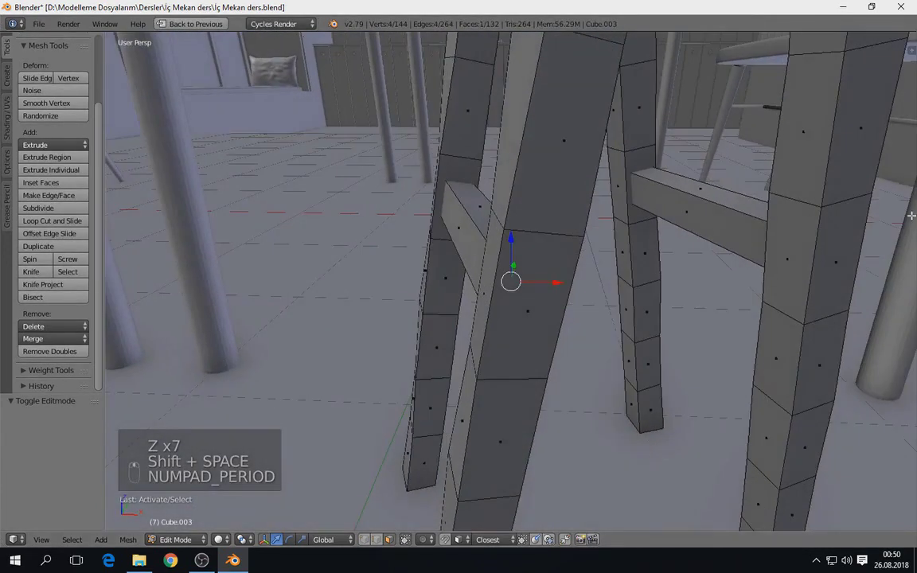
pyautogui.press('ctrl+l')
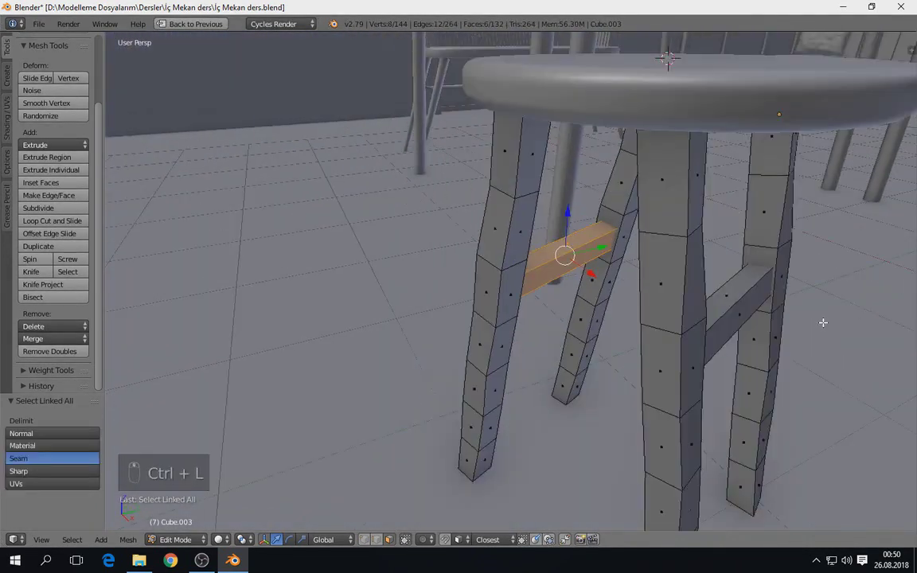
pyautogui.press('shift+d')
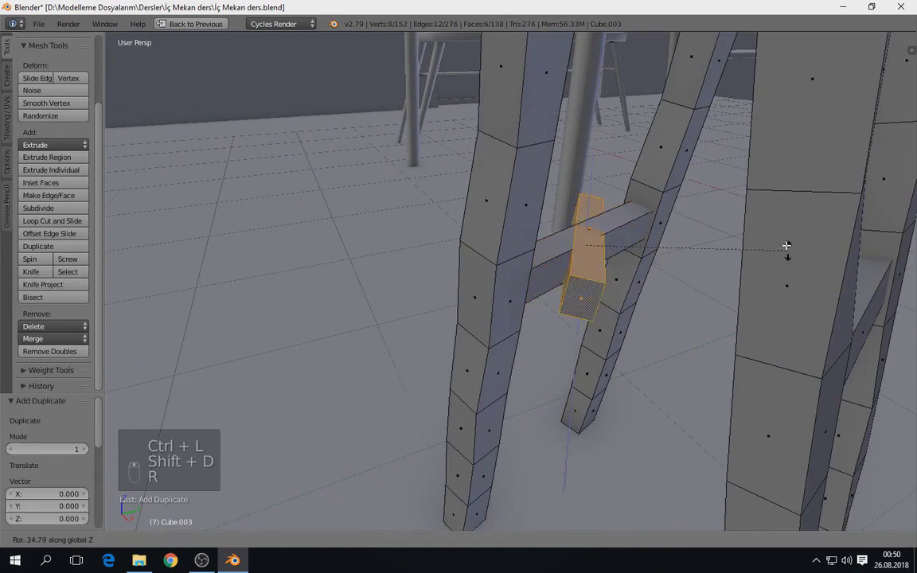
pyautogui.press('r')
pyautogui.press('g')
pyautogui.press('r')
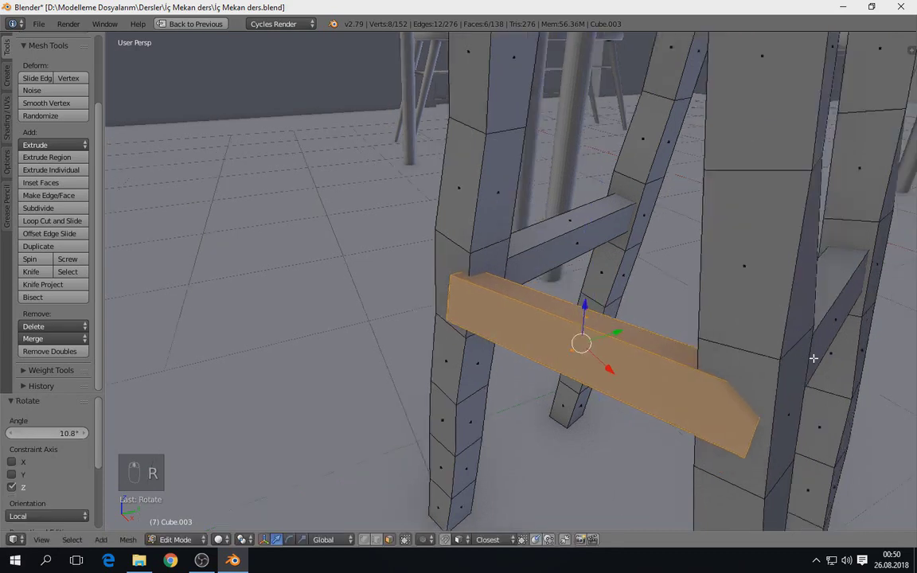
pyautogui.press('s')
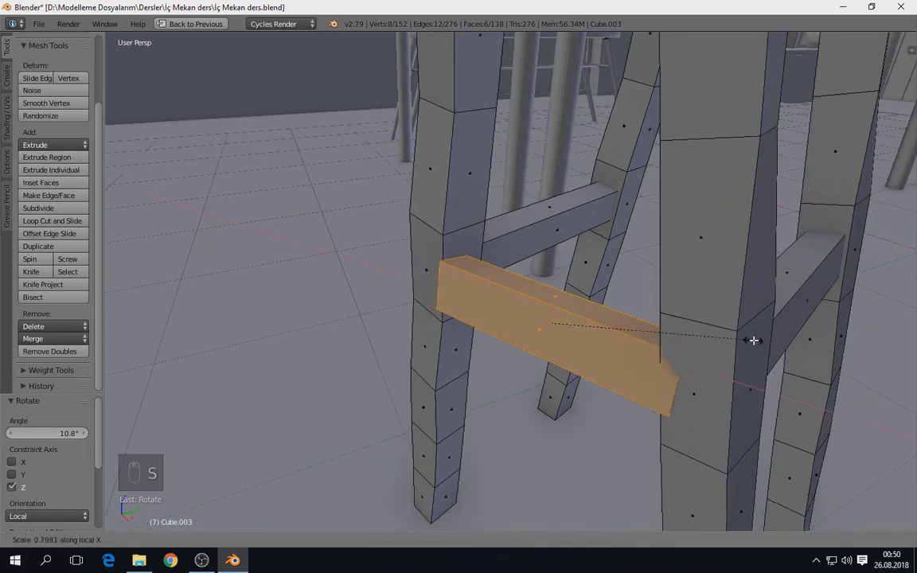
pyautogui.press('g')
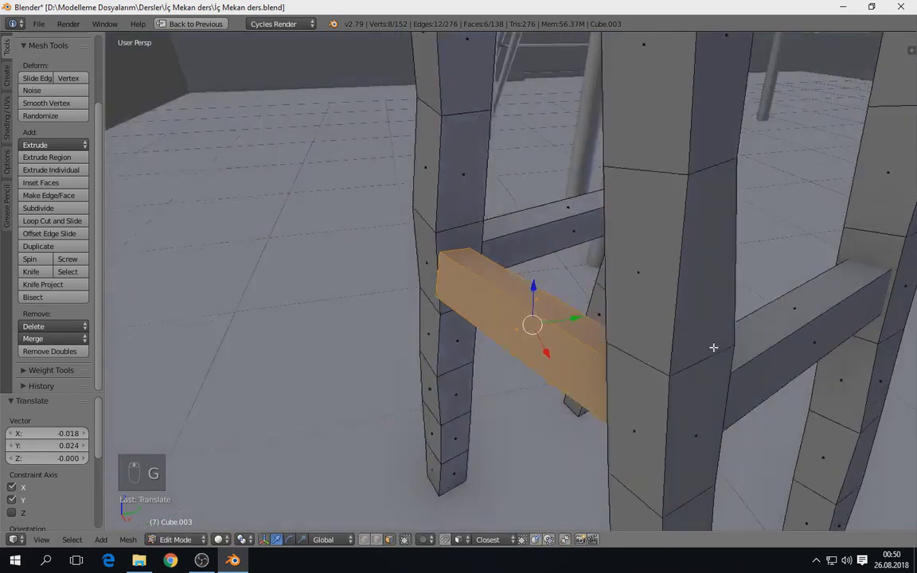
pyautogui.press('r')
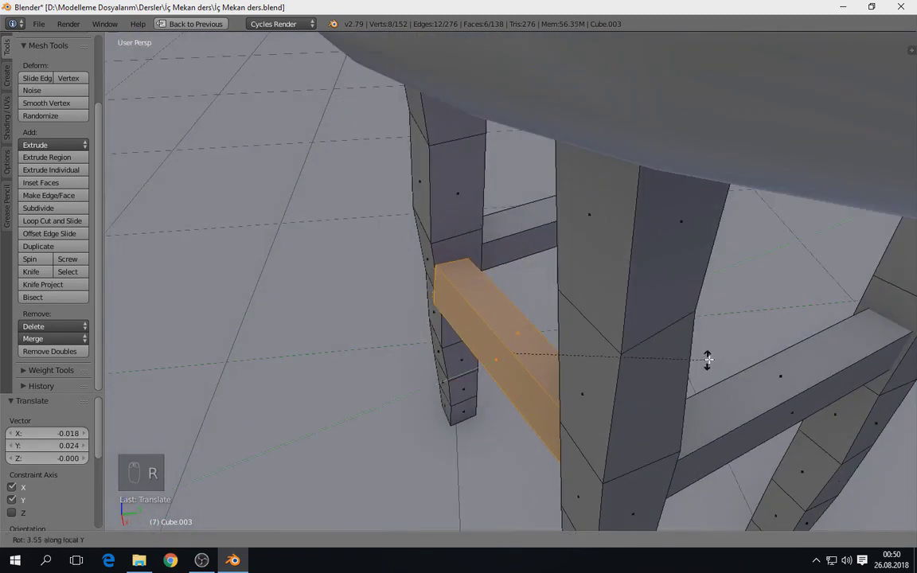
pyautogui.press('r')
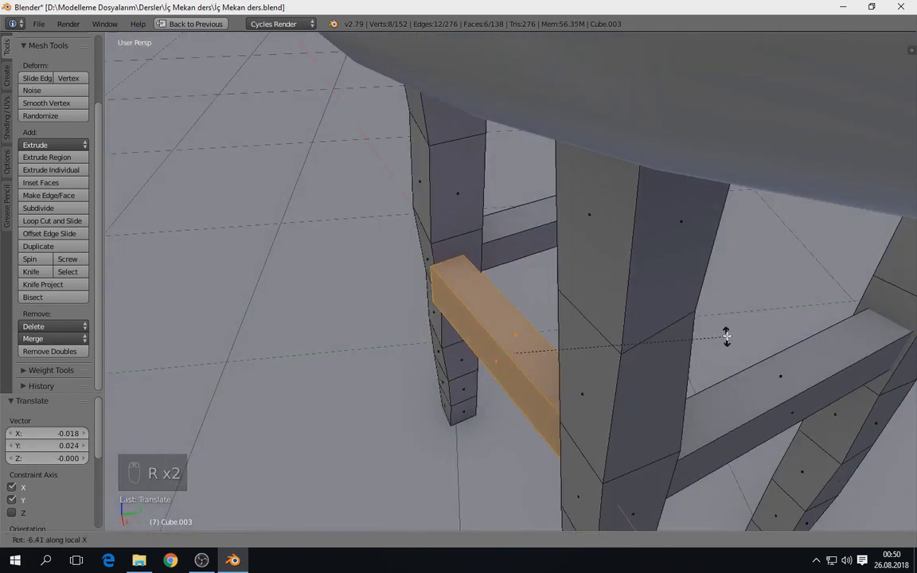
# Fine-tune that crossbar's position, then duplicate and rotate a third crossbar for the remaining legs
pyautogui.press('r')
pyautogui.press('g')
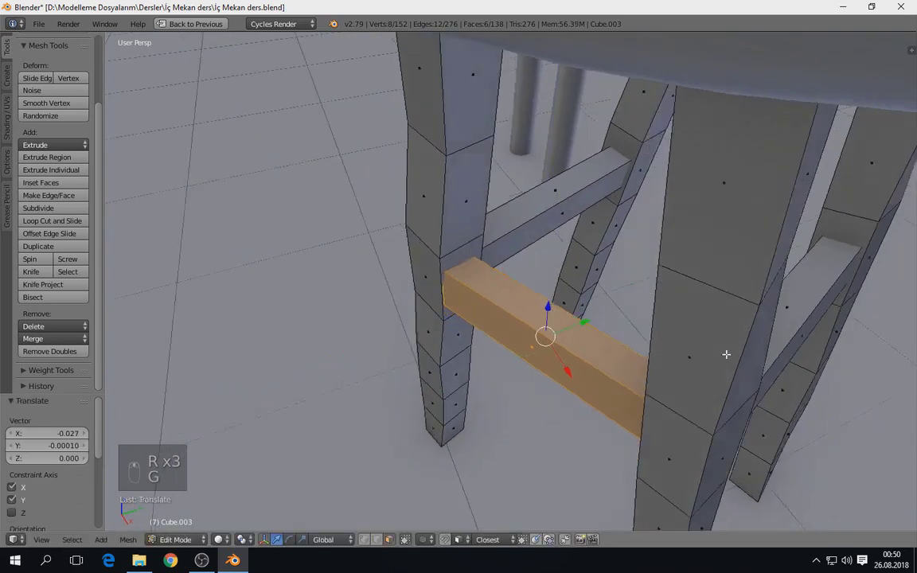
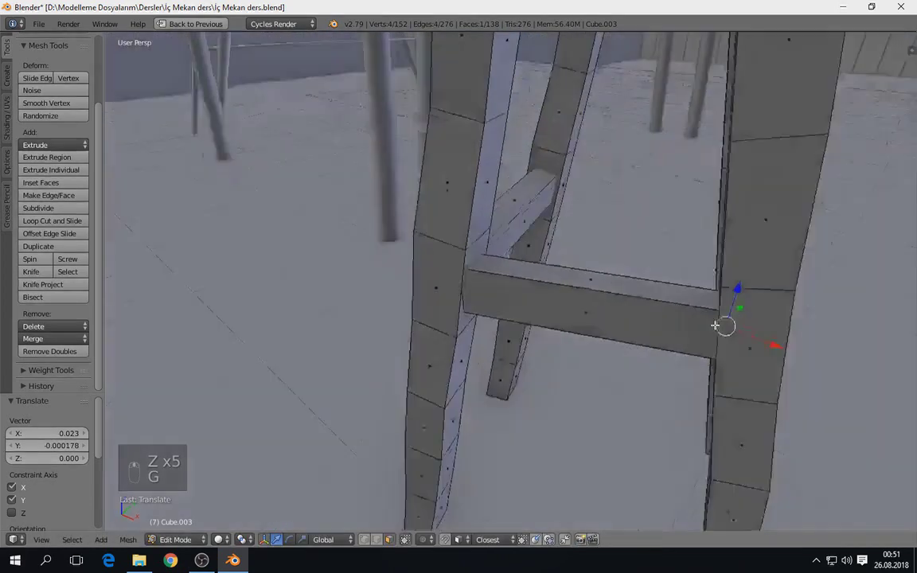
pyautogui.press('z')
pyautogui.press('z')
pyautogui.press('z')
pyautogui.press('z')
pyautogui.press('g')
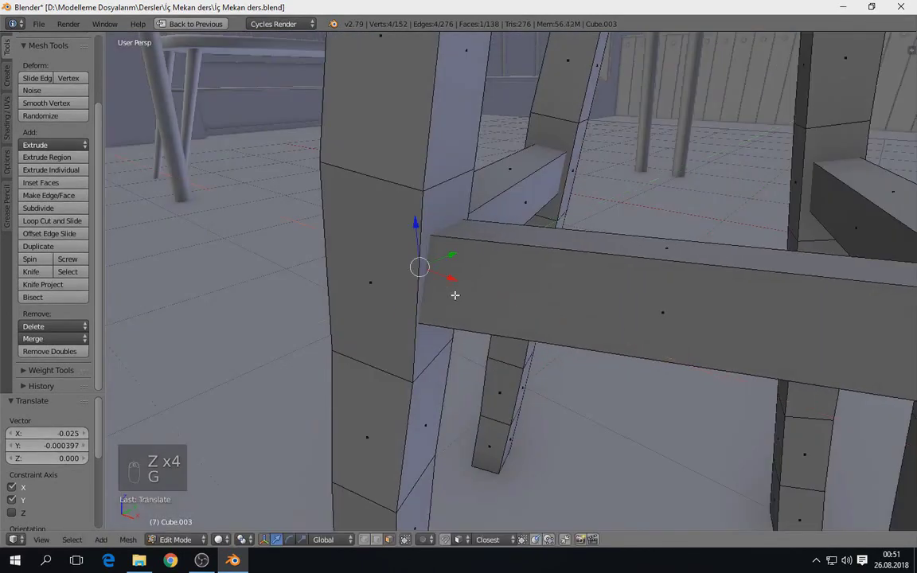
pyautogui.press('ctrl+l')
pyautogui.press('shift+d')
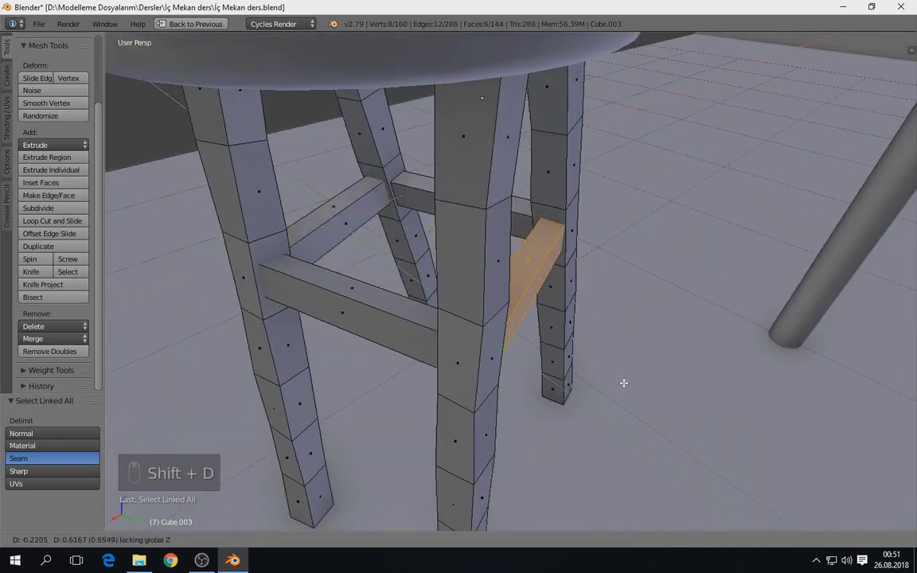
# Check the stool through the camera, leave mesh editing, save and restore the normal window layout
pyautogui.press('KP_0')
pyautogui.press('Tab')
pyautogui.press('a')
pyautogui.press('ctrl+s')
pyautogui.press('shift+space')
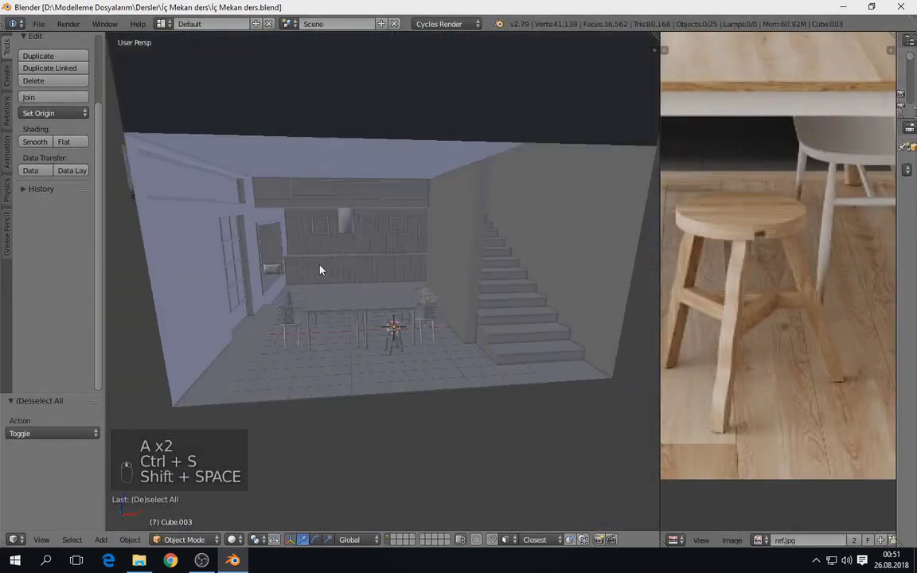
# Check the camera view against the loft in ref.jpg, then duplicate the dining chair as a new scene object
pyautogui.press('KP_0')
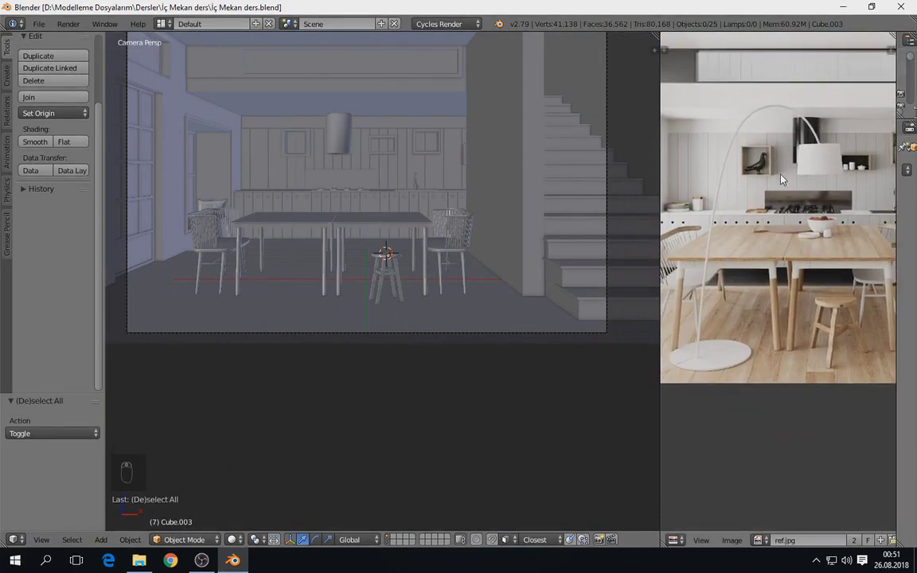
pyautogui.press('ctrl+s')
pyautogui.moveTo(432, 346); pyautogui.dragTo(511, 328)
pyautogui.press('a')
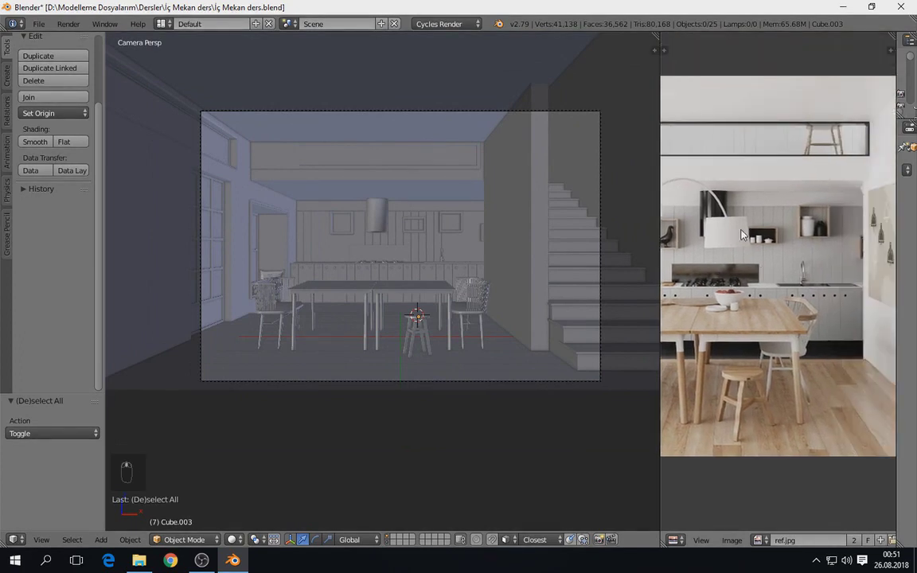
pyautogui.moveTo(485, 318); pyautogui.dragTo(531, 196)
pyautogui.press('shift+d')
pyautogui.moveTo(531, 197); pyautogui.dragTo(545, 219)
# In the maximized view, rotate the copied chair to face the room and move it up onto the loft floor
pyautogui.press('shift+space')
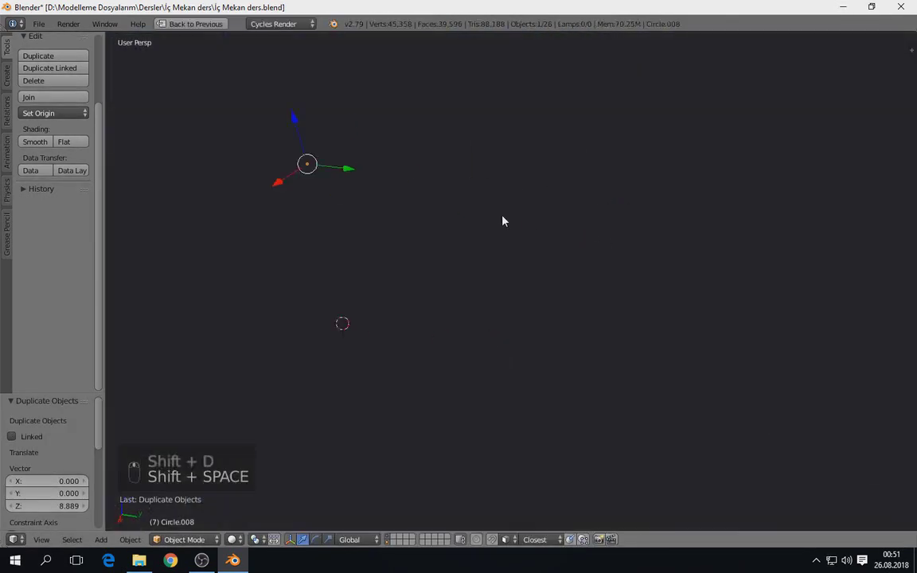
pyautogui.press('g')
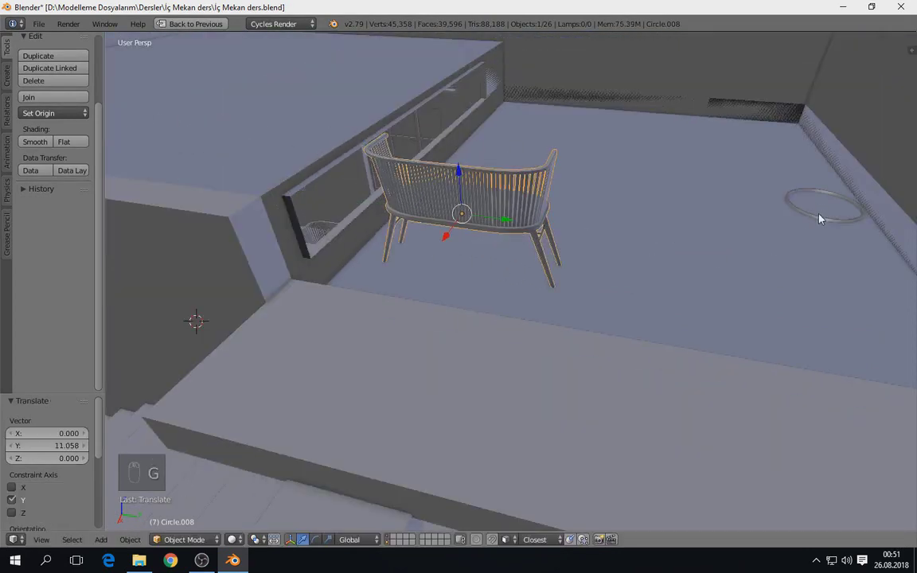
pyautogui.press('r')
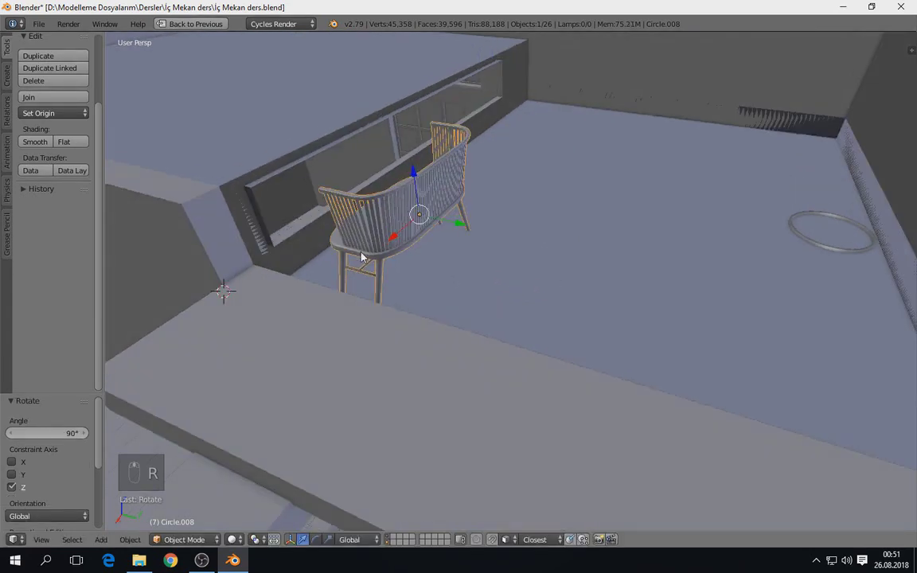
pyautogui.moveTo(403, 241); pyautogui.dragTo(492, 279)
pyautogui.middleClick(492, 279)
pyautogui.press('g')
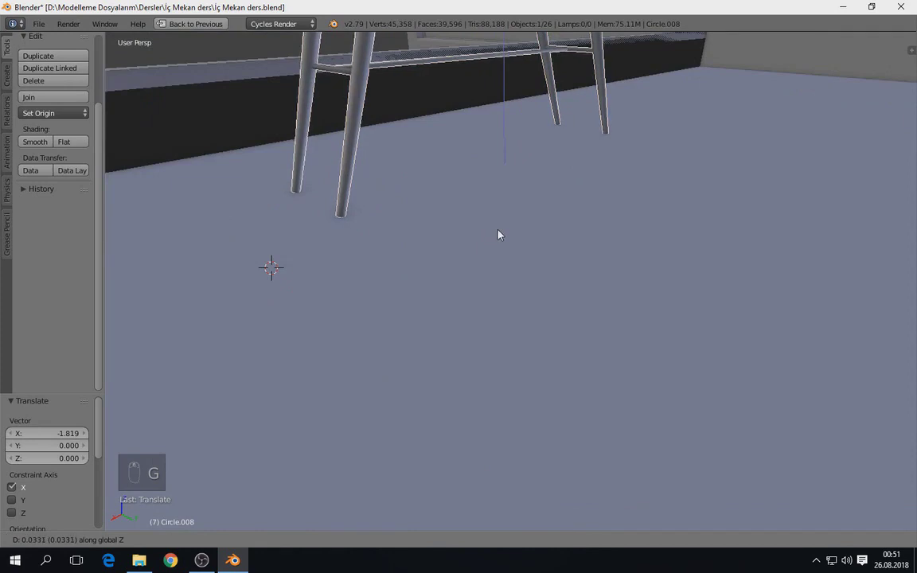
# Through the camera, slide the chair along the loft so it shows in the opening, then restore the layout
pyautogui.press('KP_0')
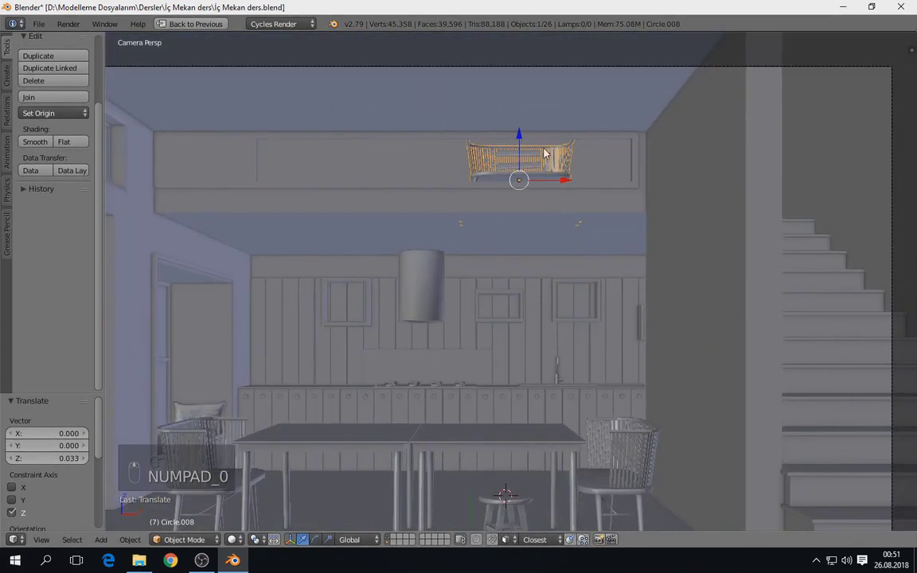
pyautogui.moveTo(564, 180); pyautogui.dragTo(586, 188)
pyautogui.press('g')
pyautogui.press('a')
pyautogui.press('shift+space')
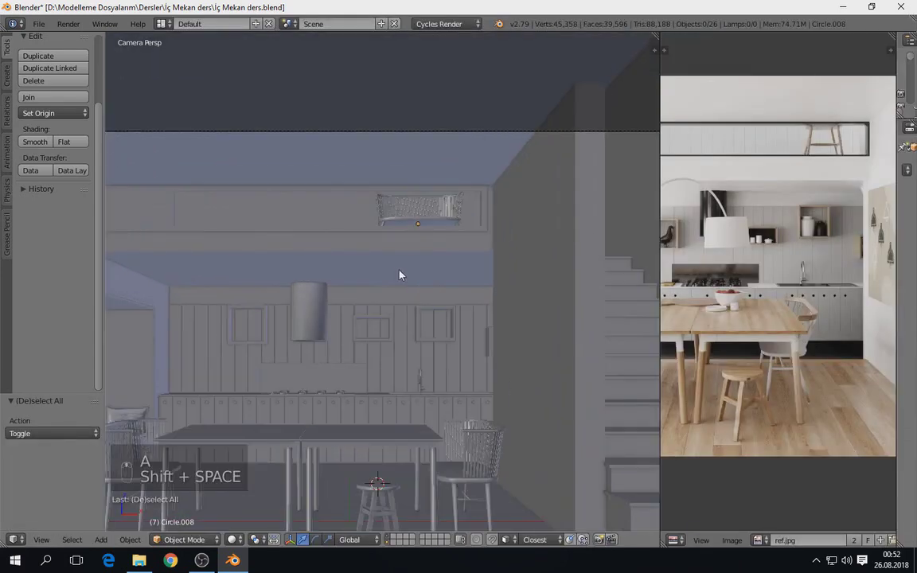
# Save the blend file, widen the reference photo panel and zoom into its kitchen details and back out
pyautogui.press('ctrl+s')
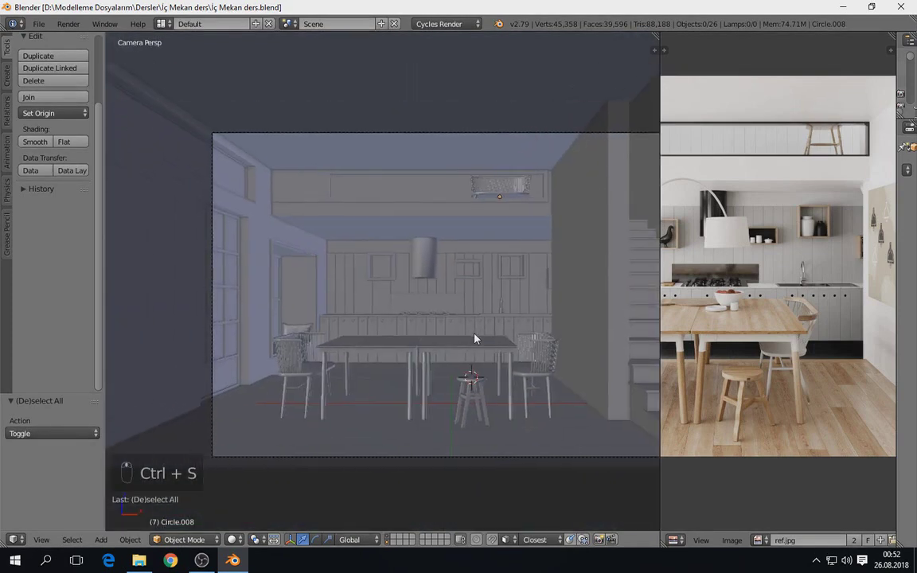
pyautogui.press('ctrl+s')
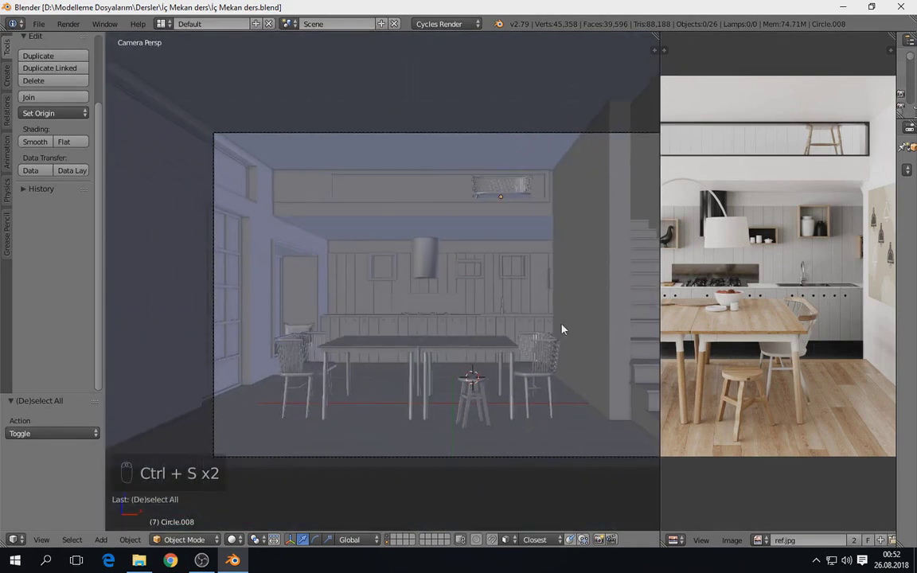
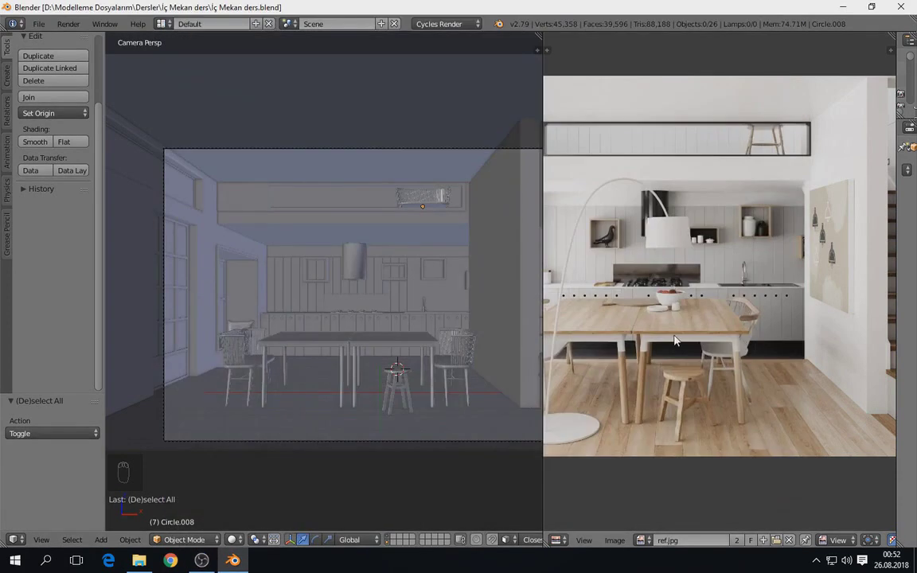
pyautogui.moveTo(786, 280); pyautogui.dragTo(674, 248)
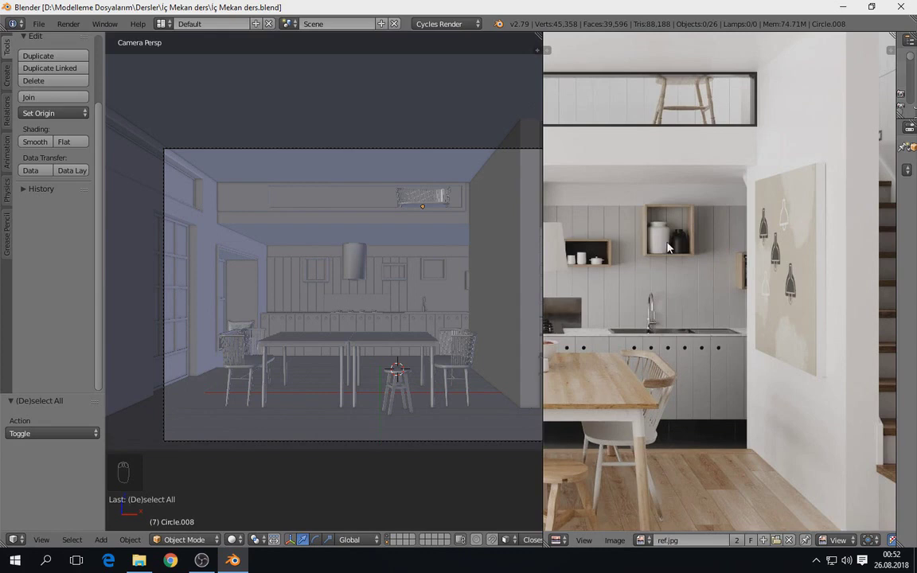
pyautogui.moveTo(586, 312); pyautogui.dragTo(717, 335)
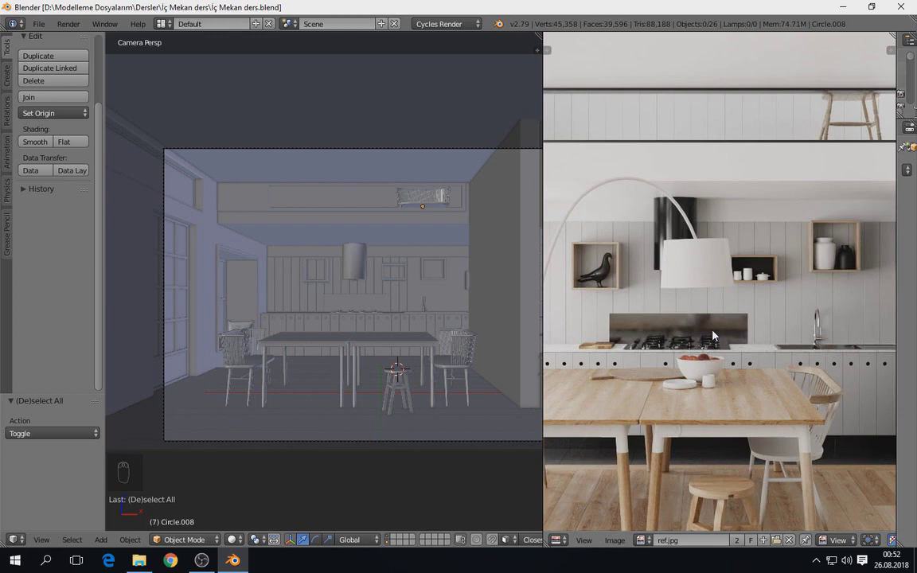
pyautogui.moveTo(791, 360); pyautogui.dragTo(797, 320)
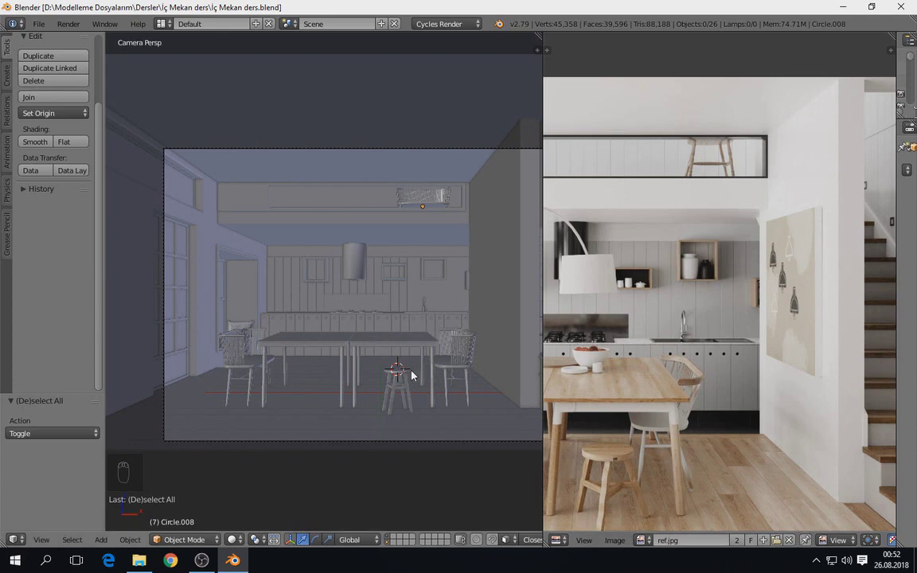
# Hide the tool shelf and shift the camera framing to take in the staircase, then save again
pyautogui.press('t')
pyautogui.middleClick(408, 358)
pyautogui.middleClick(394, 353)
pyautogui.moveTo(389, 352); pyautogui.dragTo(446, 470)
pyautogui.press('ctrl+s')
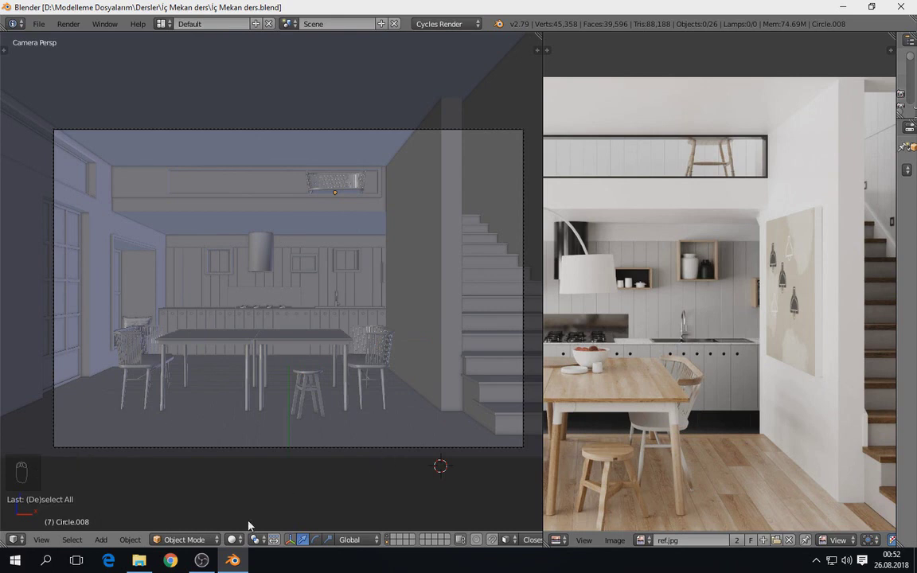